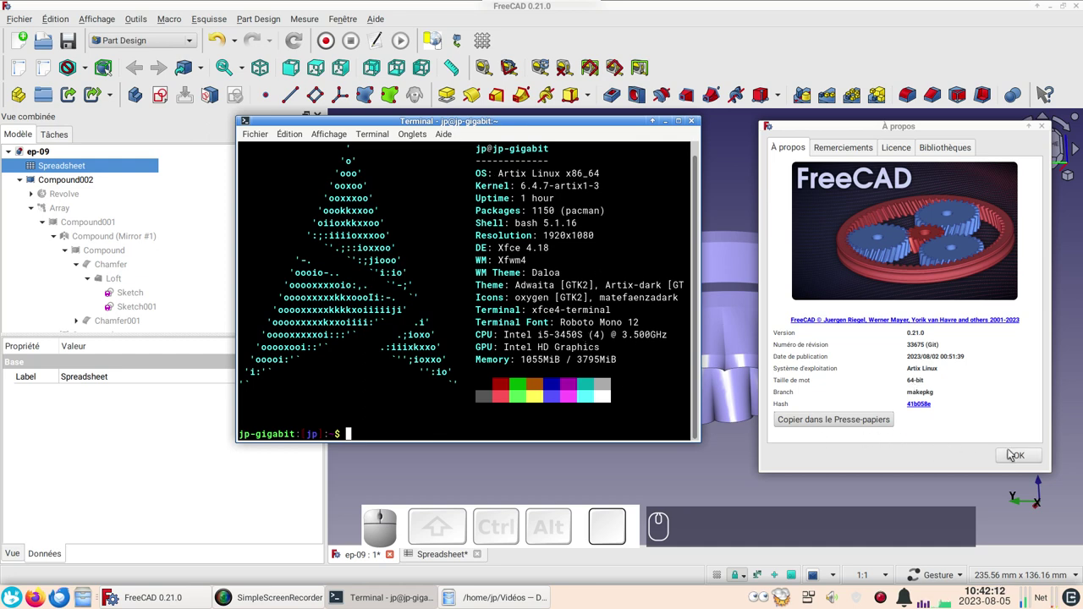
# Dismiss the About dialog and orbit the ridged ring model to view it from above.
pyautogui.click(1014, 455)
pyautogui.moveTo(854, 451); pyautogui.dragTo(851, 353)
pyautogui.moveTo(832, 286); pyautogui.dragTo(711, 348)
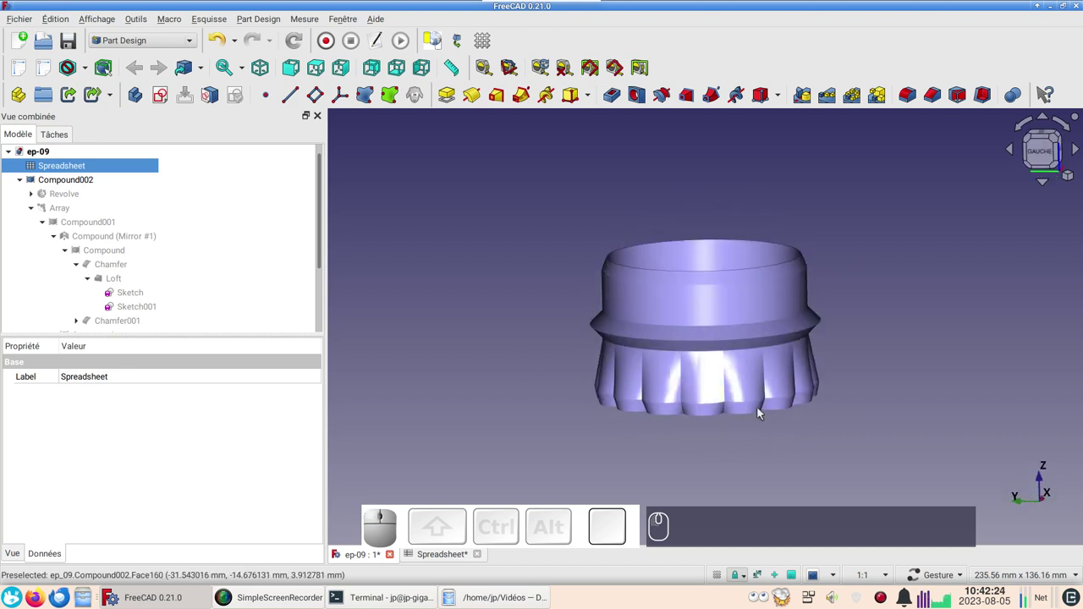
pyautogui.moveTo(813, 449); pyautogui.dragTo(822, 416)
pyautogui.moveTo(876, 401); pyautogui.dragTo(845, 369)
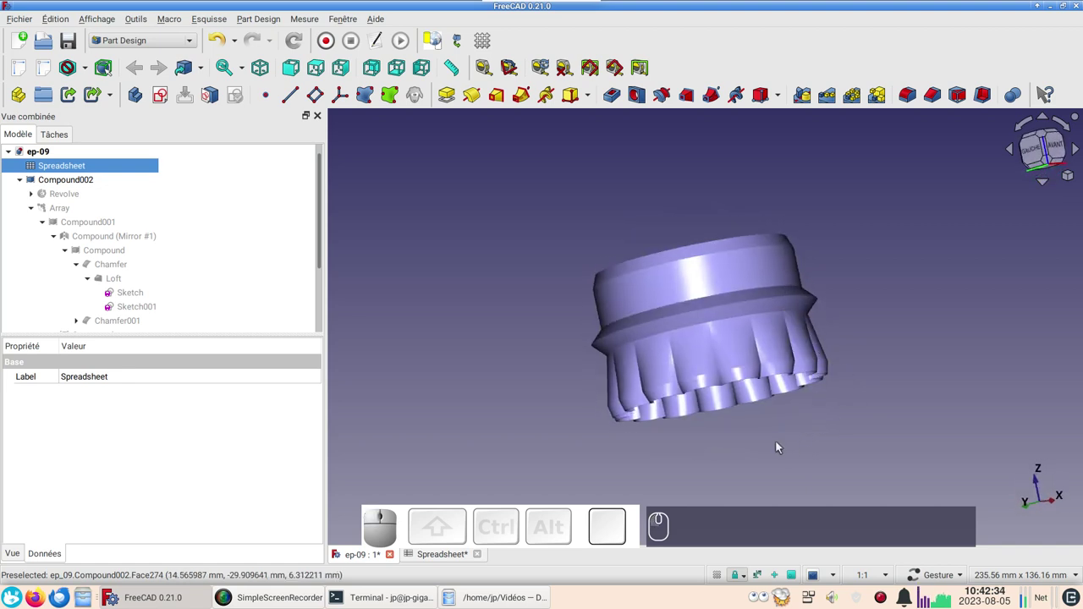
pyautogui.moveTo(749, 449); pyautogui.dragTo(848, 348)
pyautogui.moveTo(849, 298); pyautogui.dragTo(699, 340)
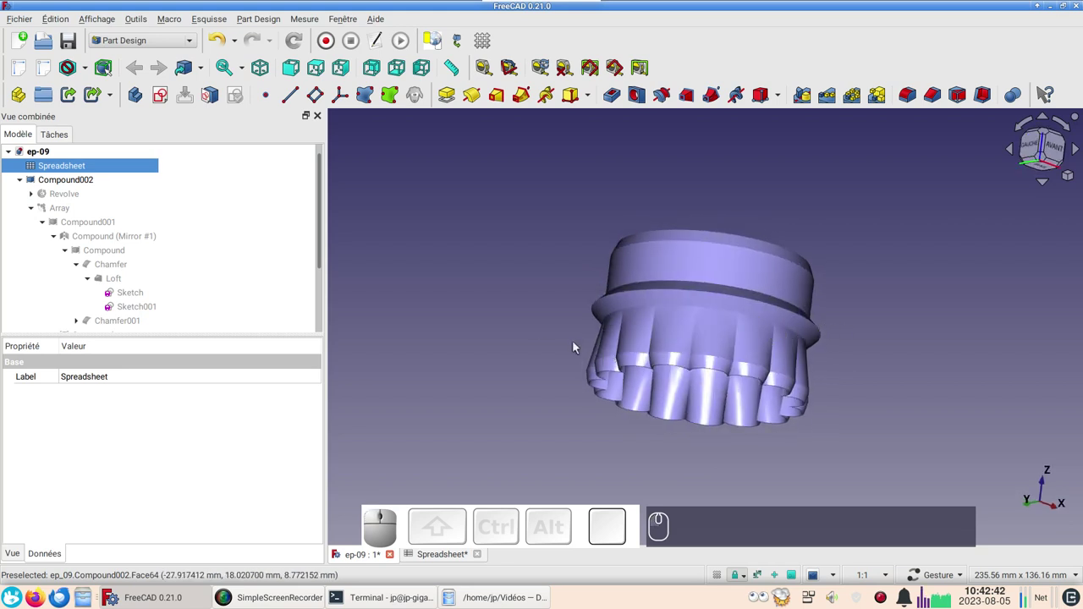
pyautogui.moveTo(677, 460); pyautogui.dragTo(722, 427)
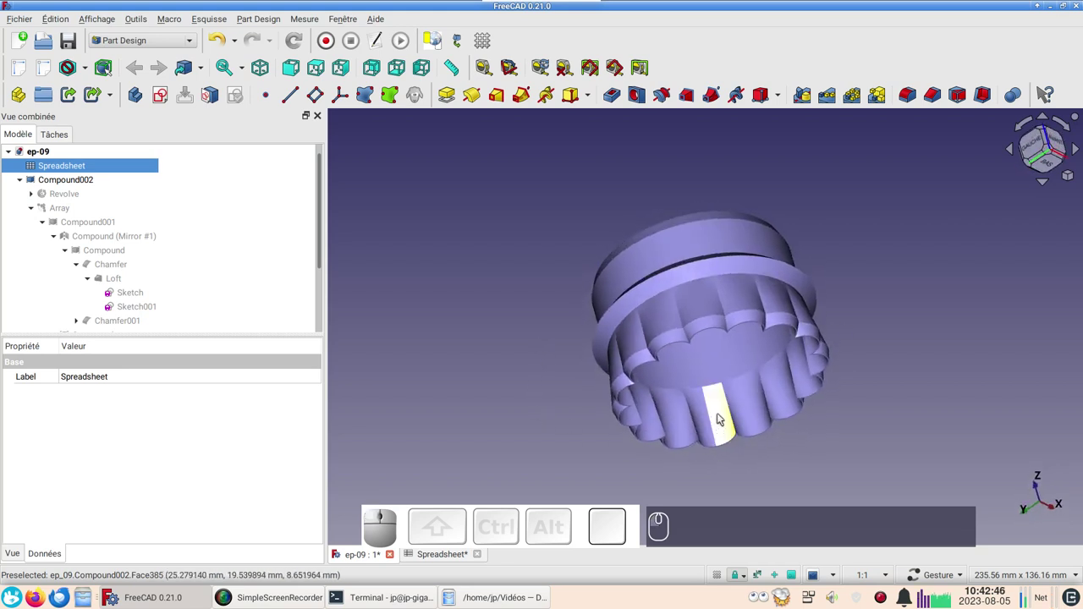
pyautogui.moveTo(556, 447); pyautogui.dragTo(698, 308)
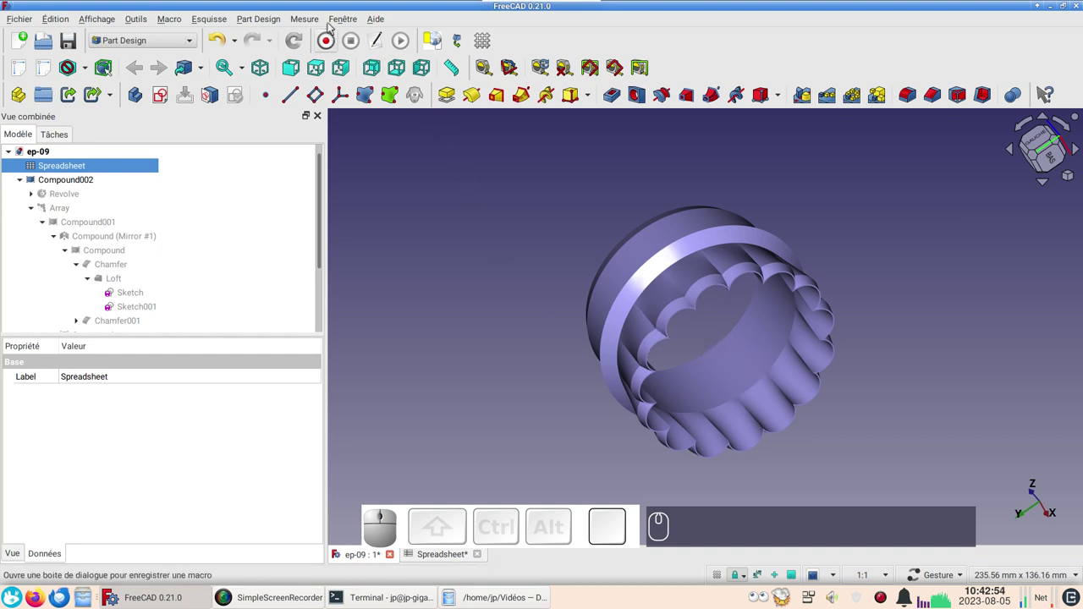
# Tile the 3D view and spreadsheet side by side, check the Diametre cell B1, then close the ep-09 document.
pyautogui.click(351, 22)
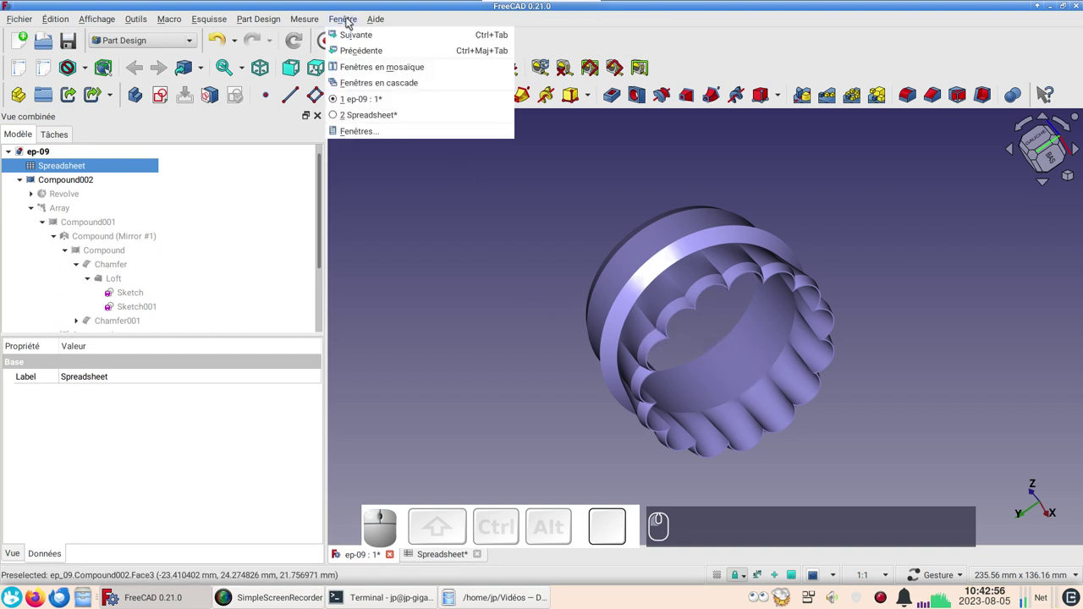
pyautogui.click(375, 68)
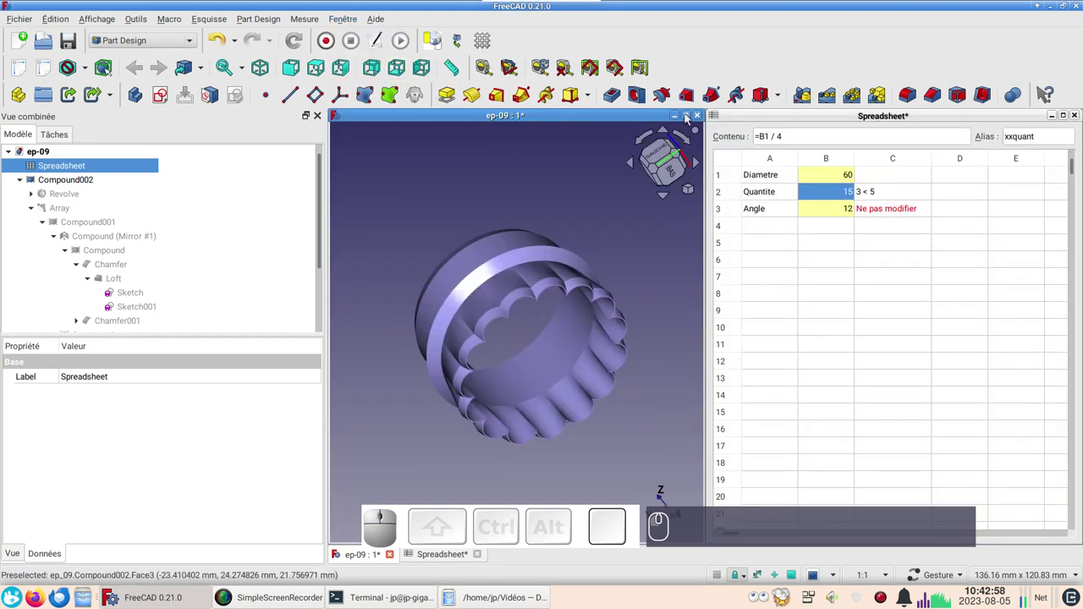
pyautogui.click(833, 179)
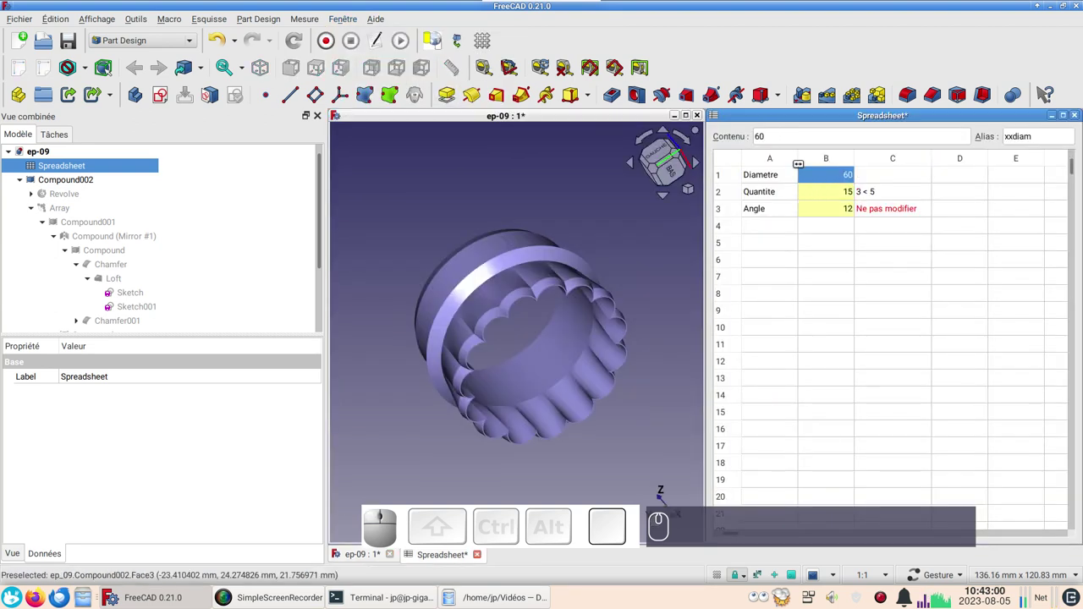
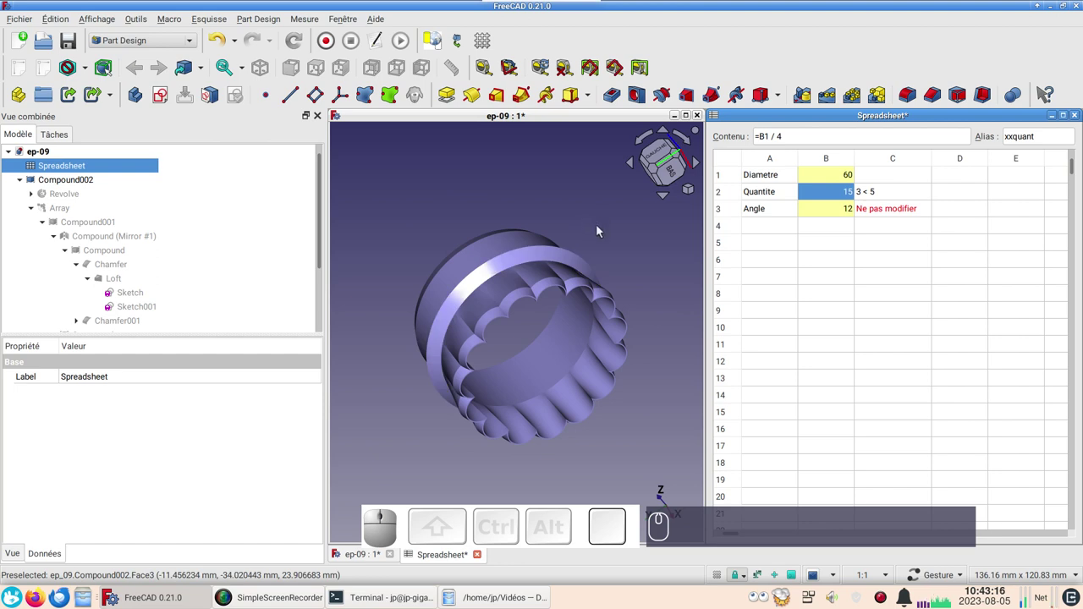
pyautogui.moveTo(590, 245); pyautogui.dragTo(610, 273)
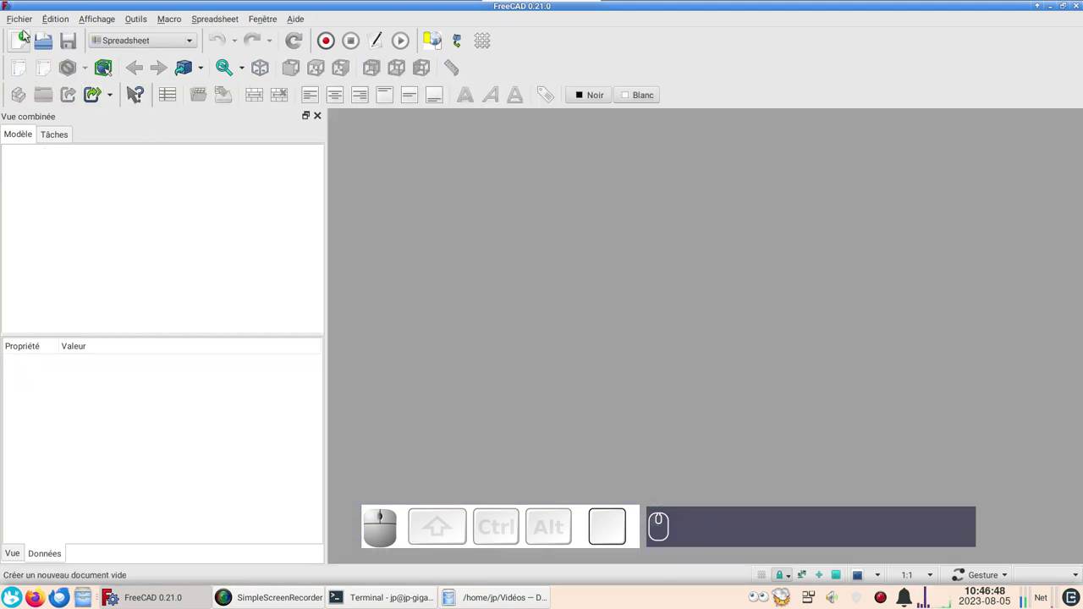
# Create a new empty document, add a Spreadsheet to it and open that spreadsheet for editing.
pyautogui.click(28, 39)
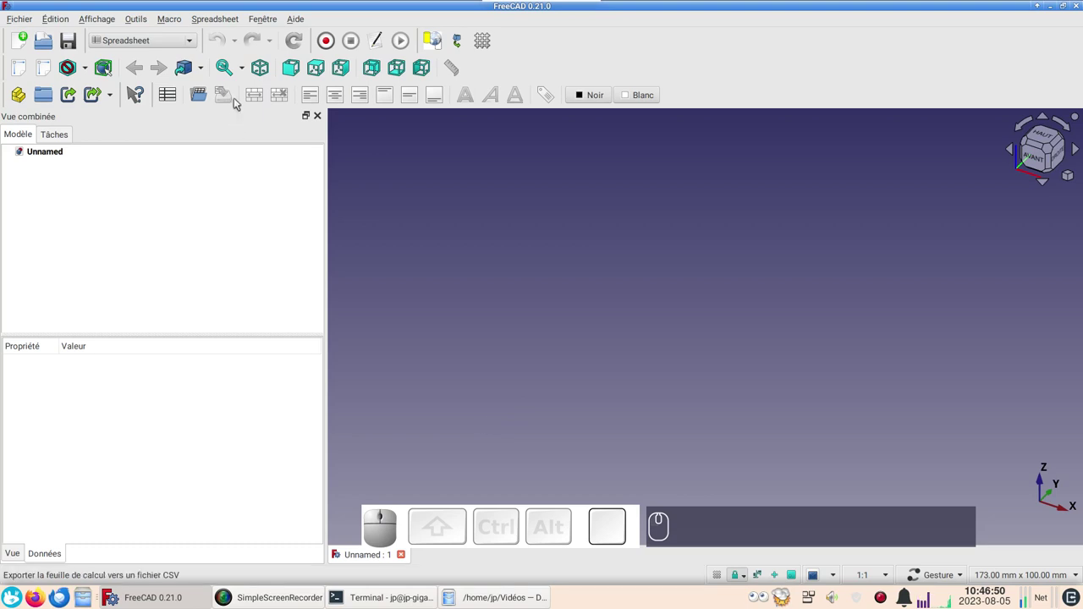
pyautogui.click(193, 44)
pyautogui.click(149, 295)
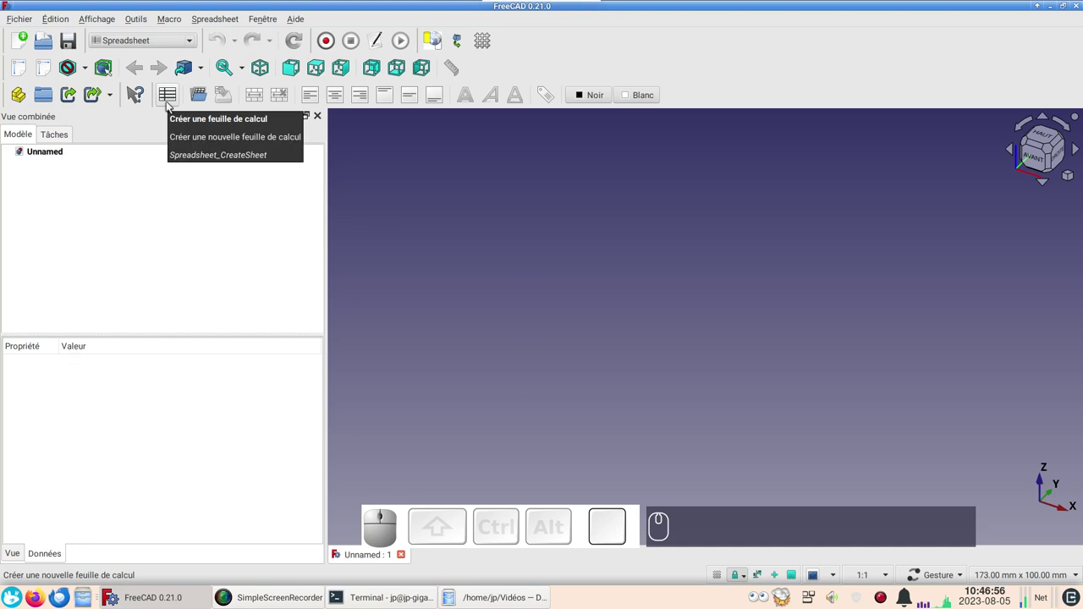
pyautogui.click(171, 104)
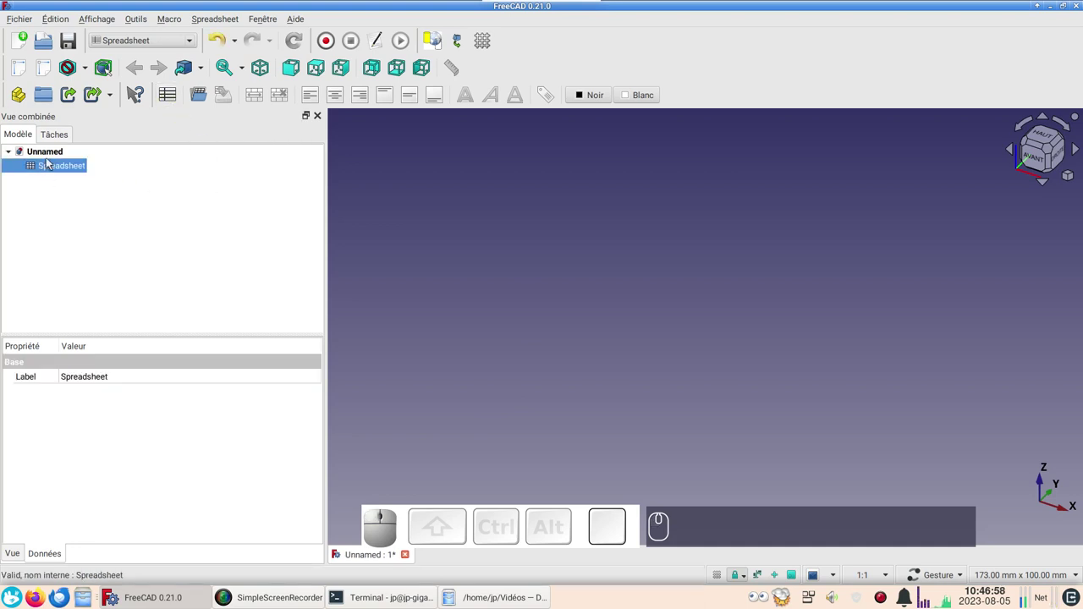
pyautogui.click(50, 168)
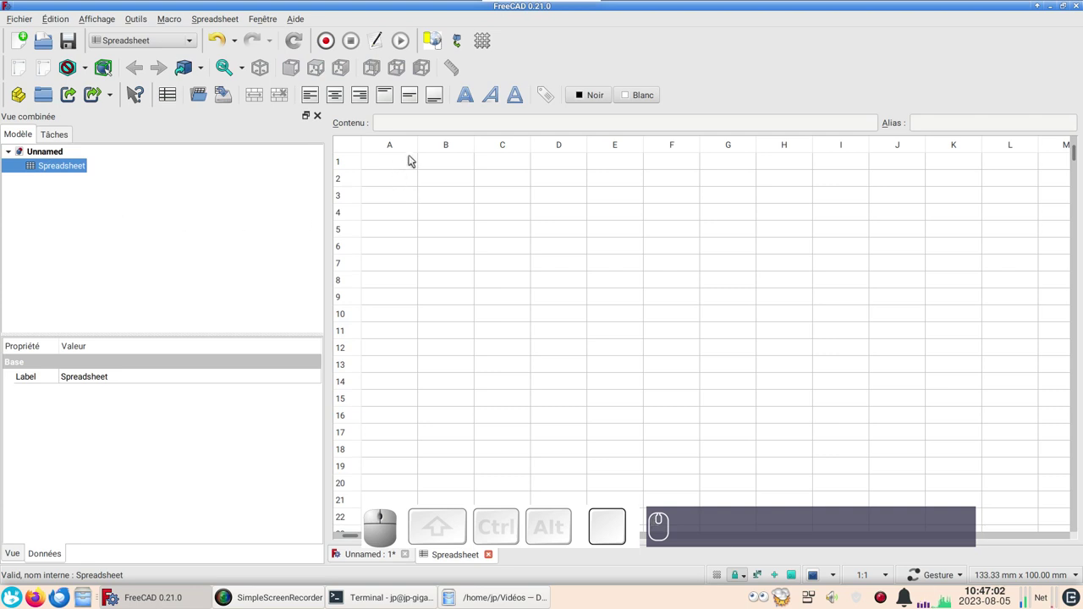
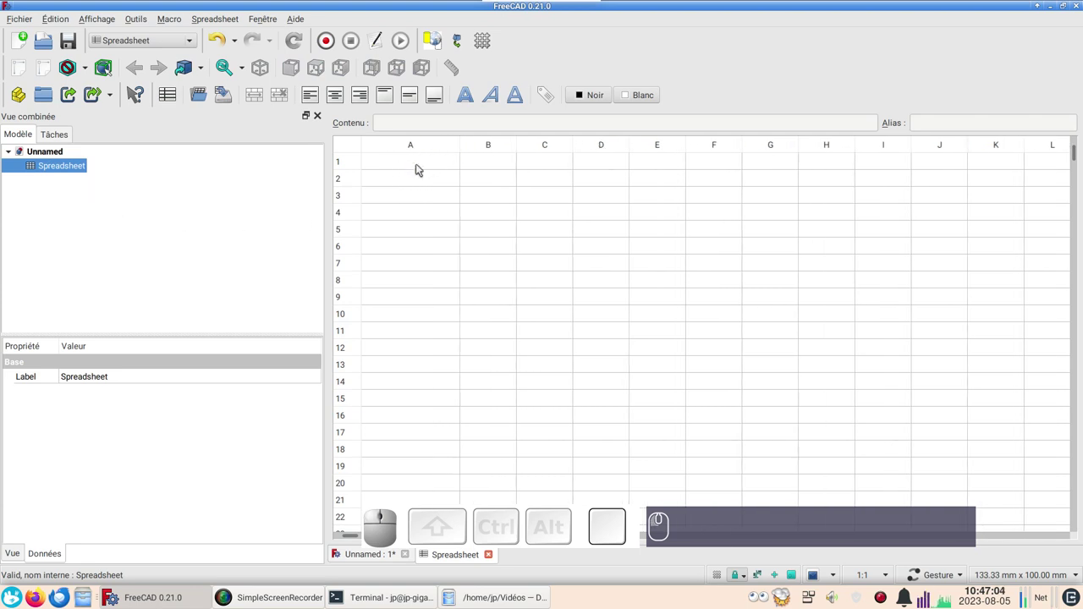
# Enter the label Diametre in cell A1.
pyautogui.click(420, 166)
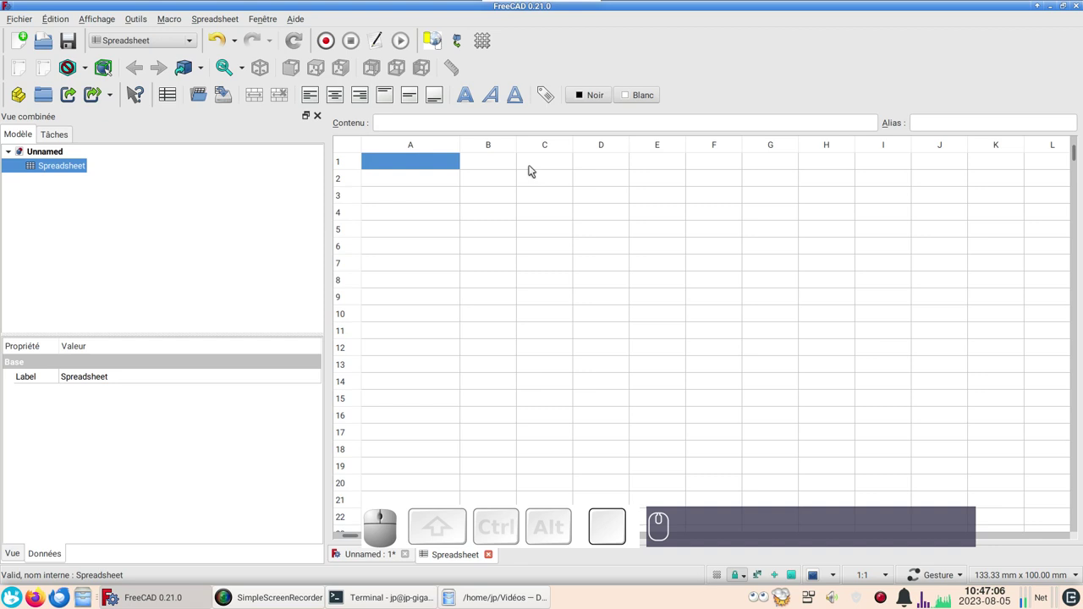
pyautogui.write('d')
pyautogui.write('i')
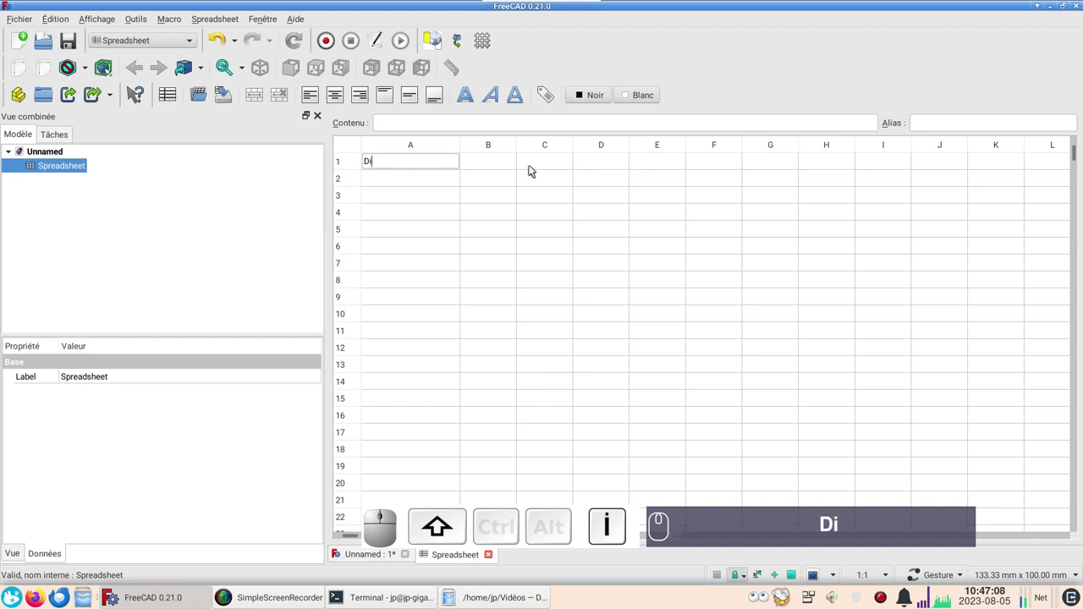
pyautogui.write('ame')
pyautogui.write('tre')
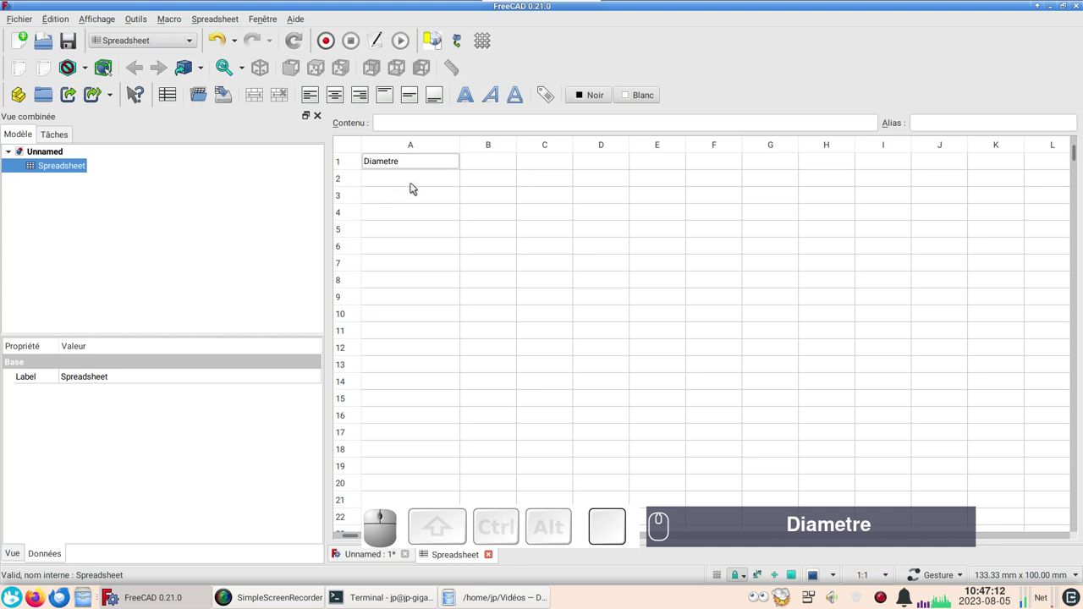
# Enter the labels Quantite in A2 and Angle in A3.
pyautogui.click(416, 180)
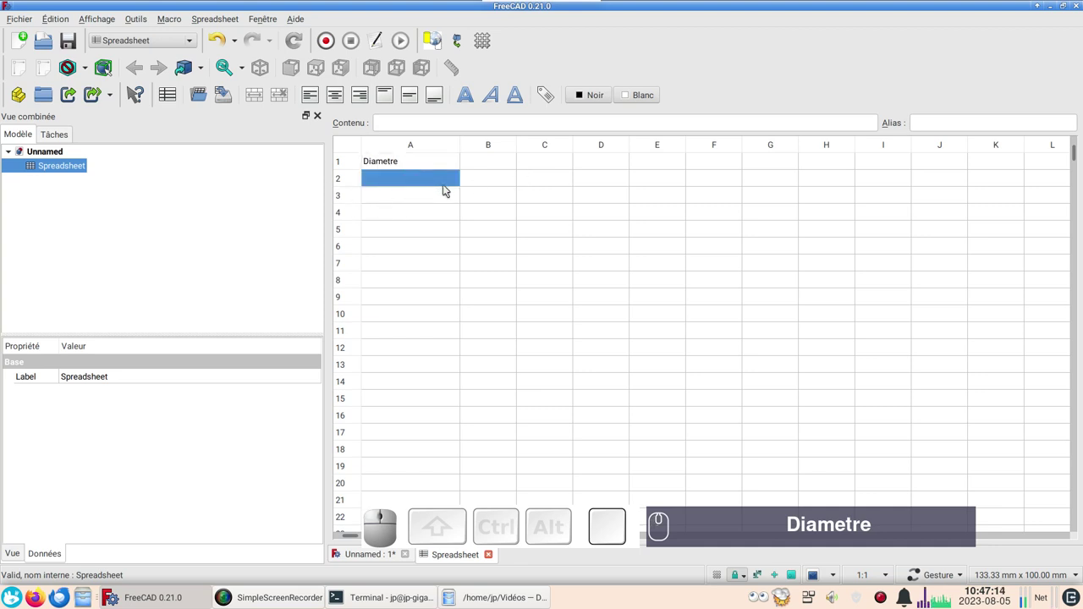
pyautogui.press('shift+q')
pyautogui.write('DiametreQuant')
pyautogui.write('ite')
pyautogui.press('Delete')
pyautogui.click(406, 197)
pyautogui.click(406, 199)
pyautogui.write('Suppr')
pyautogui.write('Suppr a')
pyautogui.write('ngle')
pyautogui.press('Return')
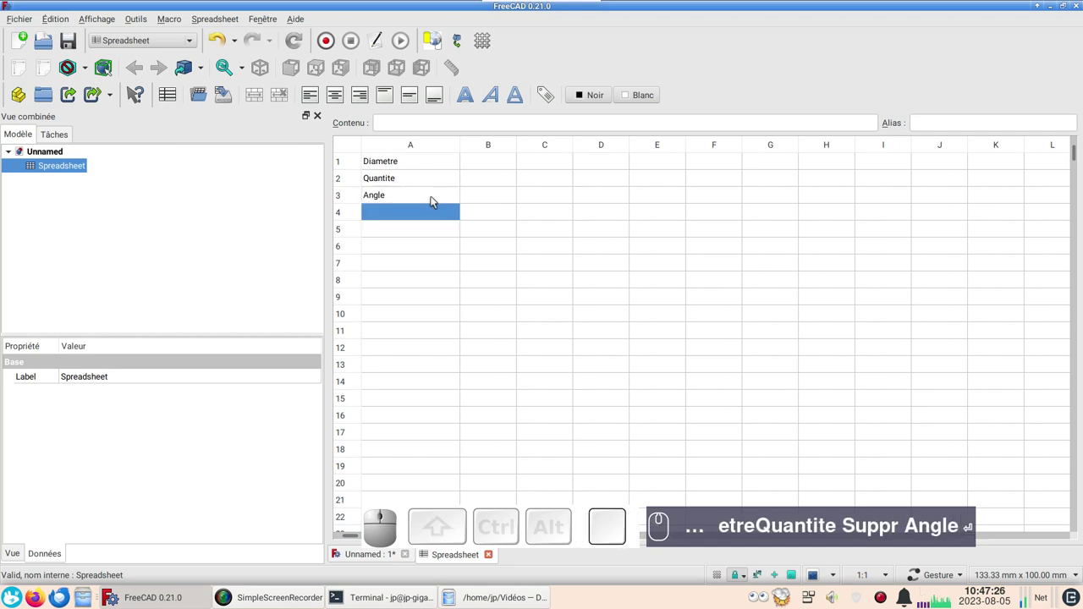
# Set the Diametre value in B1 to 60.
pyautogui.click(488, 168)
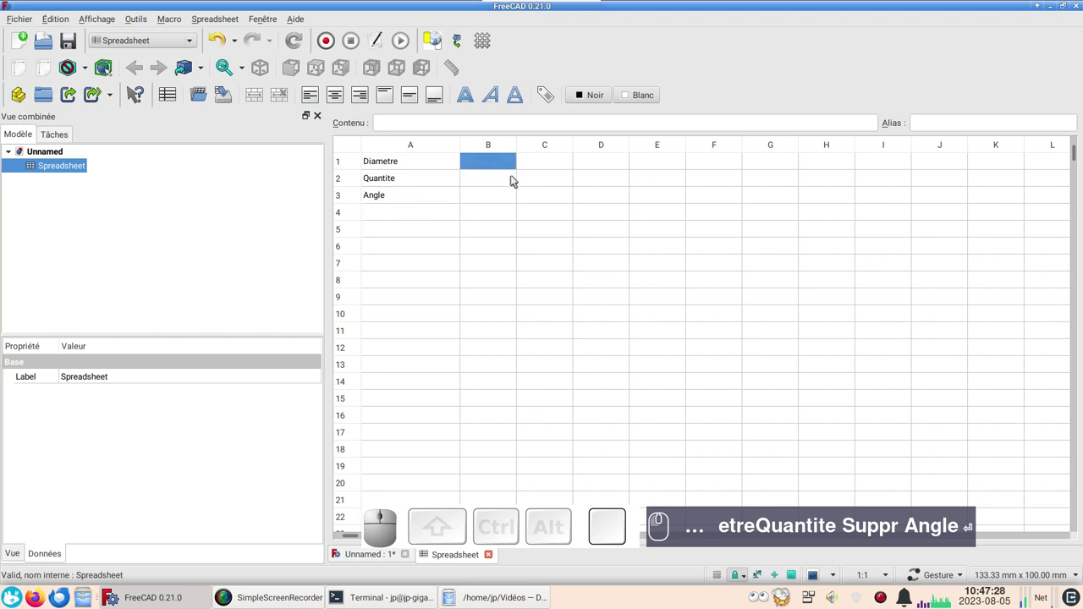
pyautogui.press('KP_6')
pyautogui.press('KP_0')
pyautogui.press('KP_Enter')
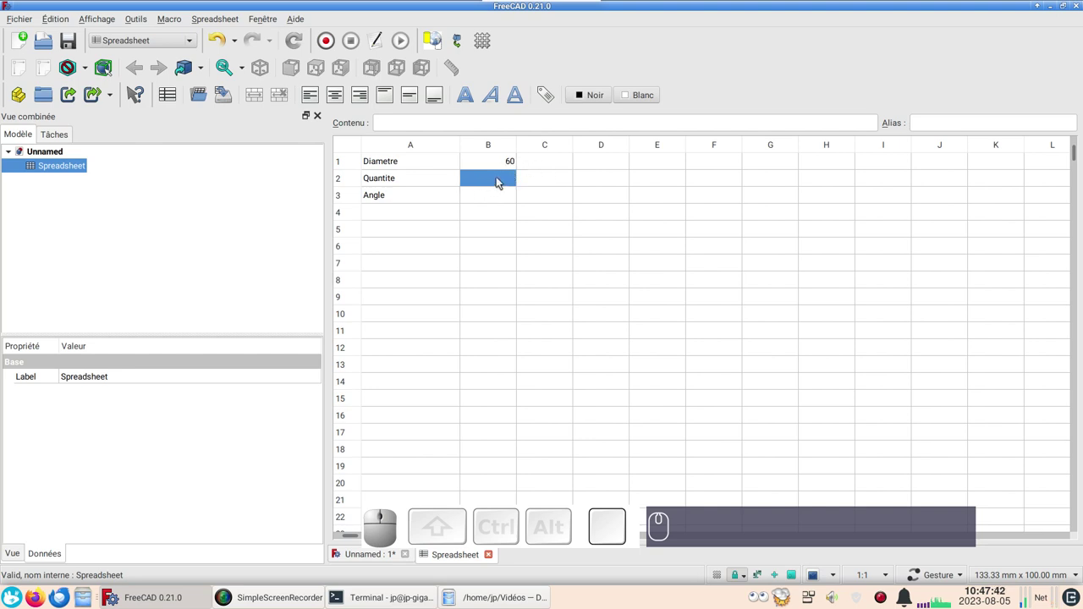
# Make Quantite in B2 the formula =B1/4, giving 15.
pyautogui.press('=')
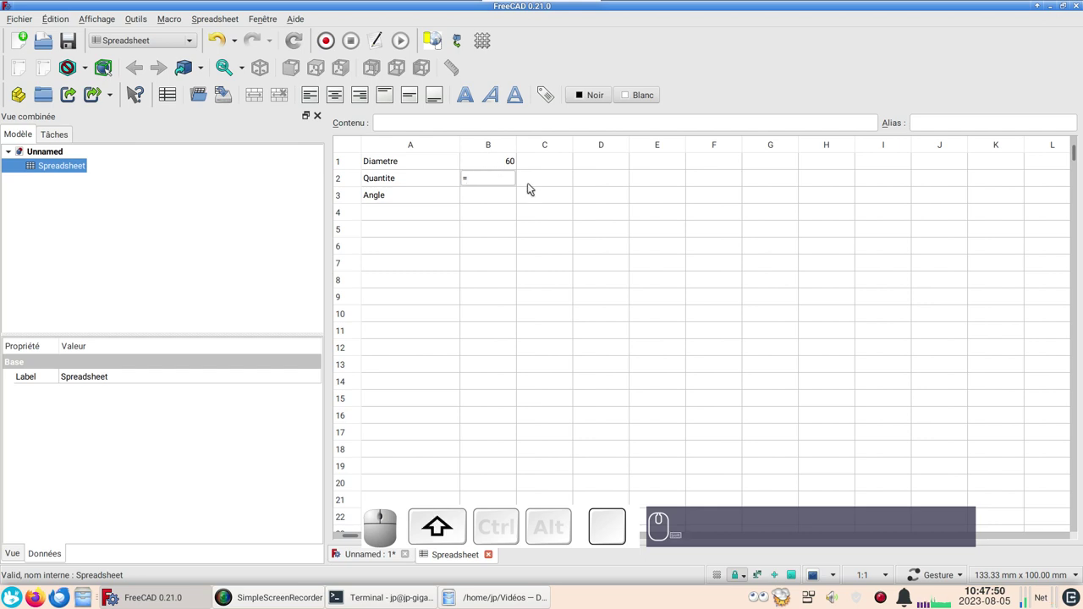
pyautogui.press('shift+b')
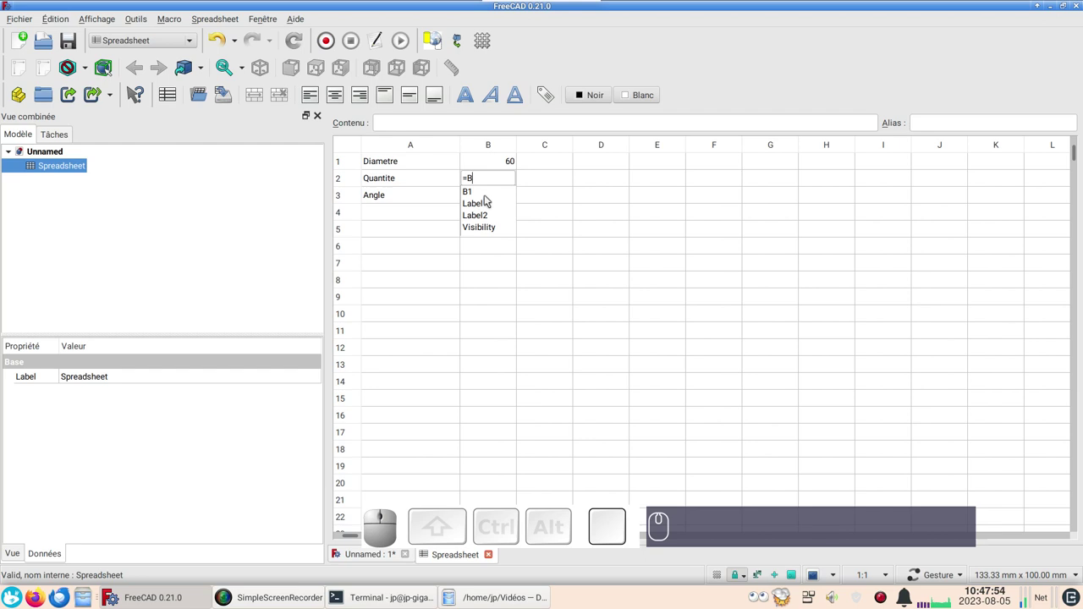
pyautogui.click(488, 195)
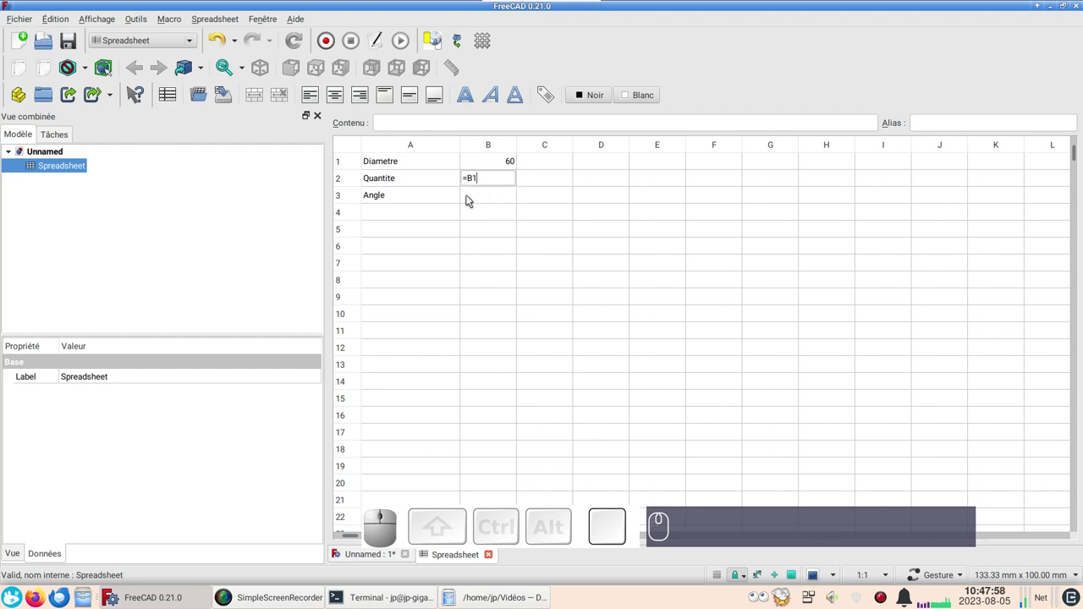
pyautogui.press('KP_Divide')
pyautogui.press('KP_4')
pyautogui.press('Return')
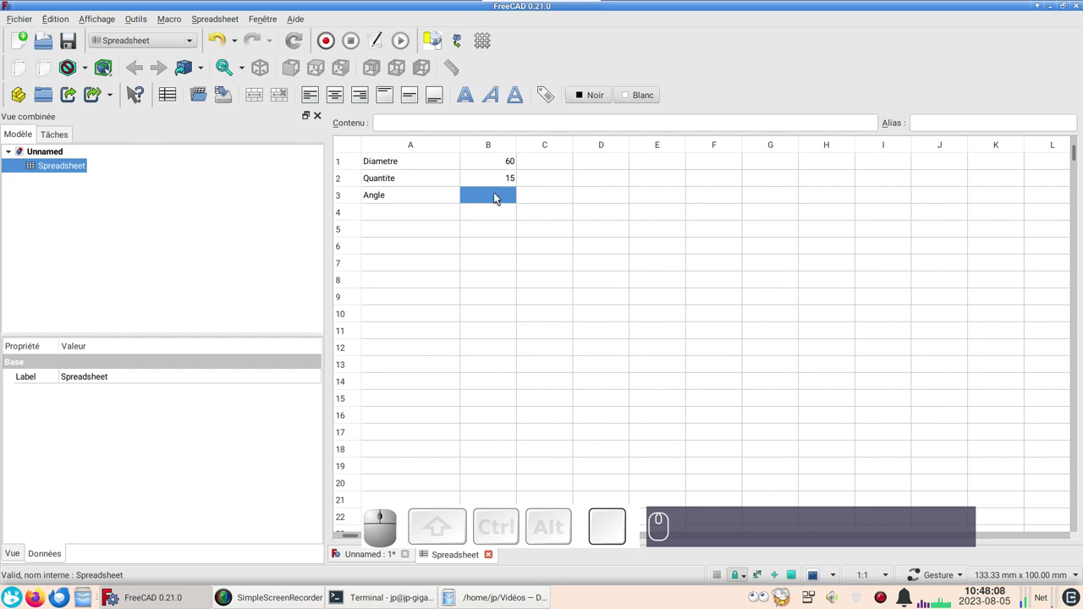
# Make Angle in B3 the formula =360/B2/2, giving 12.
pyautogui.click(495, 199)
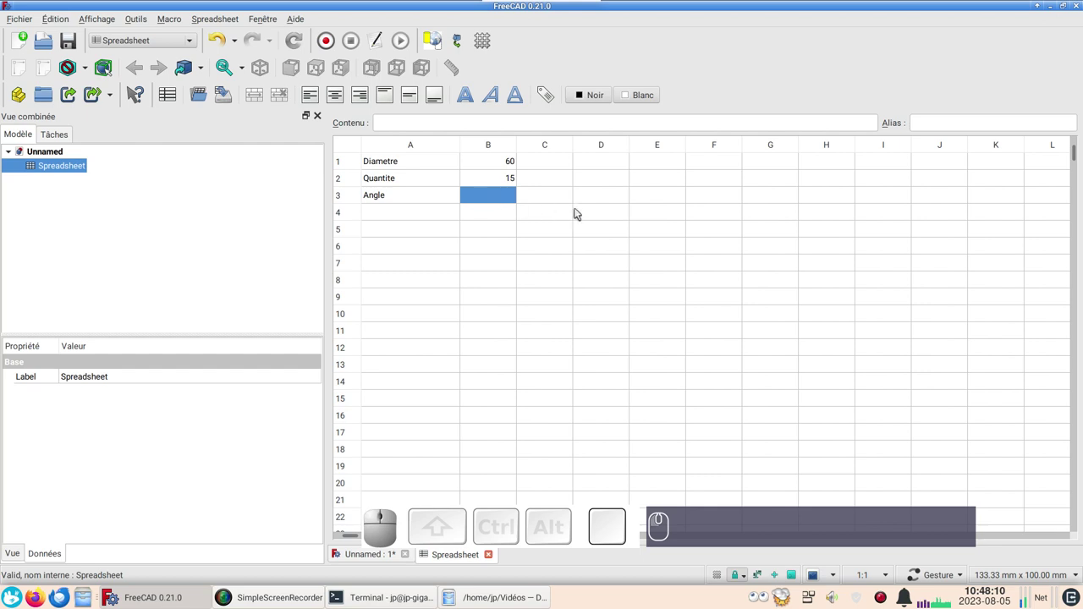
pyautogui.press('=')
pyautogui.press('KP_3')
pyautogui.press('KP_6')
pyautogui.press('KP_0')
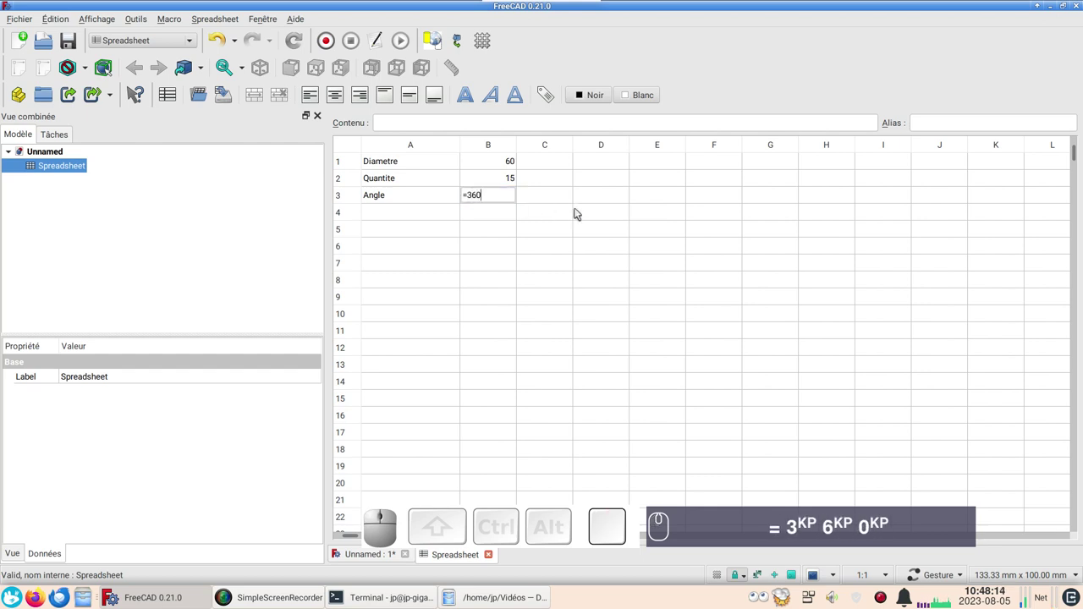
pyautogui.press('KP_Divide')
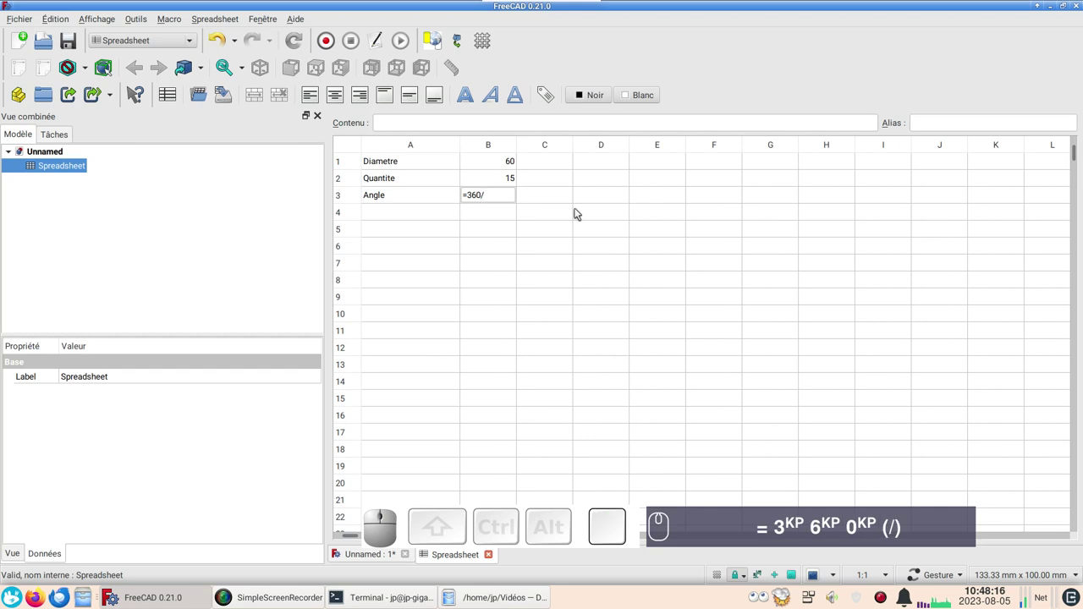
pyautogui.press('shift+b')
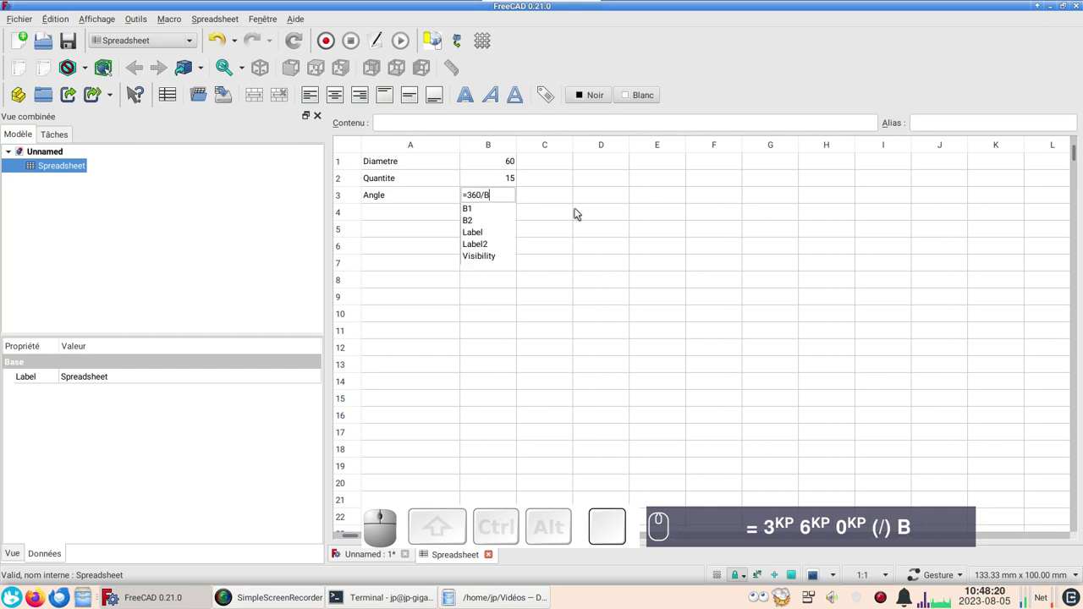
pyautogui.press('KP_2')
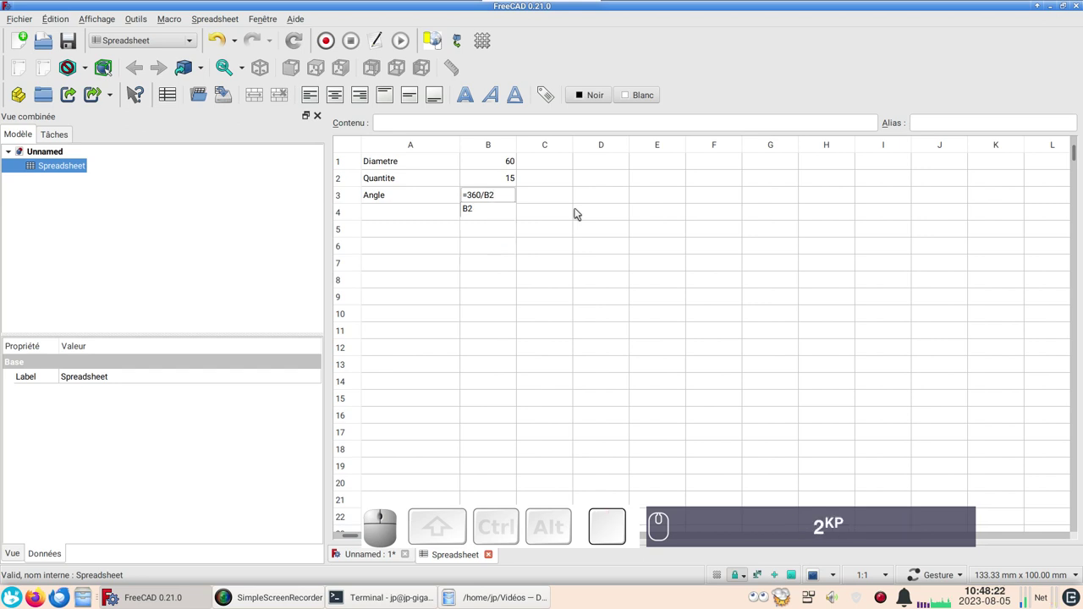
pyautogui.press('KP_Divide')
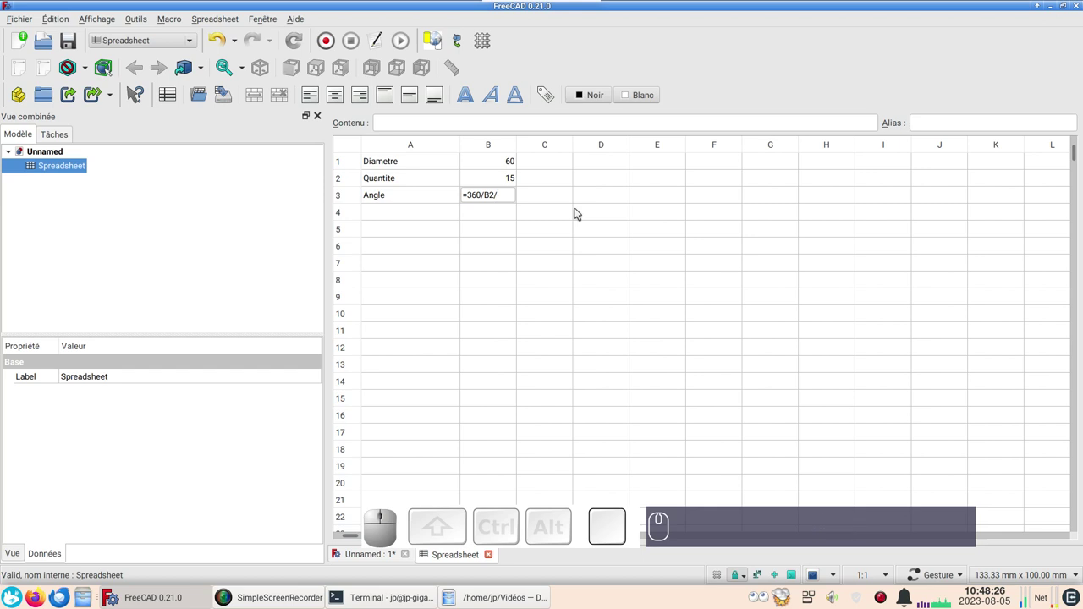
pyautogui.press('KP_2')
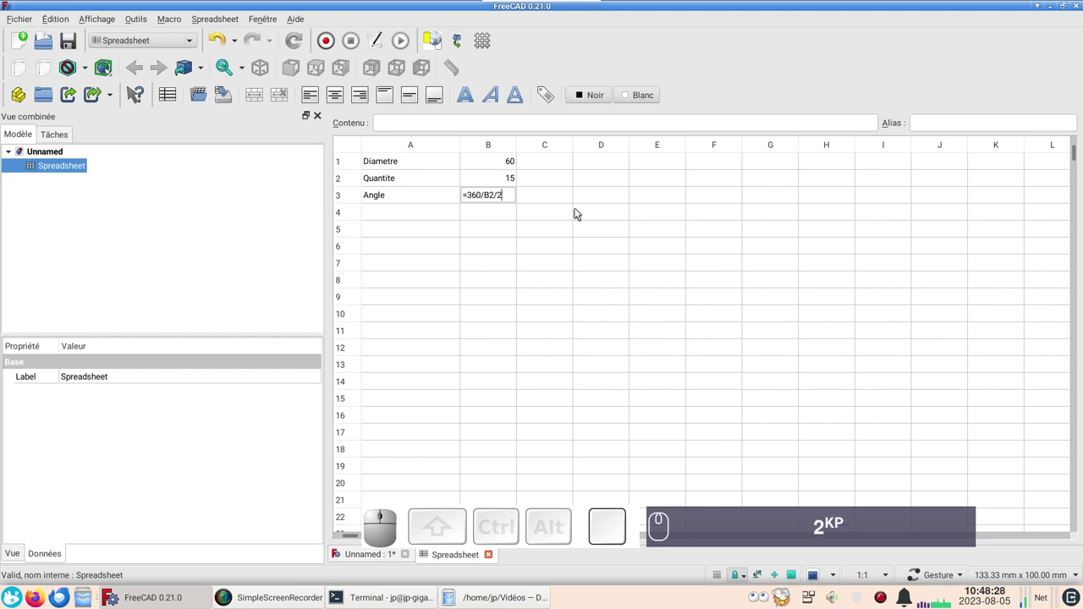
pyautogui.press('Return')
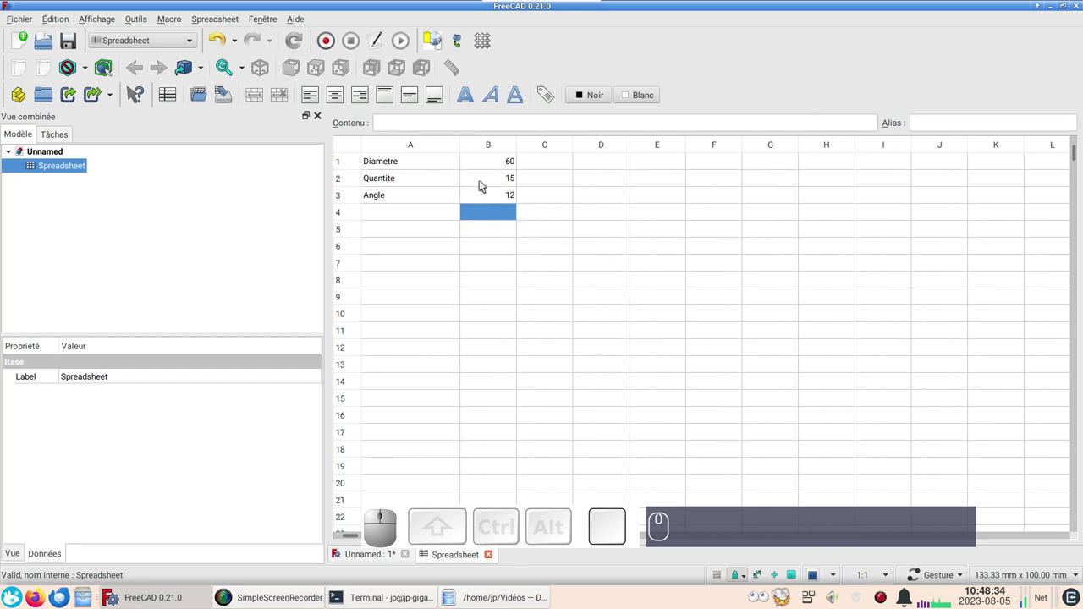
# Give the Diametre value cell B1 the alias xxdiam and check it.
pyautogui.click(500, 162)
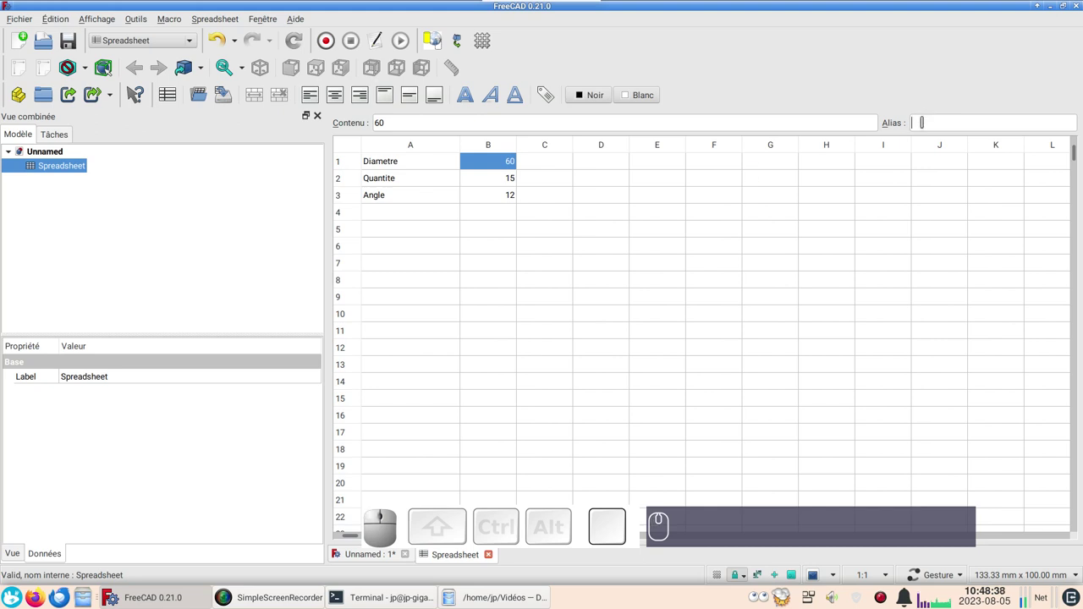
pyautogui.press('x')
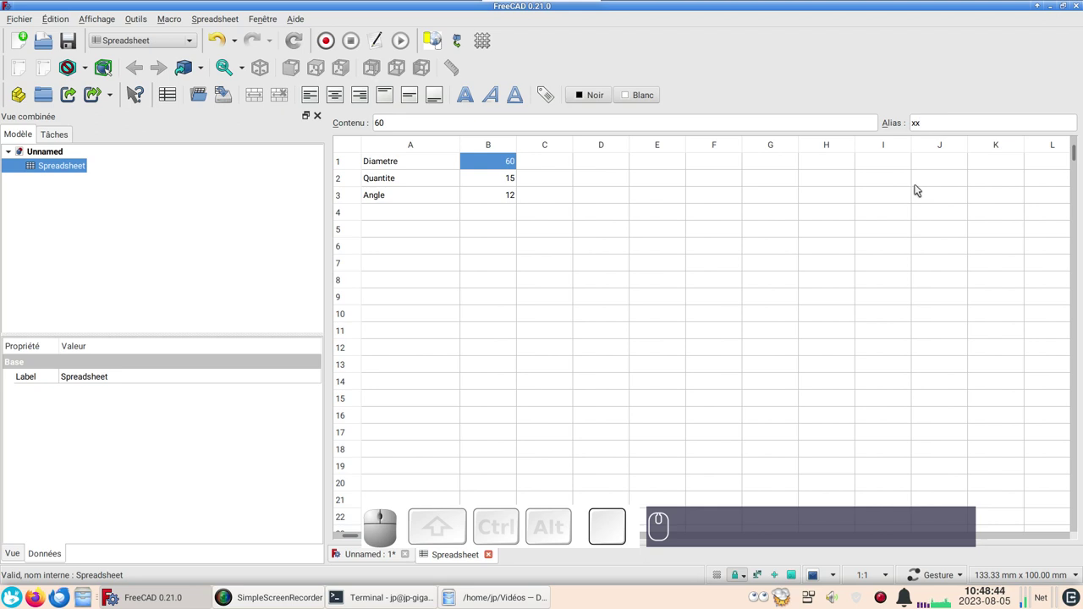
pyautogui.write('diam')
pyautogui.press('Return')
pyautogui.click(490, 181)
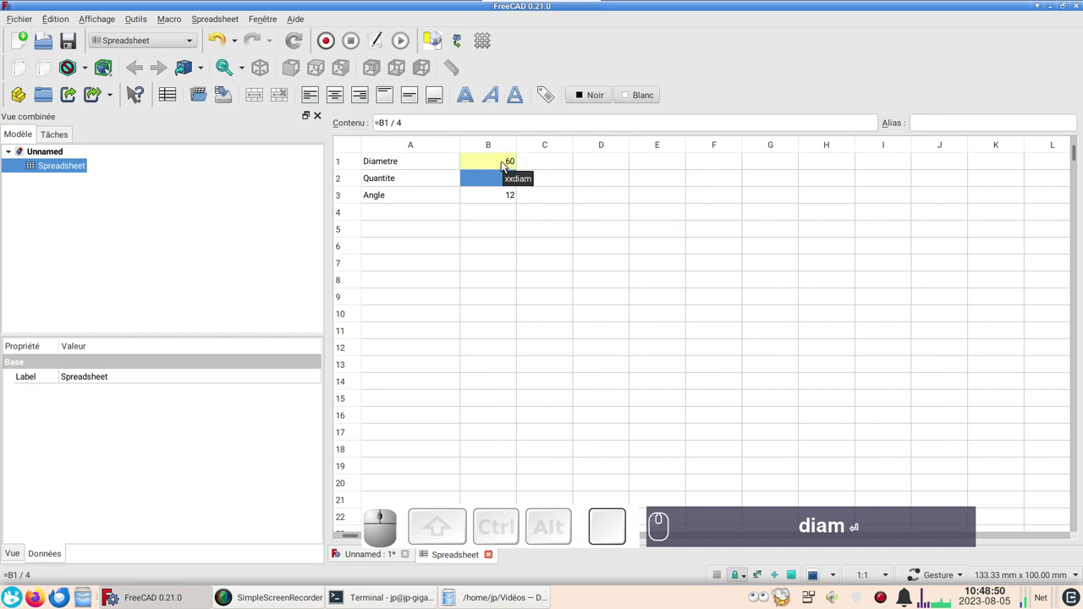
pyautogui.click(498, 165)
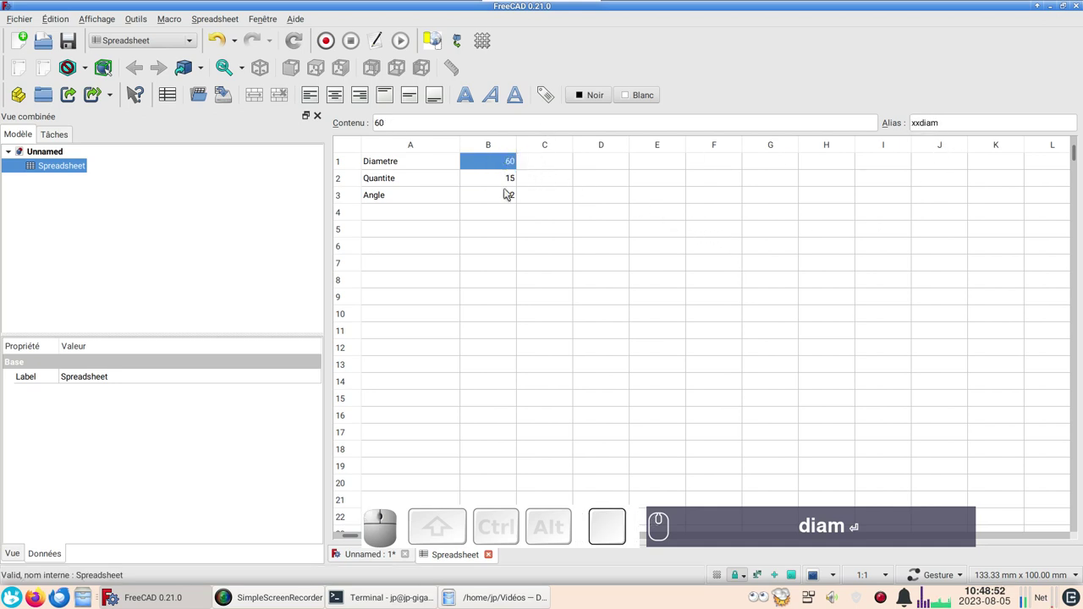
# Alias the remaining value cells through Cell properties, ending with xxang for the Angle cell.
pyautogui.click(494, 179)
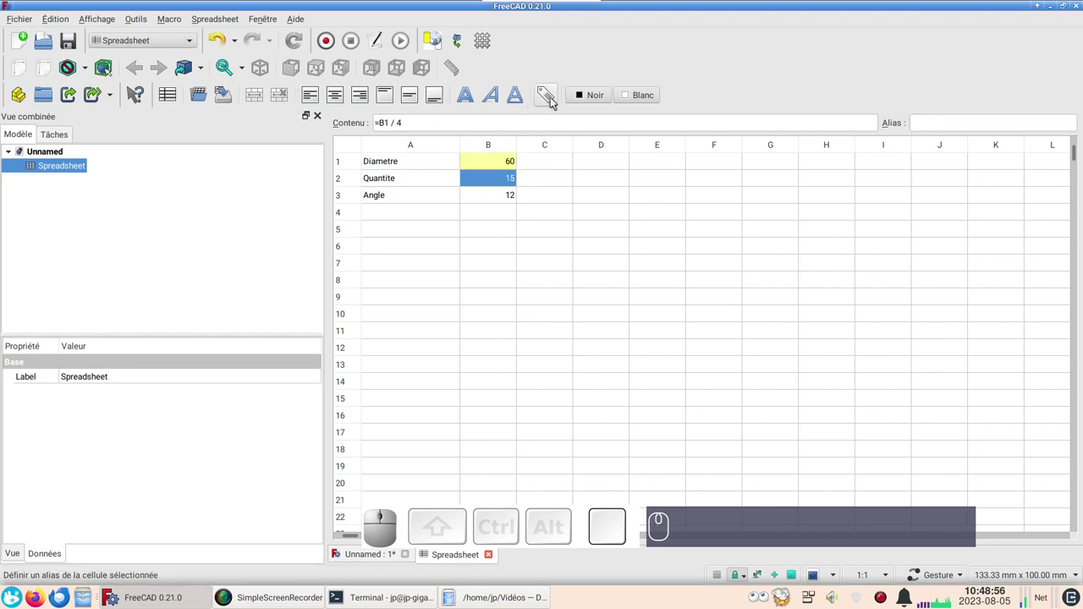
pyautogui.click(555, 101)
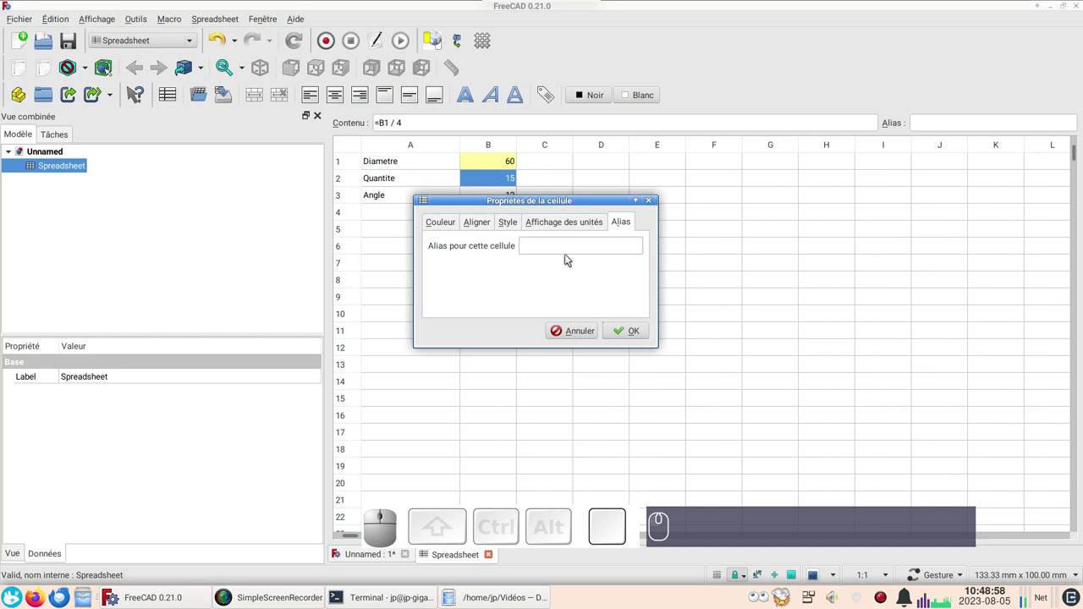
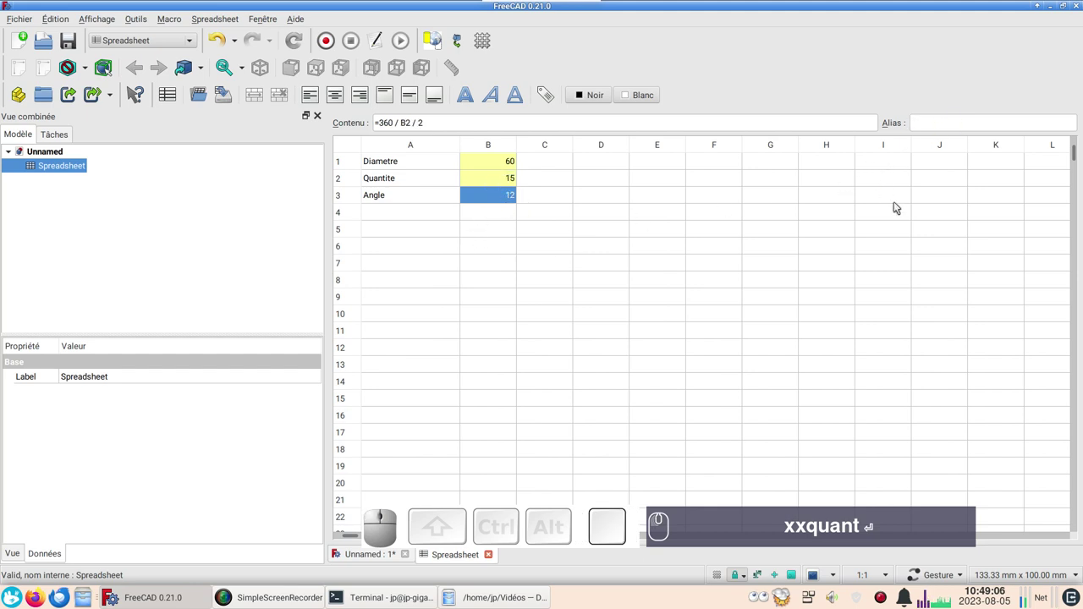
pyautogui.write('xx')
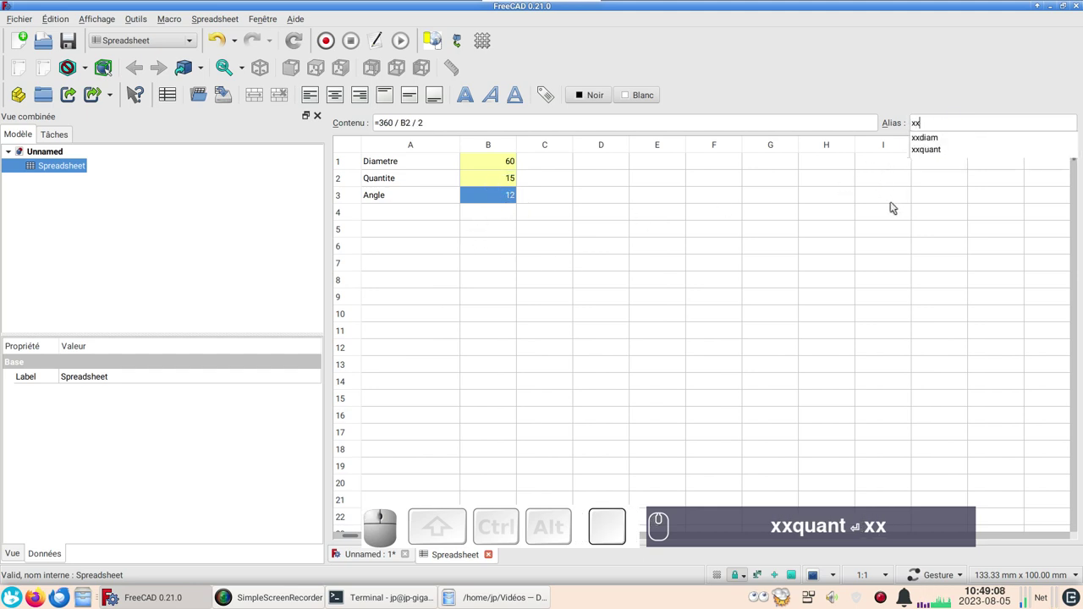
pyautogui.write('an')
pyautogui.press('g')
pyautogui.press('Return')
pyautogui.click(501, 216)
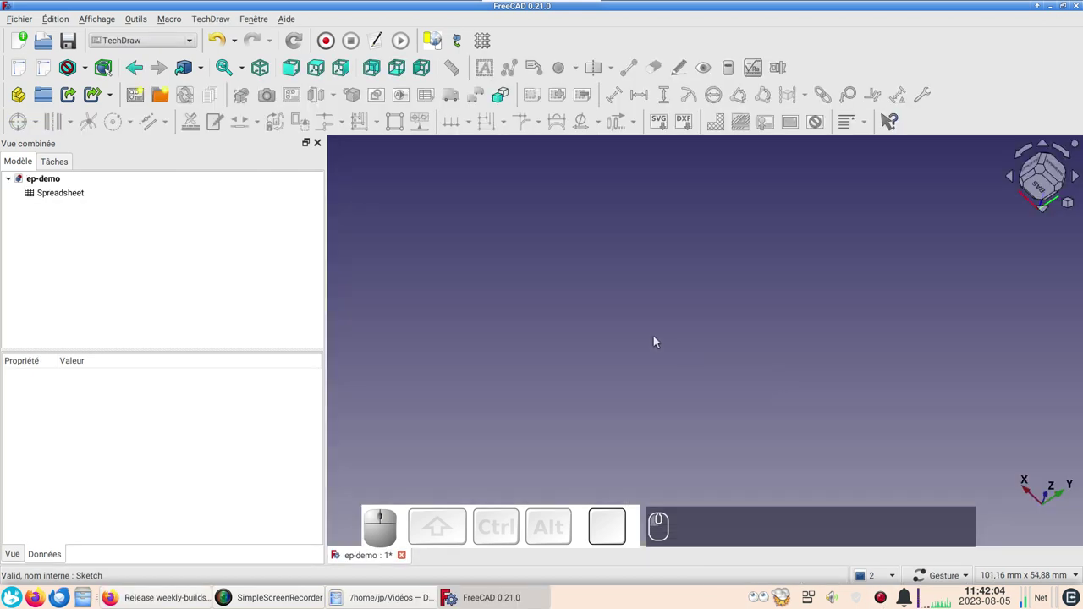
# Switch to the Sketcher workbench and start creating a new sketch.
pyautogui.click(171, 41)
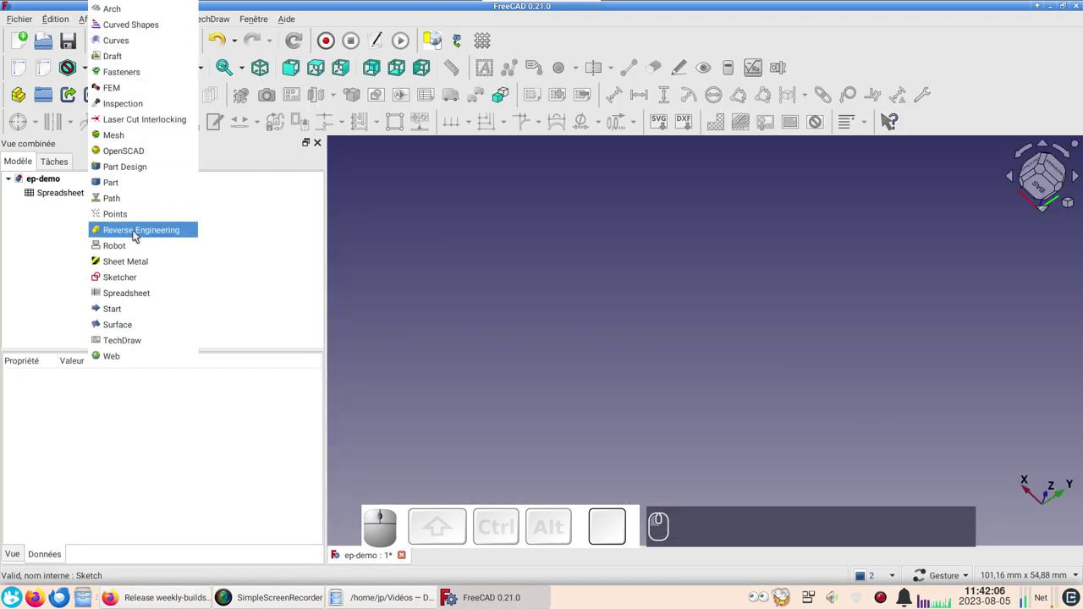
pyautogui.click(142, 272)
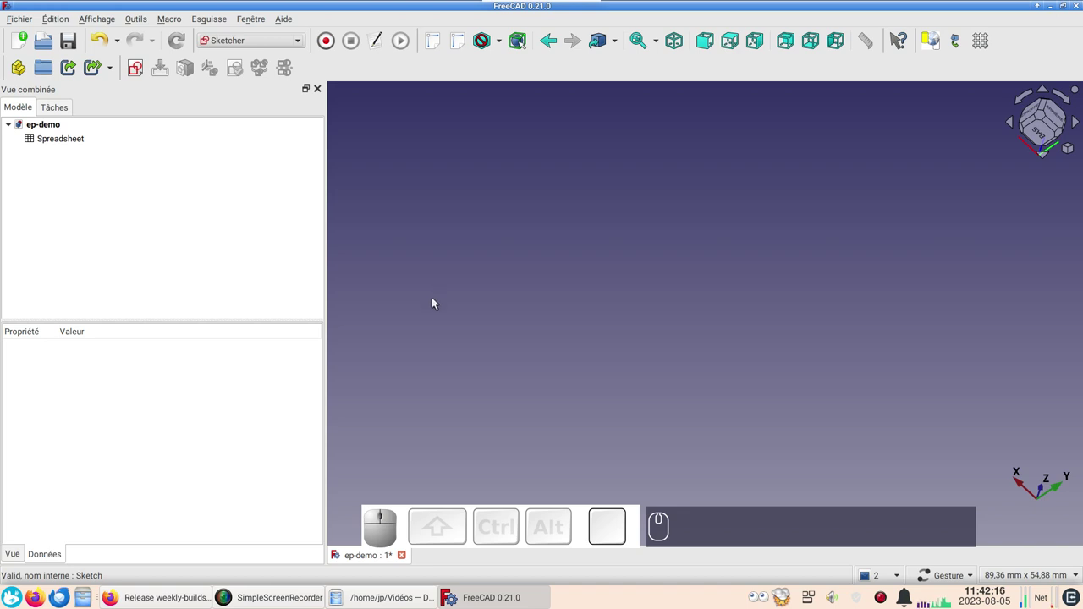
pyautogui.click(620, 308)
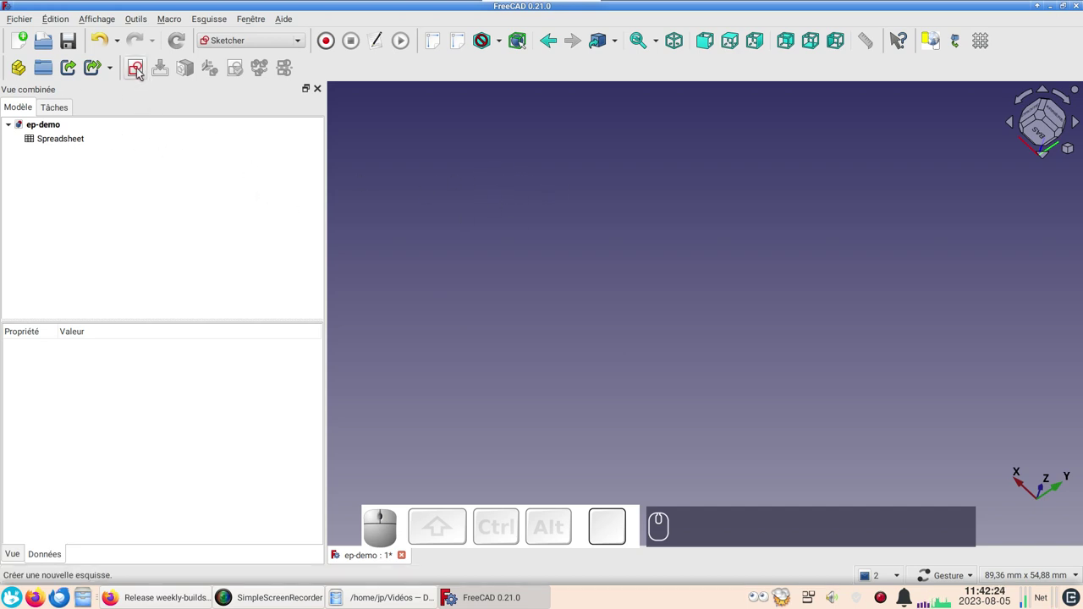
# Create the sketch on the XY plane and begin drawing an arc starting on the vertical axis.
pyautogui.click(140, 73)
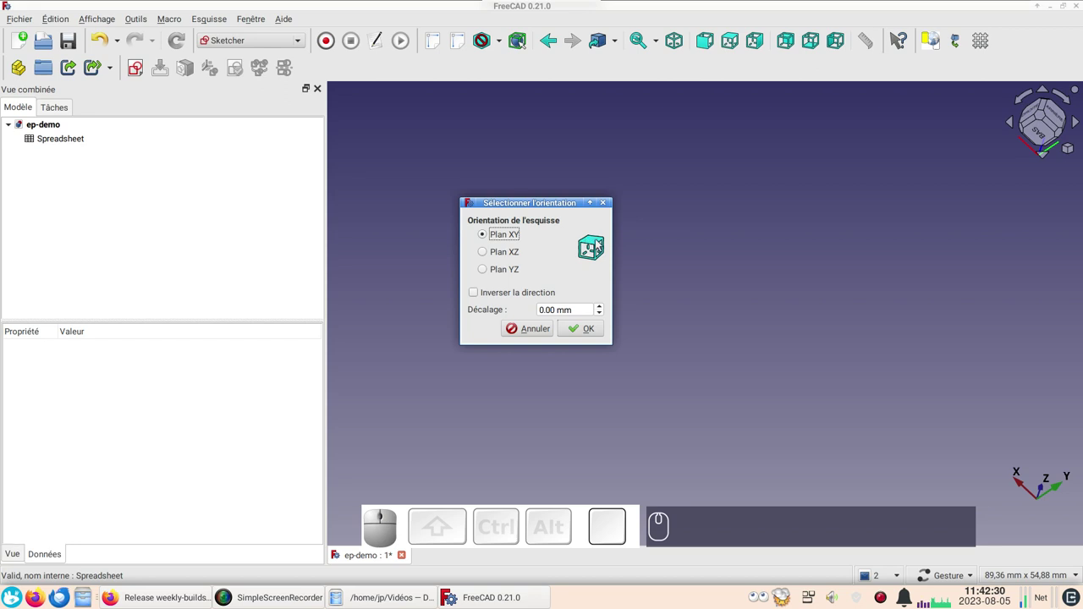
pyautogui.click(590, 330)
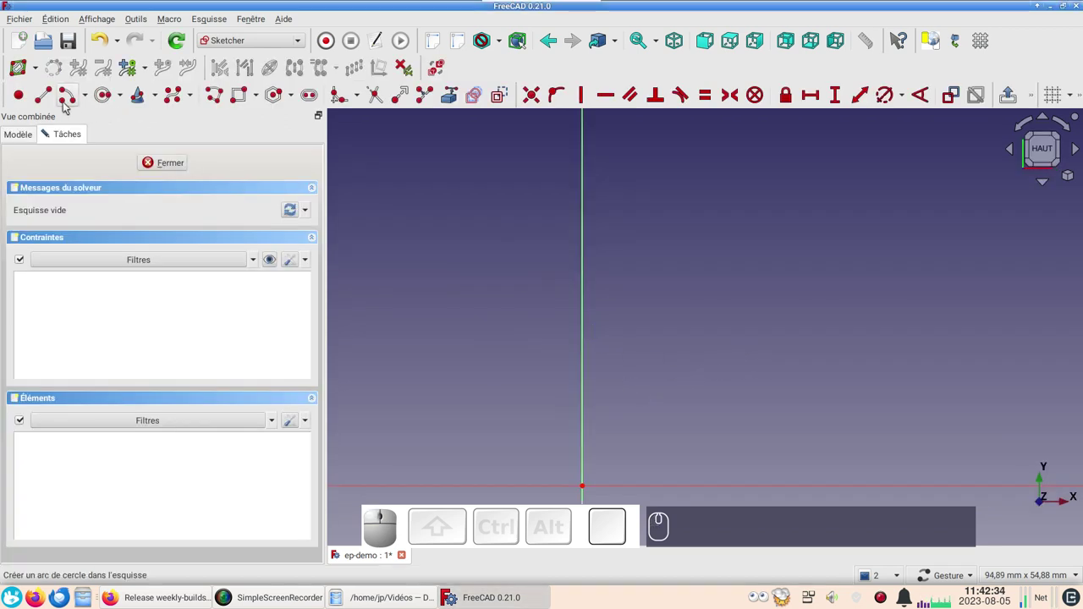
pyautogui.click(67, 105)
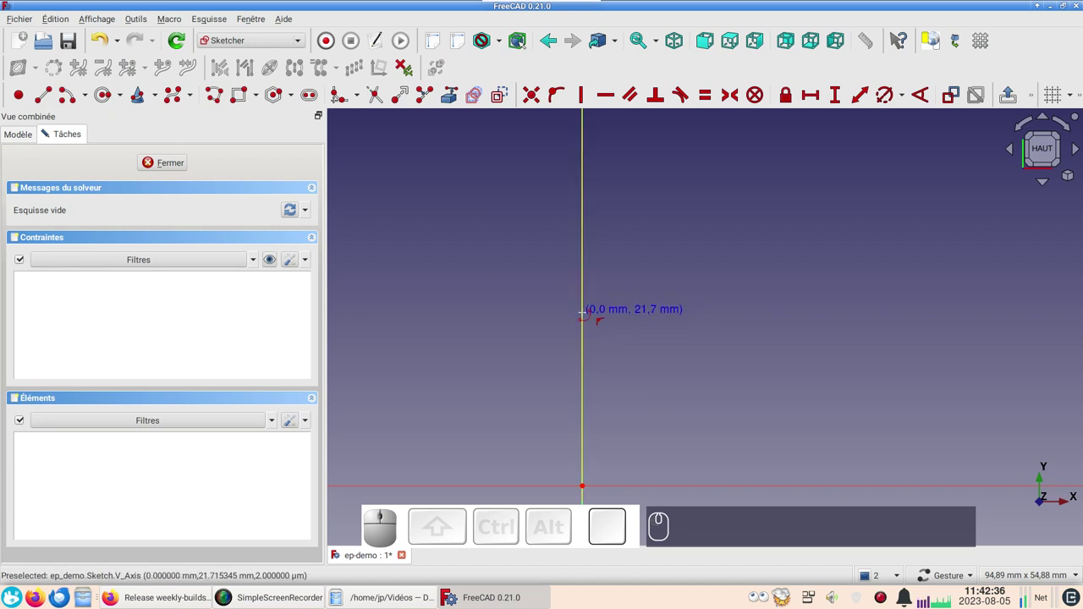
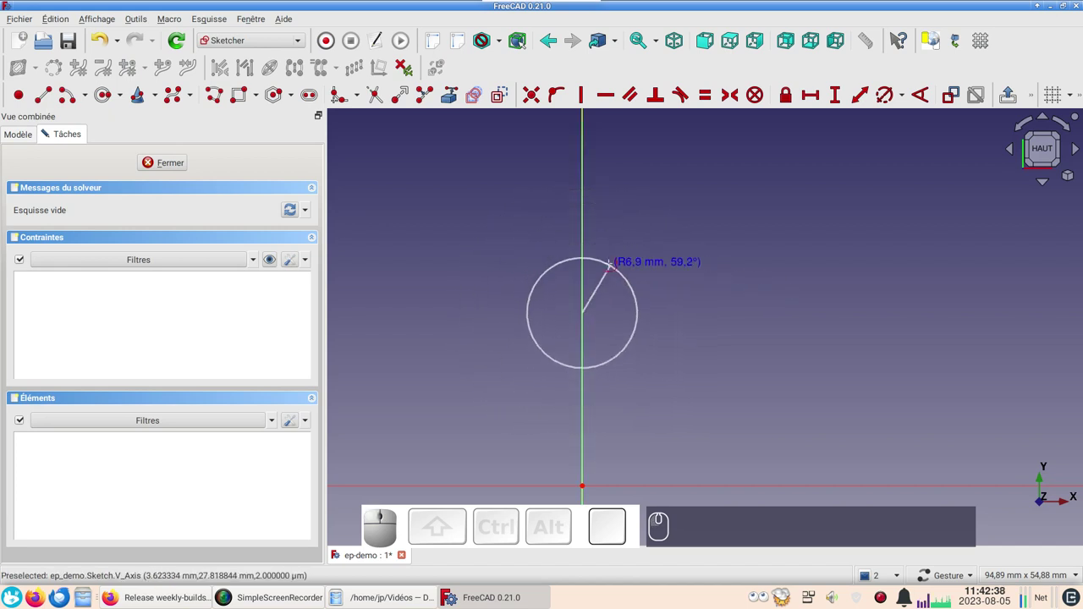
pyautogui.click(49, 127)
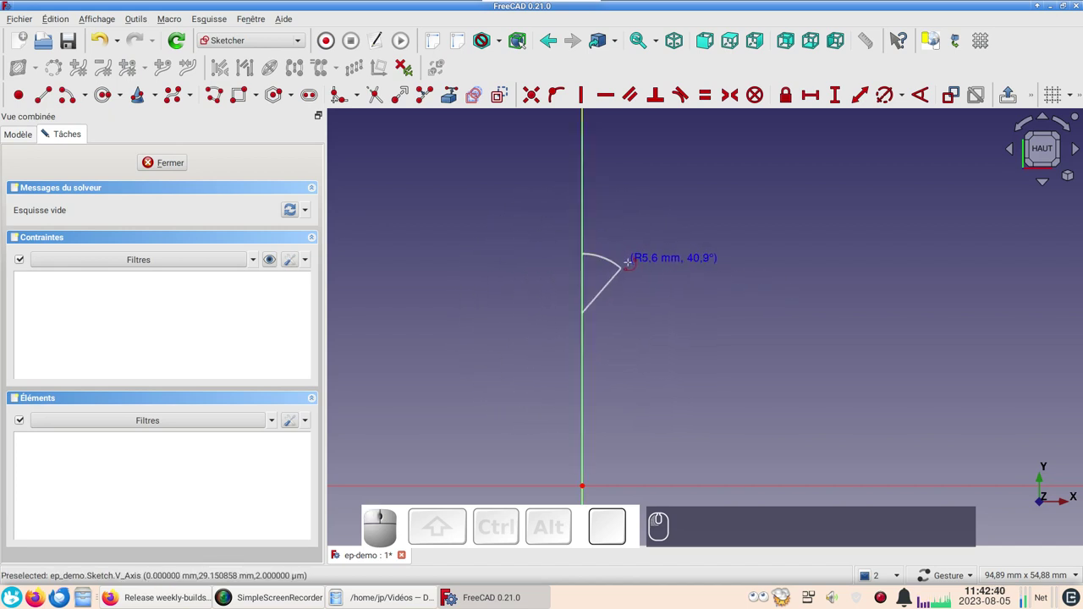
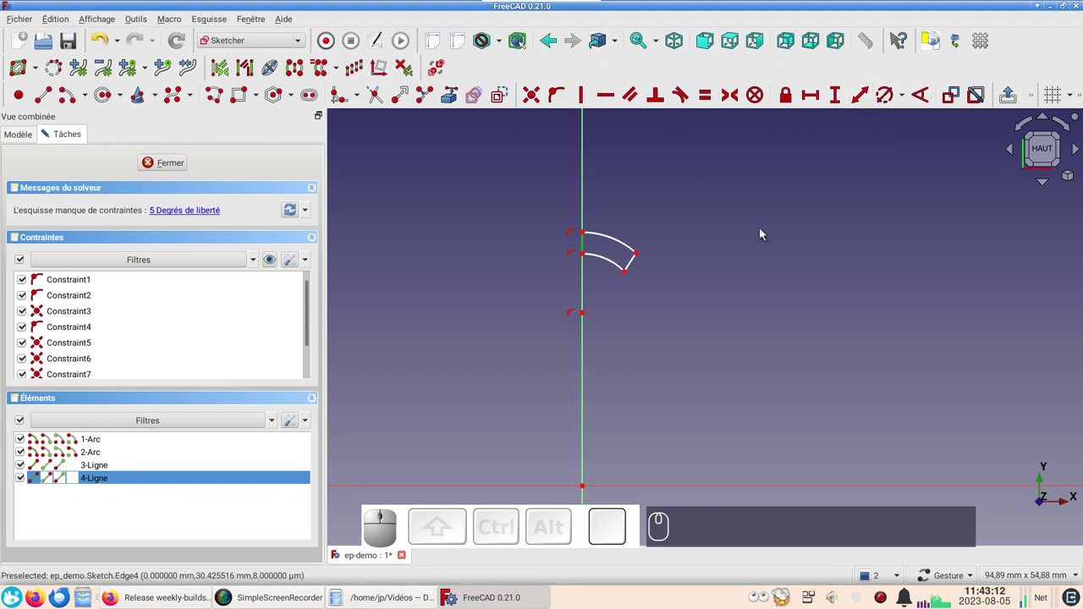
# Constrain the vertical gap between the arc ends to 2 mm, reposition its label, and select the inner arc end on the axis.
pyautogui.press('i')
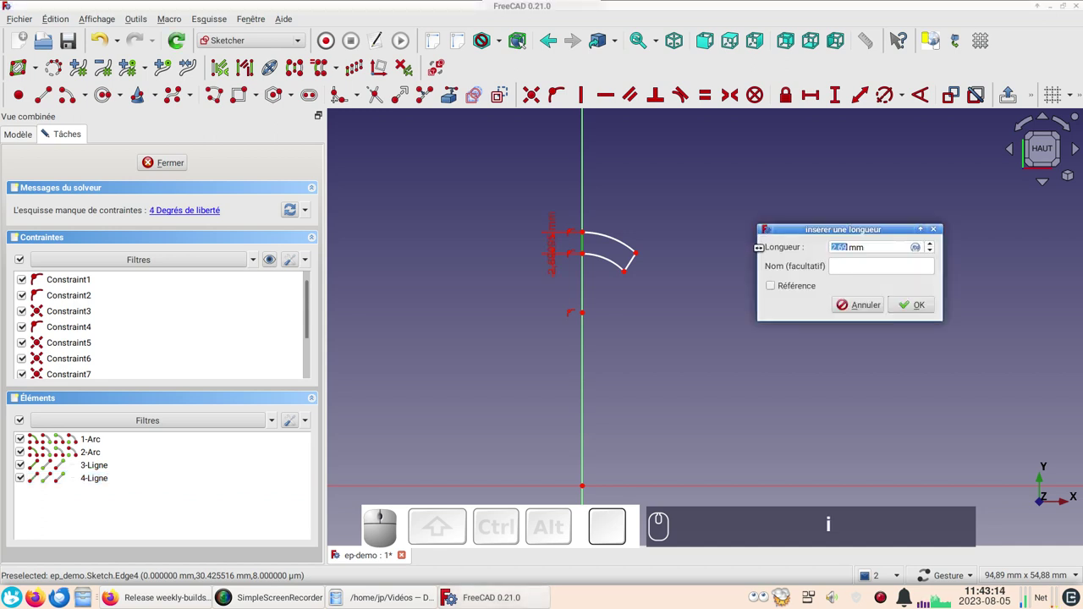
pyautogui.write('i')
pyautogui.press('KP_2')
pyautogui.press('Return')
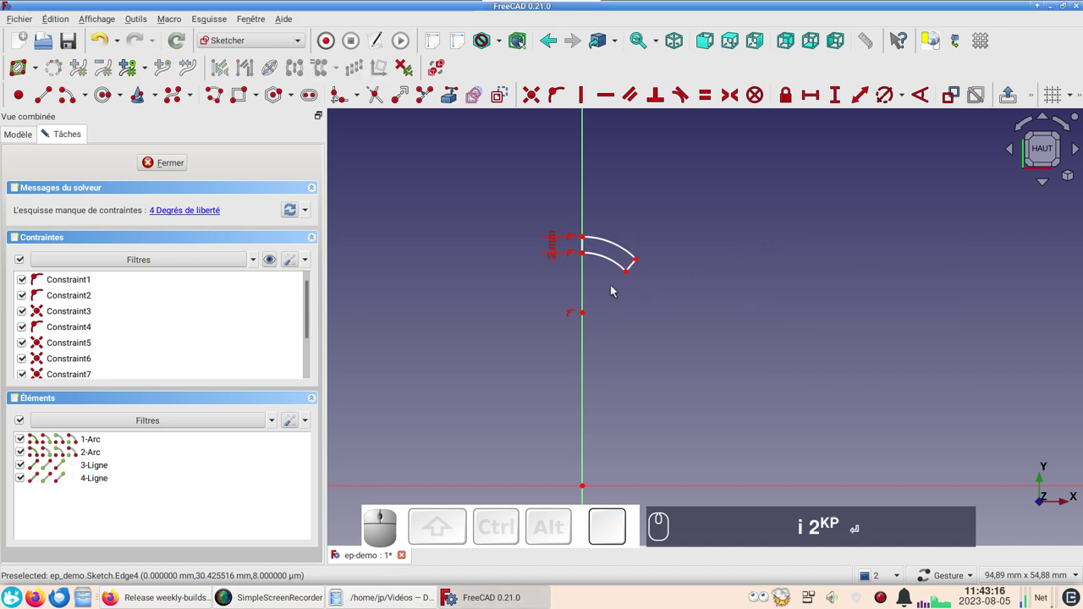
pyautogui.moveTo(559, 256); pyautogui.dragTo(542, 296)
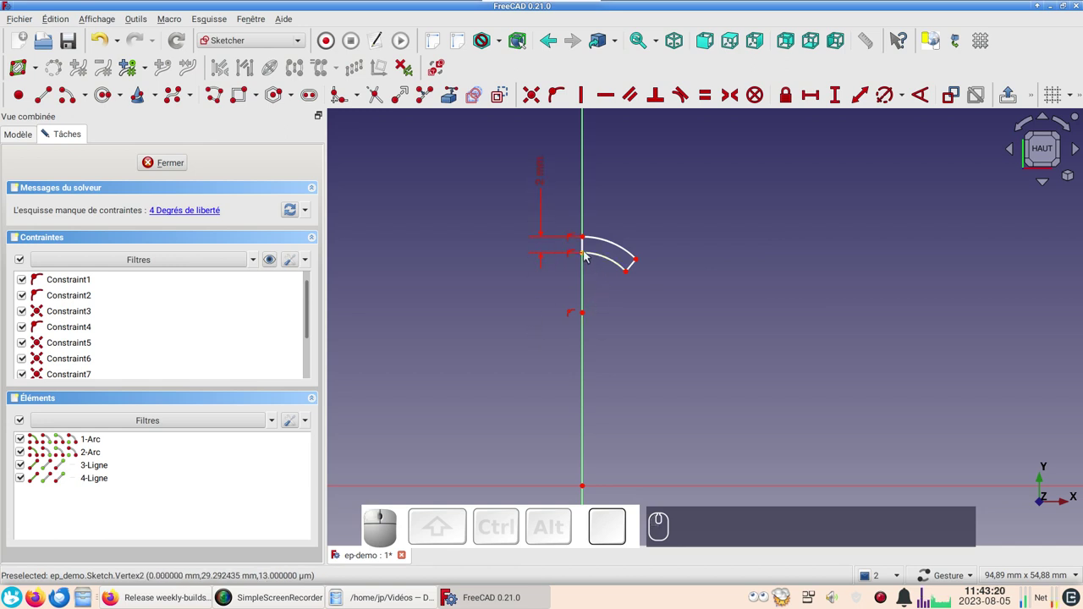
pyautogui.click(586, 256)
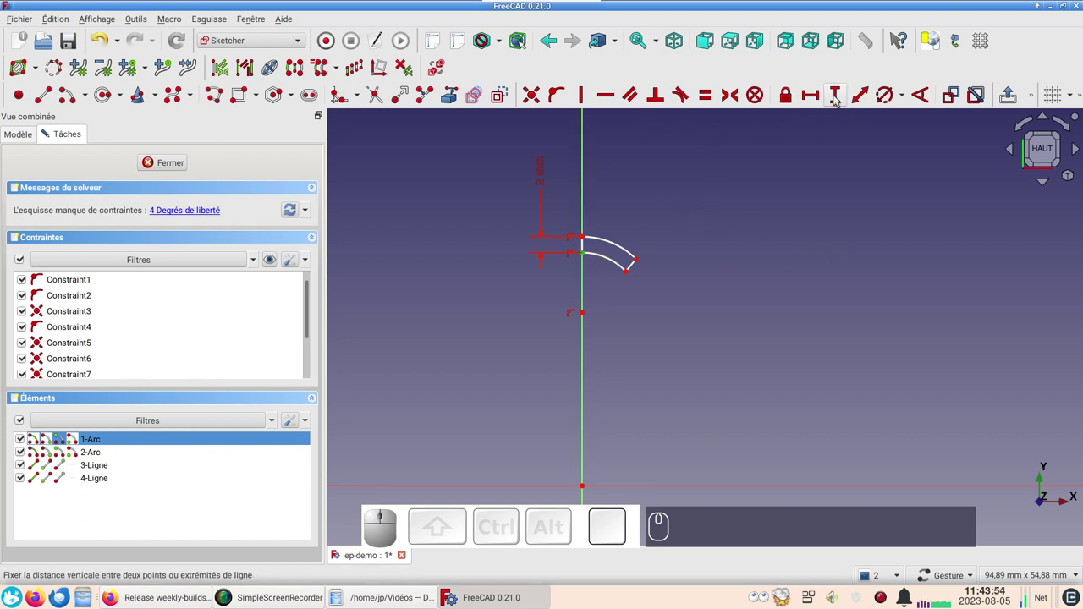
# Add a vertical distance from the origin and reference Spreadsheet.xxdiam in its formula editor.
pyautogui.press('i')
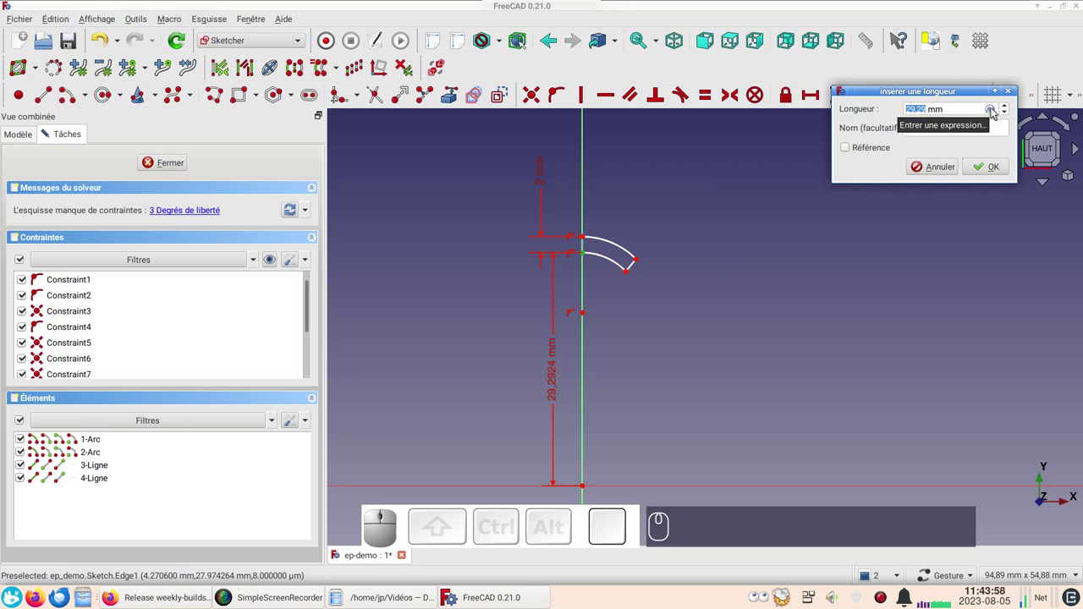
pyautogui.click(996, 111)
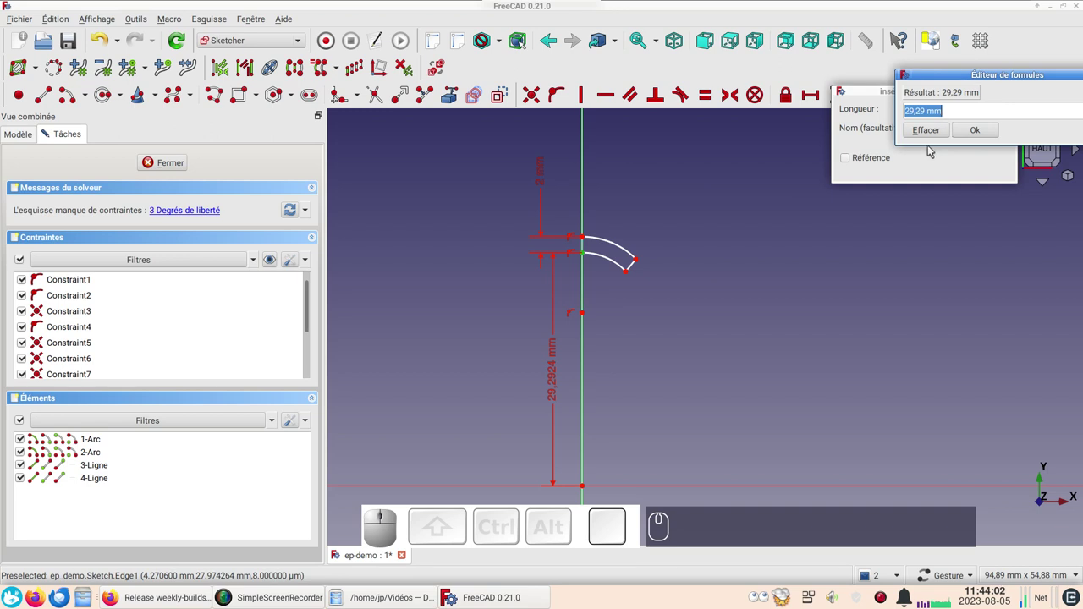
pyautogui.write('sp')
pyautogui.press('p')
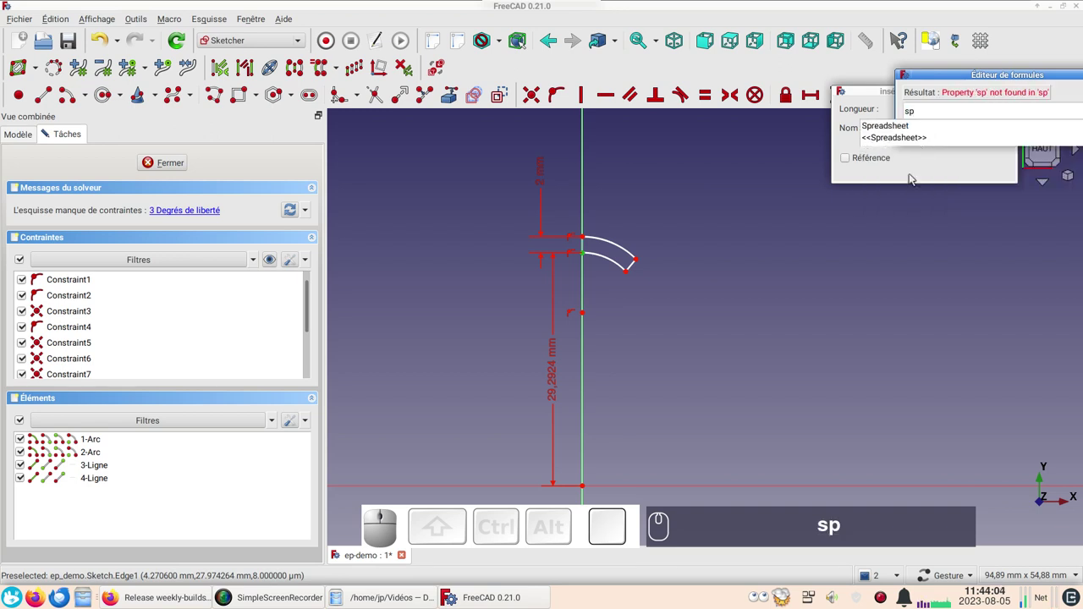
pyautogui.click(909, 131)
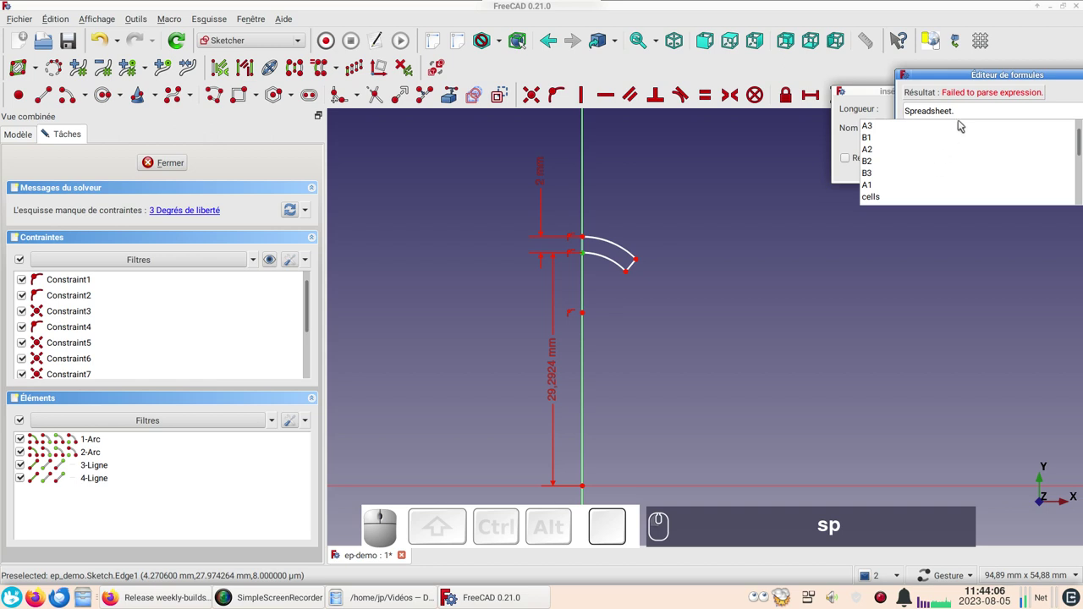
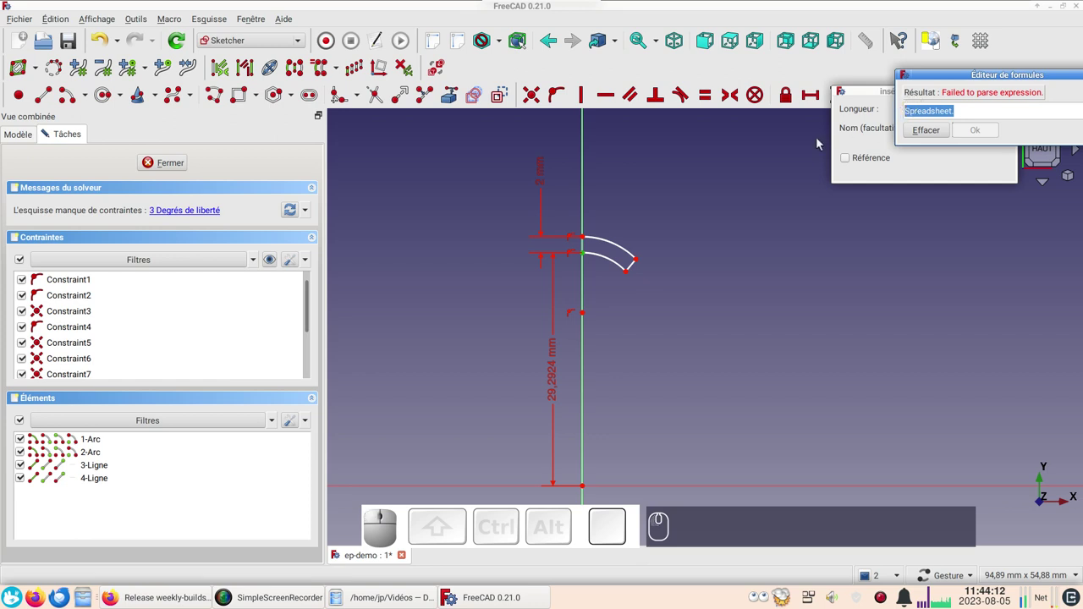
pyautogui.press('ctrl+c')
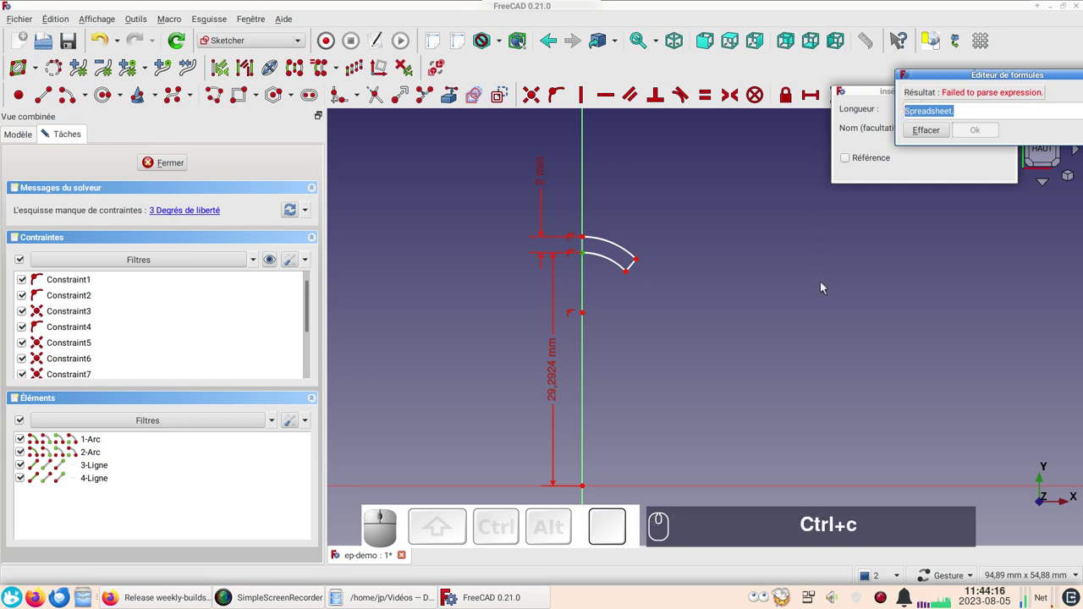
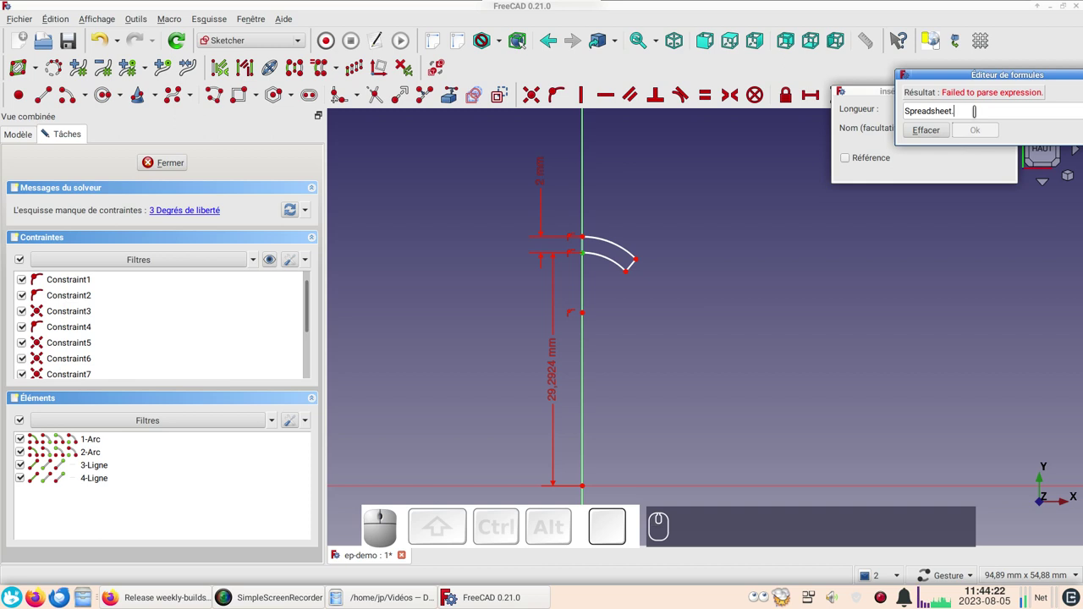
pyautogui.write('xx')
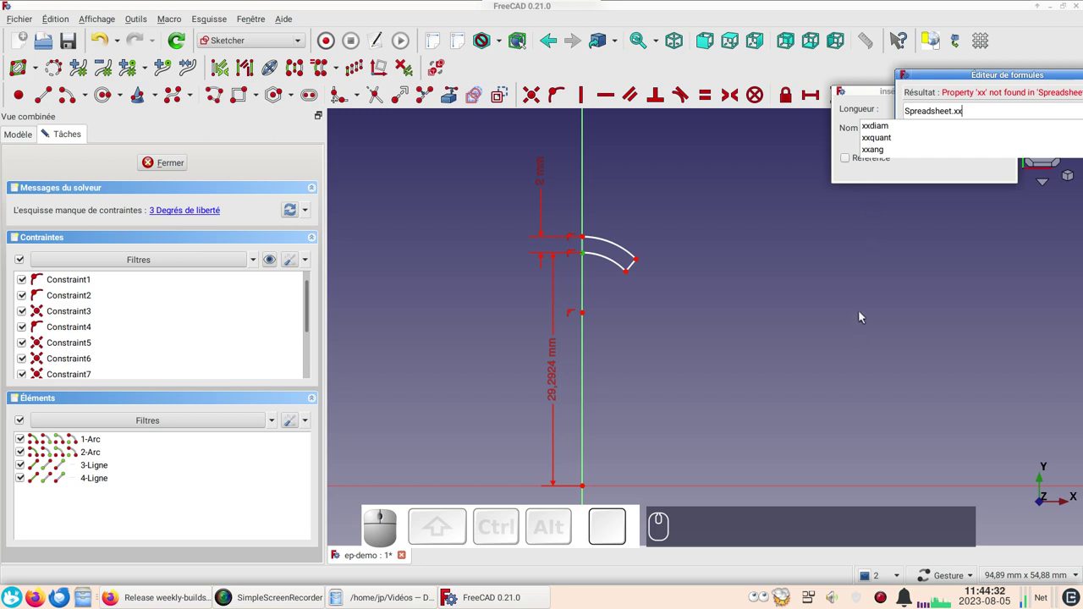
pyautogui.click(887, 133)
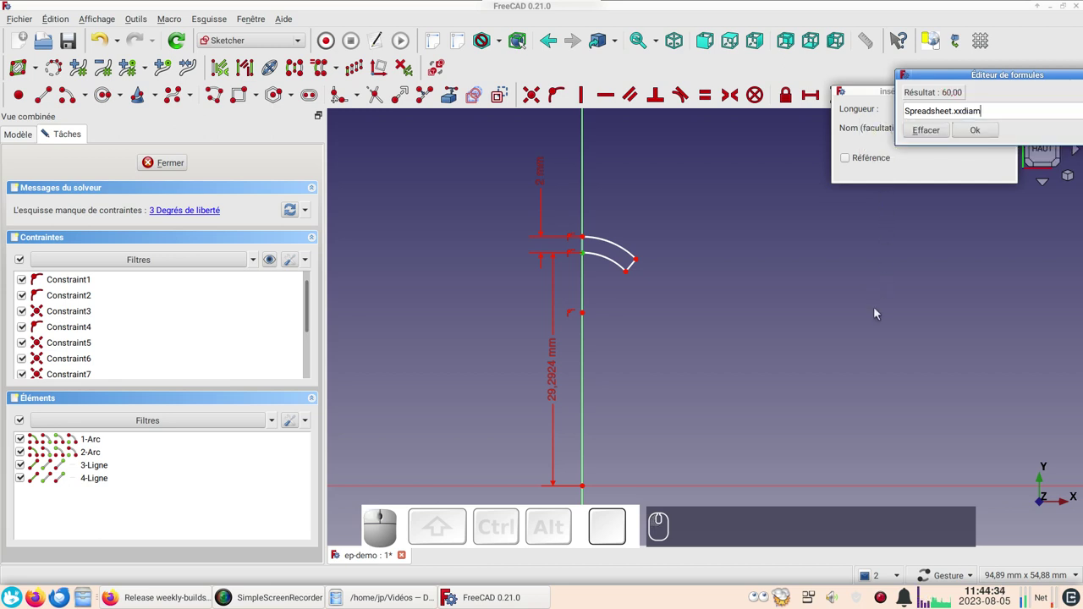
# Complete the expression as Spreadsheet.xxdiam/2 + 6 and confirm the dimension.
pyautogui.press('KP_Divide')
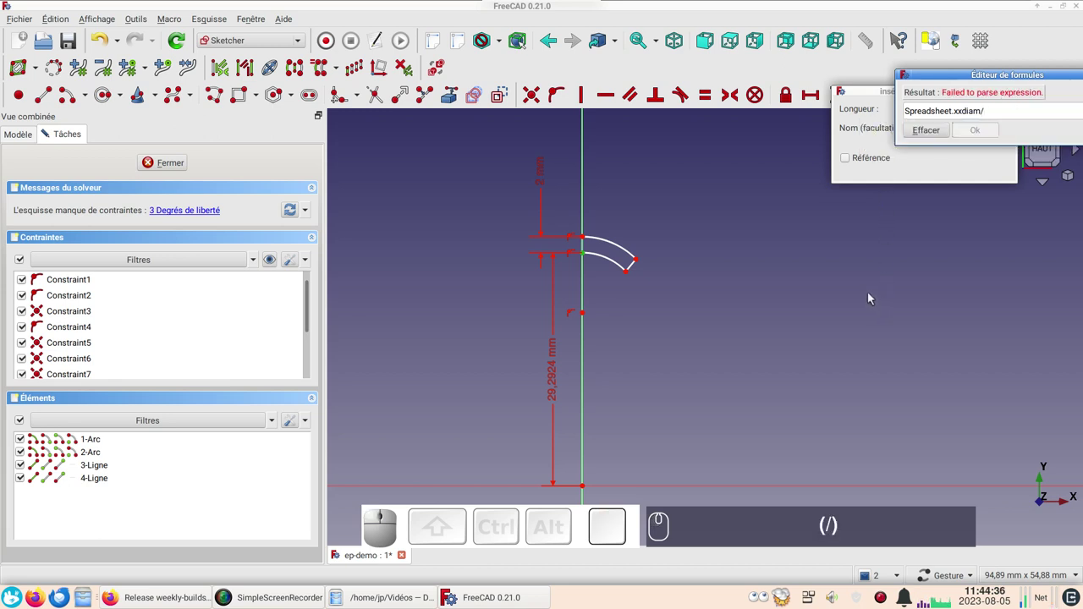
pyautogui.press('KP_2')
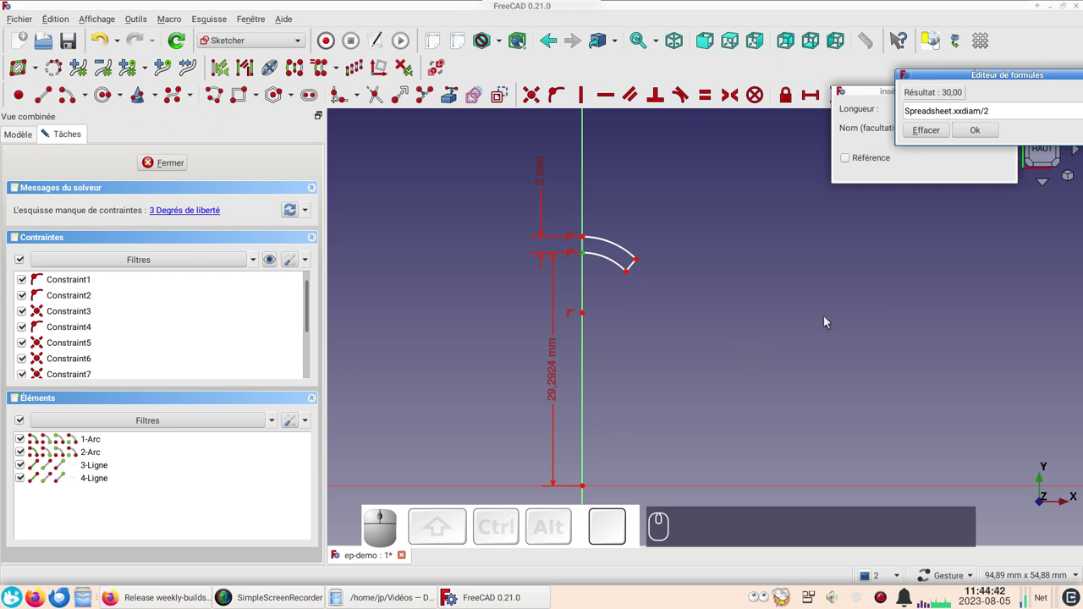
pyautogui.press('KP_Add')
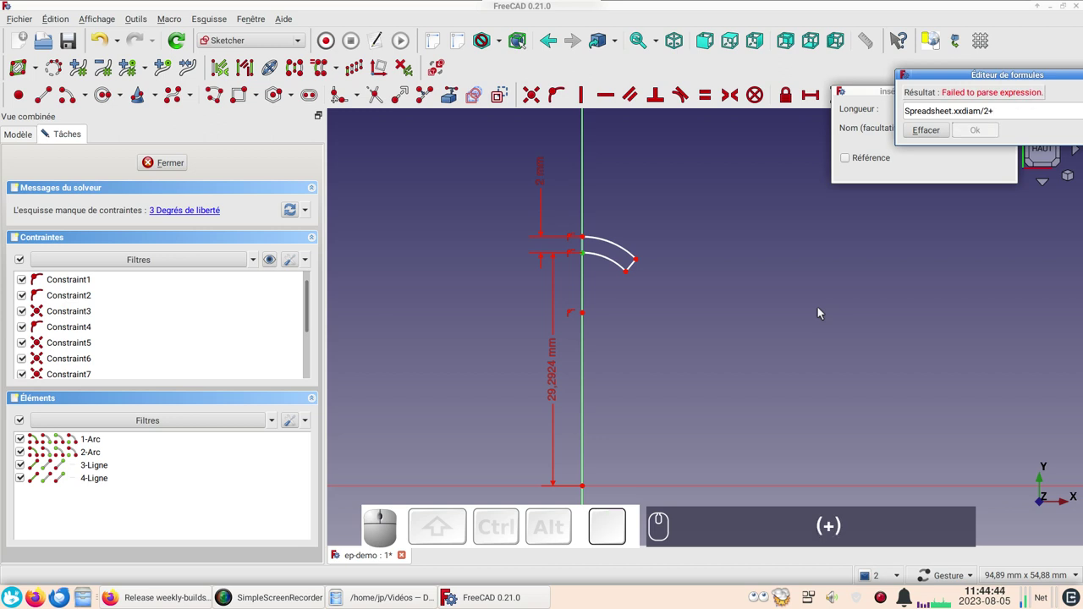
pyautogui.press('KP_6')
pyautogui.press('Return')
pyautogui.press('KP_Enter')
# Reshape the outer arc and align its endpoint horizontally with the point on the vertical axis.
pyautogui.click(989, 165)
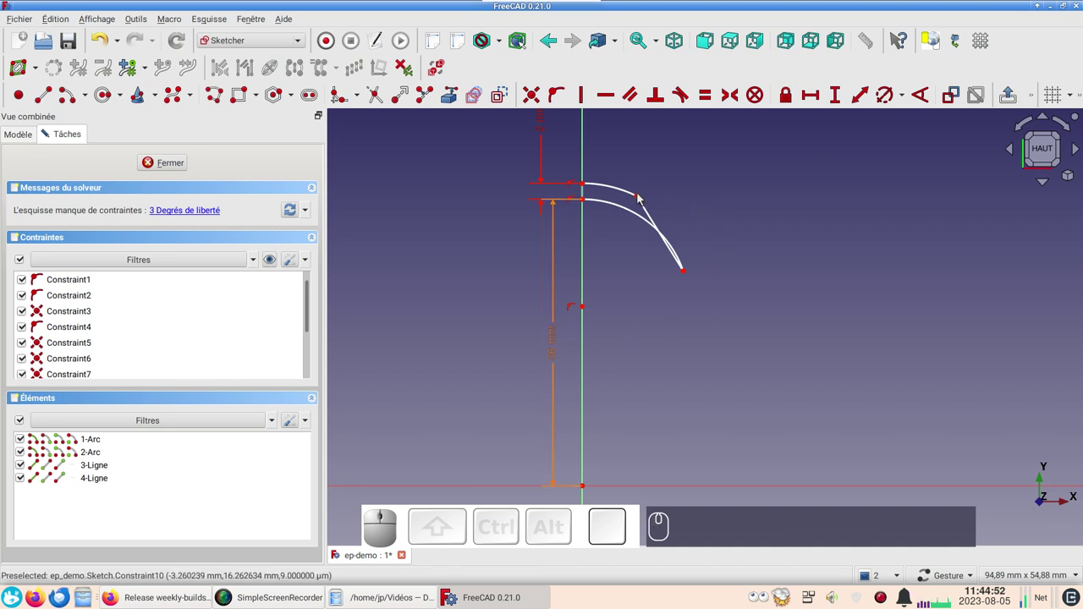
pyautogui.moveTo(638, 200); pyautogui.dragTo(658, 266)
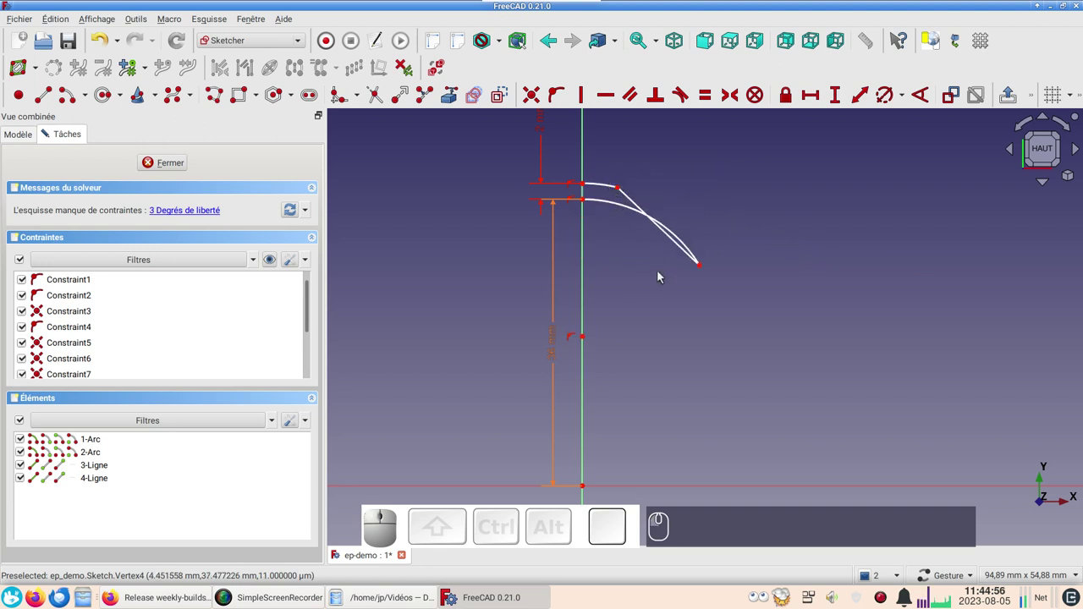
pyautogui.click(703, 271)
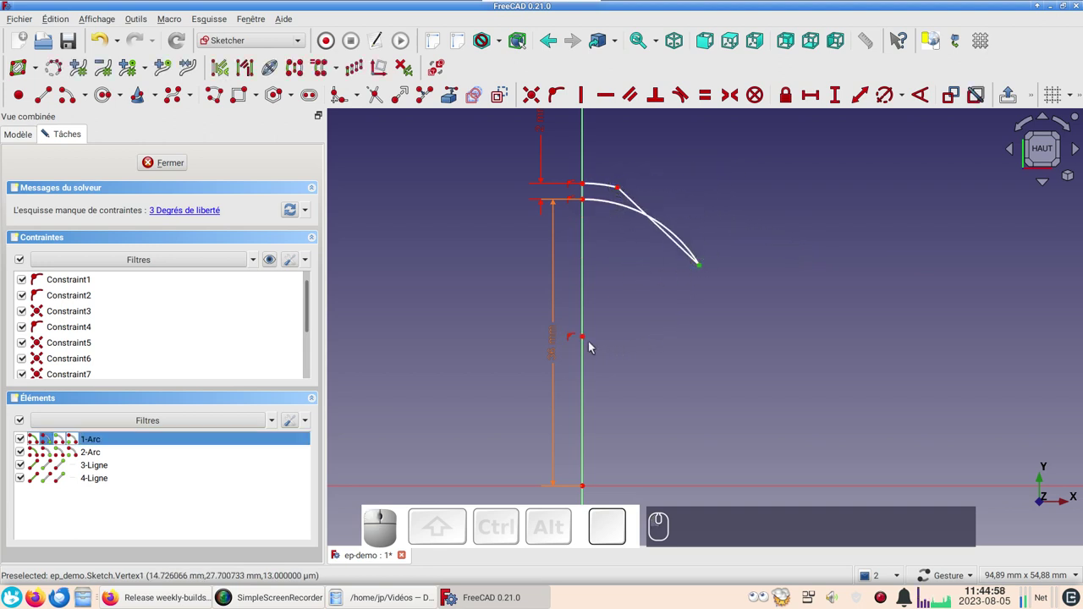
pyautogui.click(588, 338)
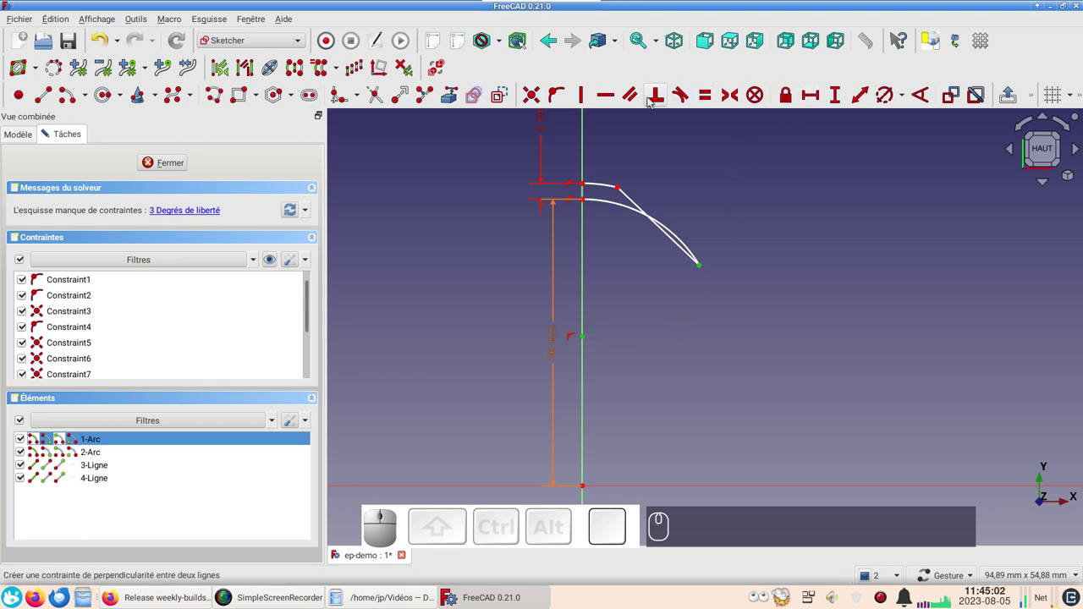
pyautogui.press('h')
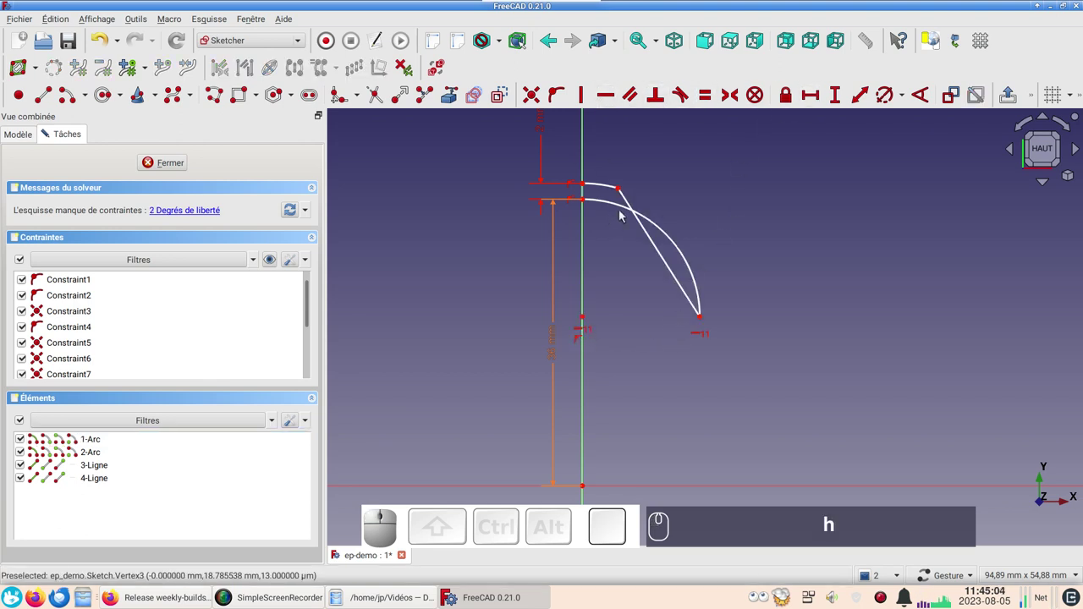
# Constrain the closing line tangent to the arcs and begin an angle constraint on it.
pyautogui.moveTo(621, 192); pyautogui.dragTo(717, 308)
pyautogui.click(717, 308)
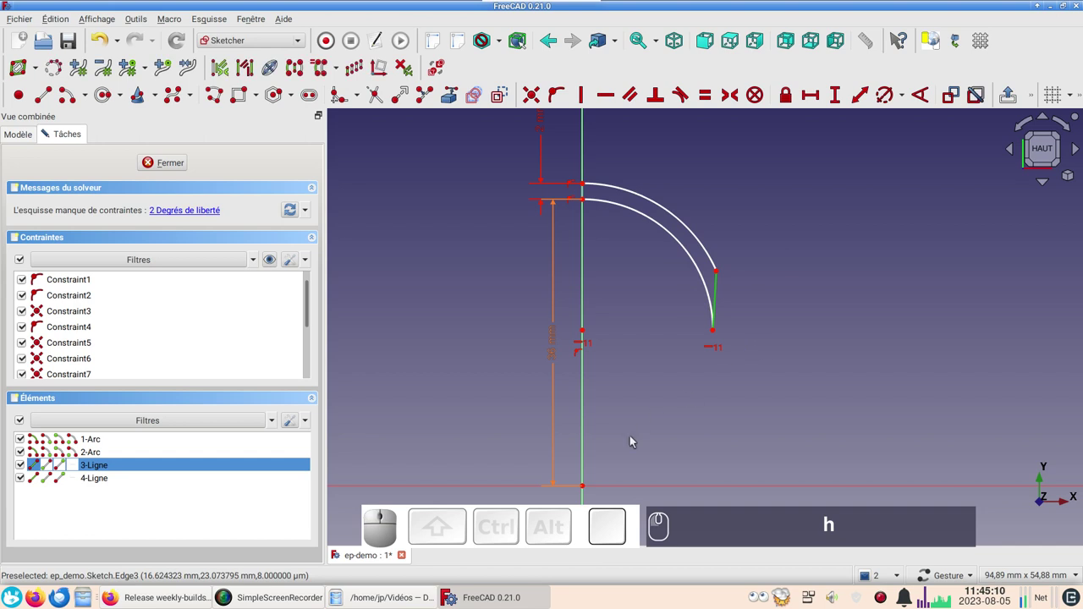
pyautogui.click(586, 492)
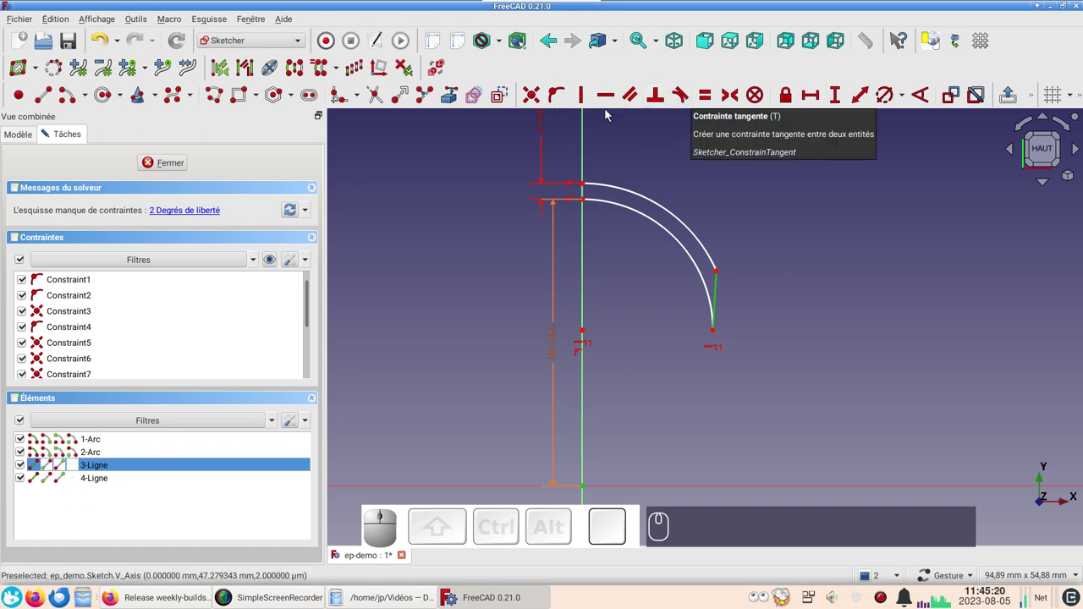
pyautogui.press('o')
pyautogui.moveTo(697, 278); pyautogui.dragTo(705, 217)
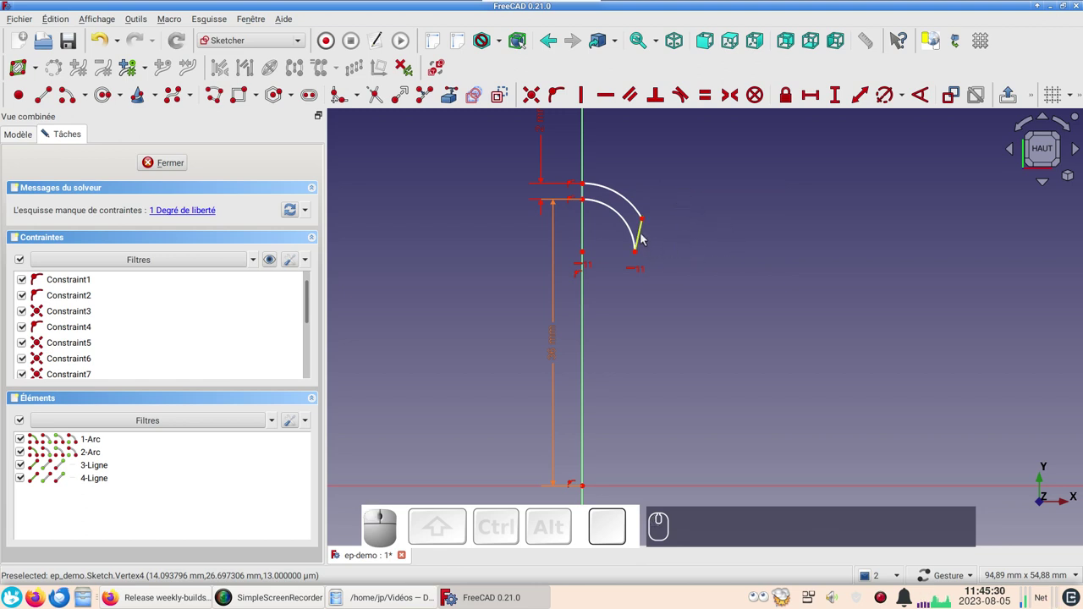
pyautogui.click(644, 235)
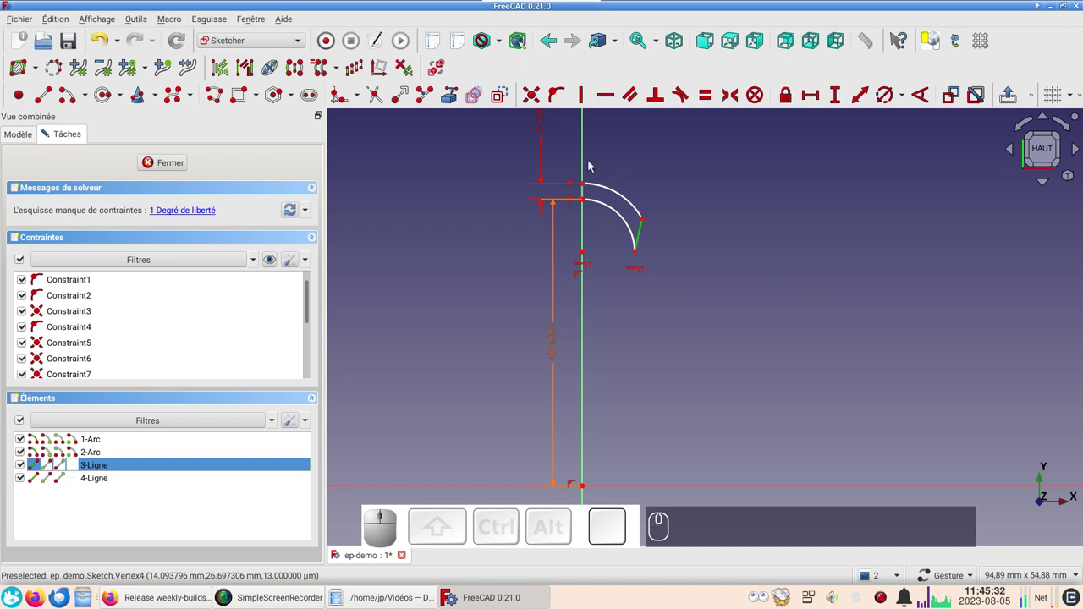
pyautogui.click(585, 174)
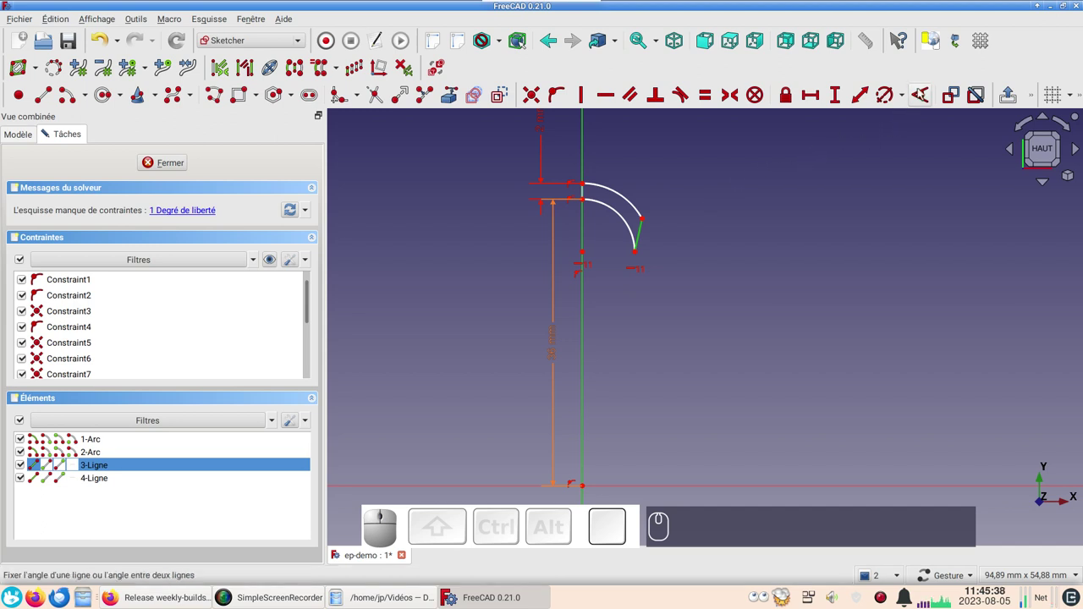
# Constrain the closing line's angle to the vertical axis with expression Spreadsheet.xxang (12°).
pyautogui.click(921, 99)
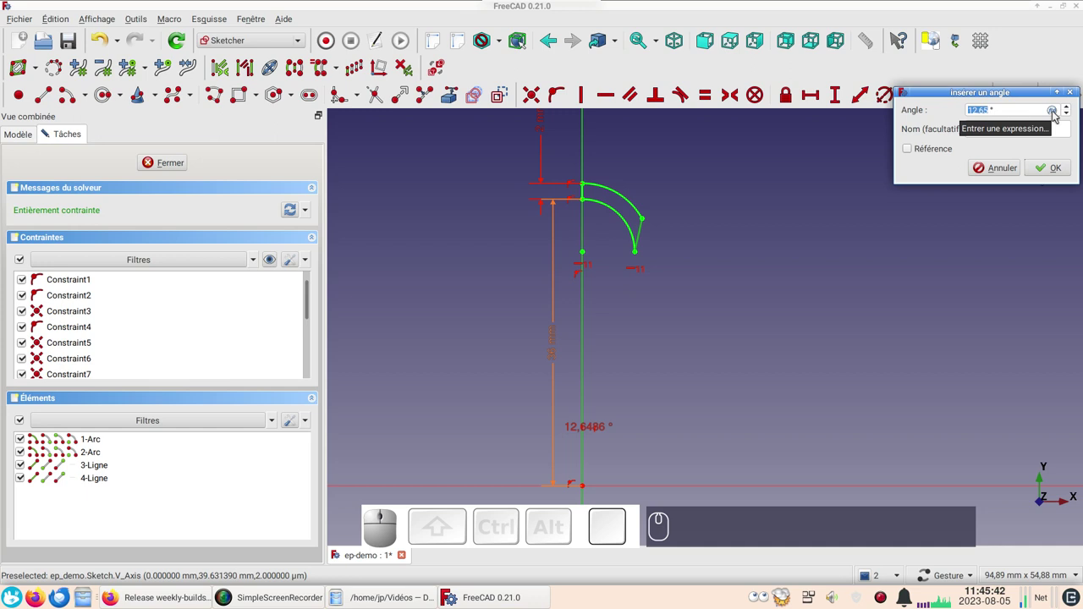
pyautogui.click(1056, 114)
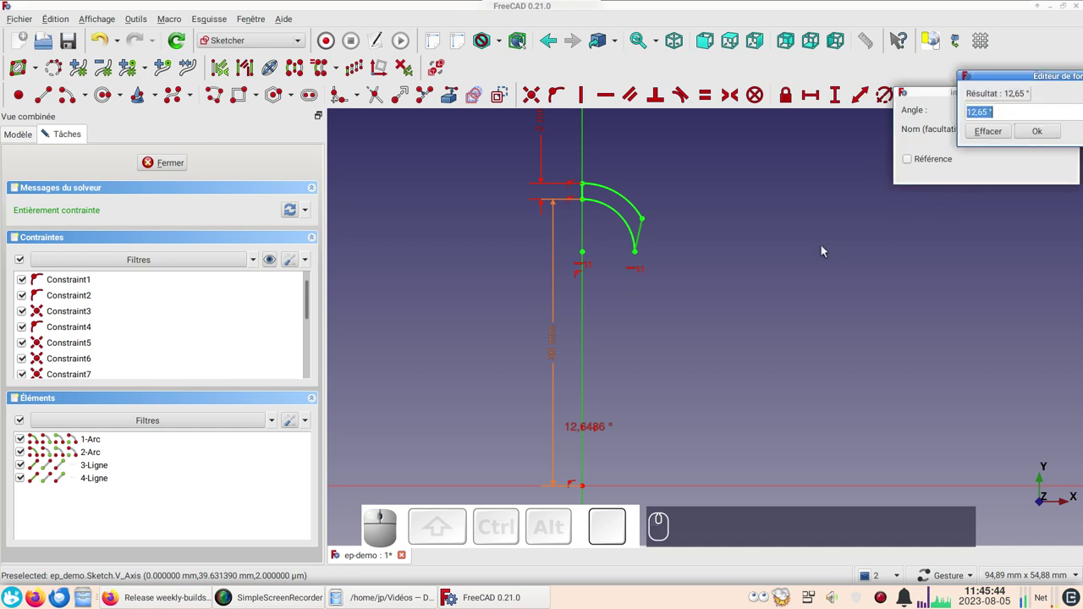
pyautogui.press('ctrl+v')
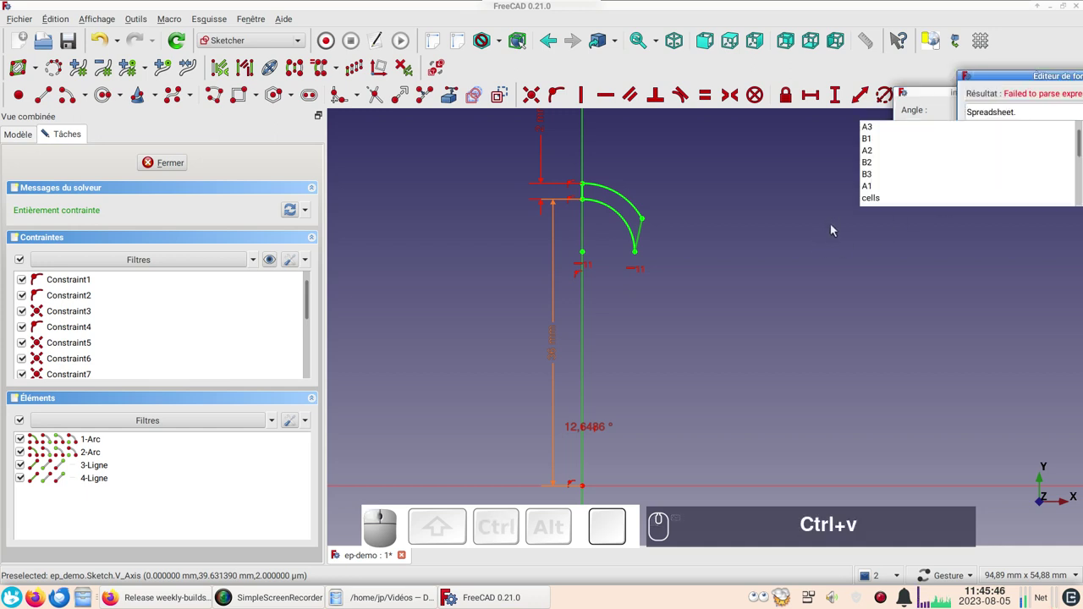
pyautogui.press('x')
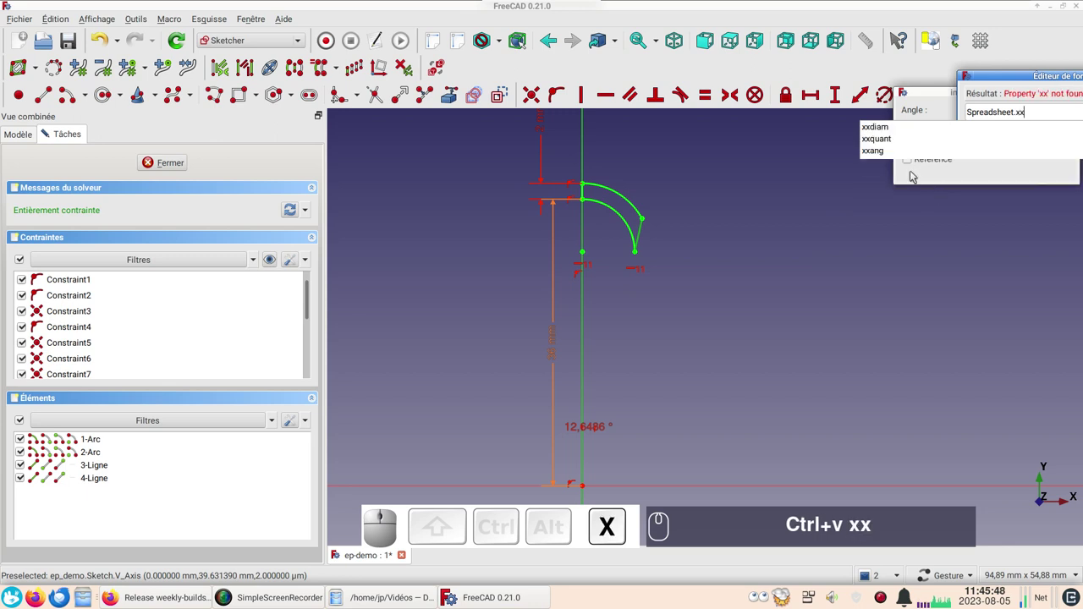
pyautogui.click(891, 152)
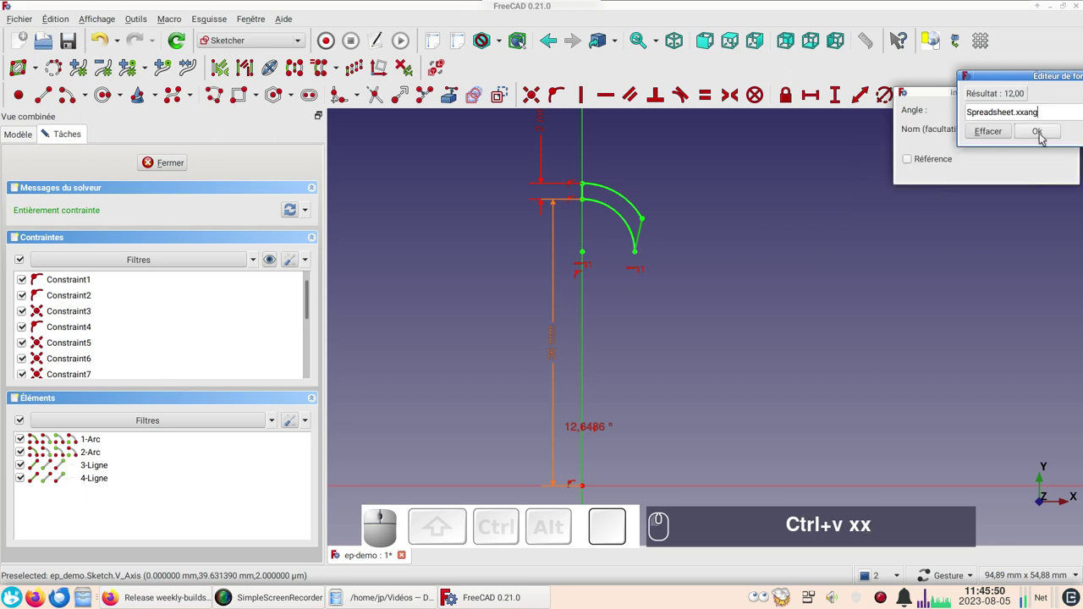
pyautogui.click(1044, 139)
pyautogui.click(1047, 169)
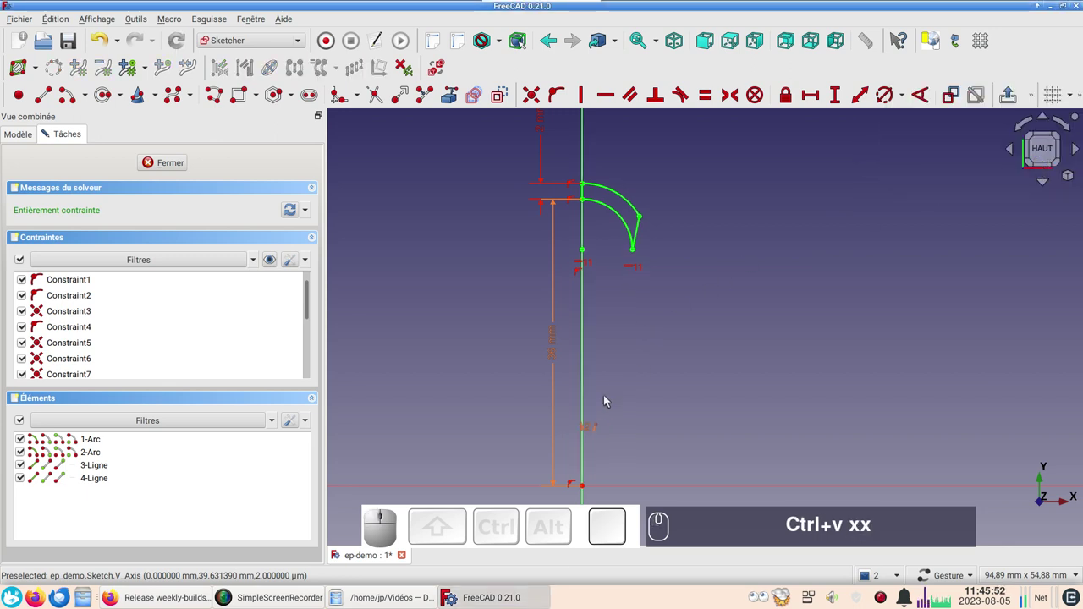
# Close the sketch, glance at the Spreadsheet, and centre the profile back in the 3D view.
pyautogui.moveTo(590, 434); pyautogui.dragTo(556, 379)
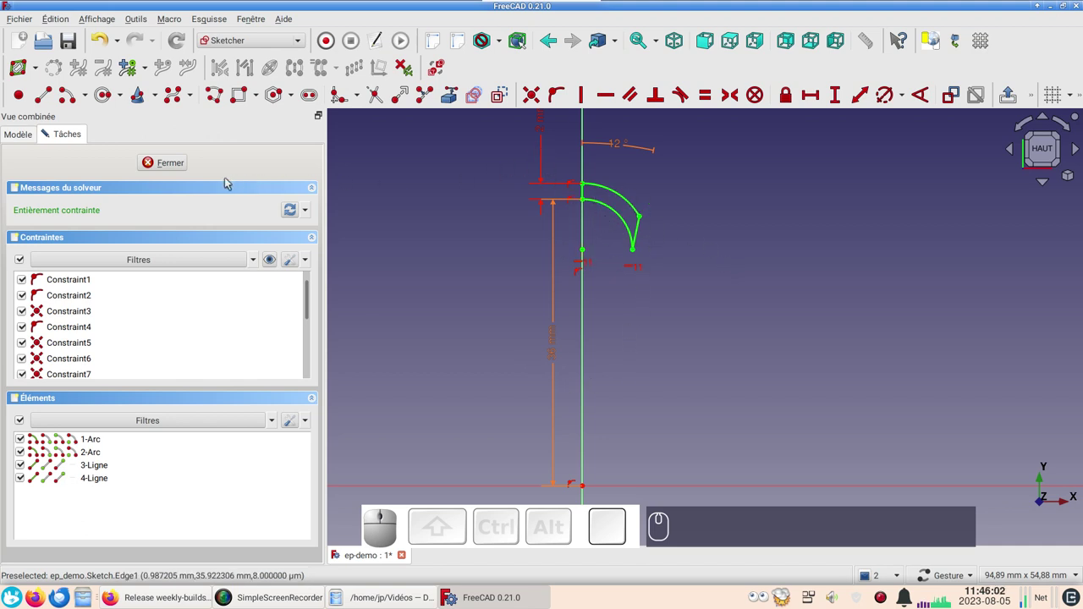
pyautogui.click(175, 166)
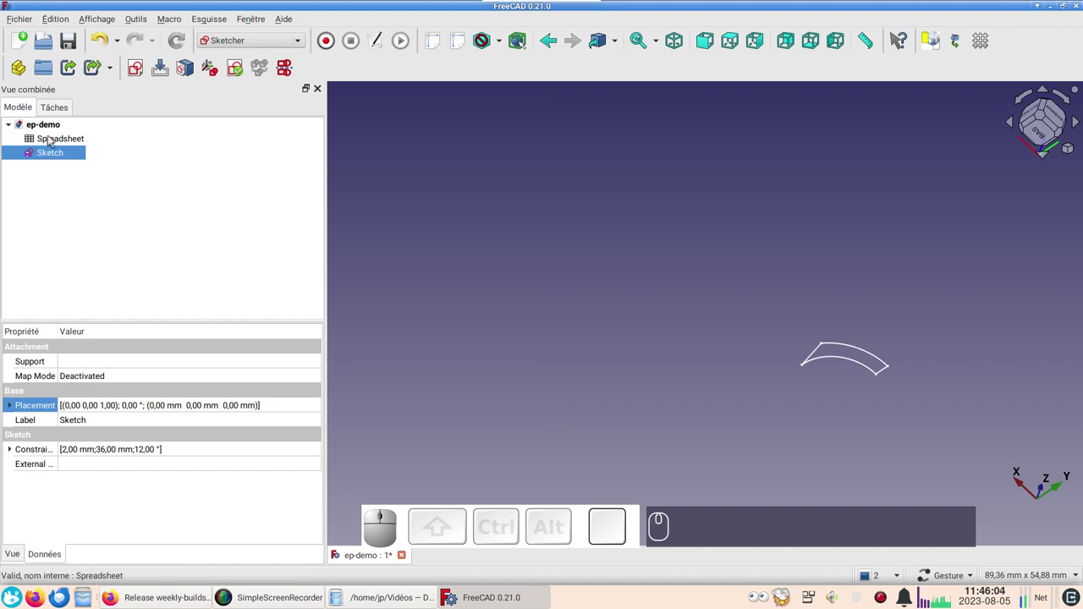
pyautogui.click(55, 138)
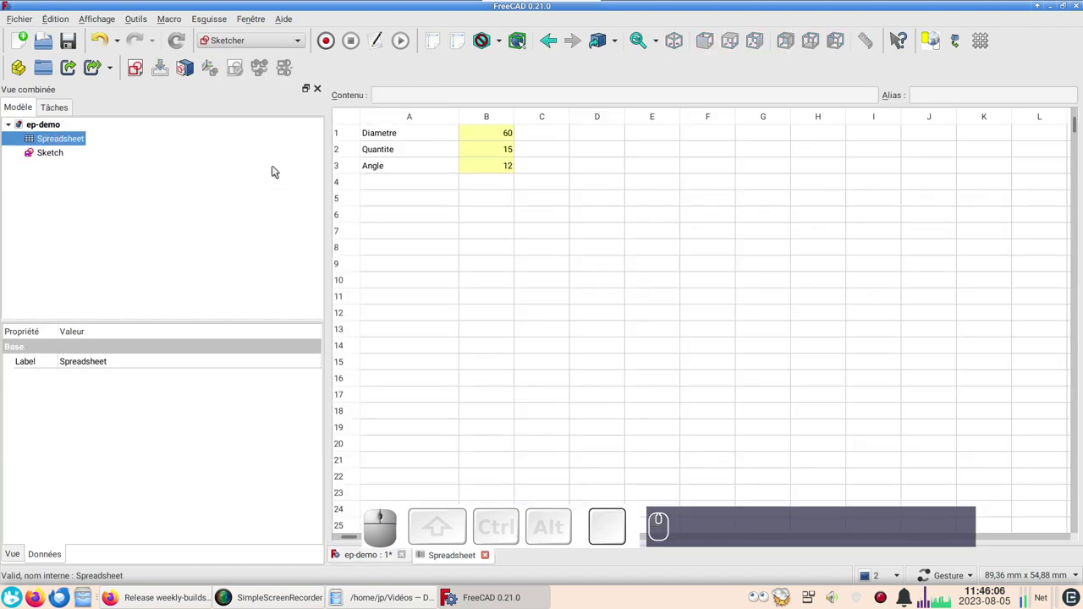
pyautogui.click(68, 157)
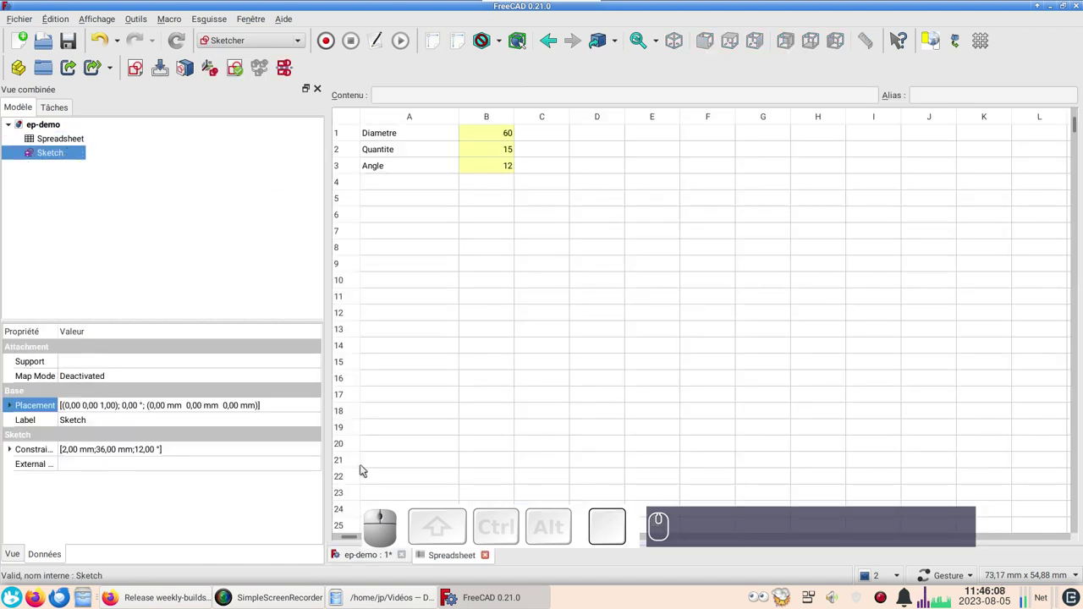
pyautogui.click(361, 557)
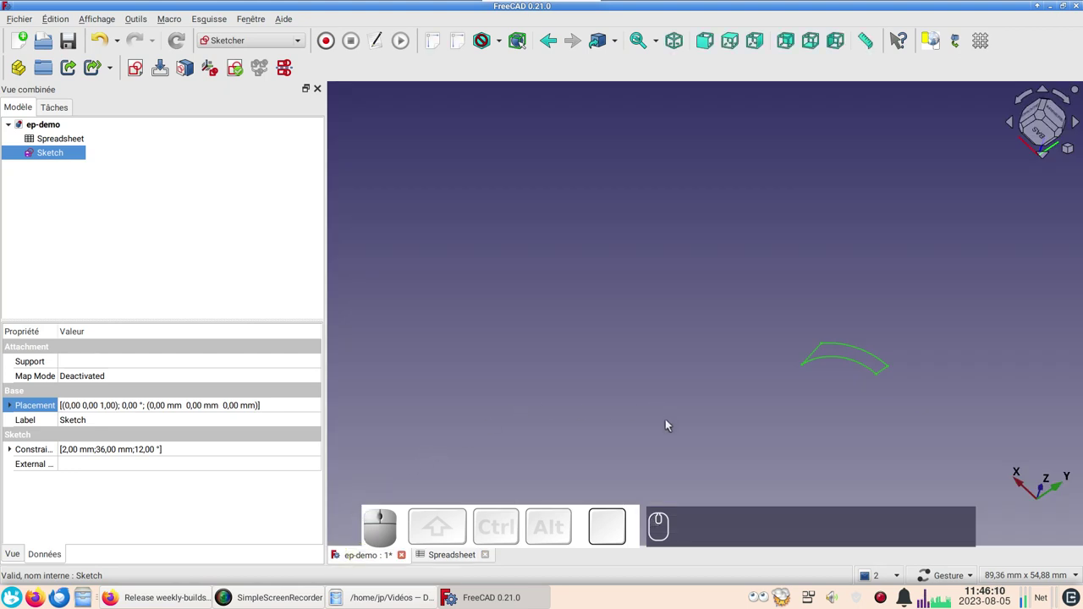
pyautogui.moveTo(671, 426); pyautogui.dragTo(363, 305)
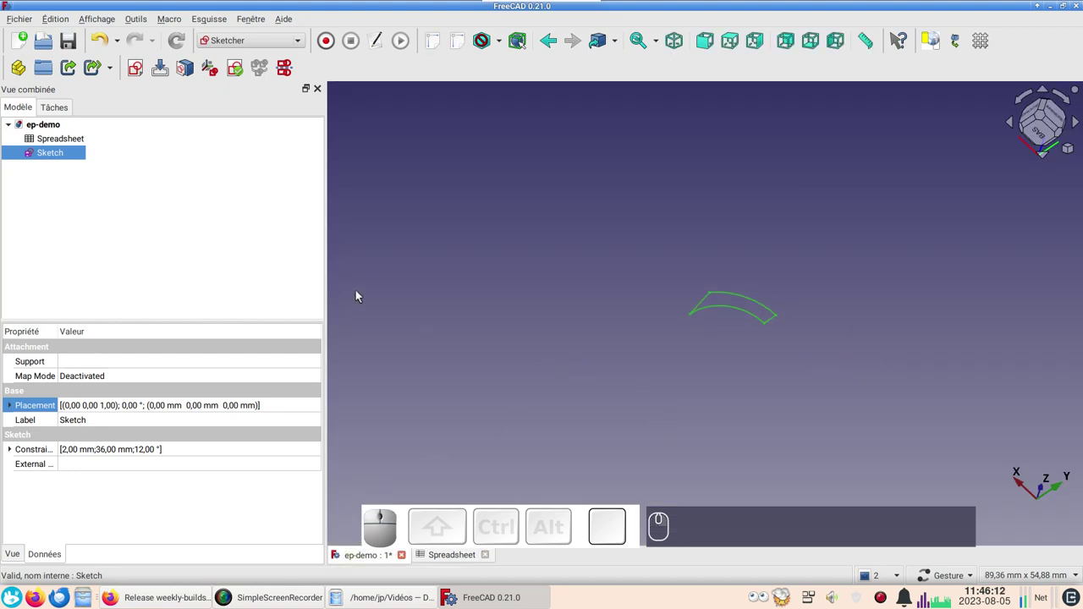
pyautogui.click(66, 155)
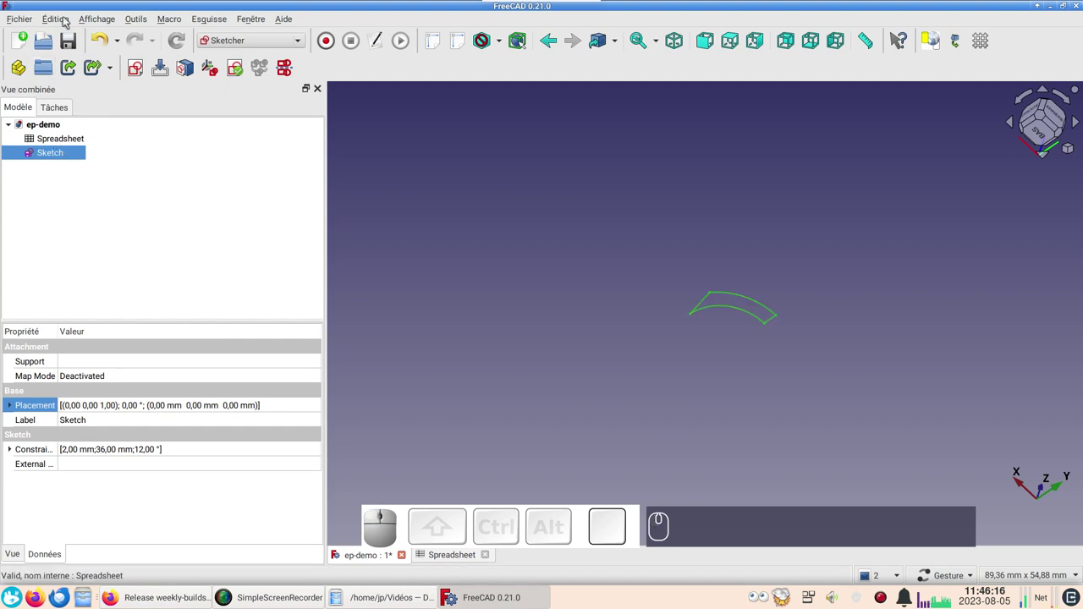
# Duplicate Sketch without its dependencies to create Sketch001 and select it.
pyautogui.click(67, 20)
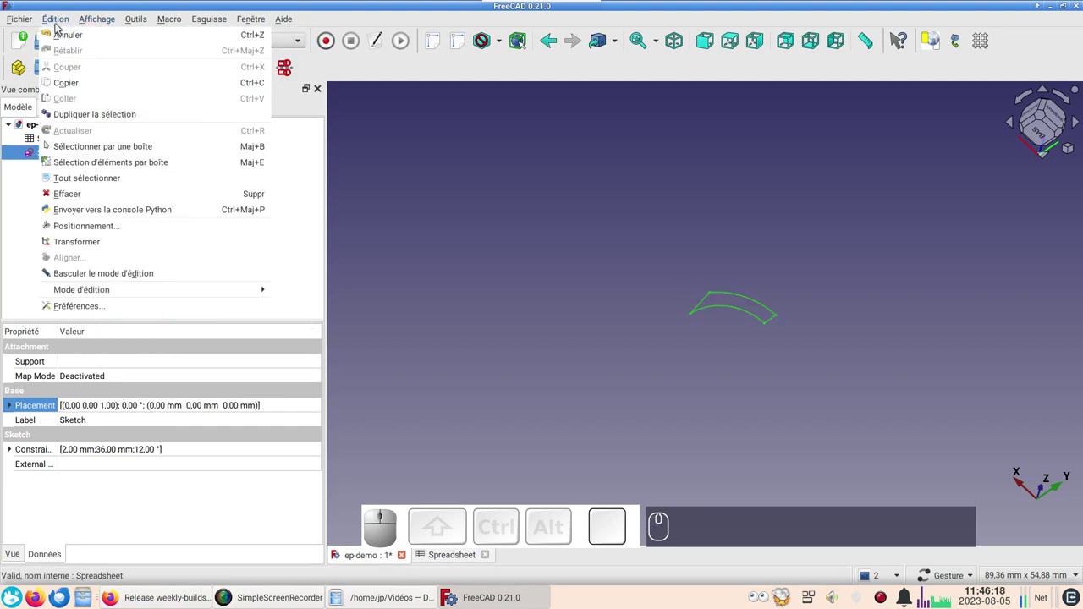
pyautogui.click(66, 116)
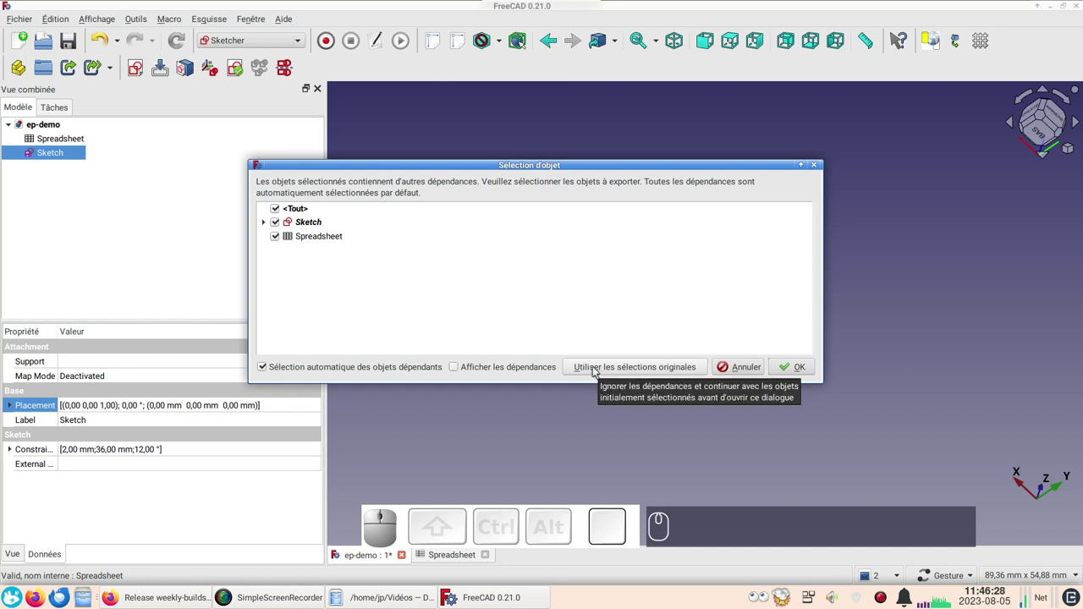
pyautogui.click(598, 370)
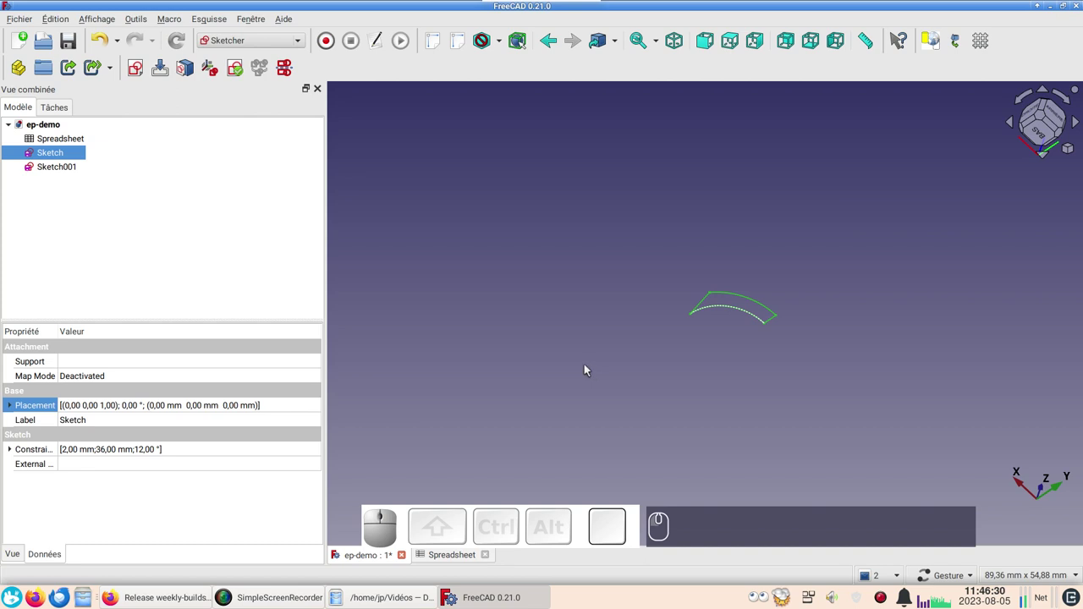
pyautogui.click(65, 171)
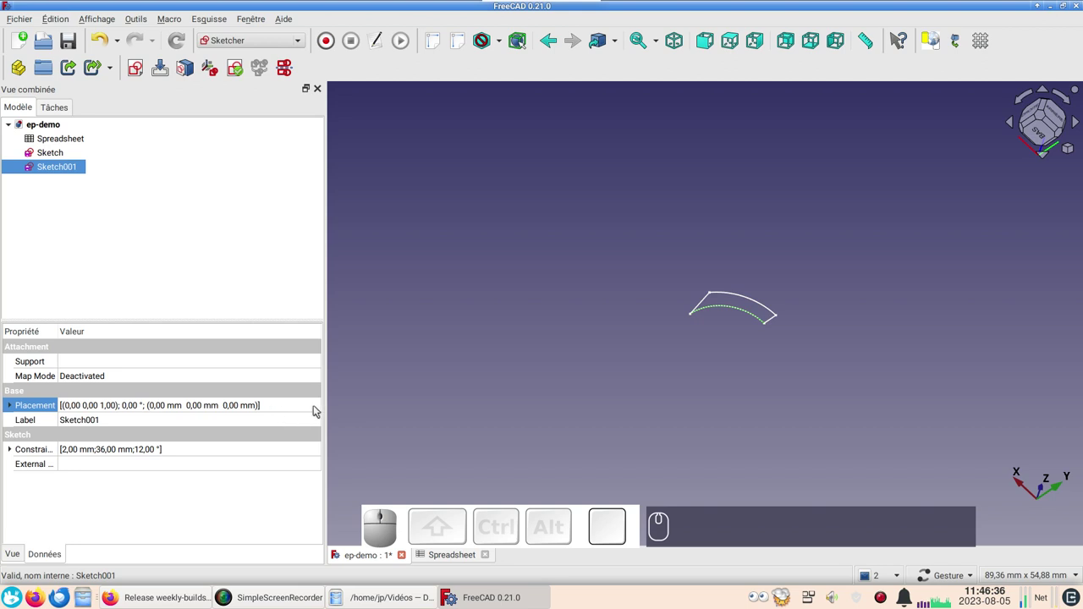
# Set Sketch001's placement translation Z to 20 mm.
pyautogui.click(319, 408)
pyautogui.click(318, 408)
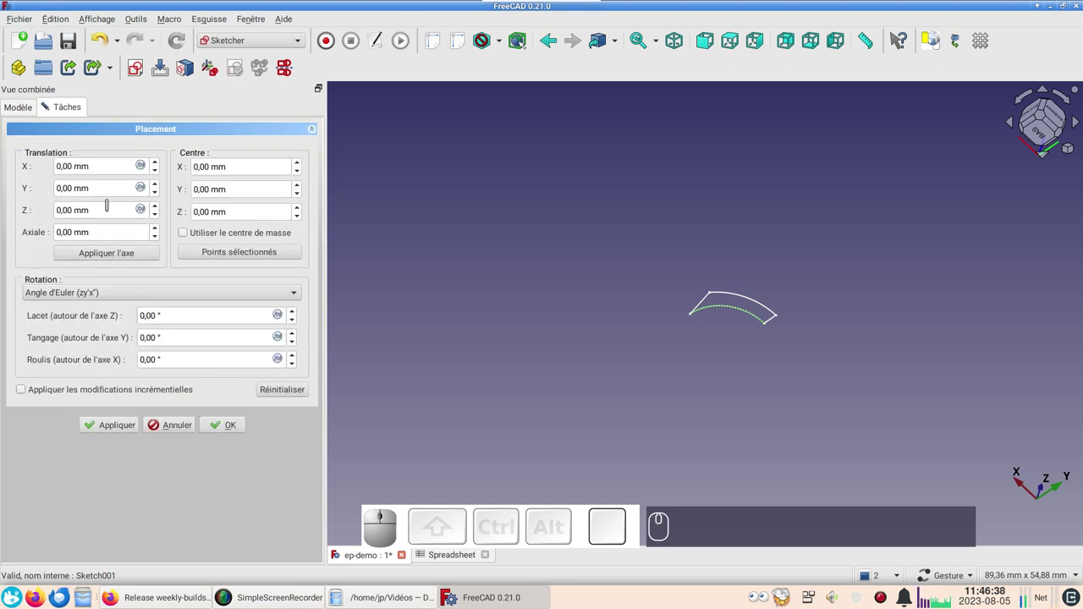
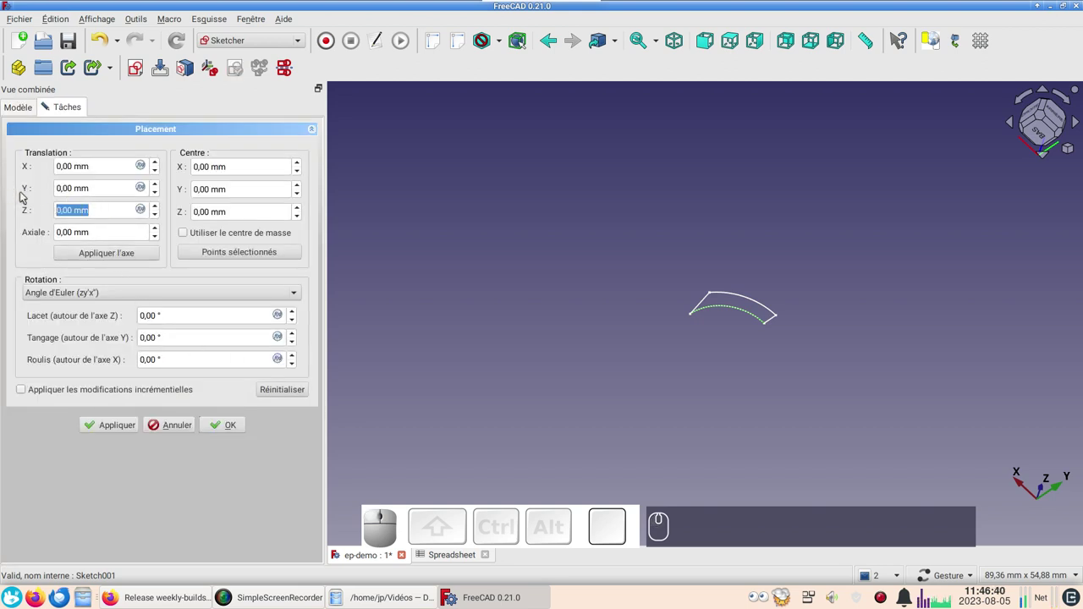
pyautogui.press('KP_2')
pyautogui.press('KP_0')
pyautogui.press('KP_Enter')
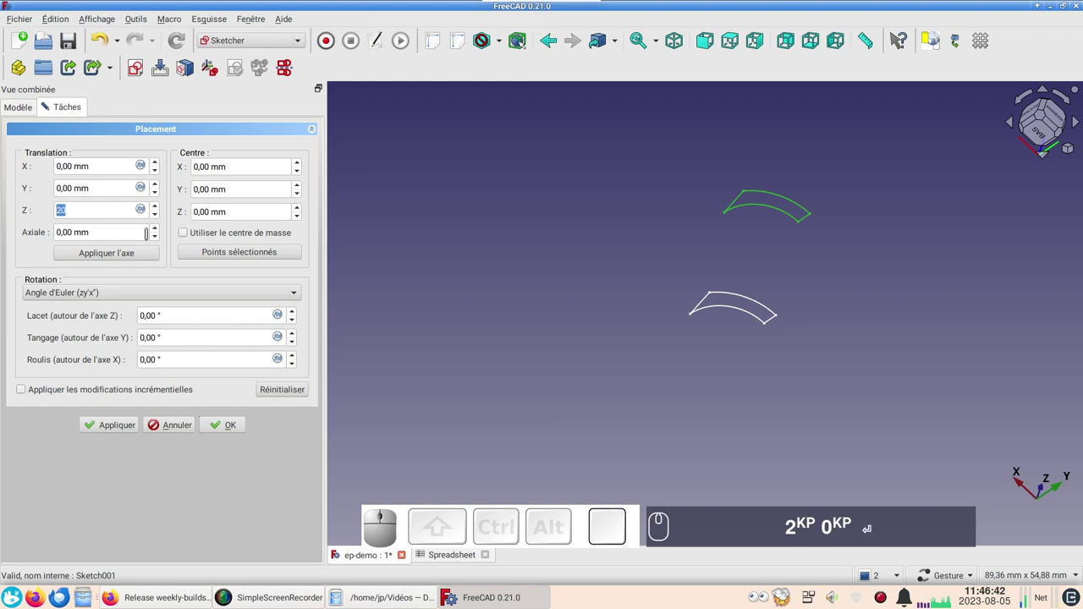
pyautogui.click(225, 430)
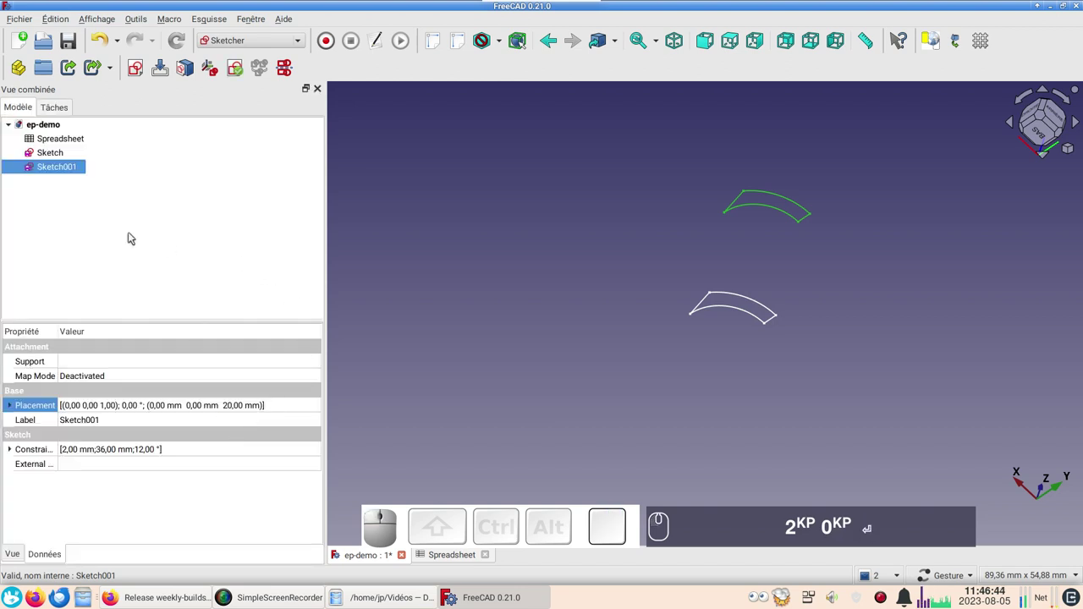
# In Sketch001, delete an arc-end horizontal constraint and re-constrain that point to the horizontal axis.
pyautogui.click(54, 173)
pyautogui.scroll(3)
pyautogui.scroll(-3)
pyautogui.moveTo(500, 346); pyautogui.dragTo(491, 281)
pyautogui.scroll(-3)
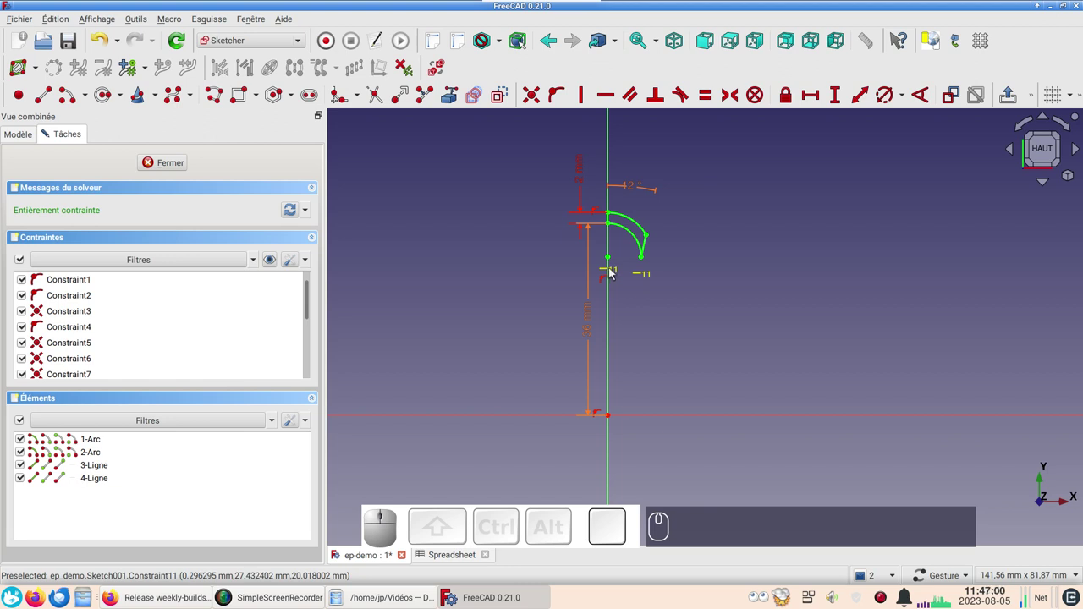
pyautogui.click(603, 281)
pyautogui.press('Delete')
pyautogui.click(612, 261)
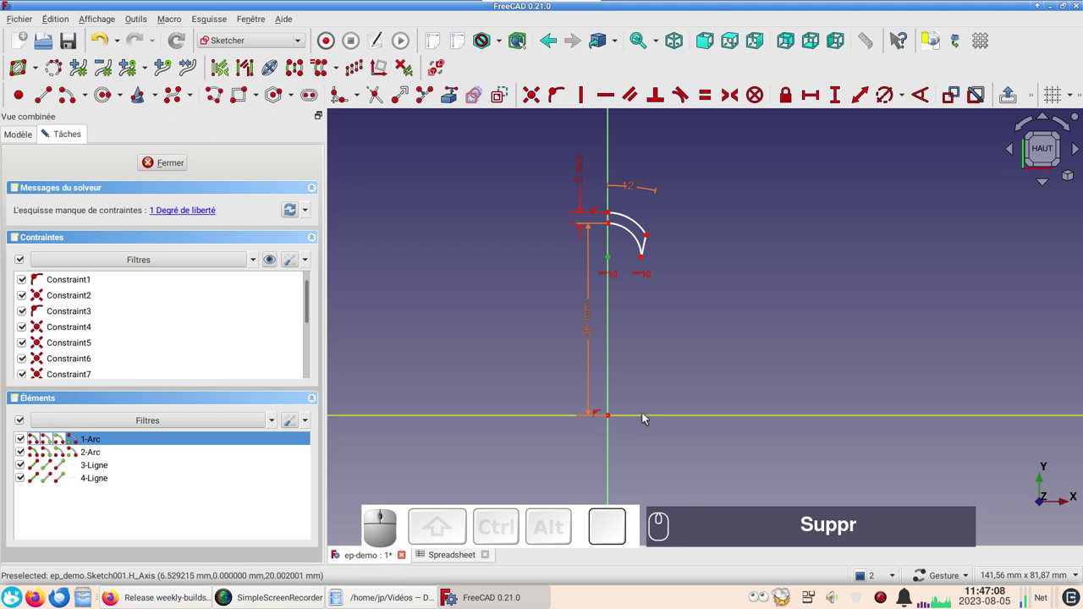
pyautogui.click(646, 419)
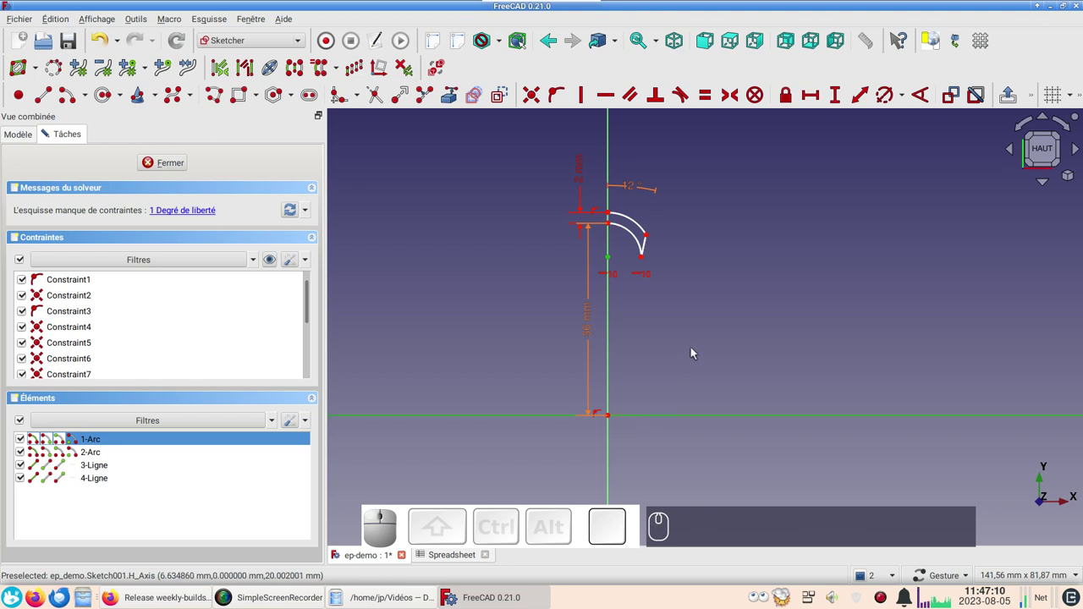
pyautogui.press('o')
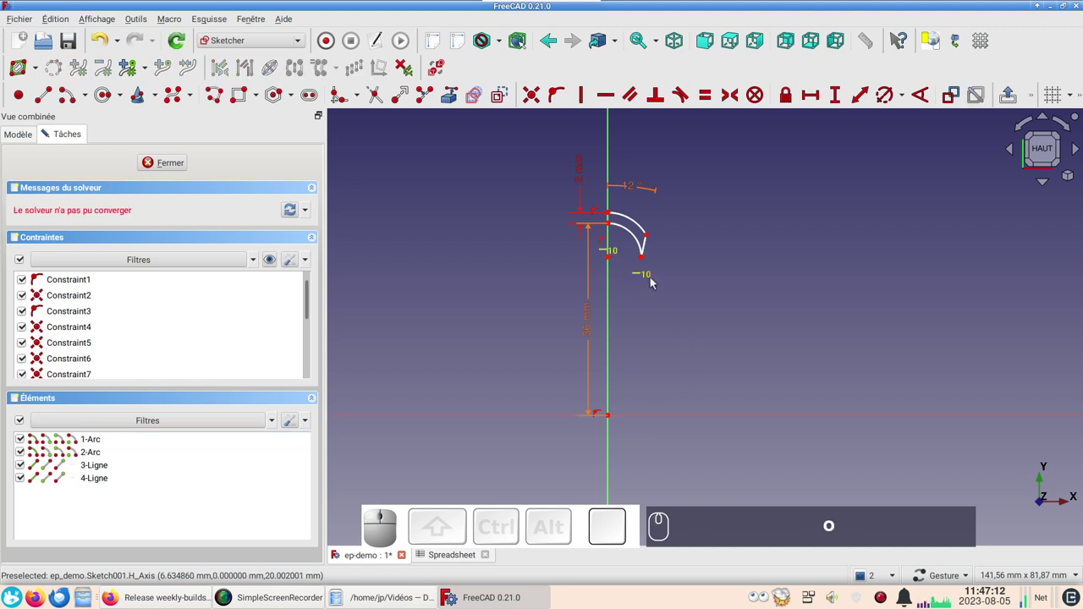
pyautogui.moveTo(642, 261); pyautogui.dragTo(667, 247)
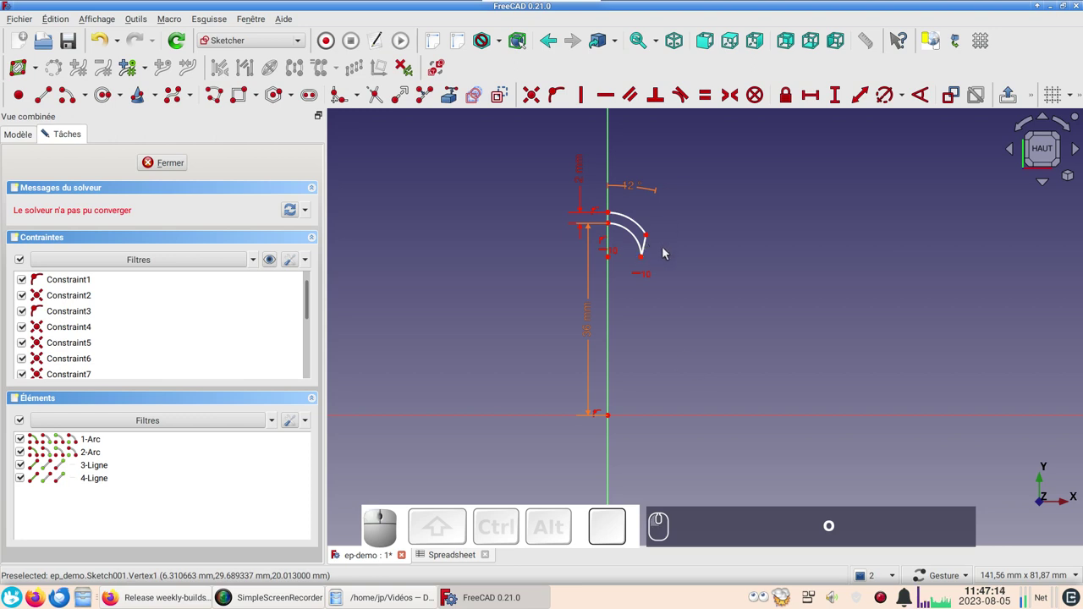
# Remove the conflicting lower-end constraints, move the arc ends up and constrain the profile fully again.
pyautogui.write('o')
pyautogui.click(107, 51)
pyautogui.click(644, 280)
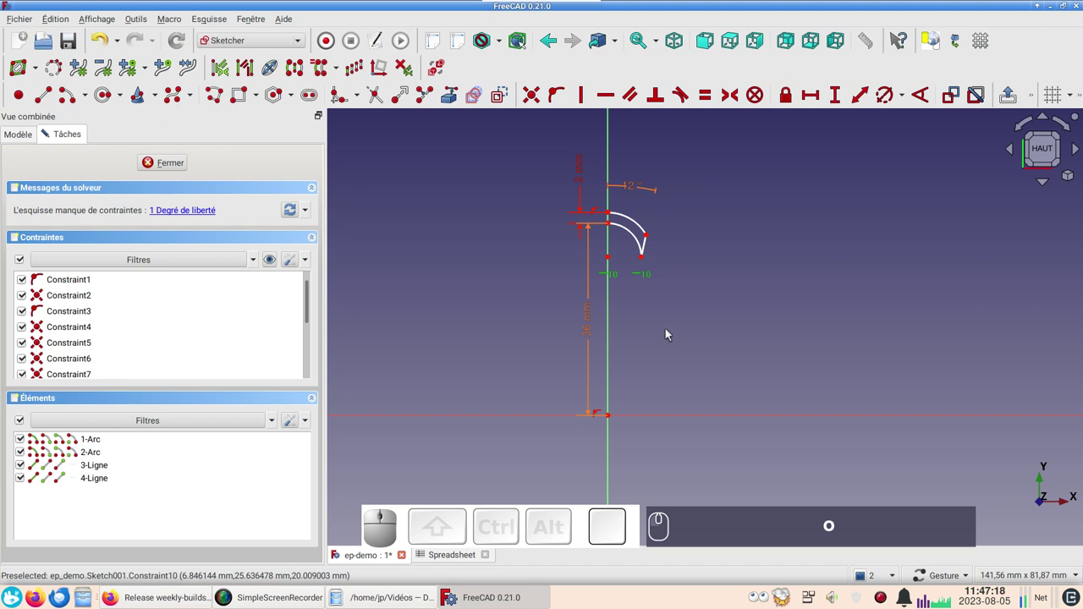
pyautogui.press('Delete')
pyautogui.click(608, 262)
pyautogui.click(643, 421)
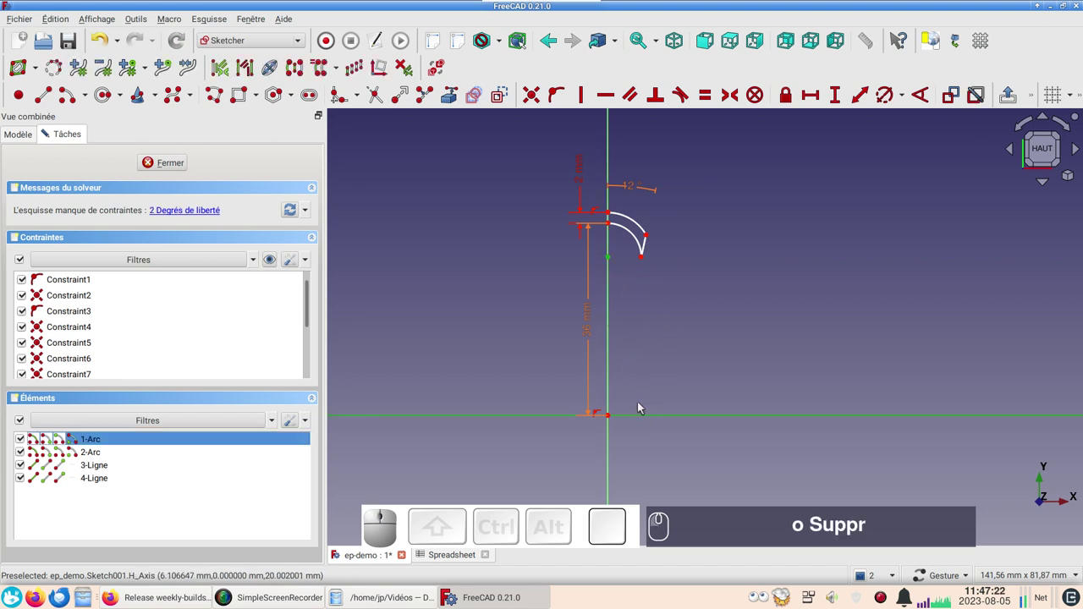
pyautogui.press('o')
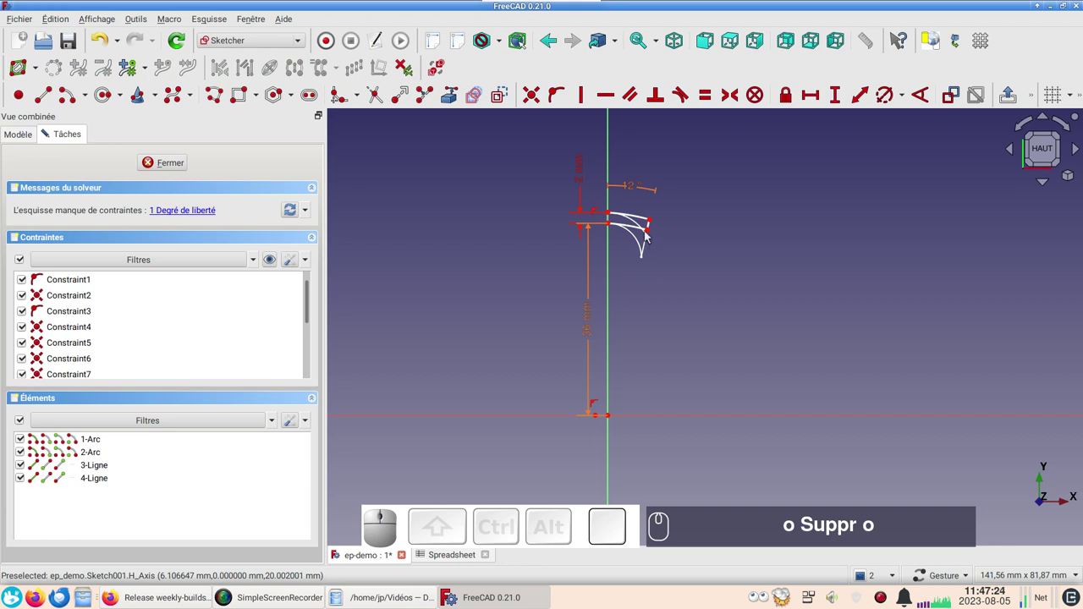
pyautogui.moveTo(649, 232); pyautogui.dragTo(609, 360)
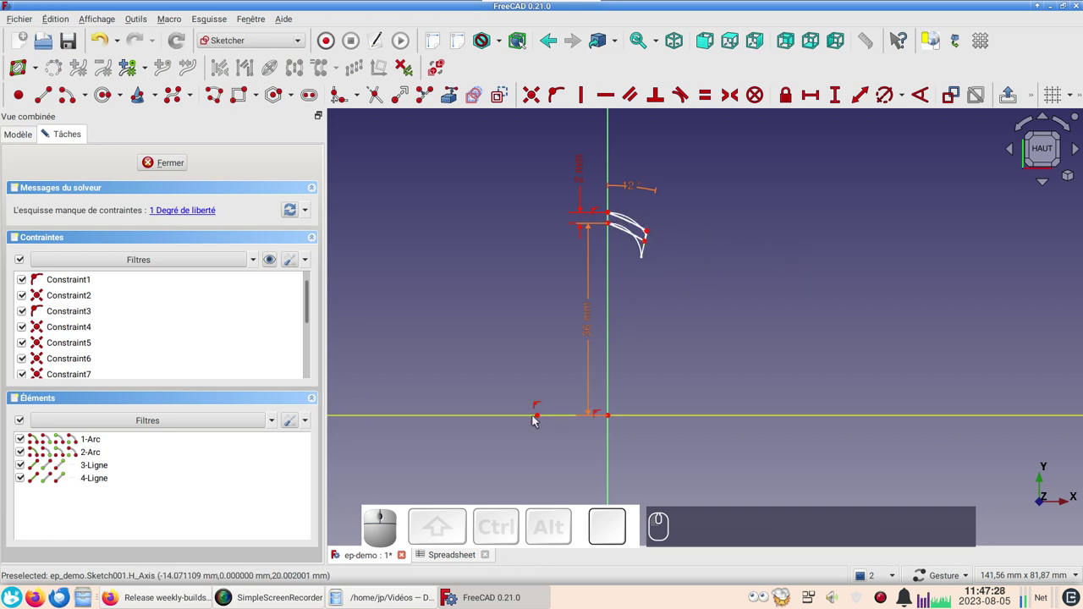
pyautogui.click(539, 420)
pyautogui.click(610, 450)
pyautogui.press('o')
pyautogui.scroll(3)
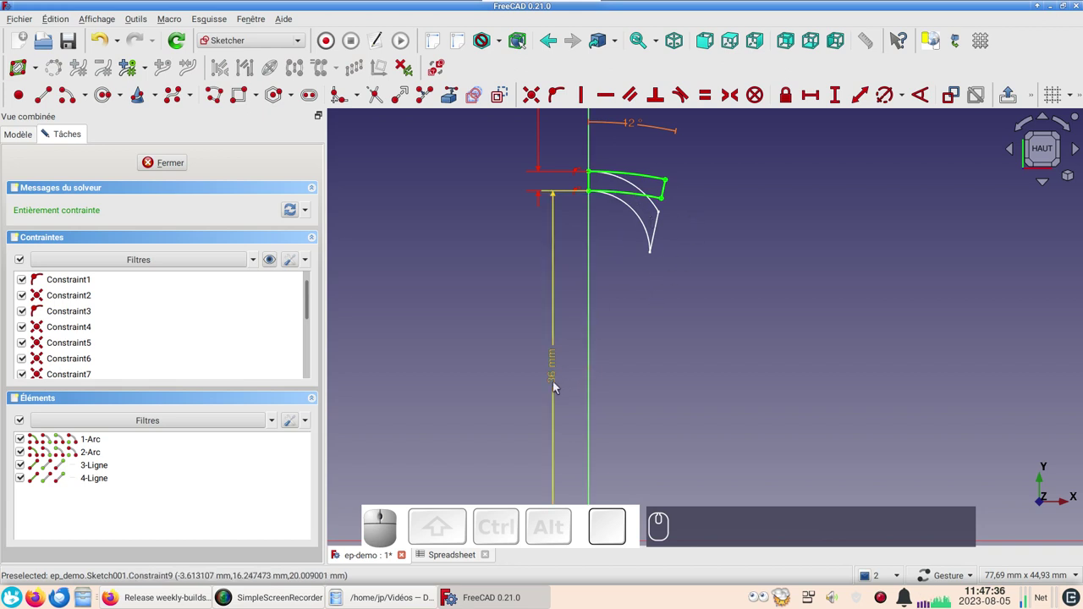
# Change the 36 mm constraint's formula to Spreadsheet.xxdiam / 2 (30 mm) and close the sketch.
pyautogui.click(558, 387)
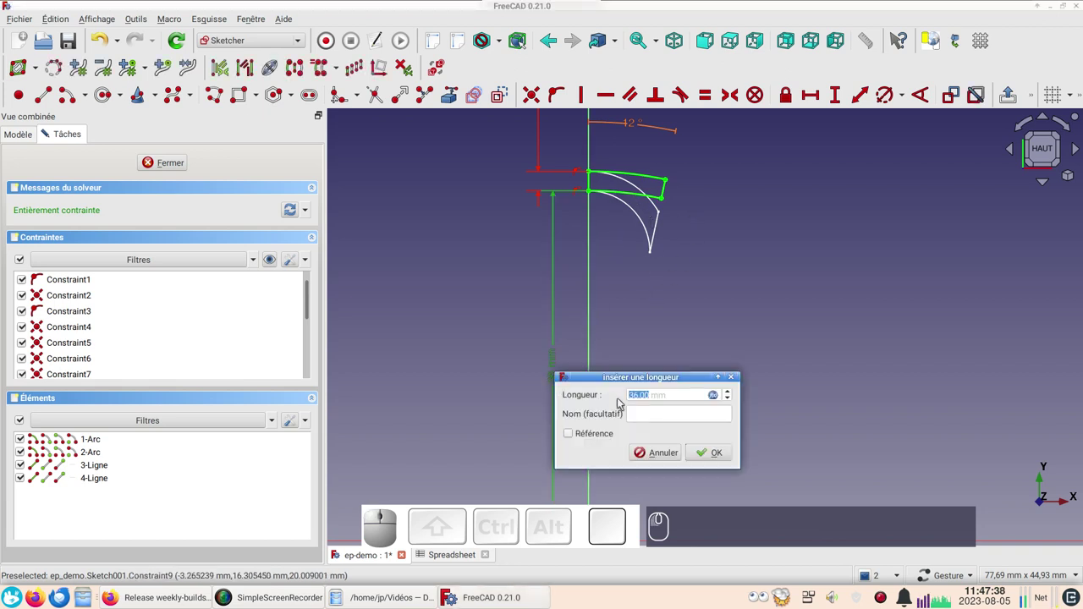
pyautogui.click(721, 396)
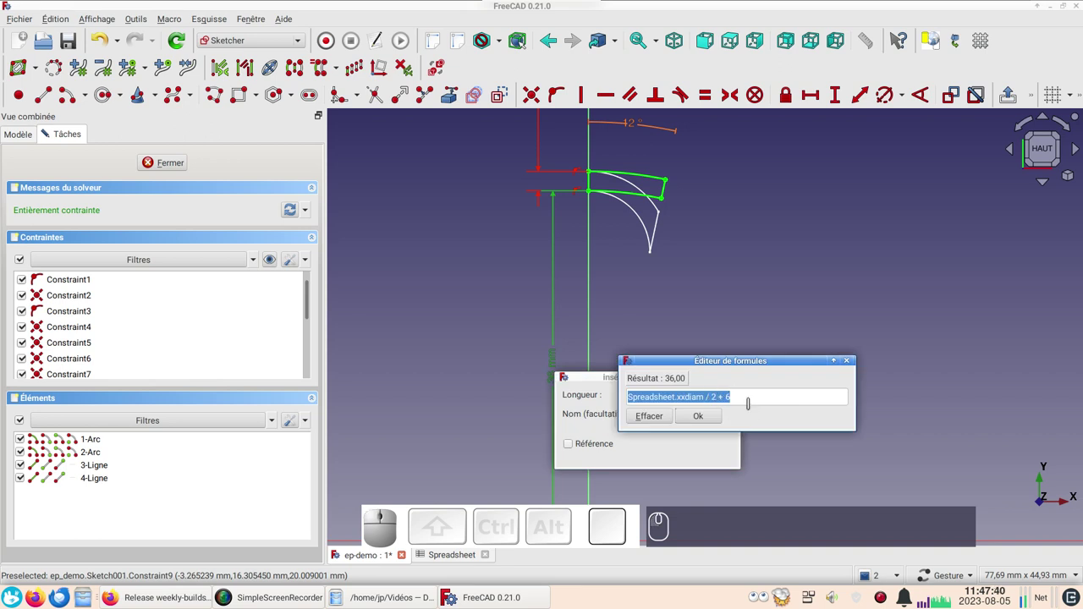
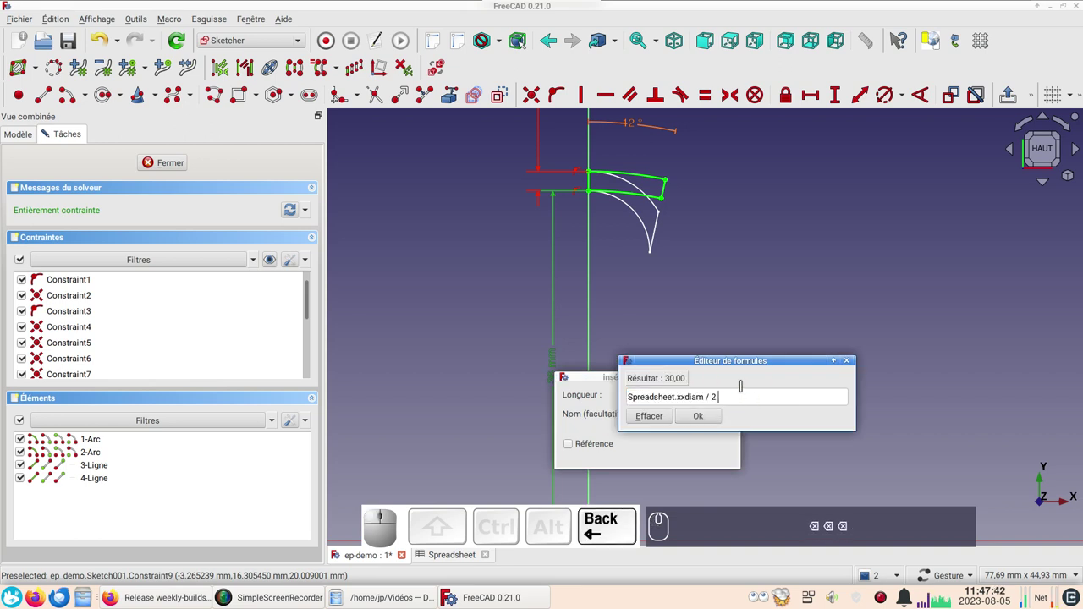
pyautogui.press('BackSpace')
pyautogui.press('Return')
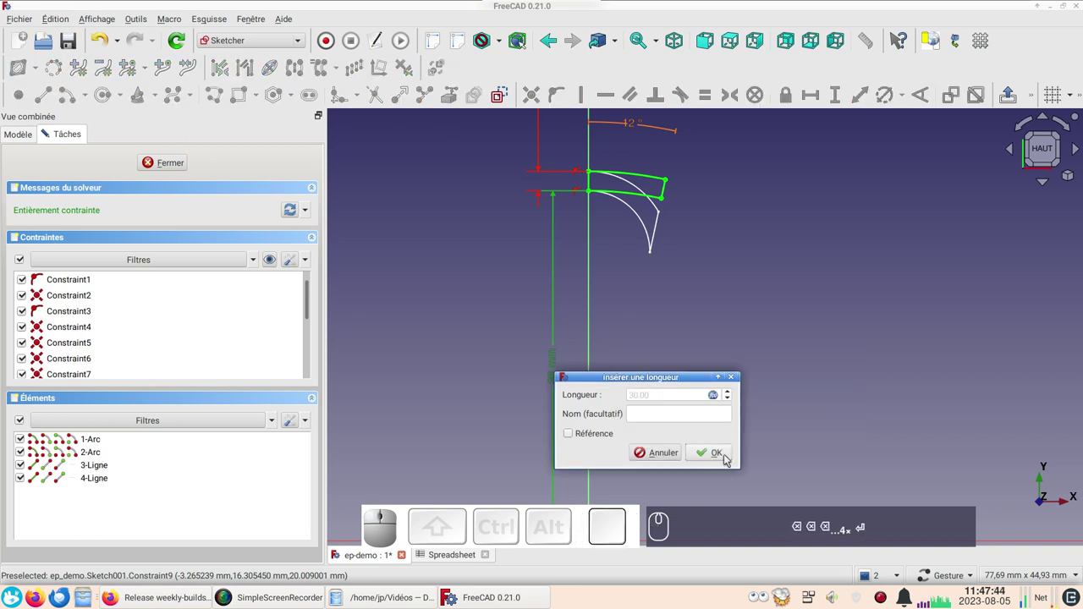
pyautogui.click(725, 456)
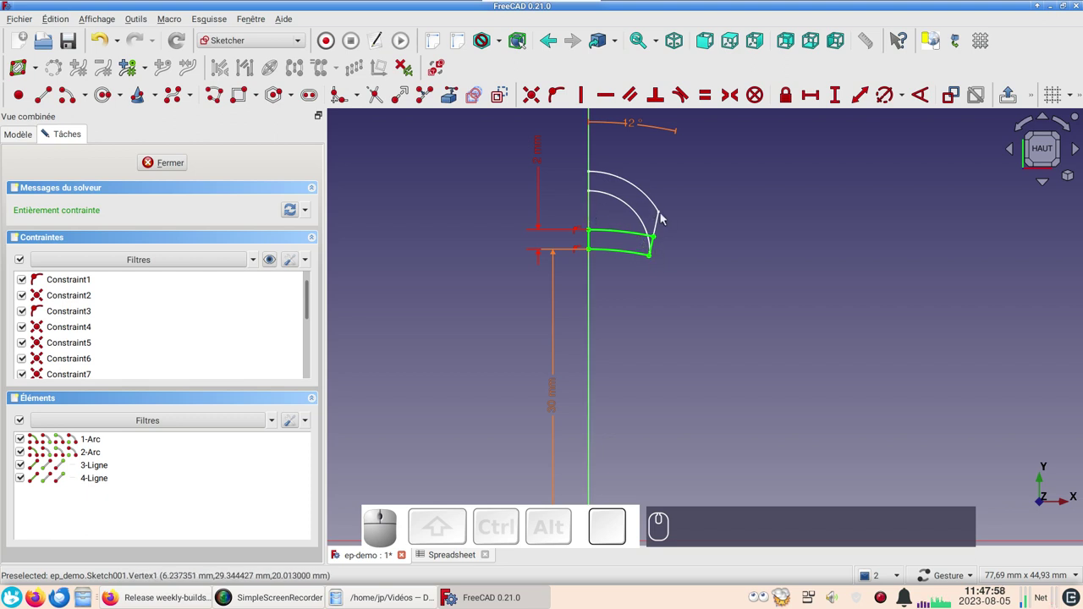
pyautogui.click(177, 167)
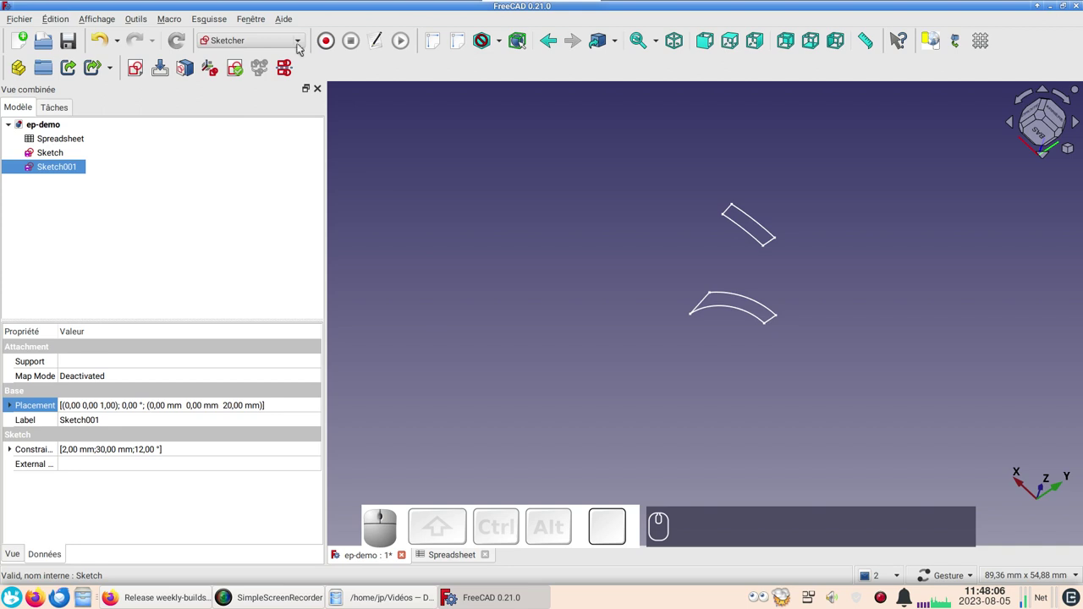
# In the Part workbench, loft Sketch and Sketch001 into a solid.
pyautogui.click(296, 41)
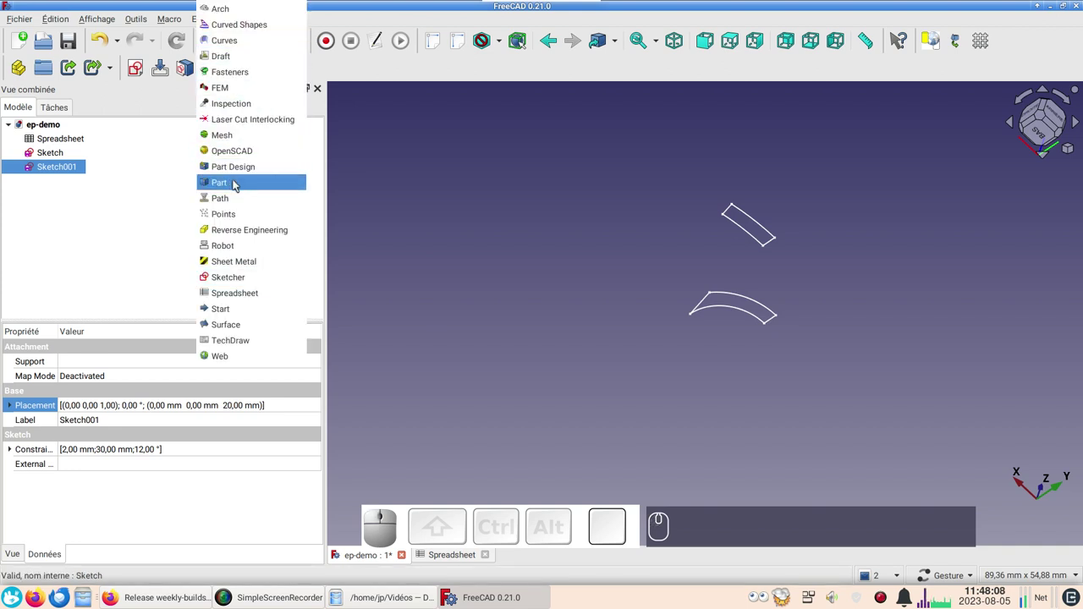
pyautogui.click(241, 180)
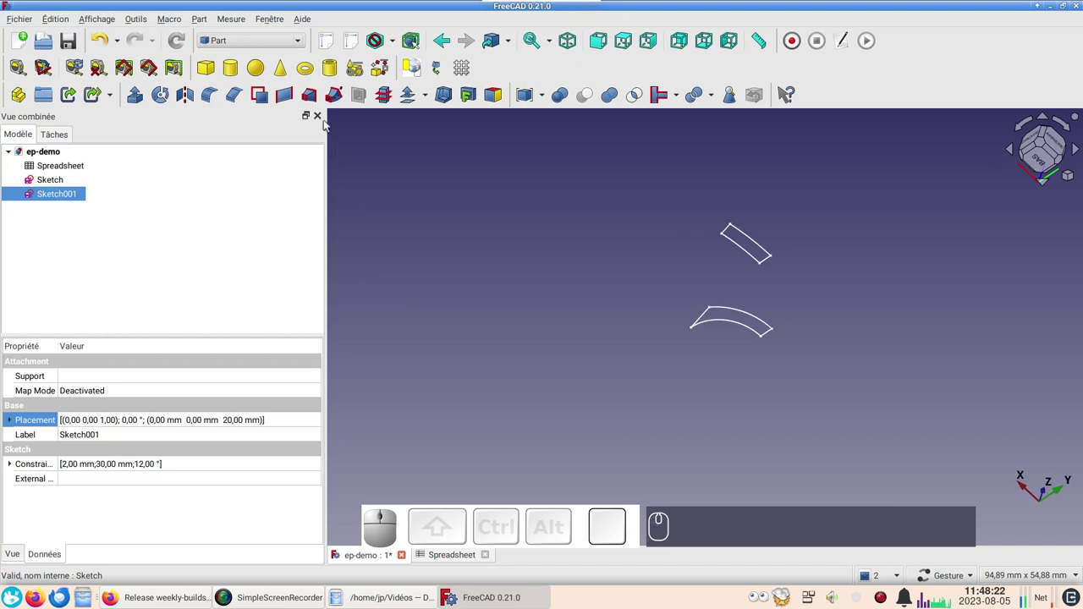
pyautogui.click(320, 101)
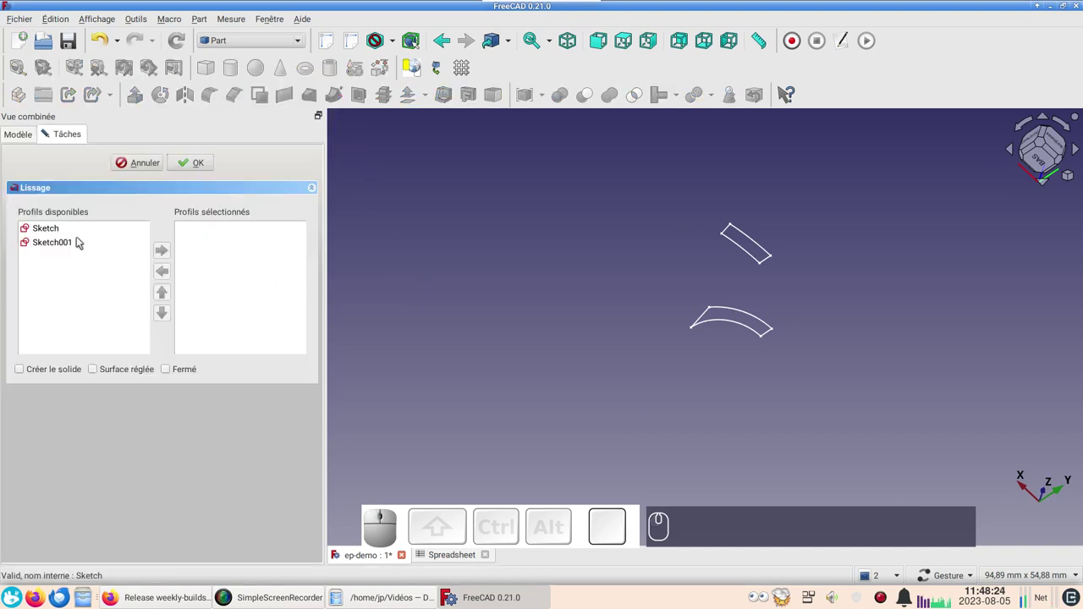
pyautogui.click(72, 235)
pyautogui.click(168, 247)
pyautogui.click(73, 232)
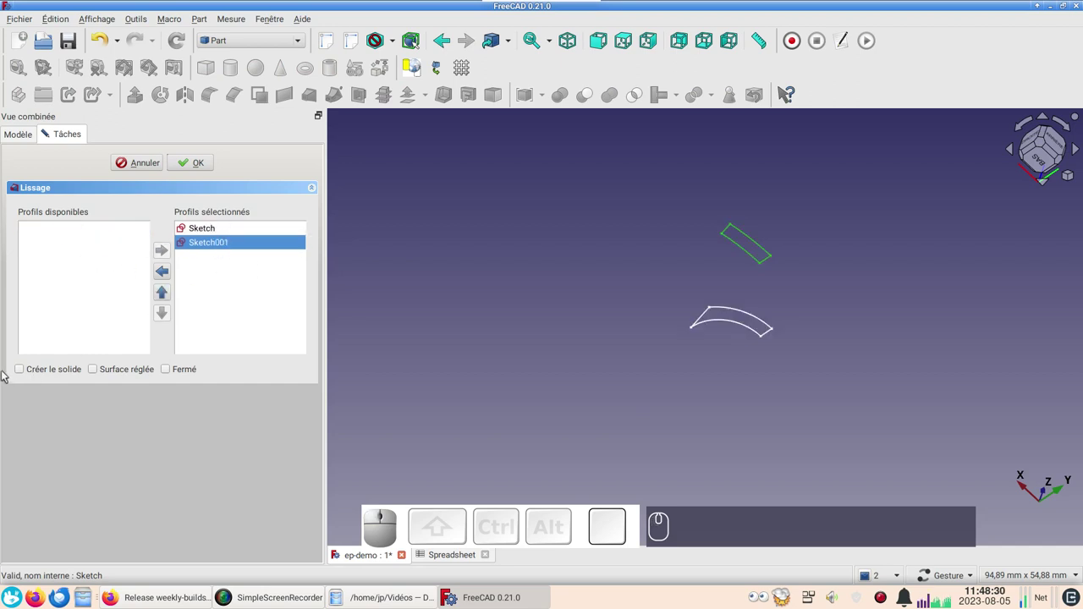
pyautogui.click(23, 373)
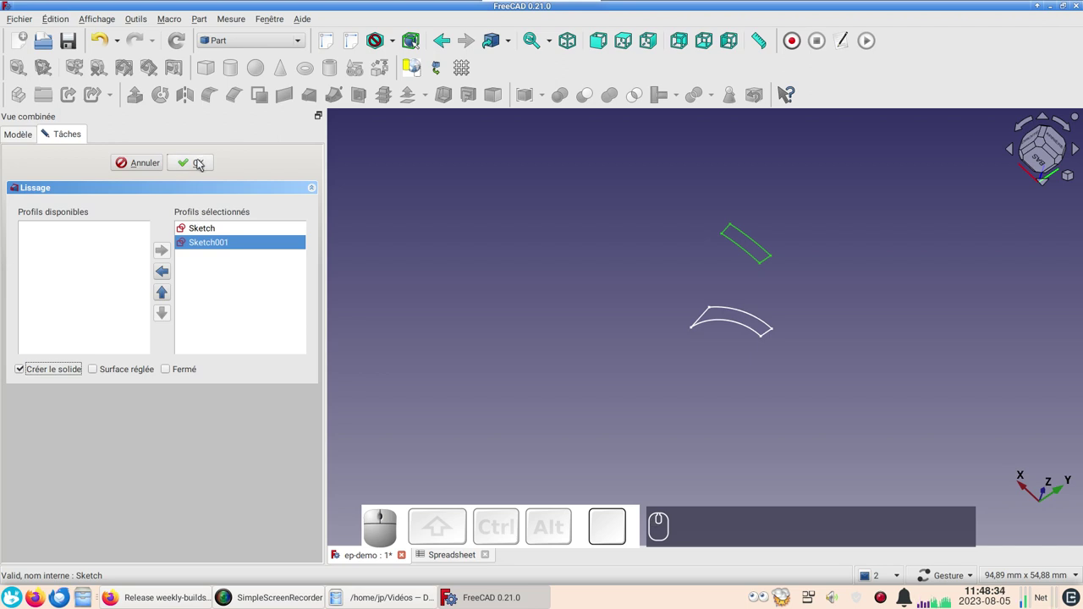
pyautogui.click(202, 164)
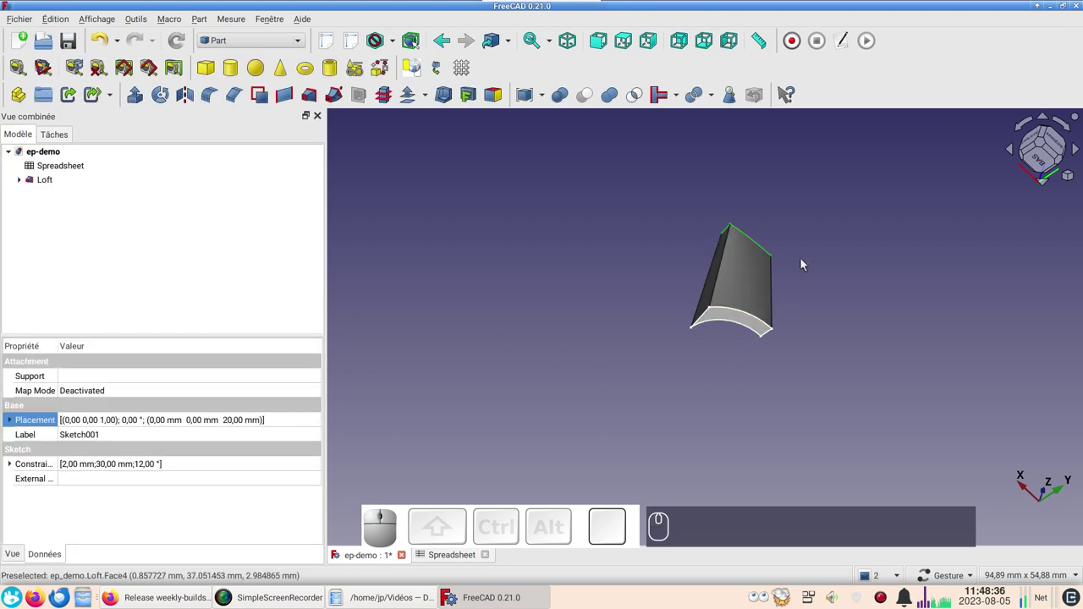
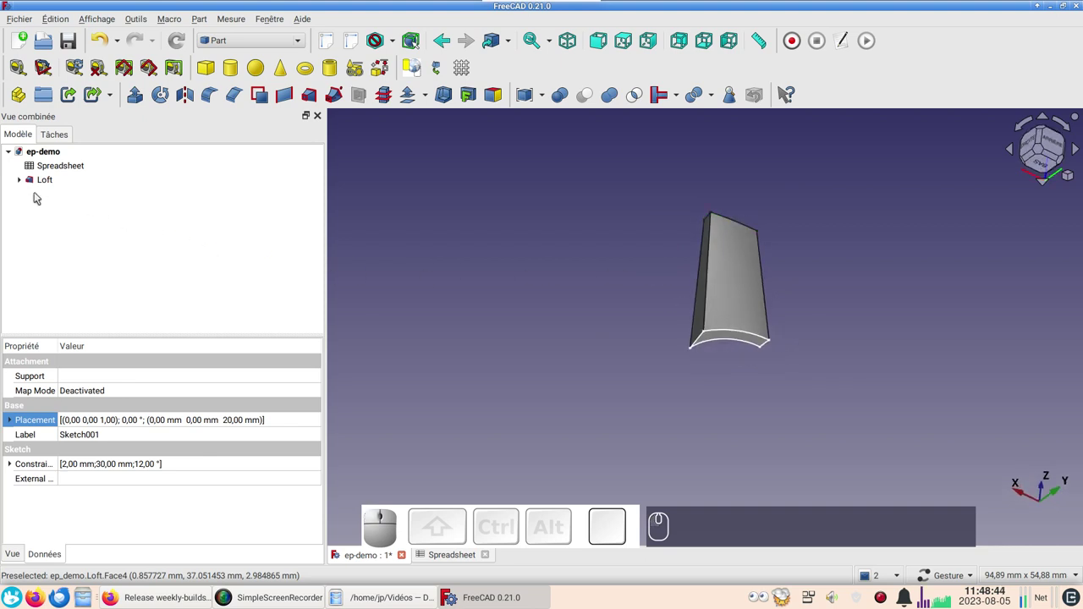
# Expand the Loft in the tree and hide its base Sketch.
pyautogui.click(26, 182)
pyautogui.click(66, 198)
pyautogui.press('space')
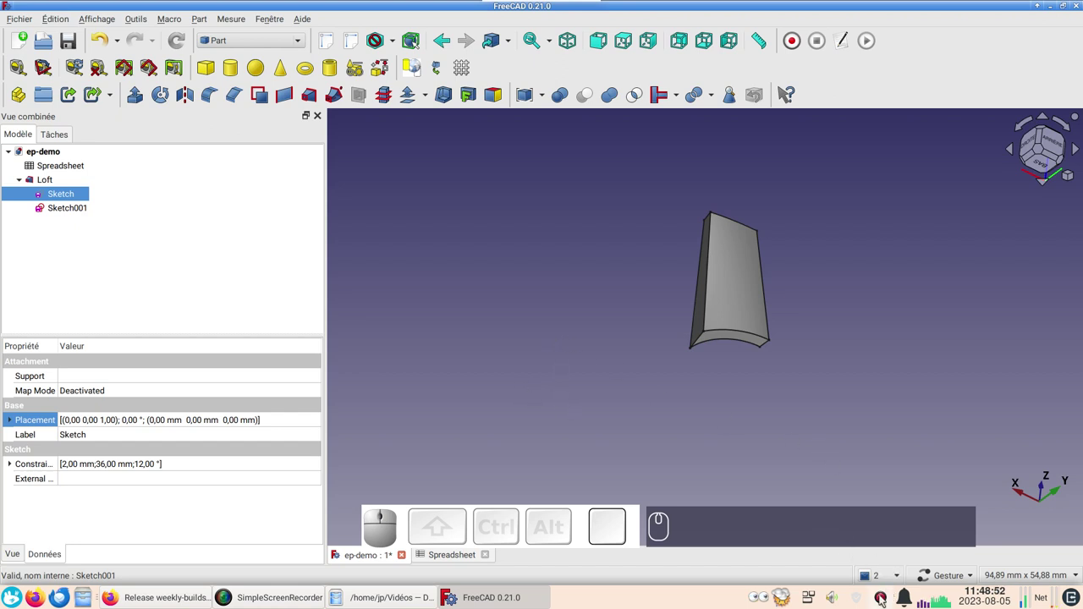
pyautogui.rightClick(884, 598)
pyautogui.click(748, 334)
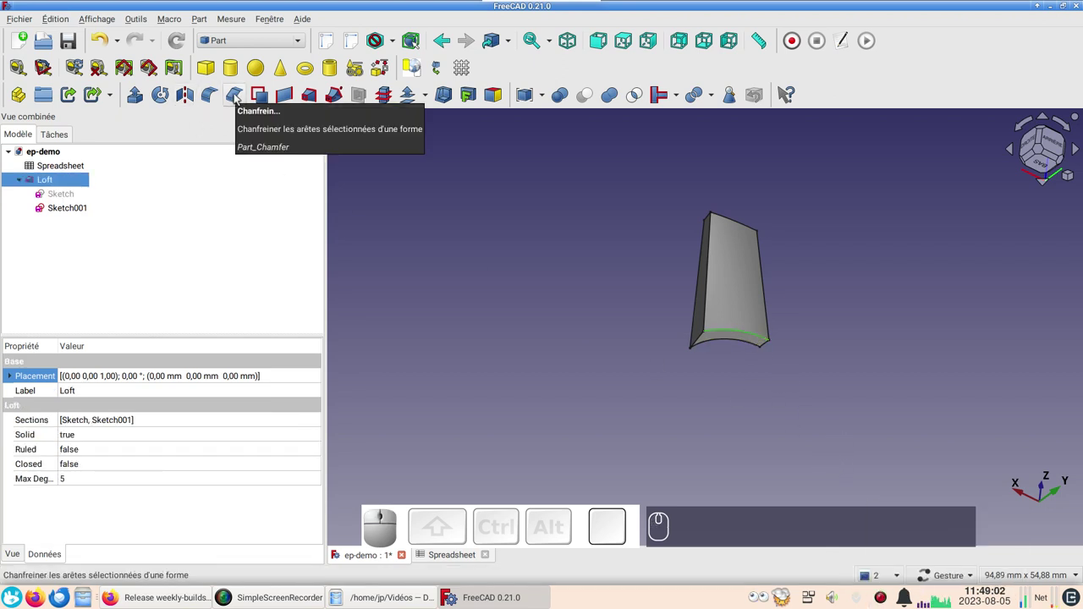
# Chamfer the loft's bottom edge Arête11 with two distances, first length 4 mm.
pyautogui.click(238, 95)
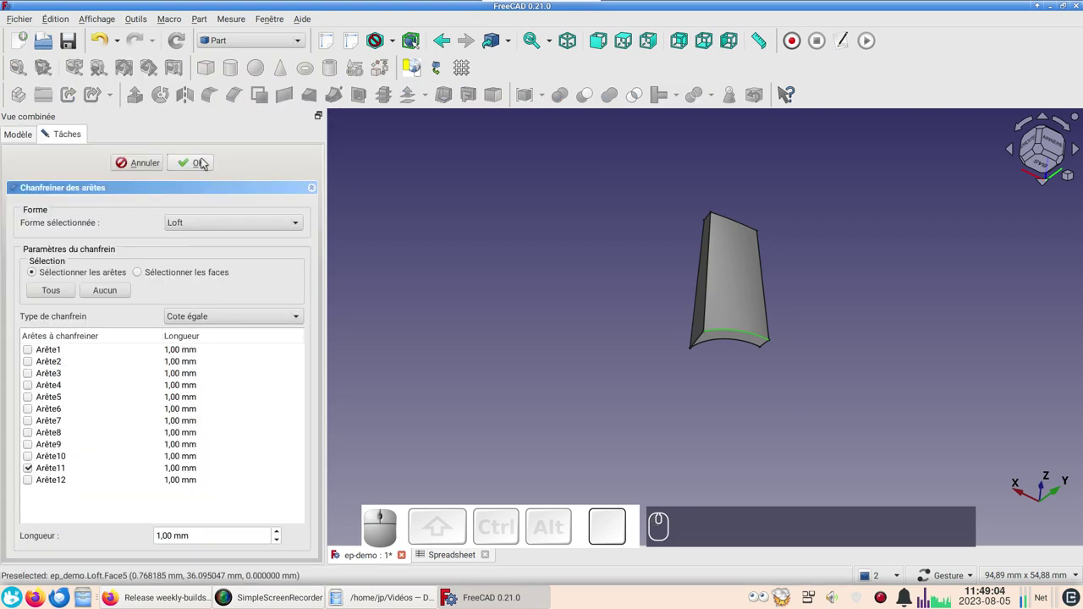
pyautogui.click(206, 162)
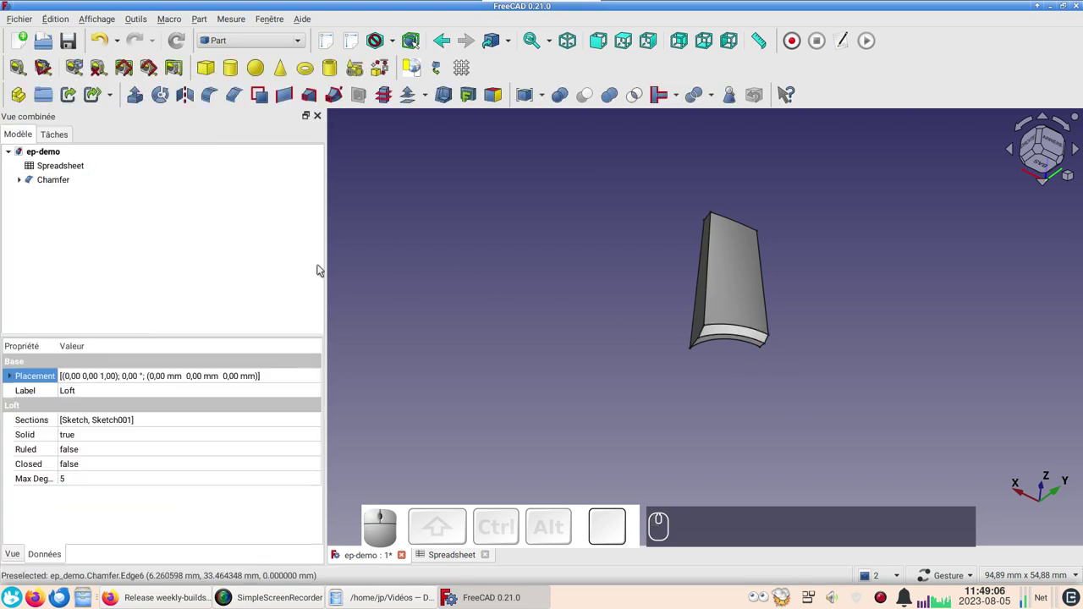
pyautogui.click(66, 178)
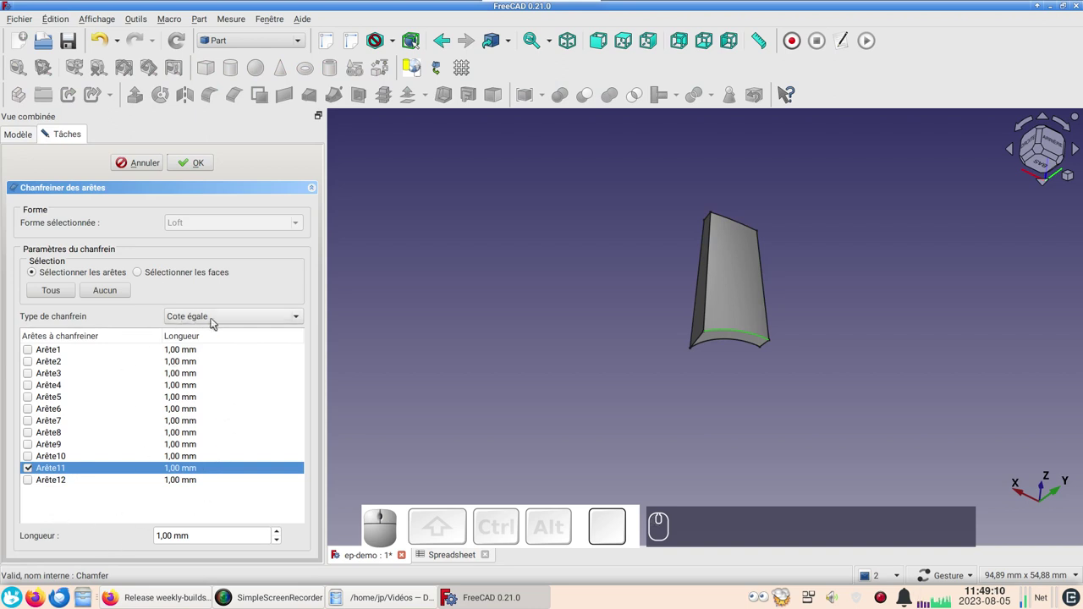
pyautogui.click(221, 322)
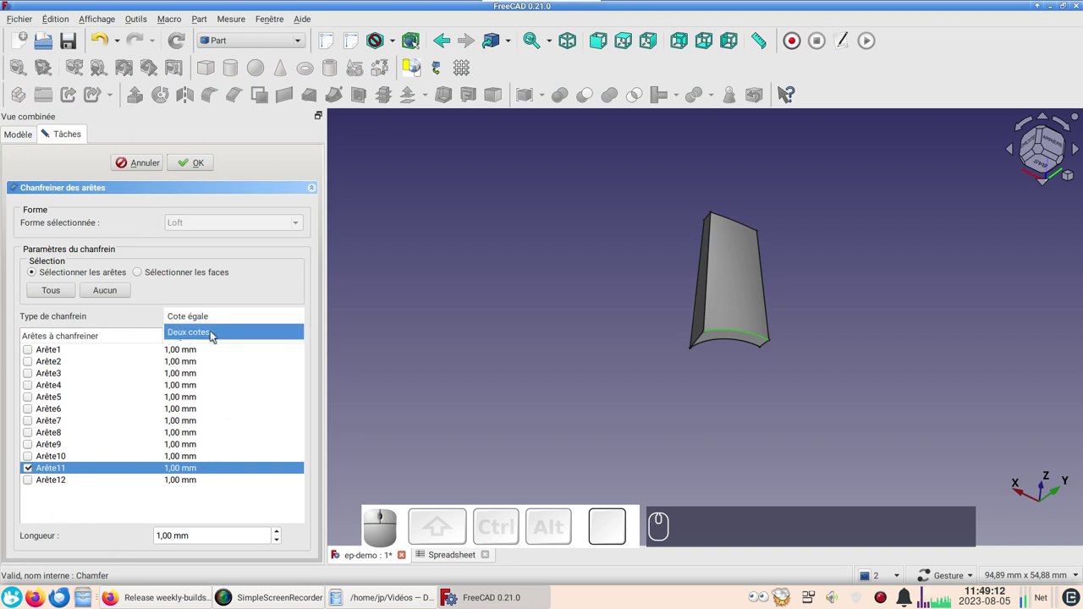
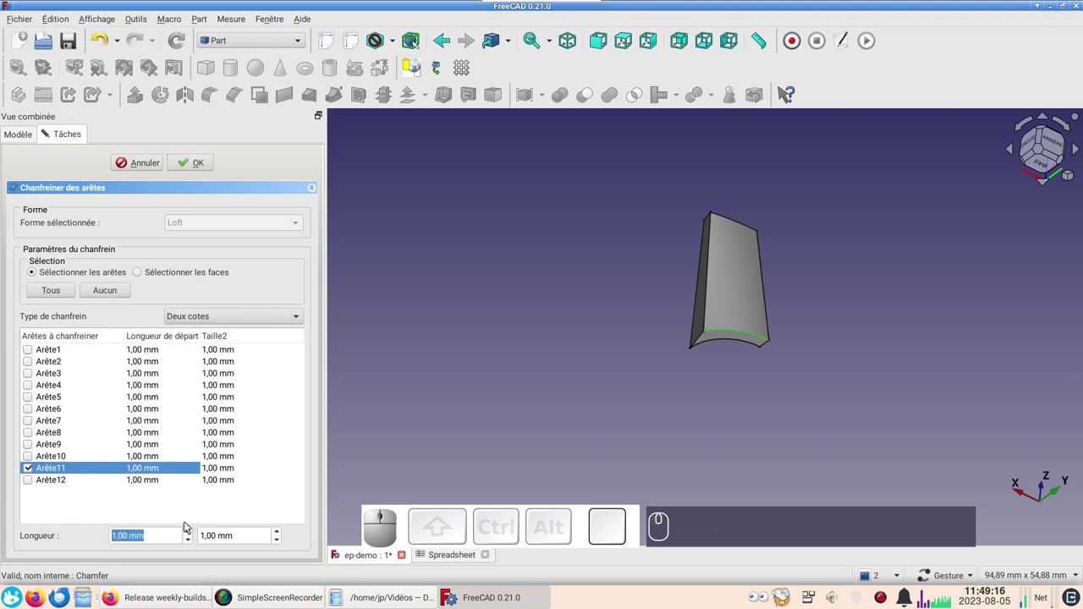
pyautogui.press('KP_4')
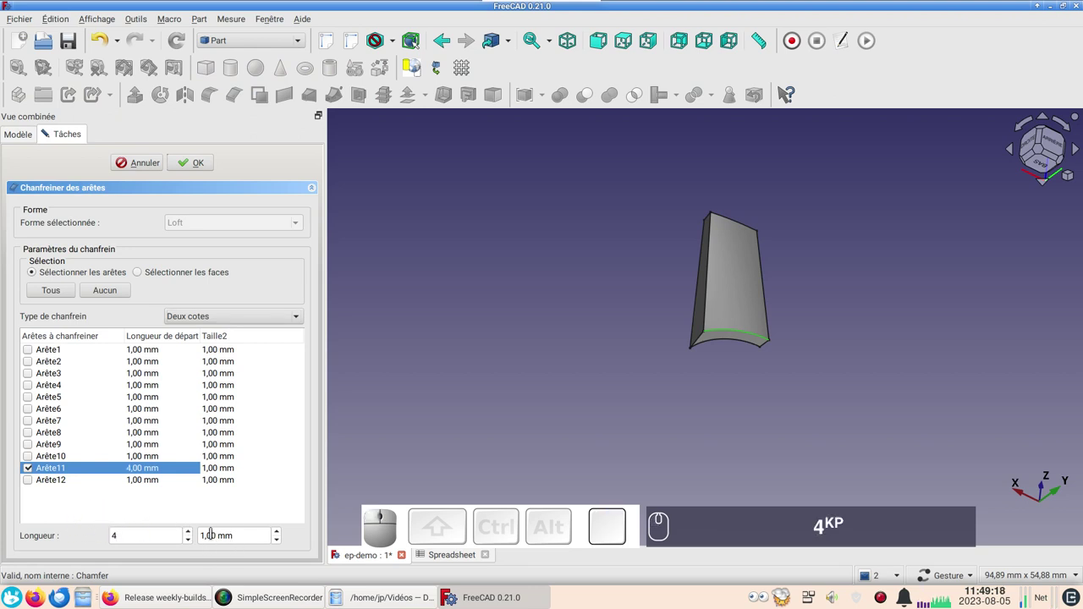
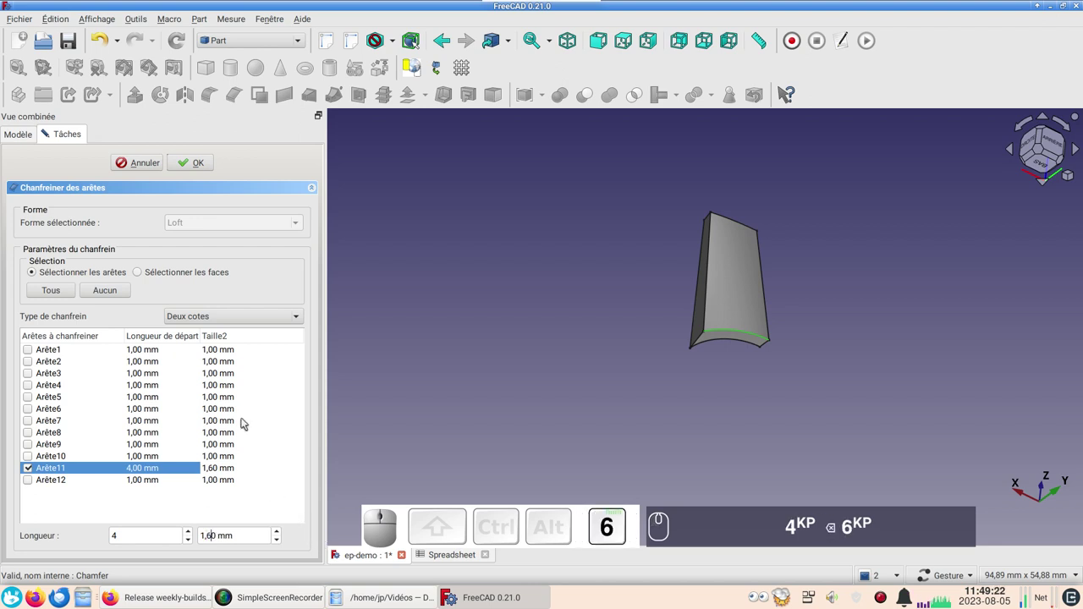
# Confirm the chamfer on the loft and orbit to inspect its bevelled bottom edge.
pyautogui.click(203, 171)
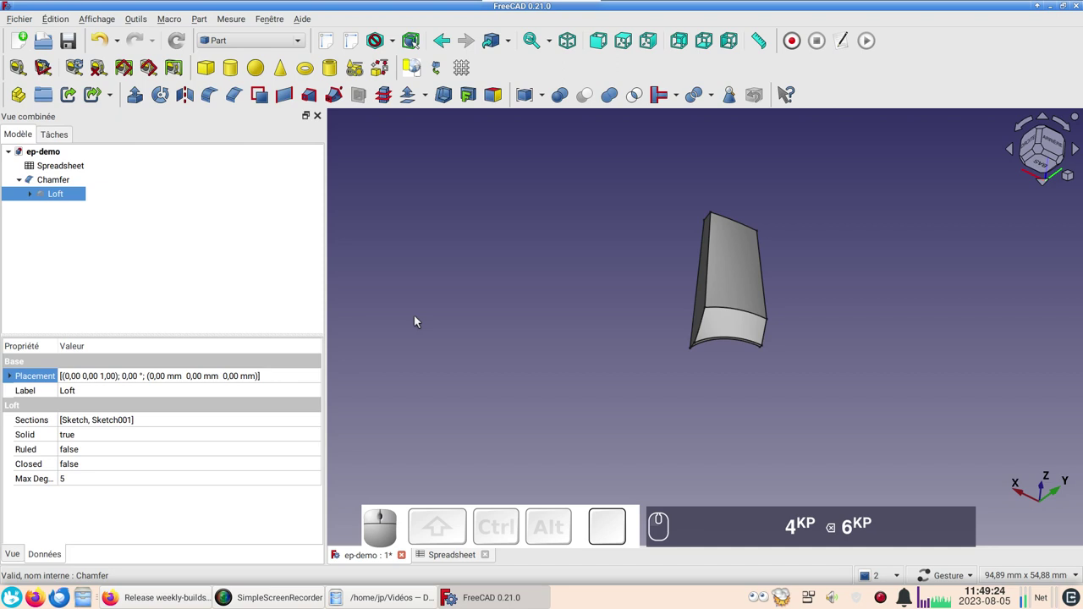
pyautogui.moveTo(774, 408); pyautogui.dragTo(726, 275)
pyautogui.scroll(3)
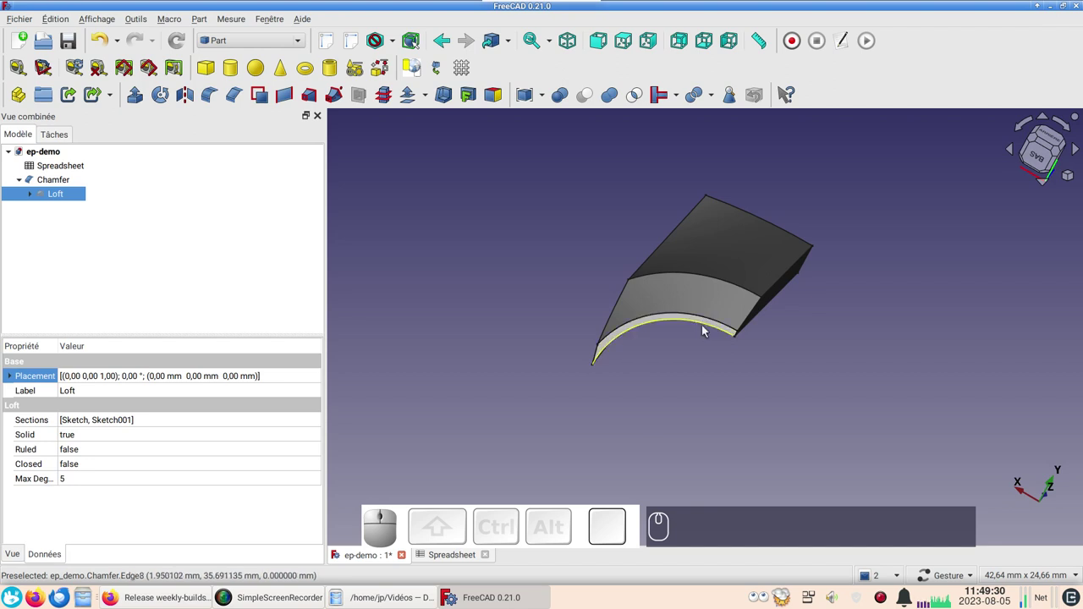
pyautogui.moveTo(786, 351); pyautogui.dragTo(837, 415)
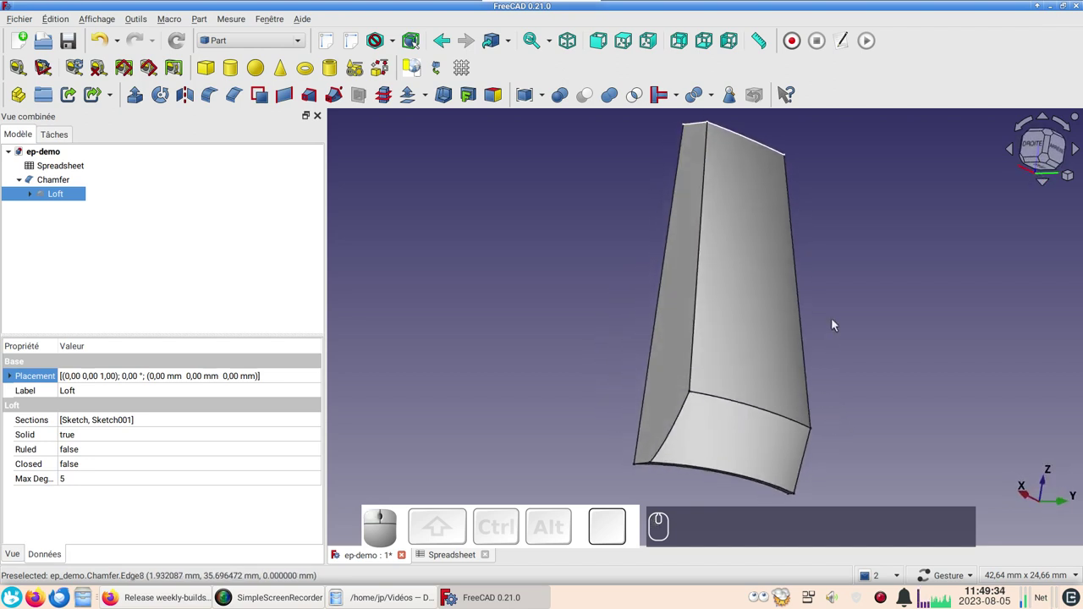
pyautogui.moveTo(838, 315); pyautogui.dragTo(772, 491)
pyautogui.scroll(-3)
# Extrude the loft's top sketch, Sketch001, upward by 25 mm.
pyautogui.click(620, 282)
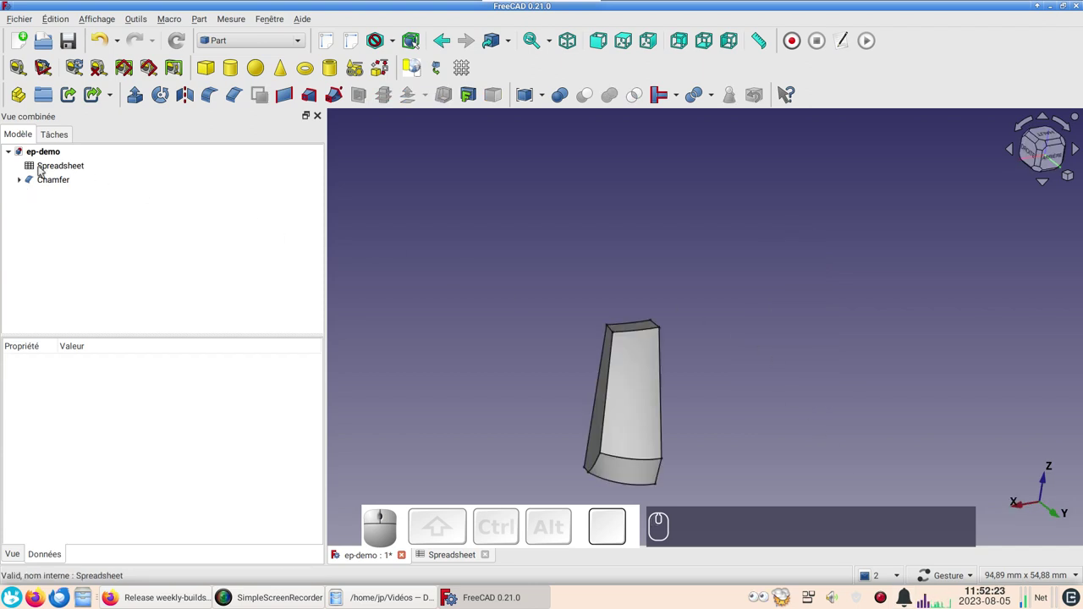
pyautogui.click(22, 181)
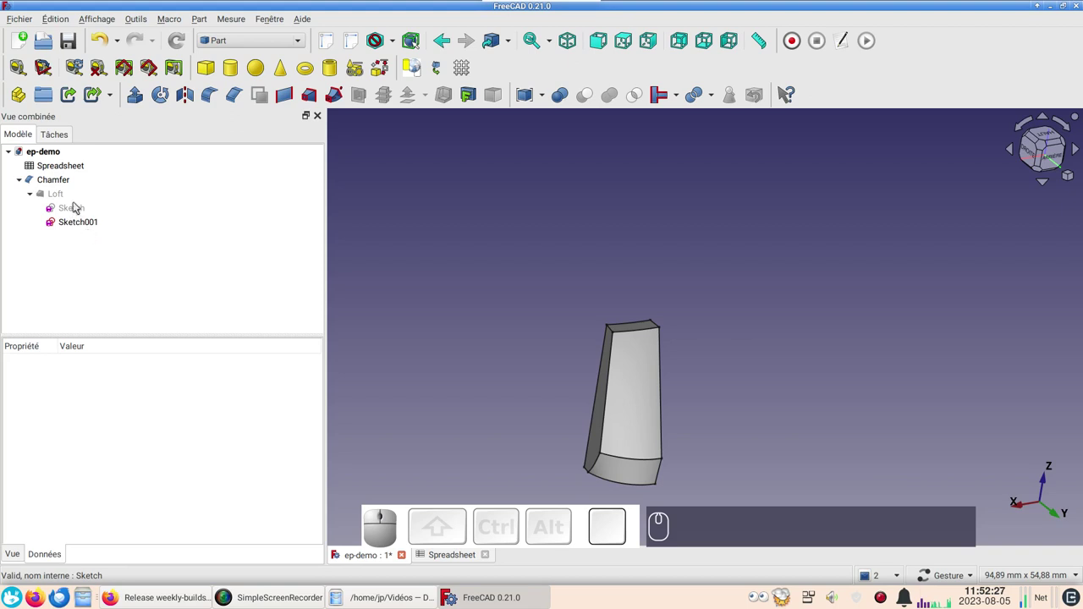
pyautogui.click(81, 228)
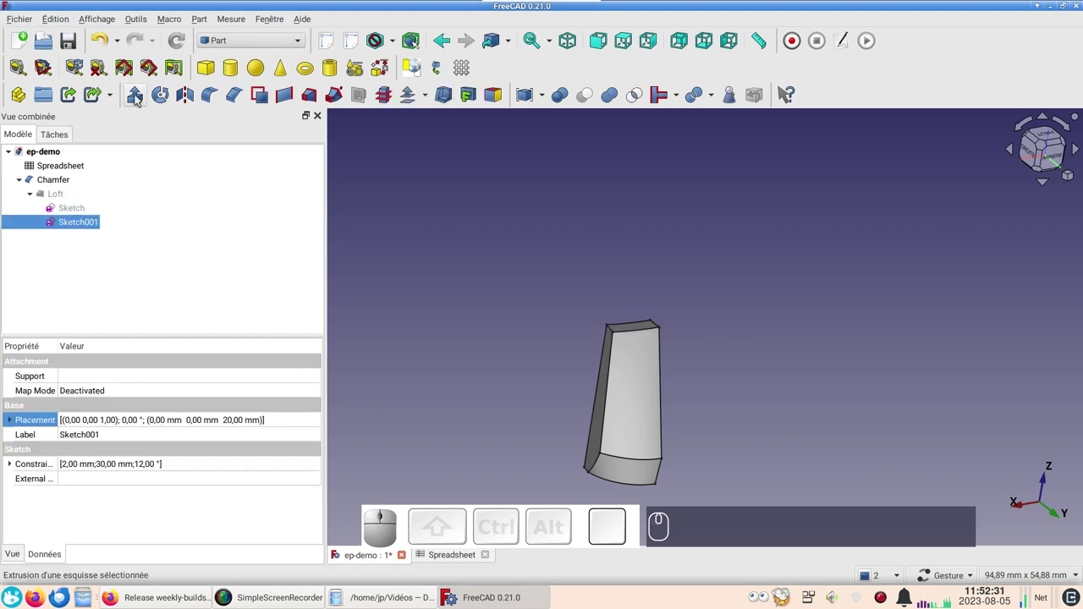
pyautogui.click(141, 96)
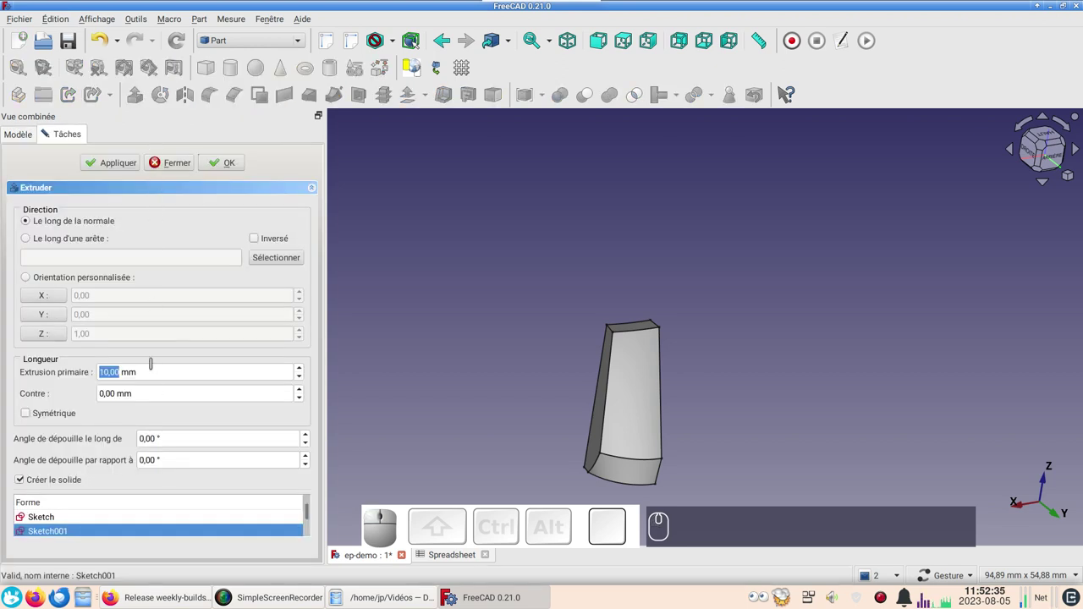
pyautogui.press('KP_2')
pyautogui.press('KP_5')
pyautogui.press('Return')
pyautogui.click(225, 163)
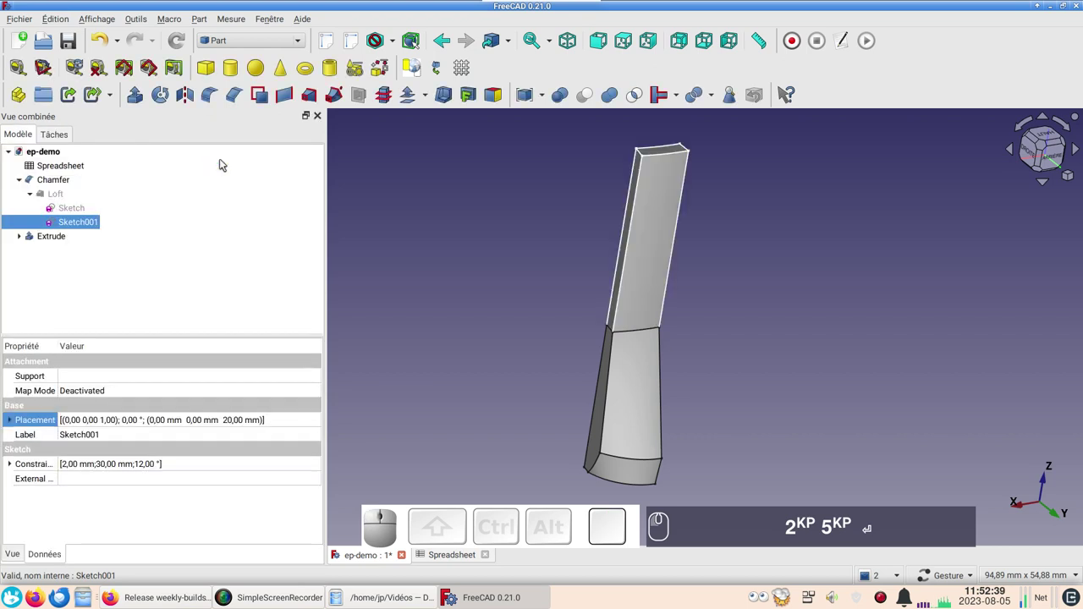
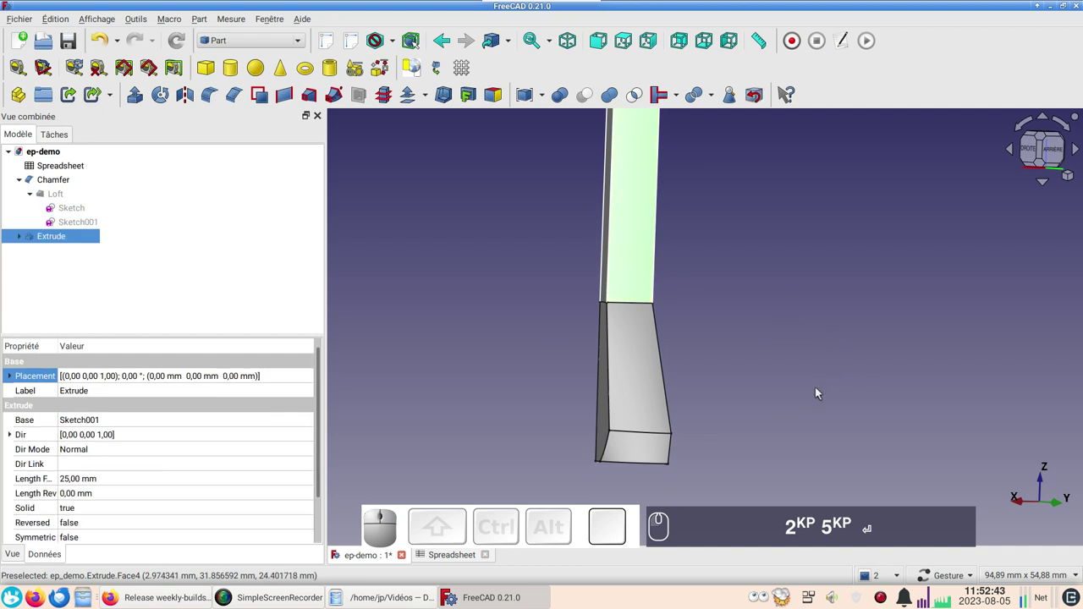
# Set the Extrude's line colour to black in its display properties, then view it from another angle.
pyautogui.press('ctrl+d')
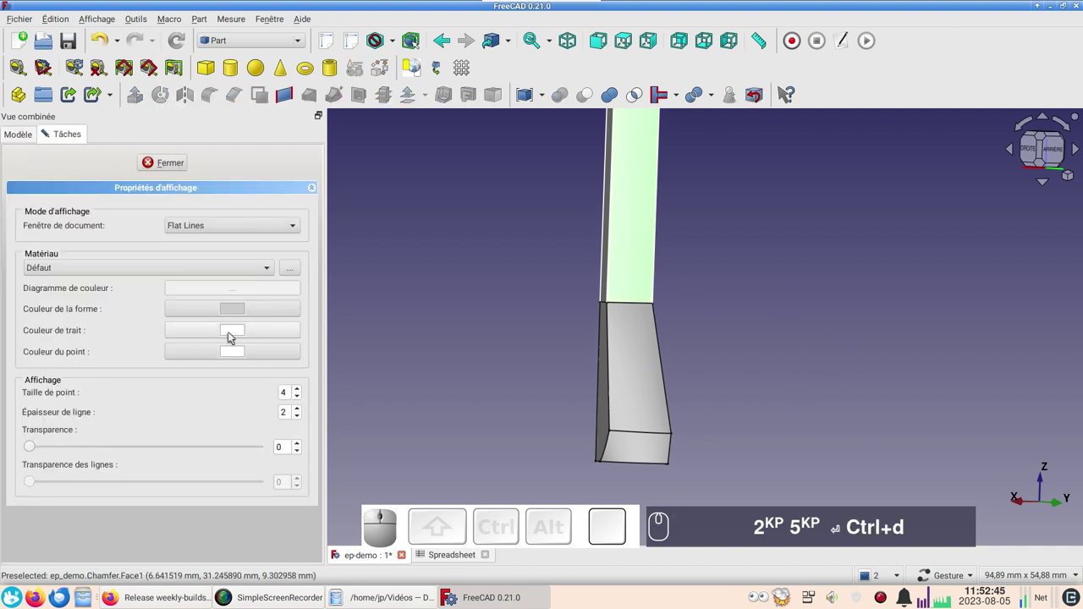
pyautogui.click(234, 334)
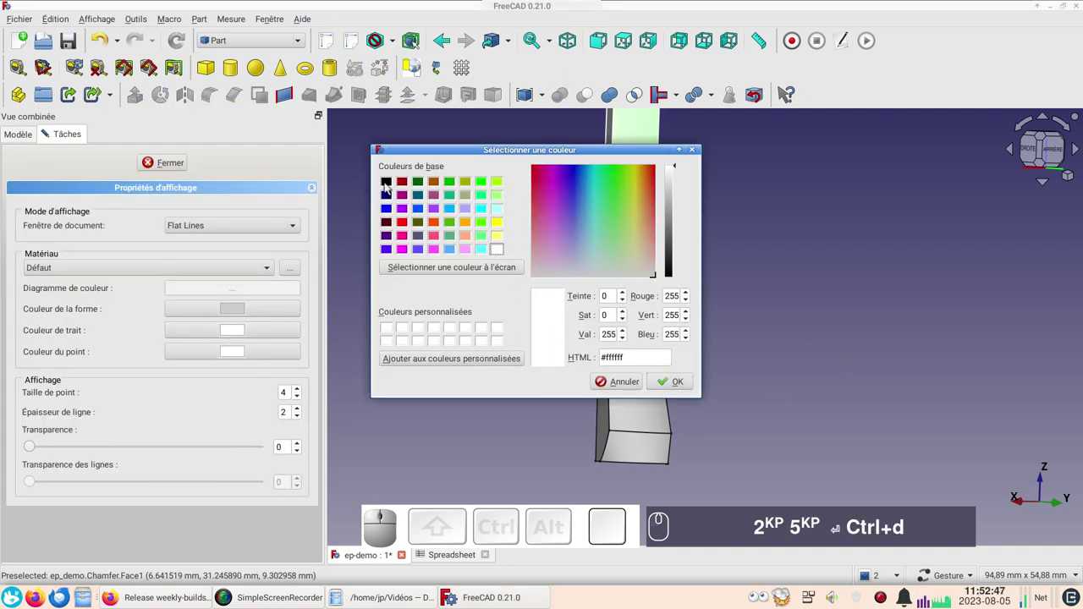
pyautogui.click(388, 185)
pyautogui.click(690, 382)
pyautogui.click(775, 384)
pyautogui.click(173, 170)
pyautogui.scroll(-3)
pyautogui.rightClick(771, 260)
pyautogui.moveTo(766, 263); pyautogui.dragTo(774, 304)
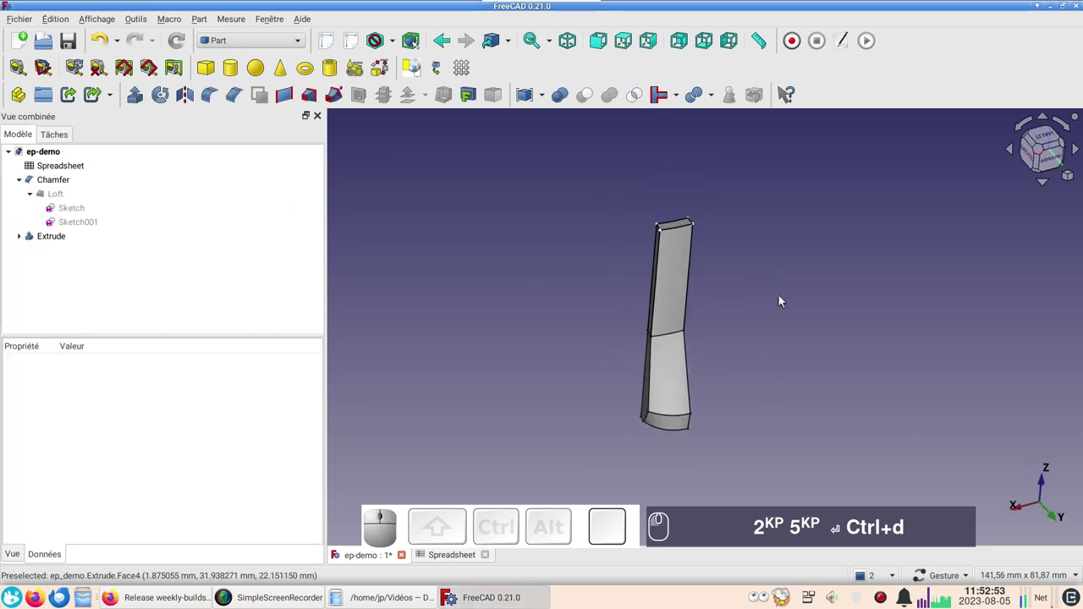
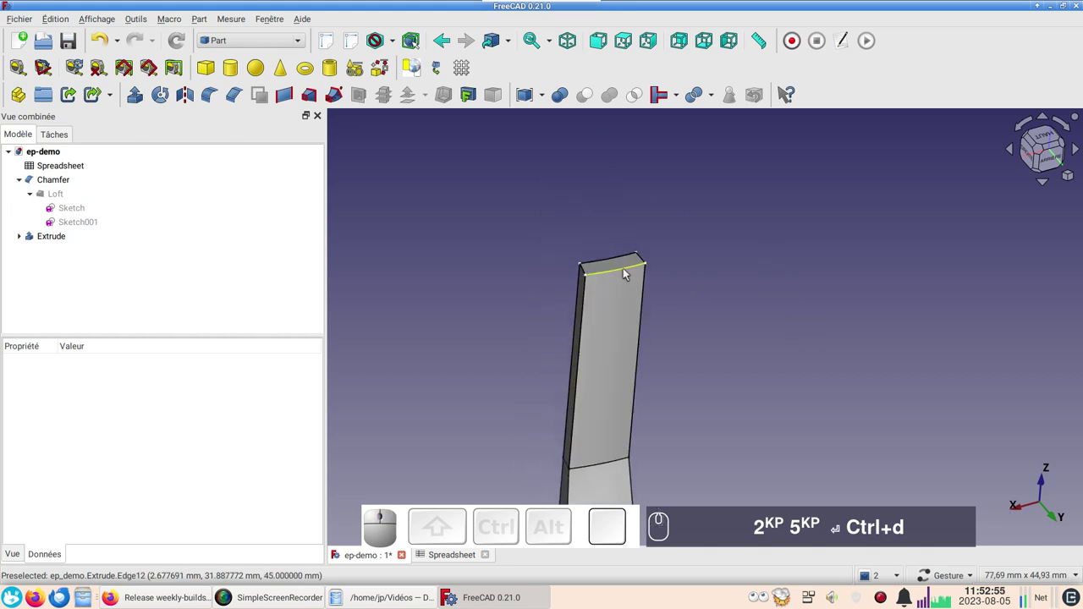
# Chamfer the top edge (Arête12) of the extruded section with default settings.
pyautogui.click(628, 272)
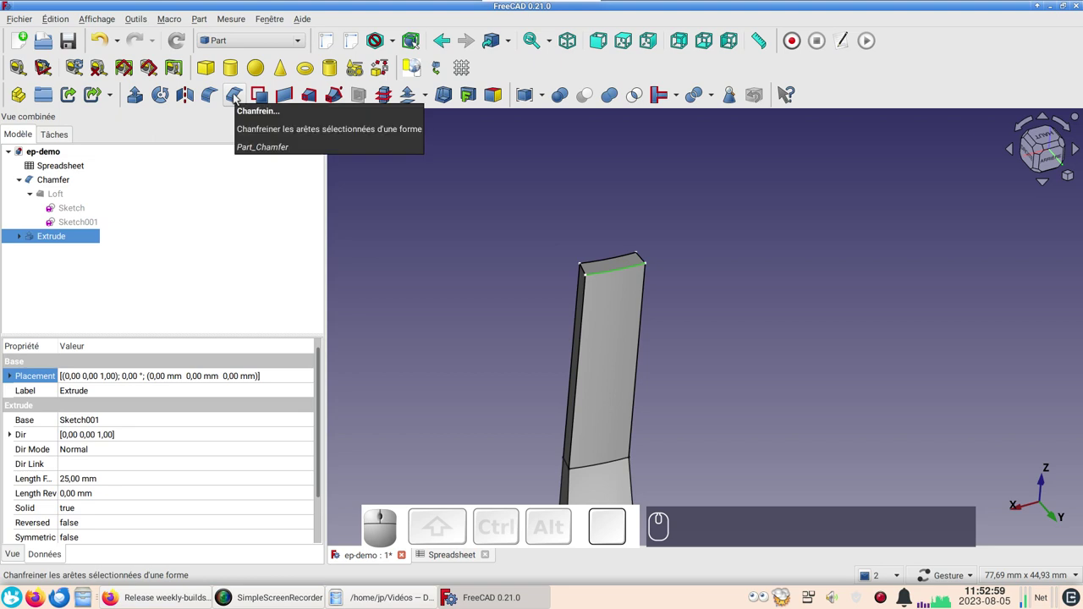
pyautogui.click(238, 96)
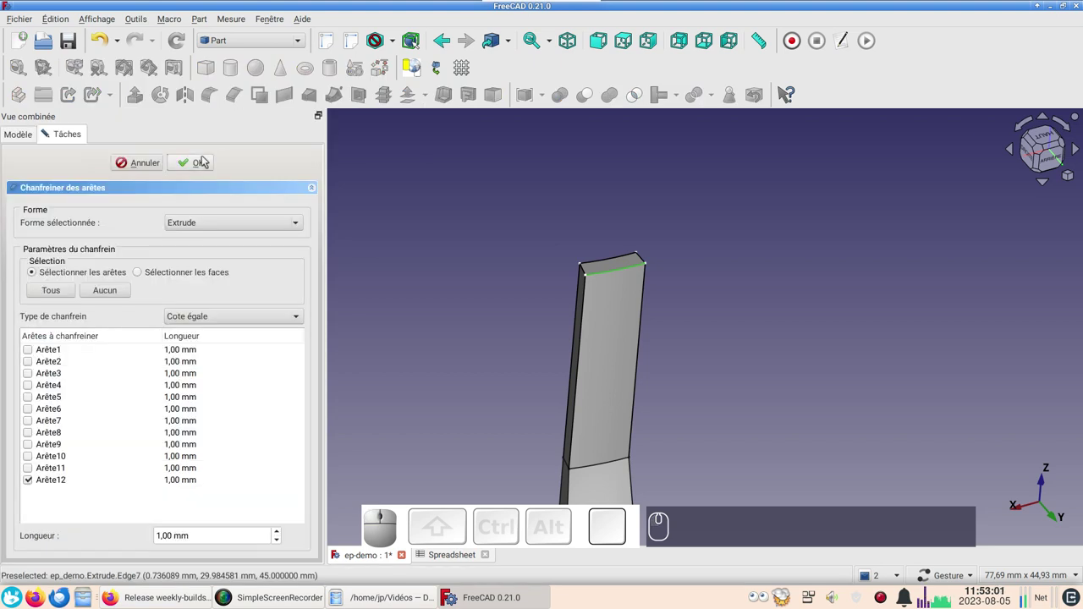
pyautogui.click(207, 158)
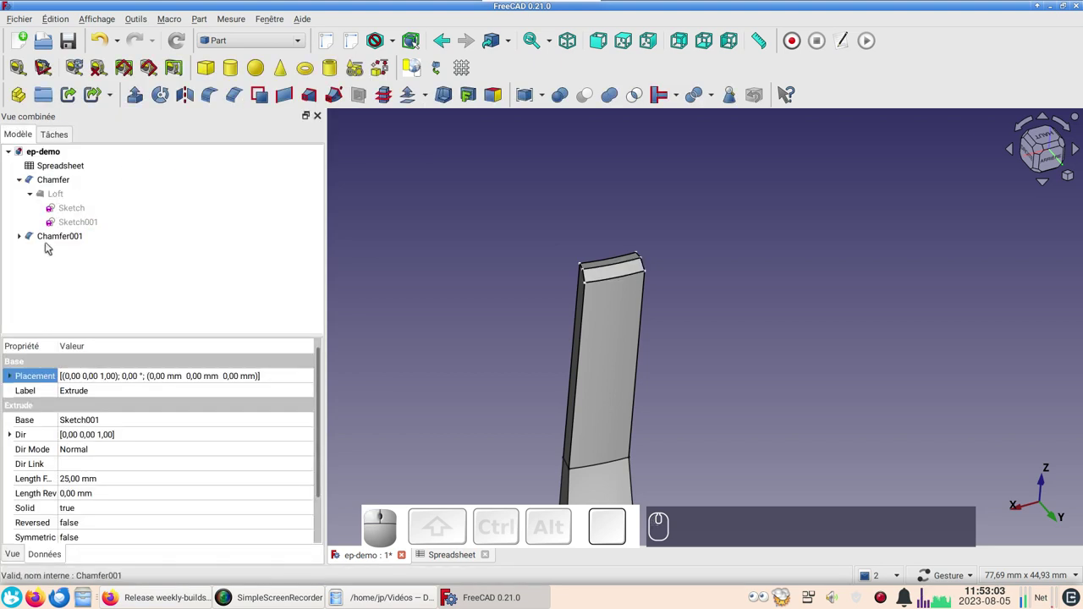
# Edit Chamfer001 to a two-distance chamfer of 4 mm and 1.6 mm.
pyautogui.click(57, 238)
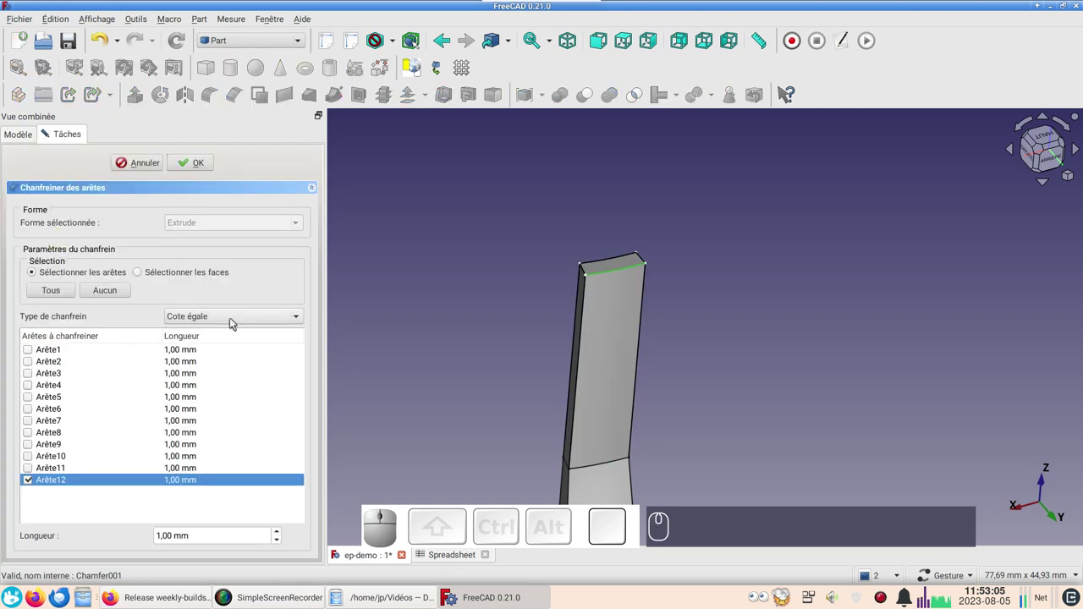
pyautogui.click(235, 322)
pyautogui.click(223, 331)
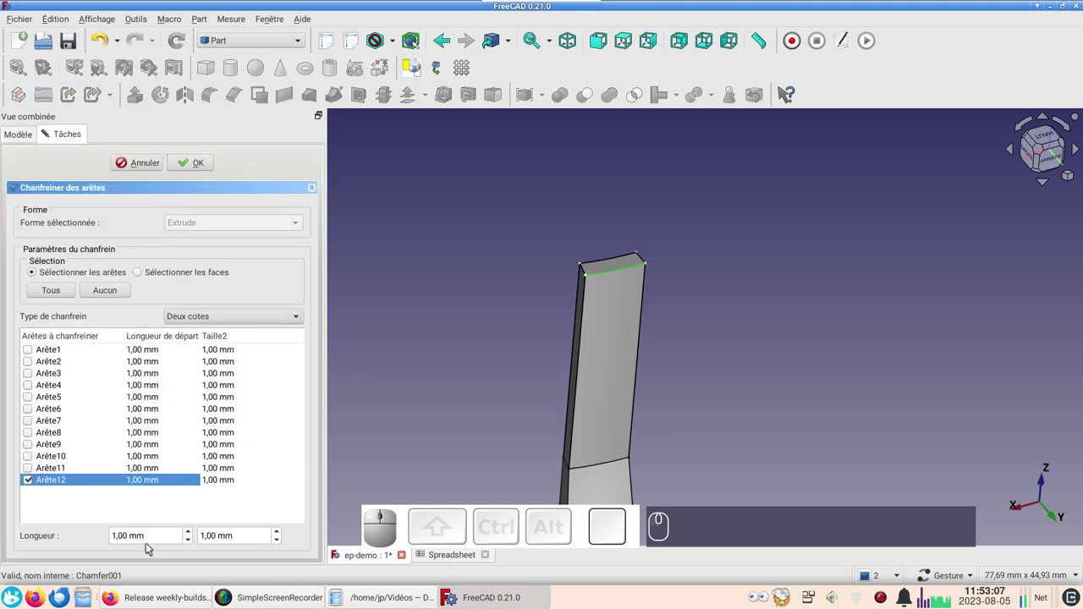
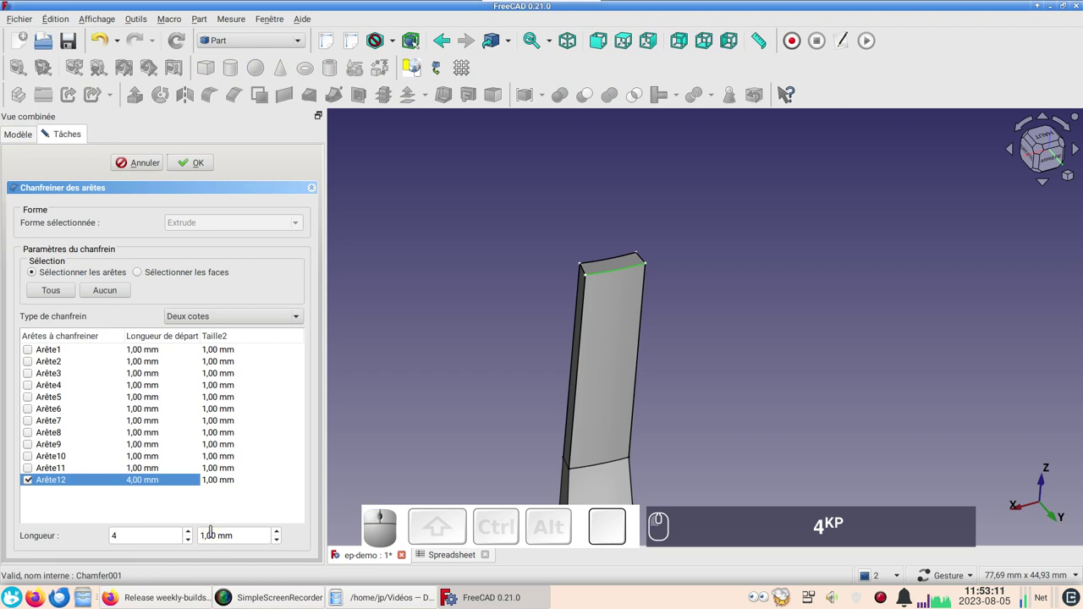
pyautogui.press('BackSpace')
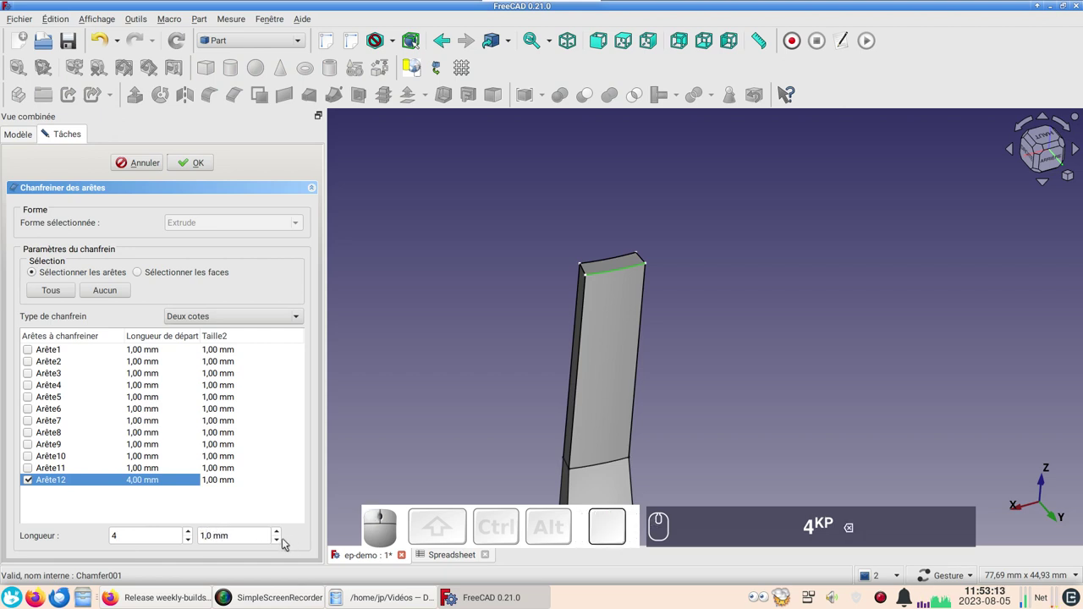
pyautogui.press('KP_6')
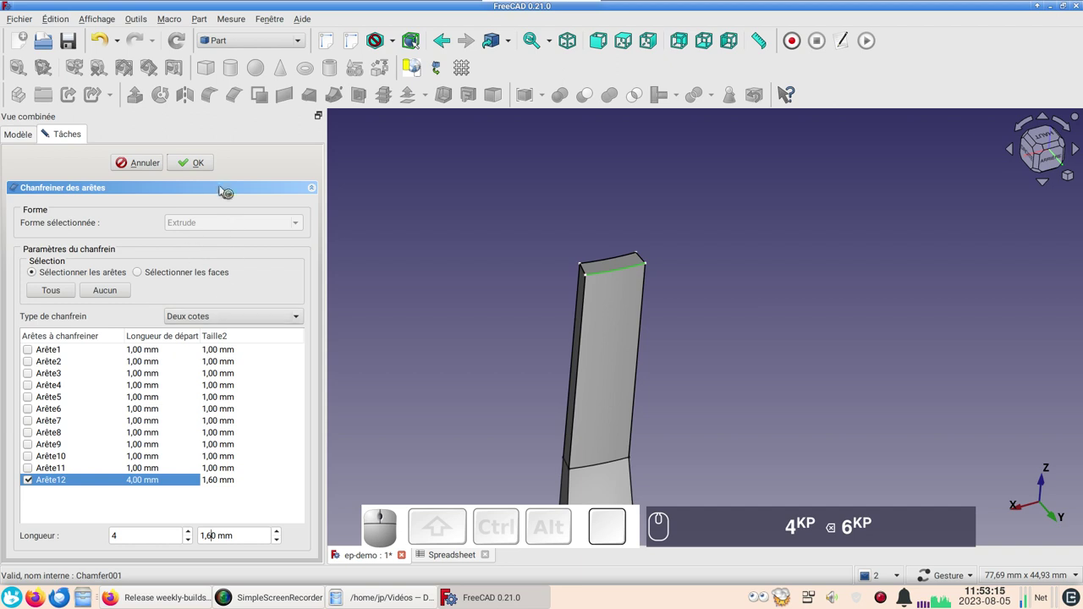
pyautogui.click(205, 162)
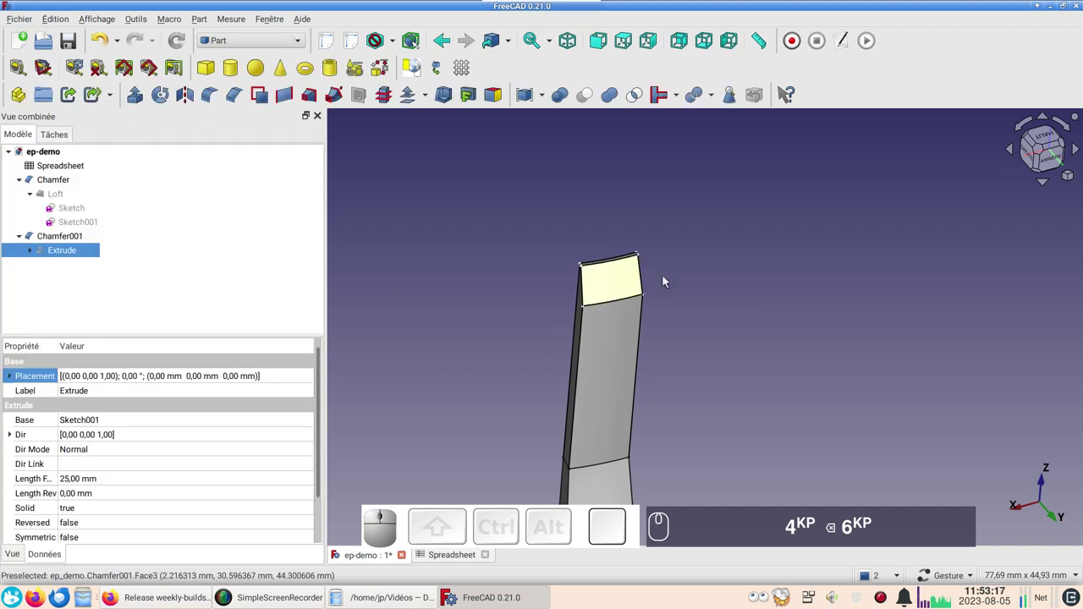
pyautogui.moveTo(692, 277); pyautogui.dragTo(593, 283)
pyautogui.moveTo(716, 335); pyautogui.dragTo(580, 264)
pyautogui.scroll(-3)
pyautogui.click(795, 443)
pyautogui.moveTo(808, 428); pyautogui.dragTo(746, 326)
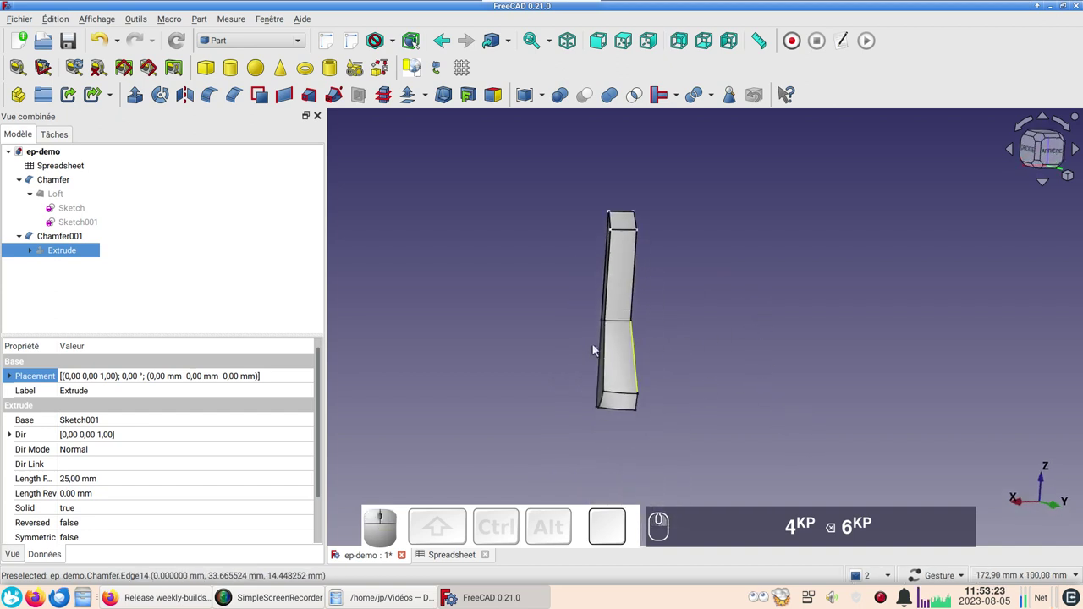
pyautogui.moveTo(477, 382); pyautogui.dragTo(492, 357)
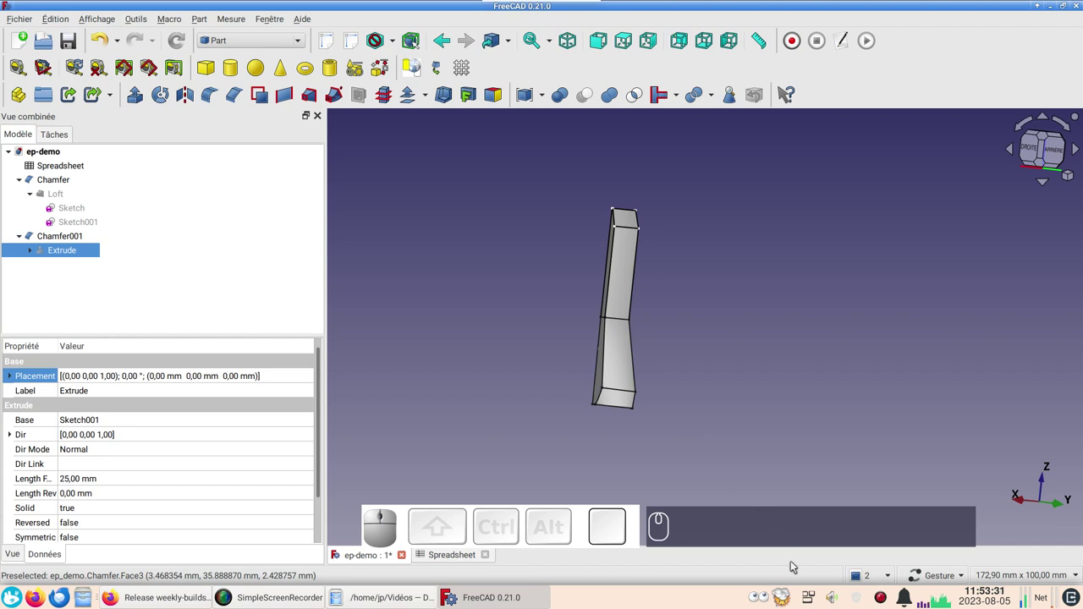
pyautogui.rightClick(883, 596)
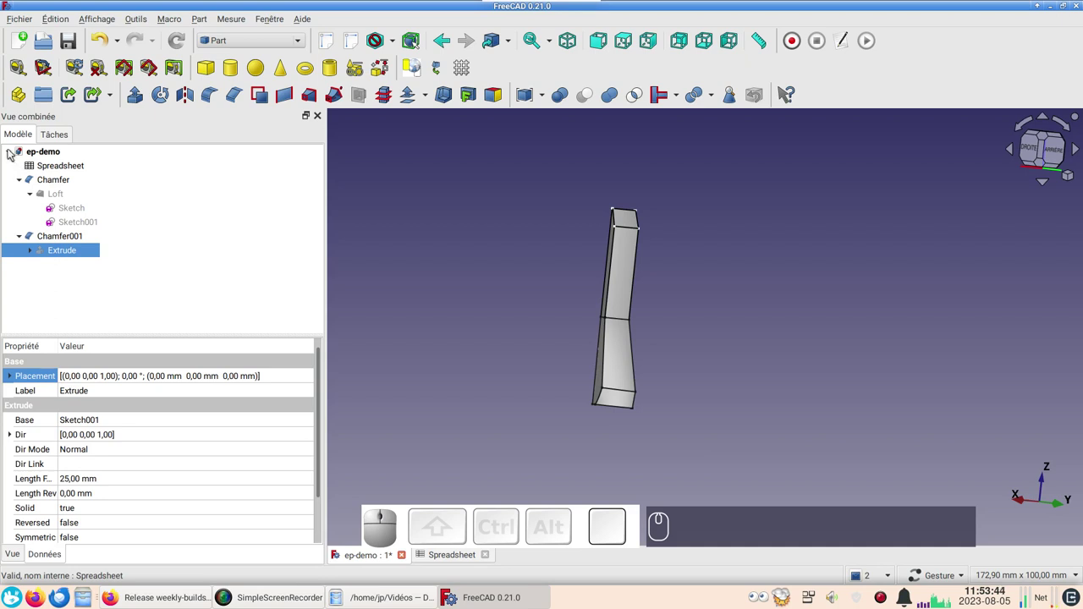
pyautogui.click(21, 183)
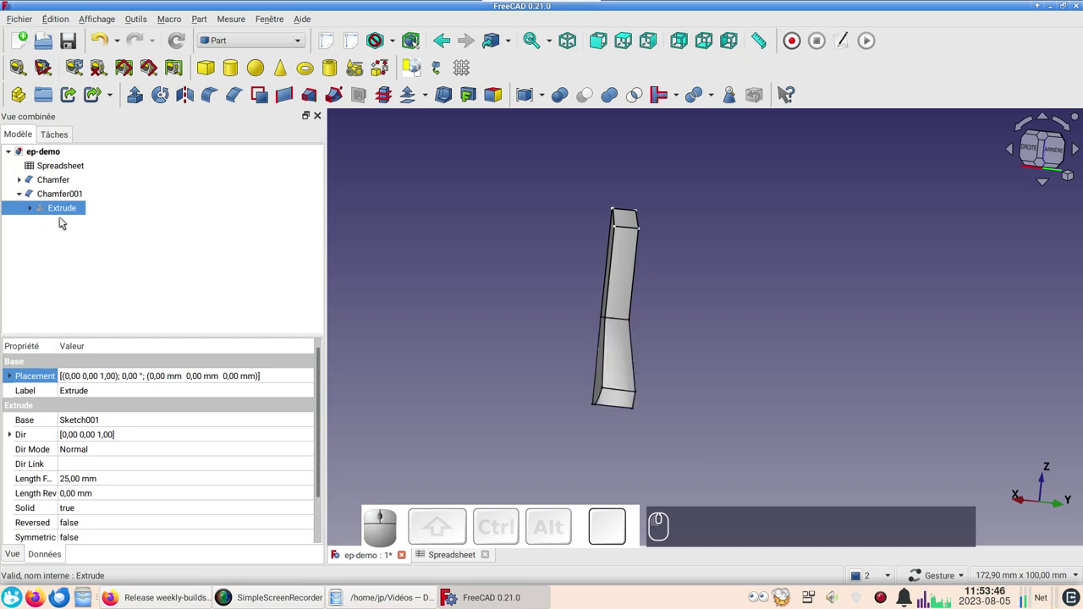
# Select Chamfer001 and Chamfer and make a compound of the two pieces.
pyautogui.click(21, 197)
pyautogui.click(58, 198)
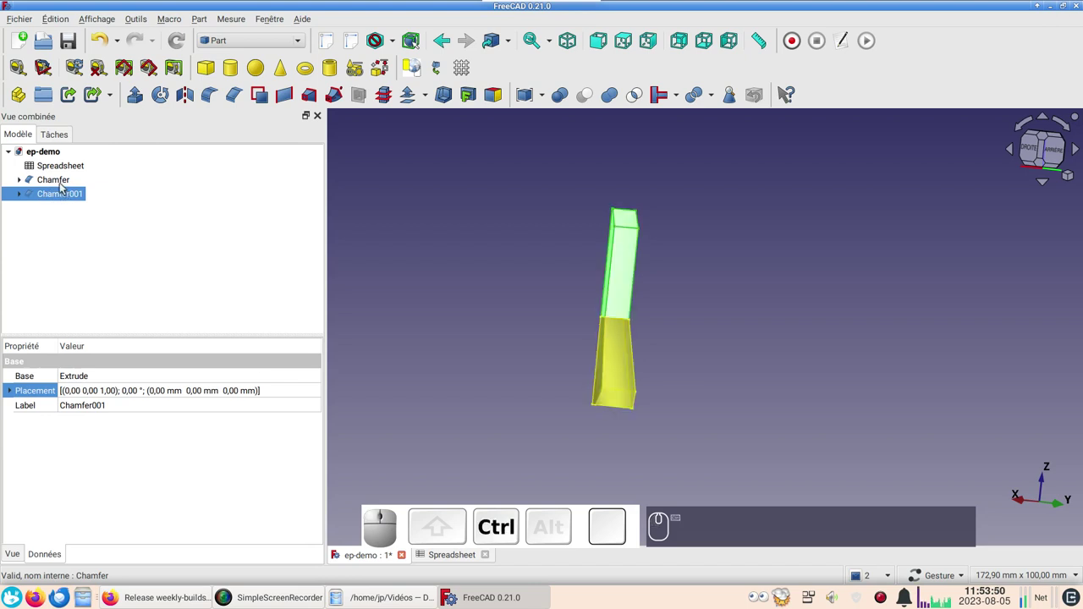
pyautogui.click(63, 187)
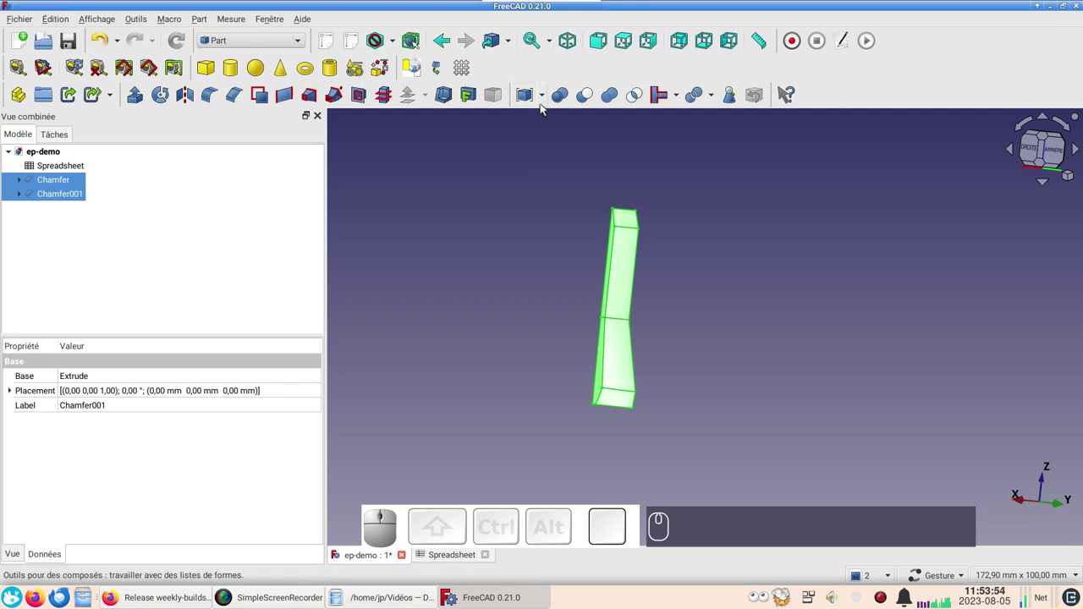
pyautogui.click(543, 109)
pyautogui.click(567, 123)
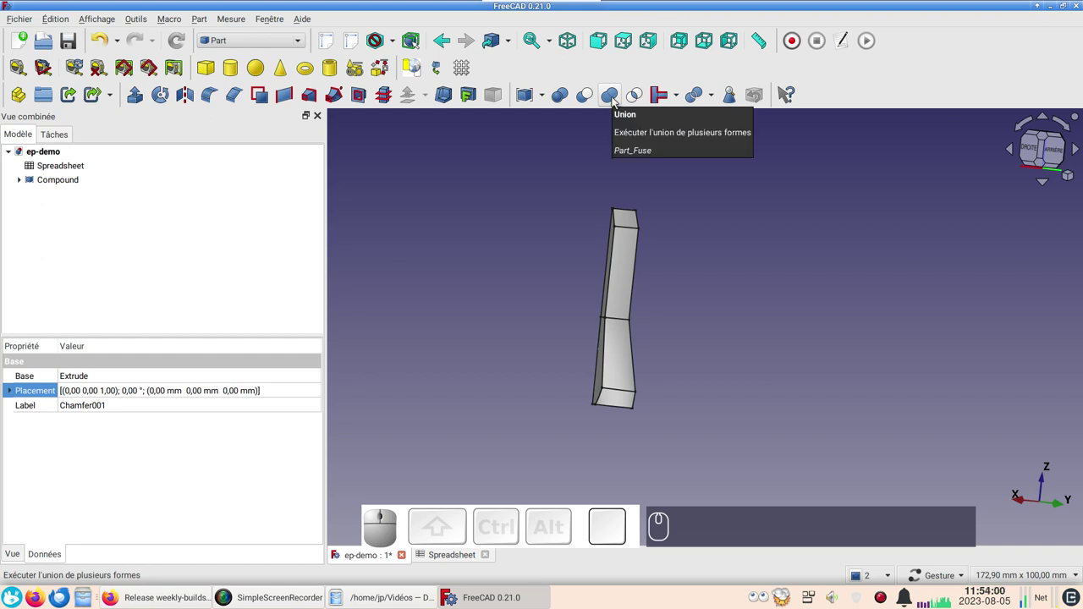
# Select the new Compound and switch to the top view, zooming in.
pyautogui.click(77, 181)
pyautogui.press('KP_2')
pyautogui.scroll(3)
pyautogui.scroll(3)
pyautogui.rightClick(809, 437)
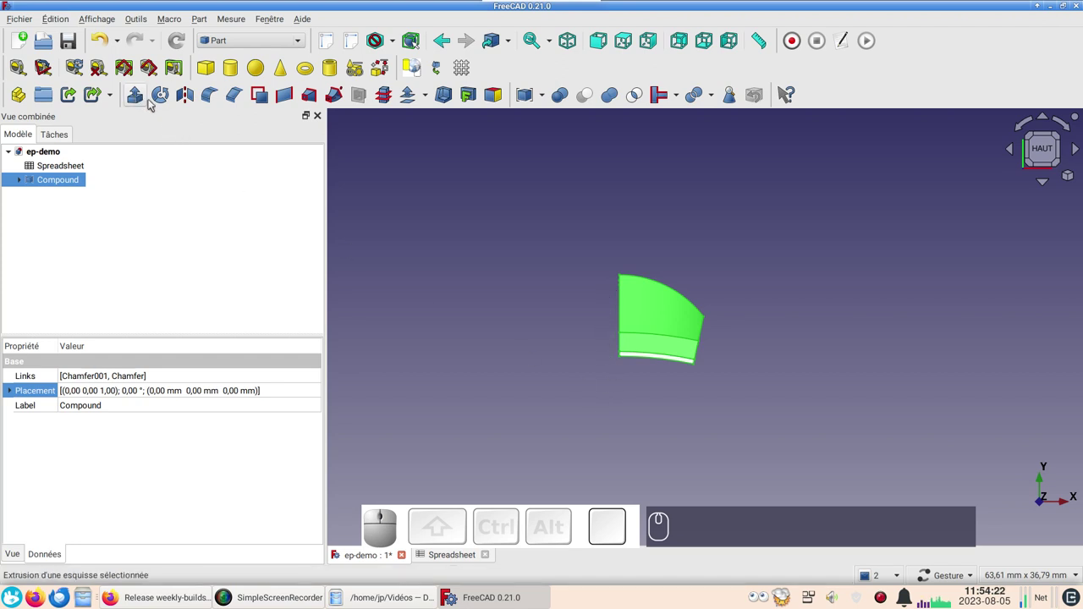
# Mirror the Compound across the YZ plane.
pyautogui.click(194, 101)
pyautogui.click(226, 328)
pyautogui.click(228, 355)
pyautogui.click(201, 162)
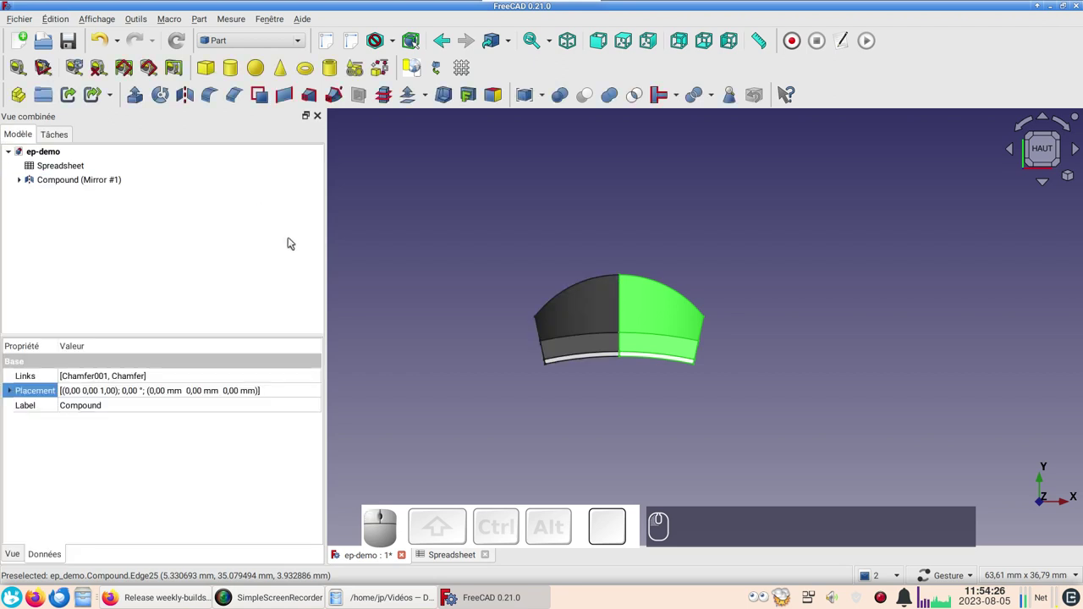
# Merge the original and mirrored halves into Compound001.
pyautogui.click(21, 185)
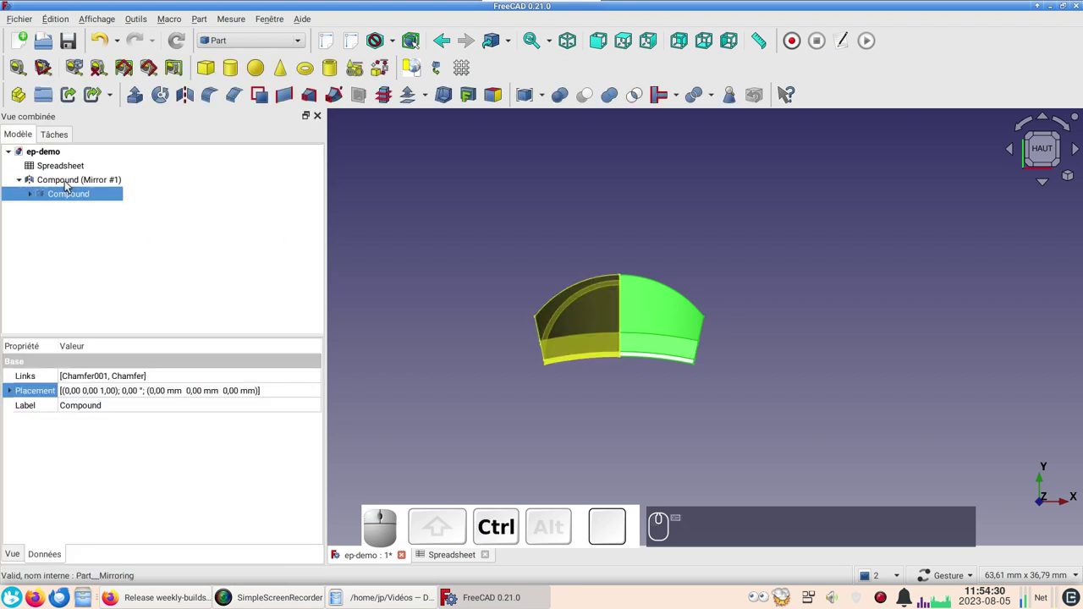
pyautogui.click(68, 186)
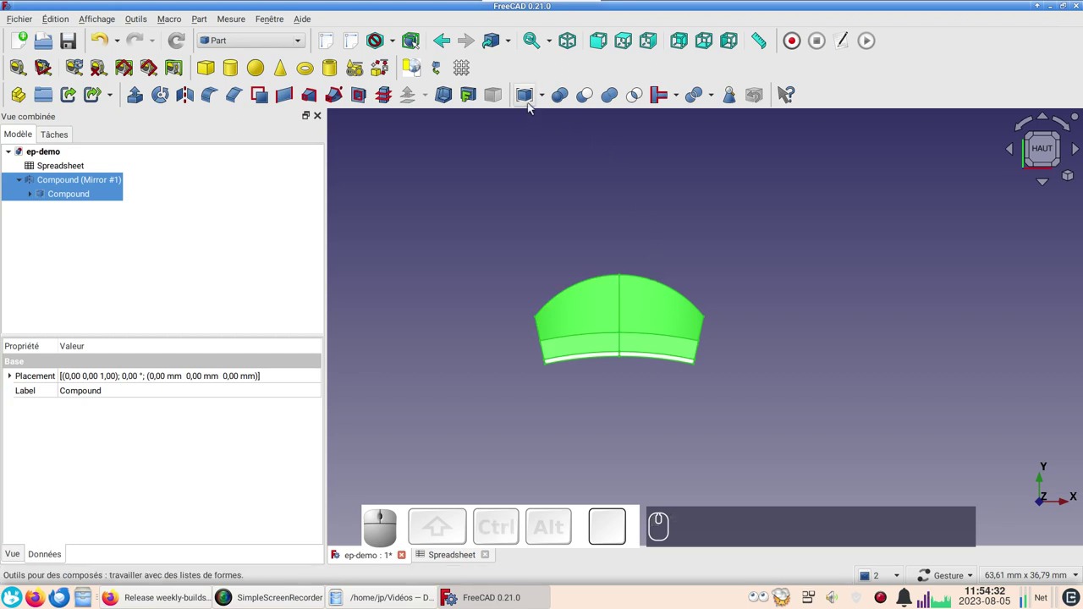
pyautogui.click(533, 105)
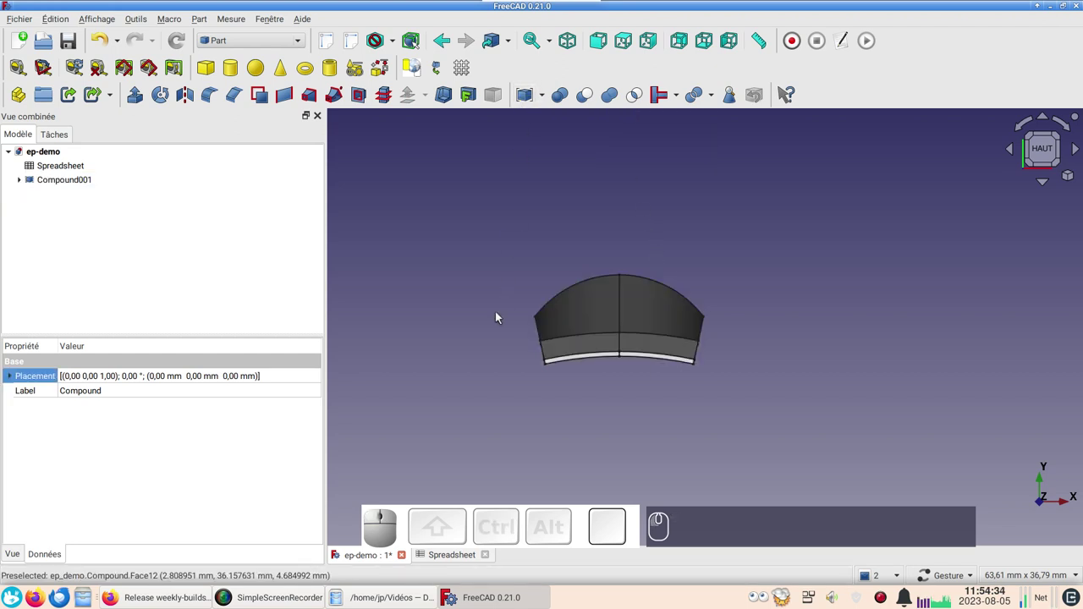
pyautogui.scroll(-3)
pyautogui.moveTo(595, 445); pyautogui.dragTo(627, 398)
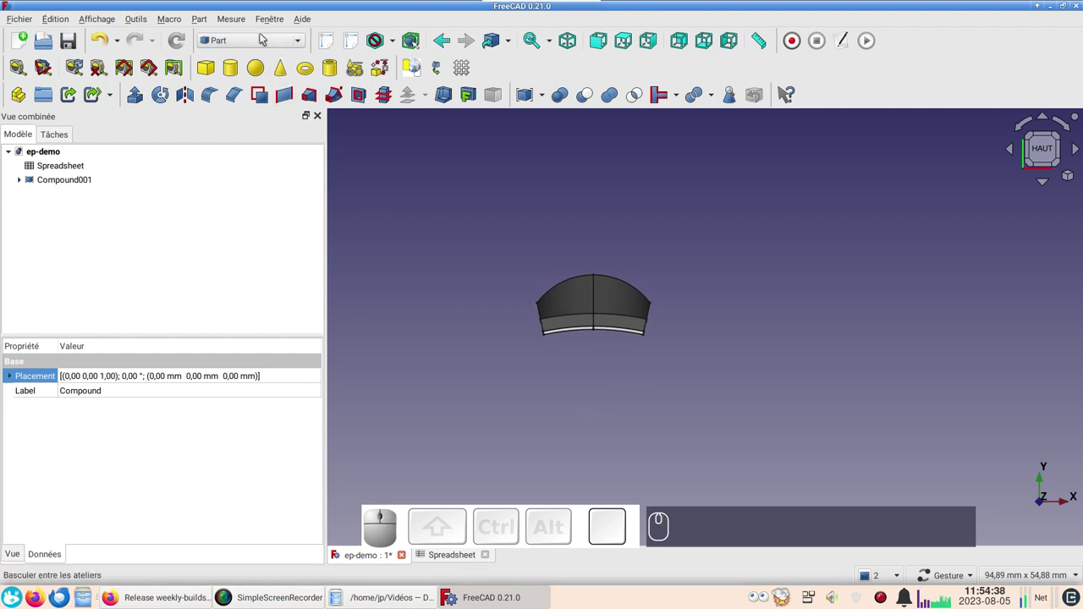
# Switch to the Draft workbench, select Compound001 and launch the Polar array tool.
pyautogui.click(264, 41)
pyautogui.click(265, 57)
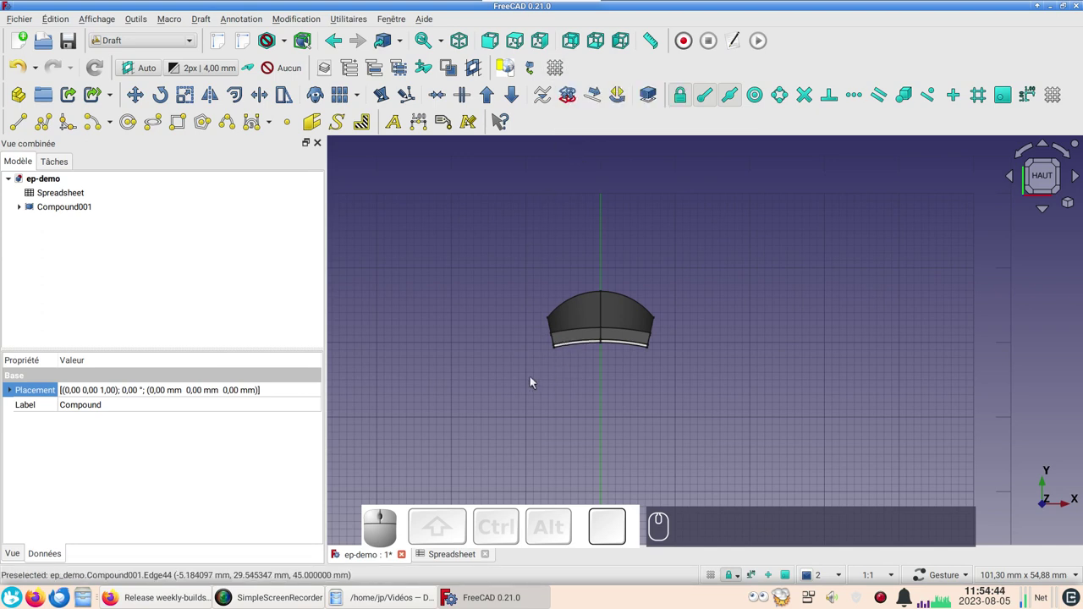
pyautogui.write('gr')
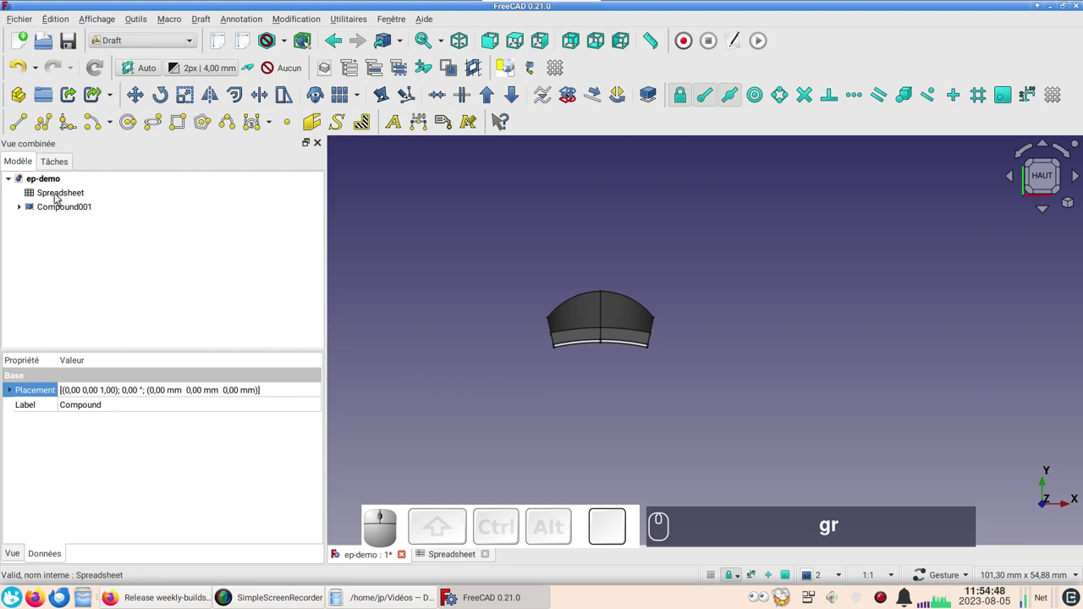
pyautogui.click(72, 211)
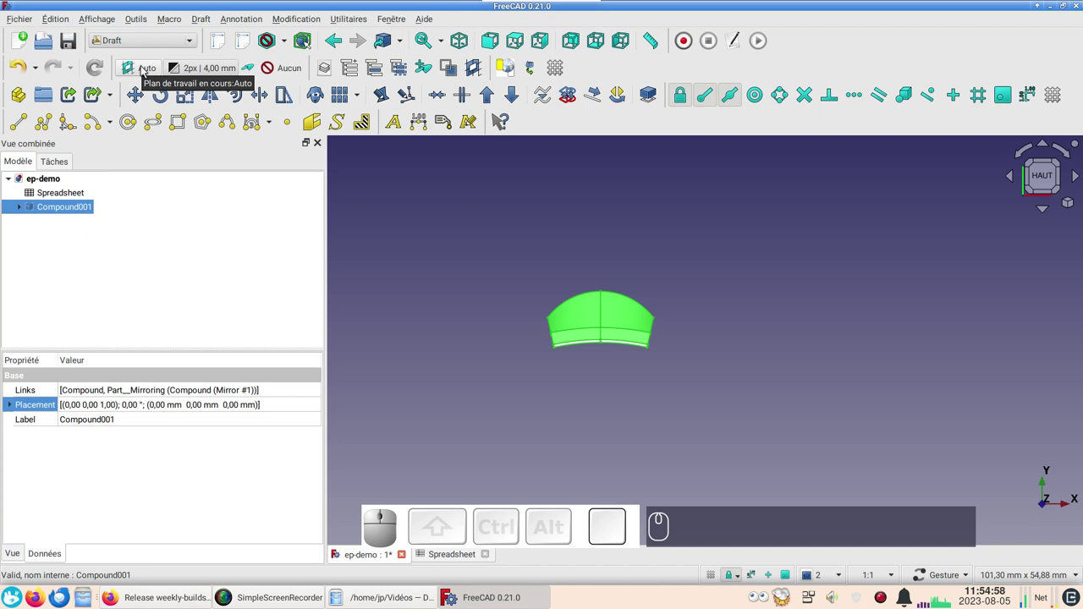
pyautogui.click(1042, 176)
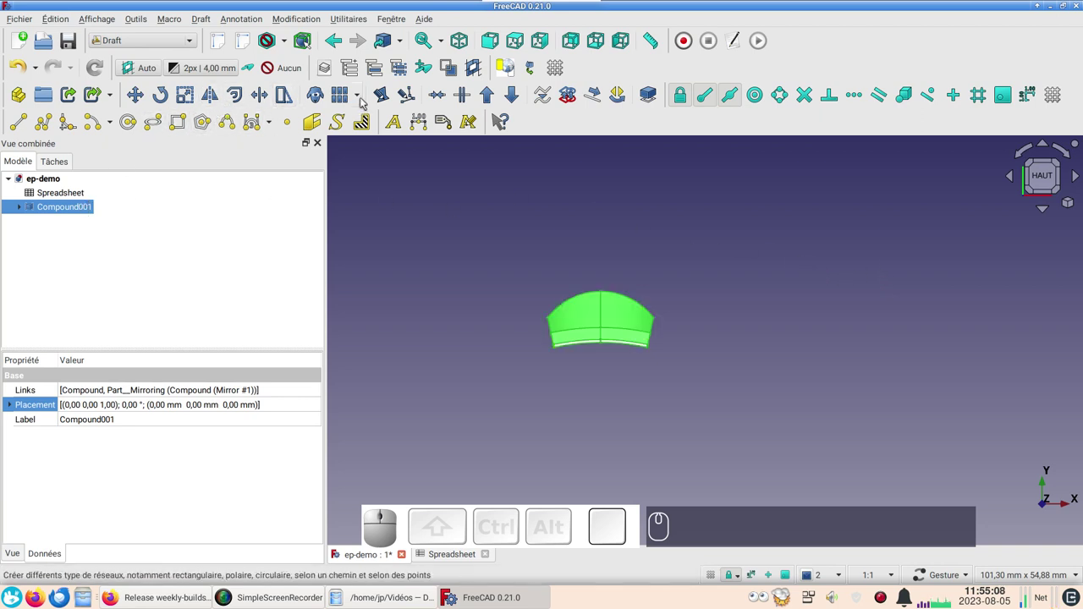
pyautogui.click(366, 102)
# Reset the rotation centre, create the array, undo it, then relaunch Polar array on Compound001.
pyautogui.click(396, 134)
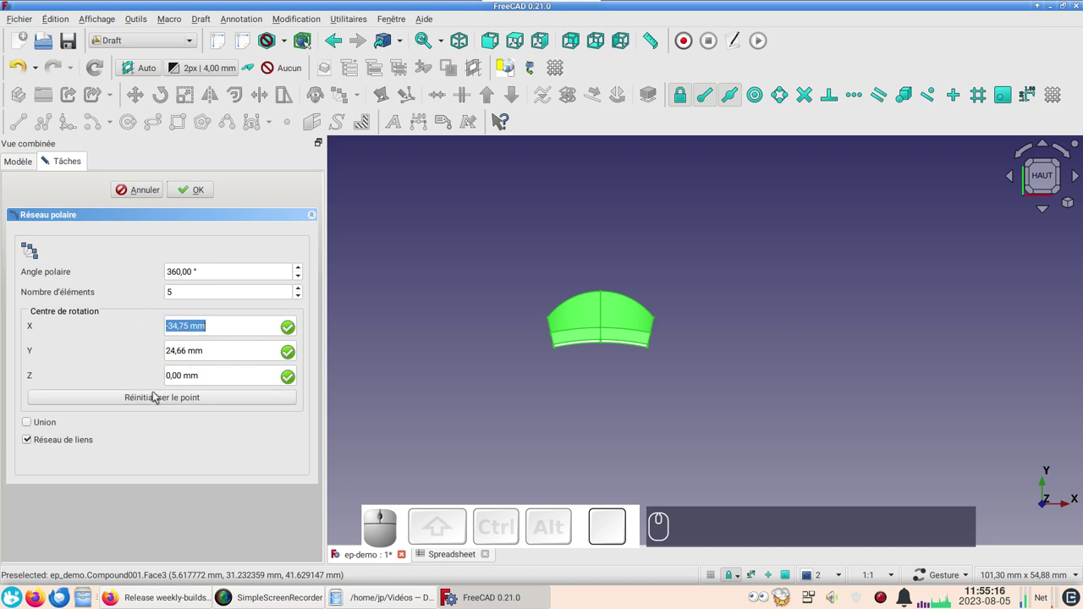
pyautogui.click(163, 397)
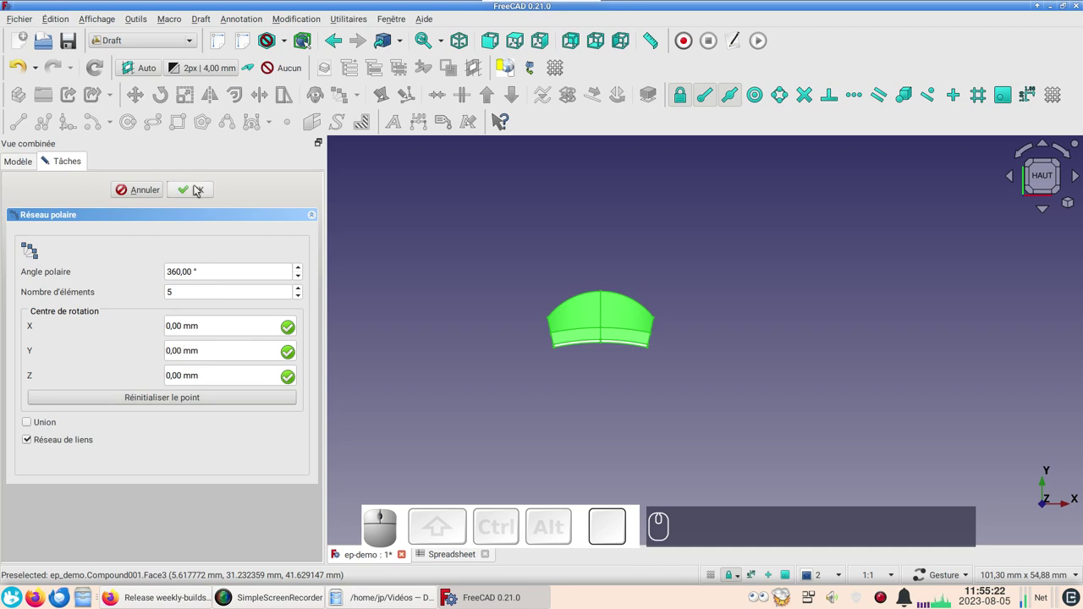
pyautogui.click(198, 190)
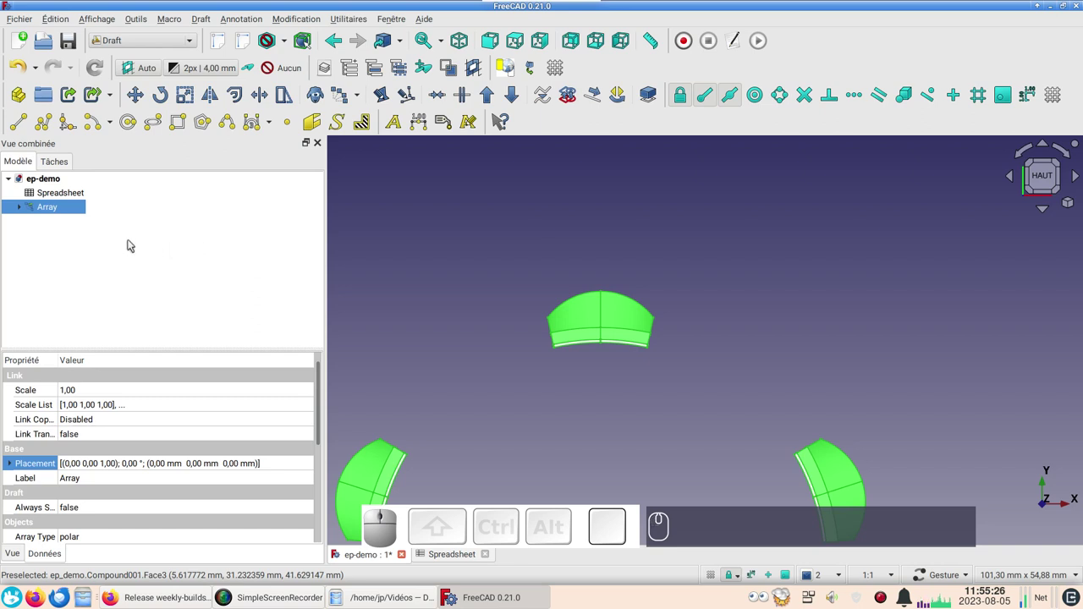
pyautogui.click(28, 72)
pyautogui.click(42, 208)
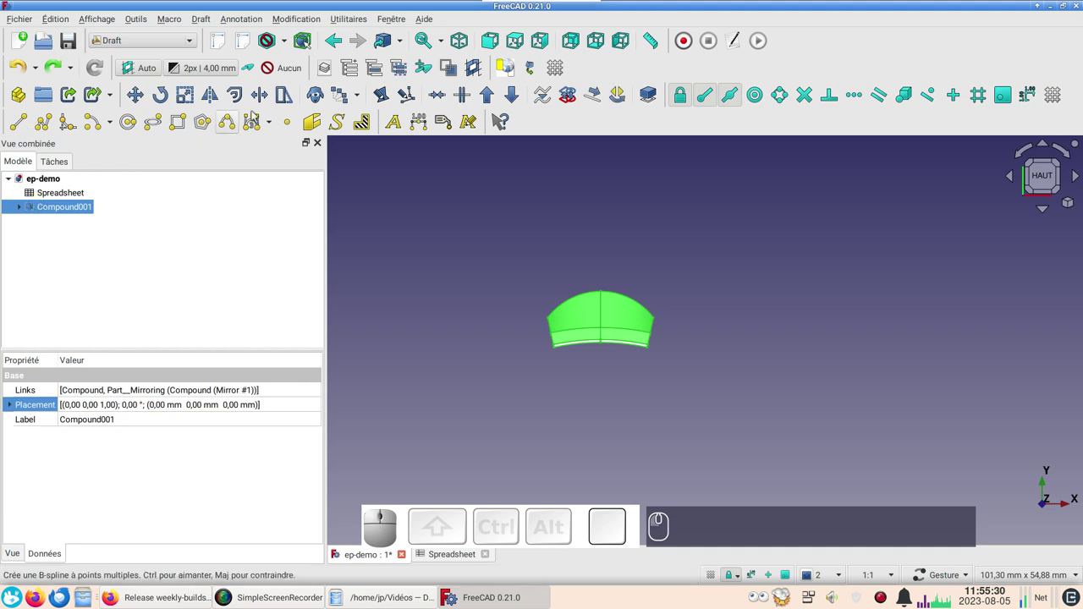
pyautogui.click(342, 103)
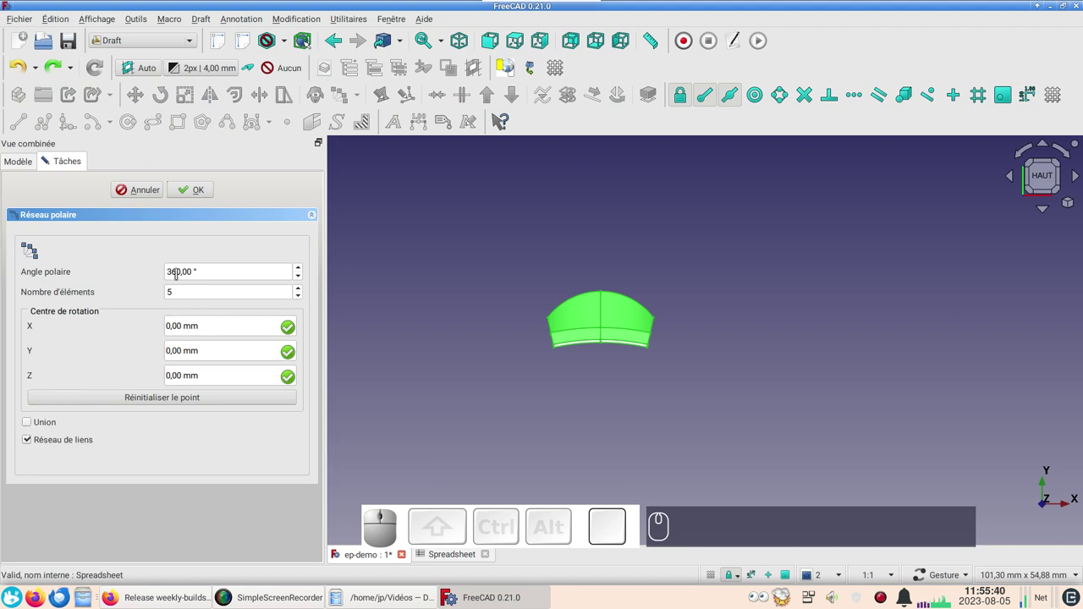
# Create the 5-element polar array around the origin and scroll to its Polar array properties.
pyautogui.click(205, 192)
pyautogui.scroll(-3)
pyautogui.moveTo(502, 336); pyautogui.dragTo(342, 354)
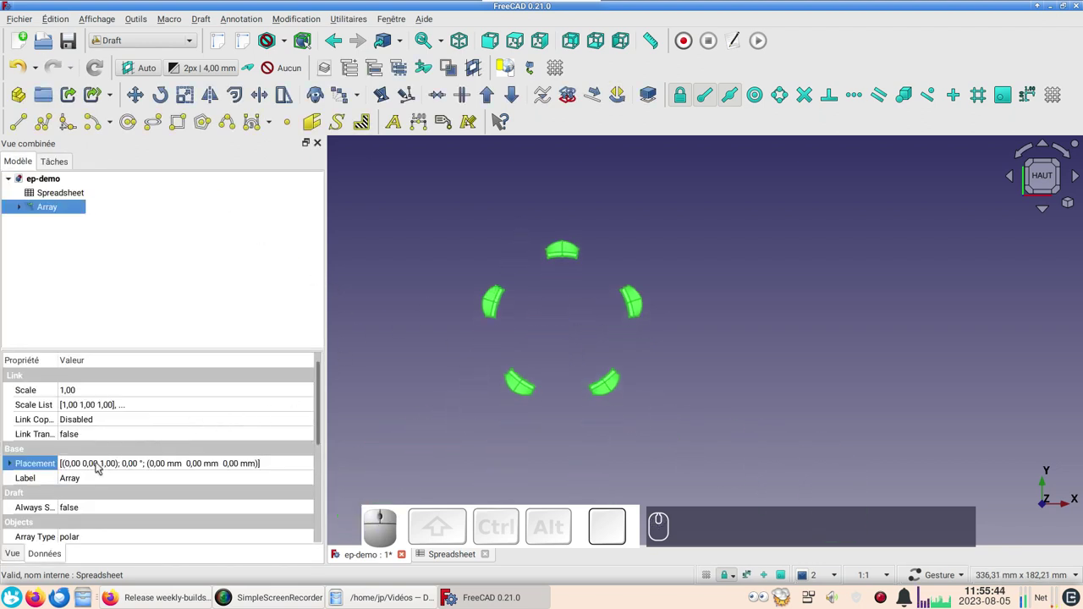
pyautogui.scroll(-3)
pyautogui.scroll(-3)
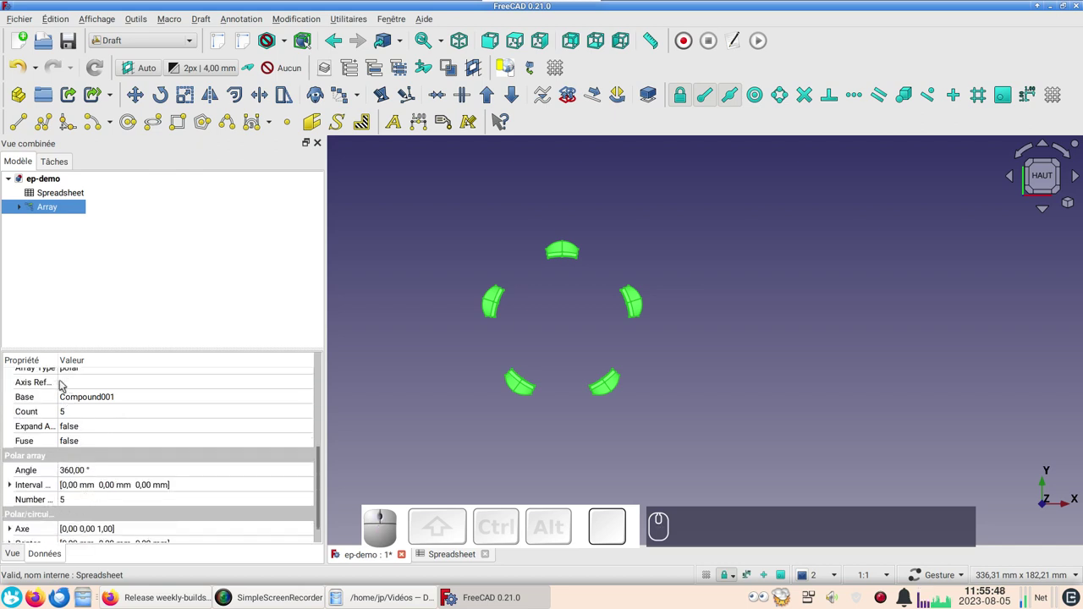
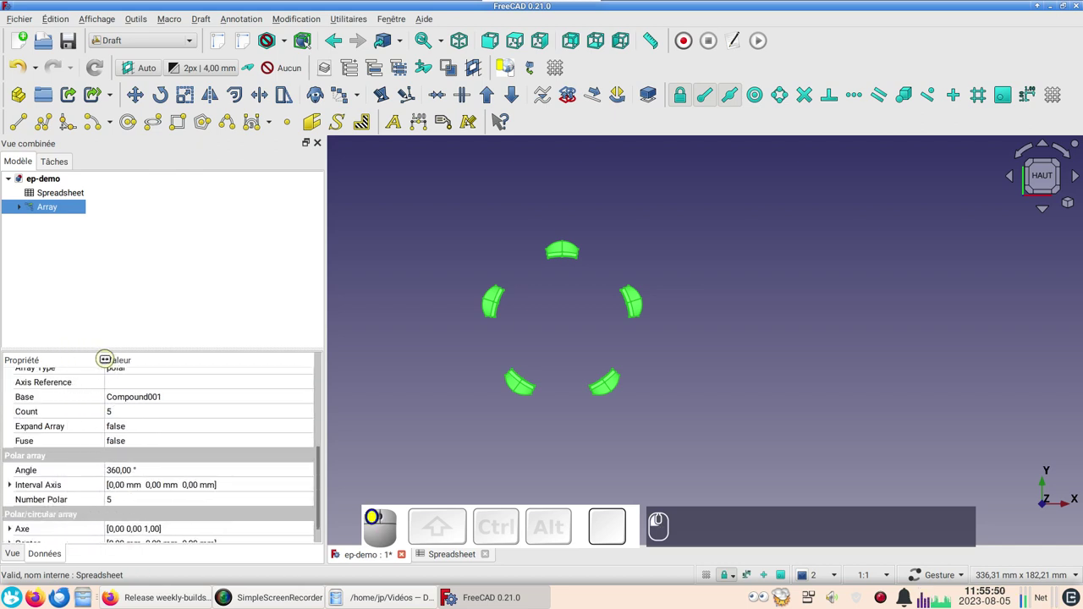
# Drive Number Polar with the Spreadsheet quantity alias, giving a closed ring of fifteen flutes.
pyautogui.click(148, 498)
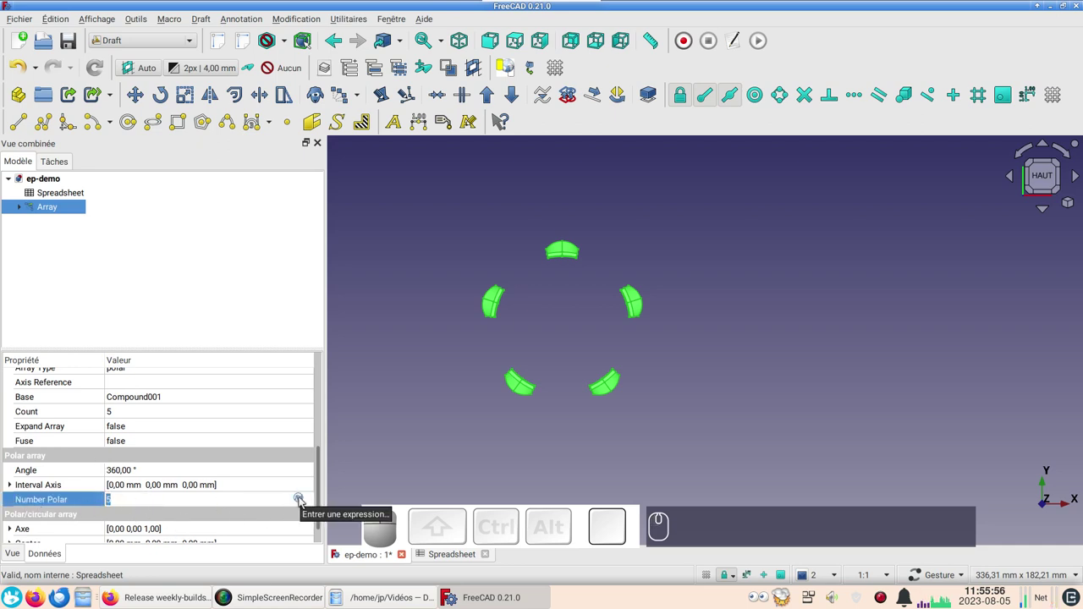
pyautogui.click(304, 500)
pyautogui.press('ctrl+v')
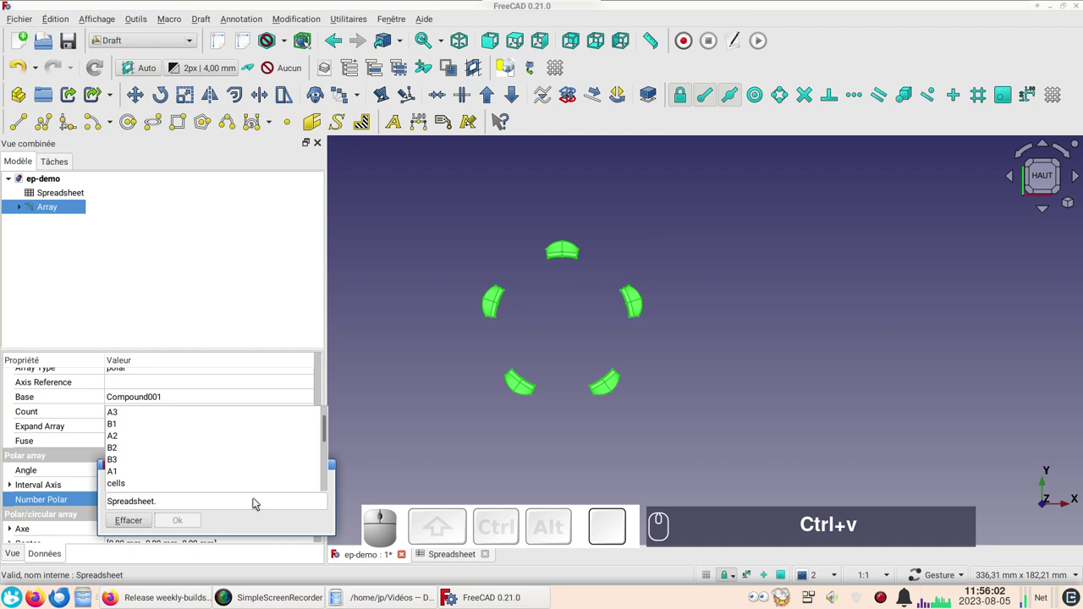
pyautogui.press('x')
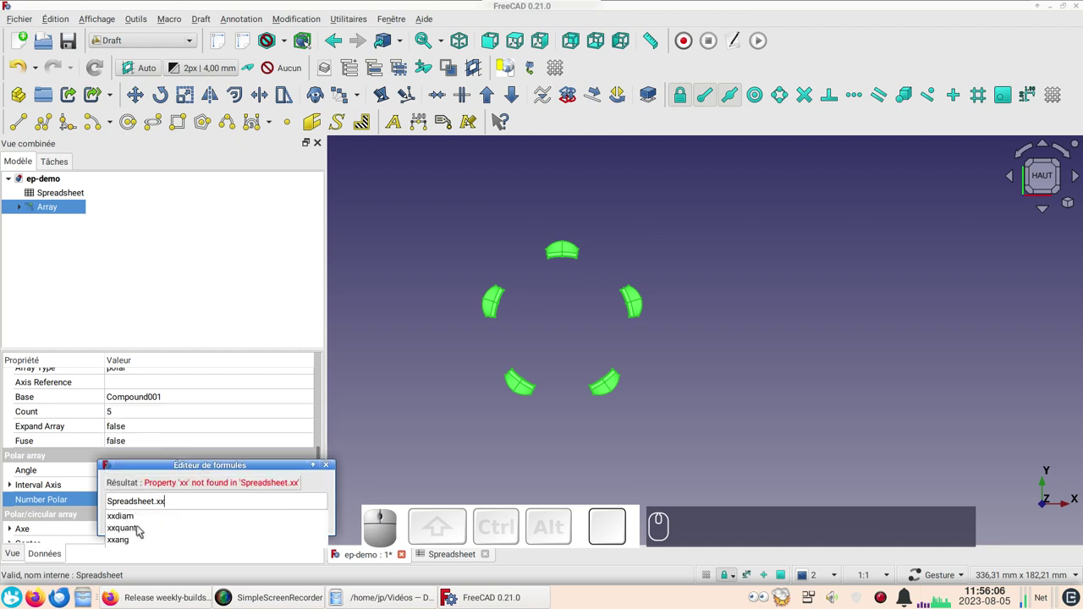
pyautogui.click(142, 531)
pyautogui.click(186, 526)
pyautogui.click(421, 313)
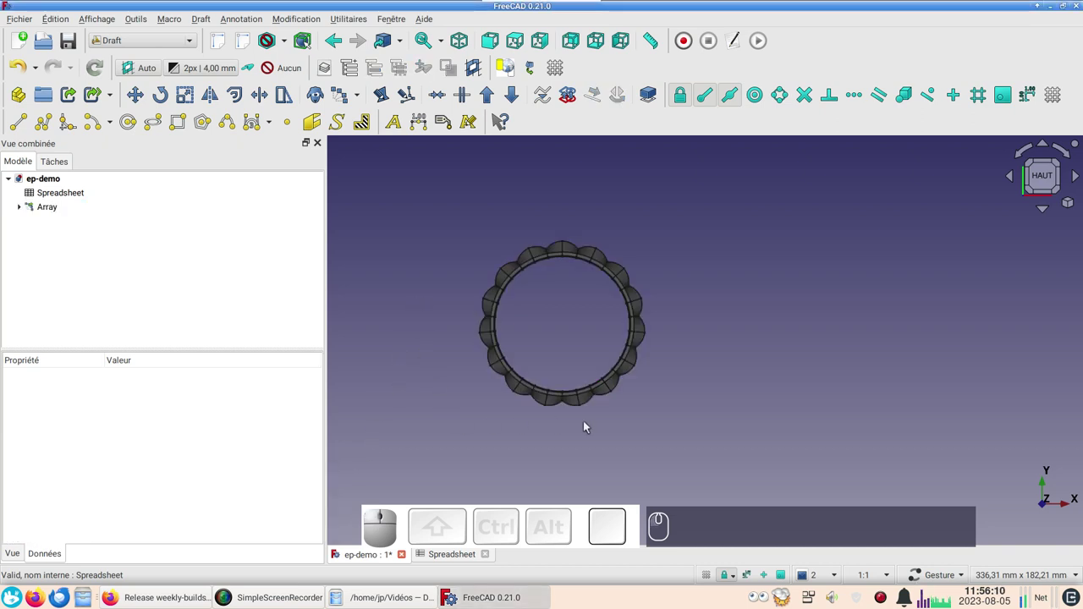
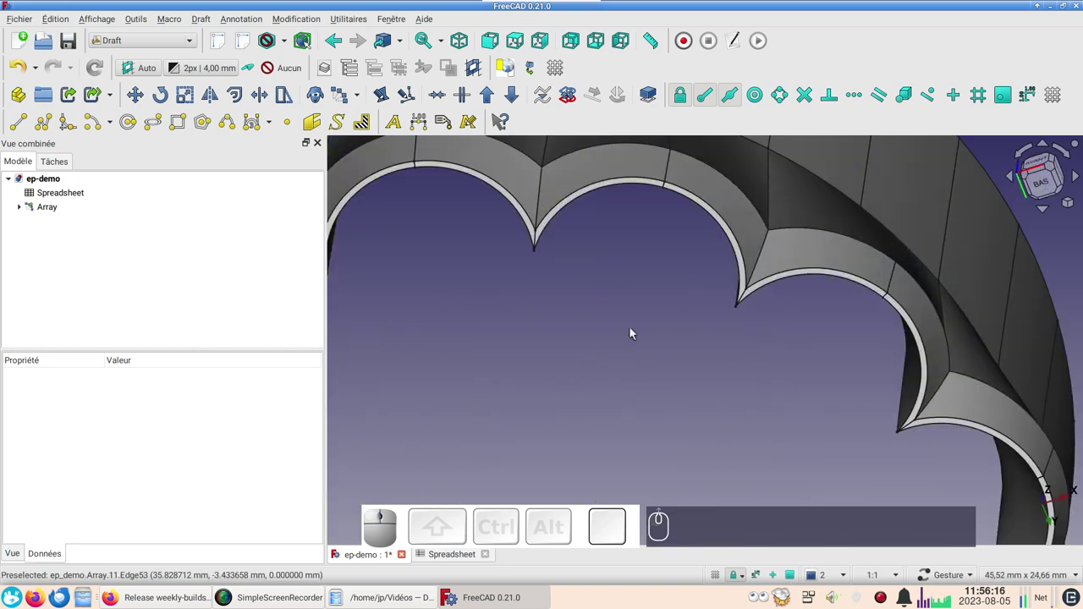
pyautogui.scroll(-3)
pyautogui.moveTo(789, 263); pyautogui.dragTo(896, 251)
pyautogui.click(1047, 172)
pyautogui.scroll(3)
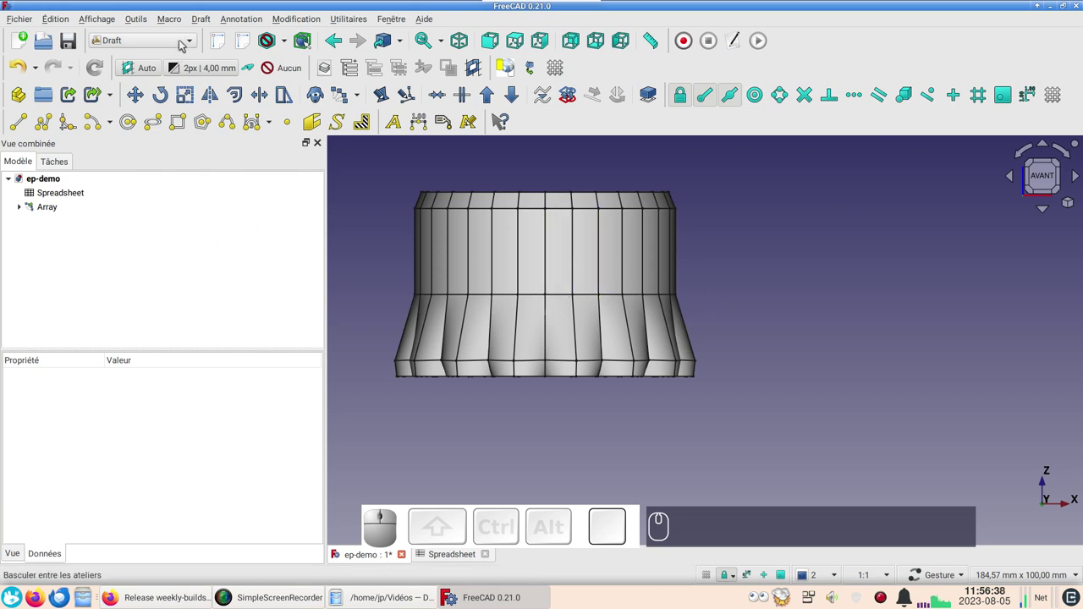
# Switch to the Sketcher workbench and create a new sketch.
pyautogui.click(182, 40)
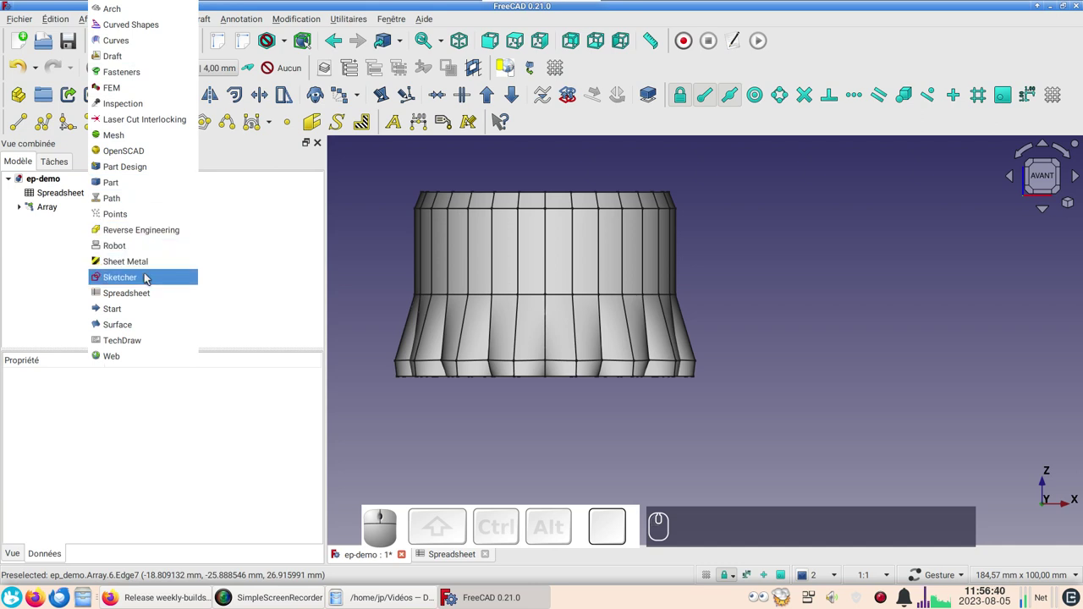
pyautogui.click(147, 278)
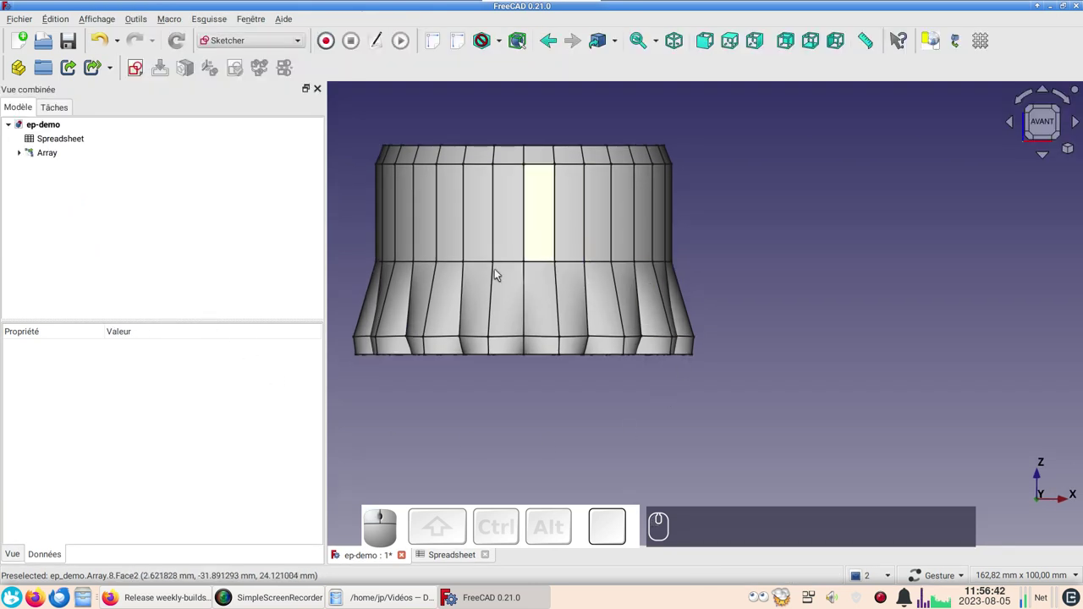
pyautogui.click(738, 261)
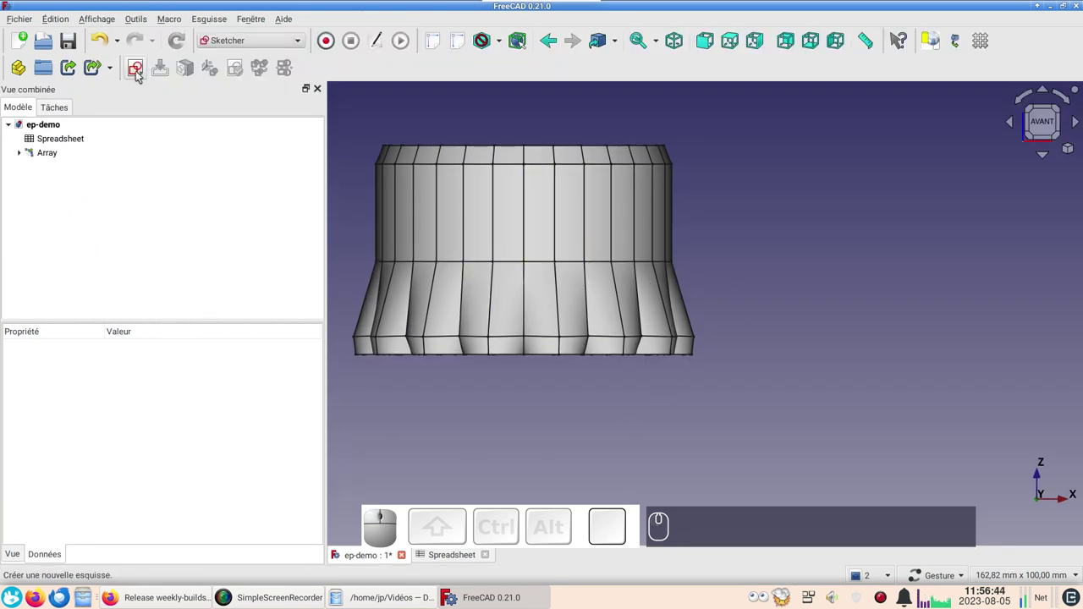
pyautogui.click(140, 74)
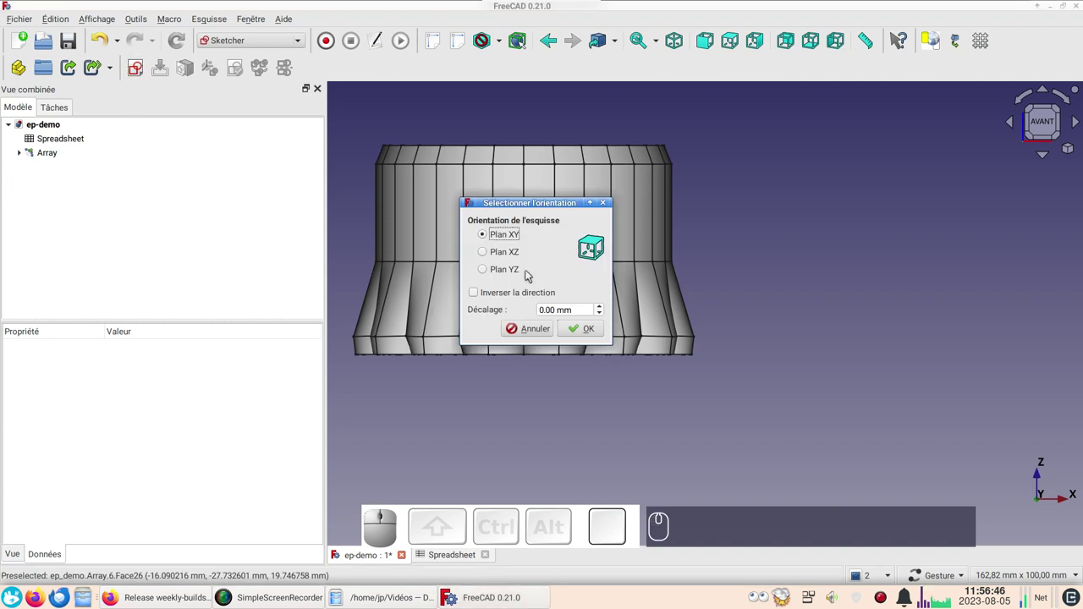
# Place the new sketch Sketch002 on the XZ plane and confirm, leaving it empty for editing.
pyautogui.click(516, 256)
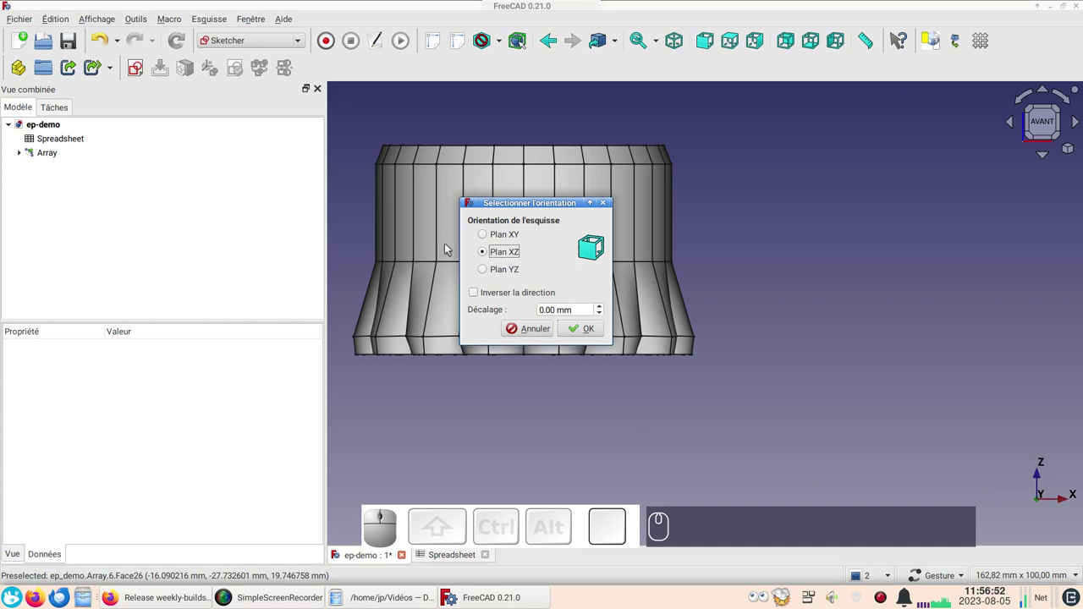
pyautogui.click(600, 334)
pyautogui.scroll(3)
pyautogui.moveTo(744, 267); pyautogui.dragTo(380, 193)
pyautogui.click(223, 106)
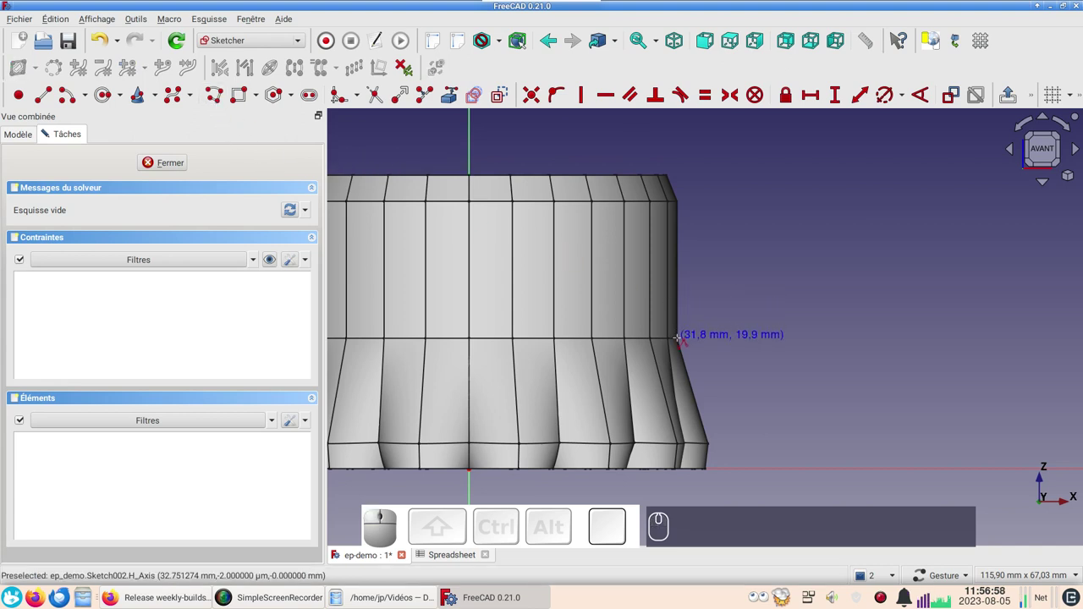
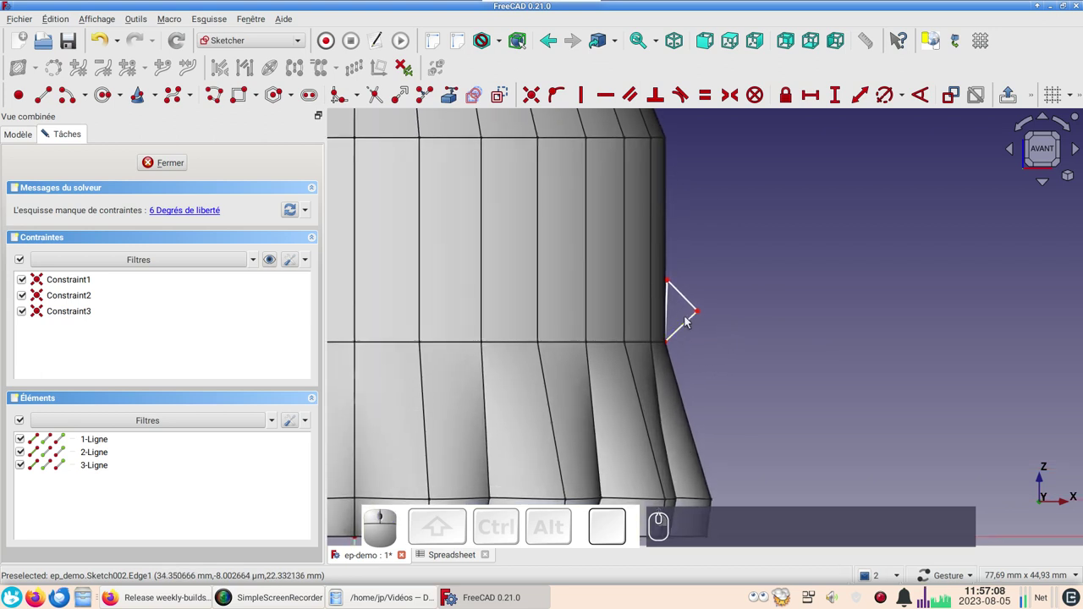
# Make the triangle's back edge vertical and its two slanted sides equal.
pyautogui.click(673, 310)
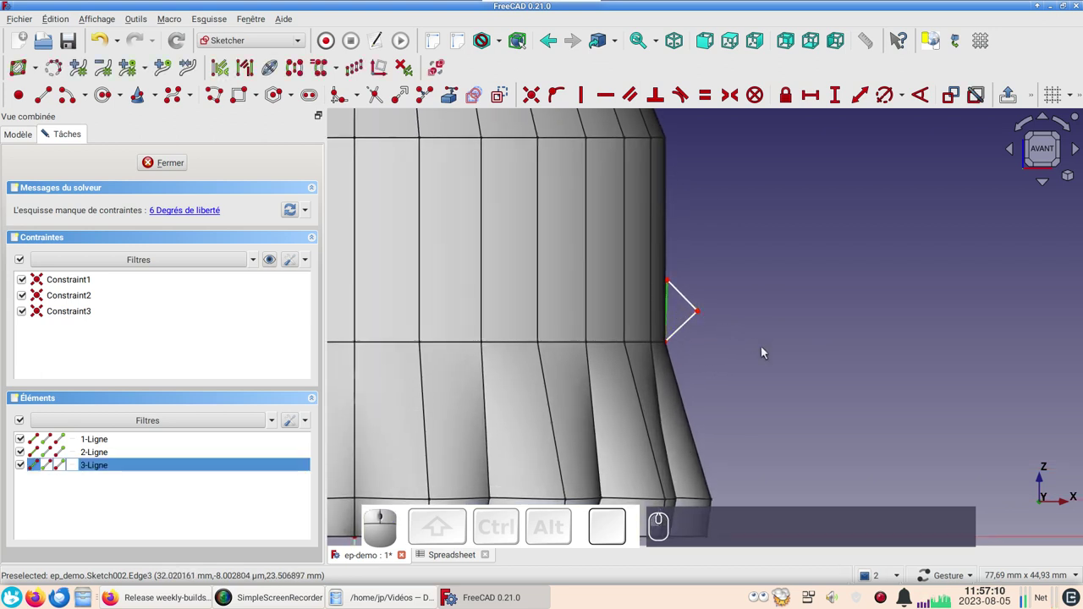
pyautogui.press('v')
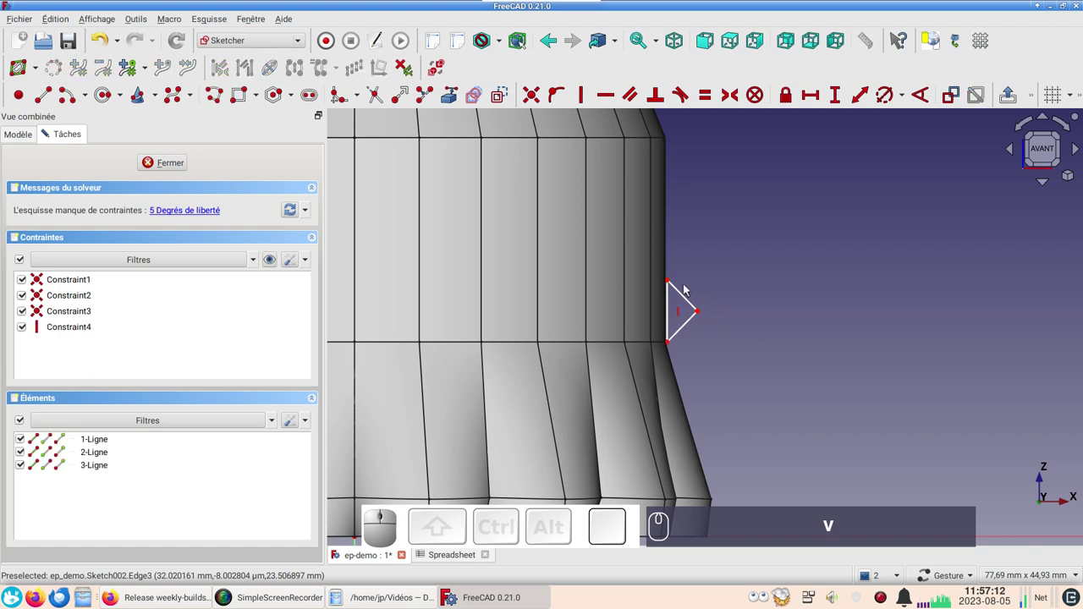
pyautogui.click(685, 298)
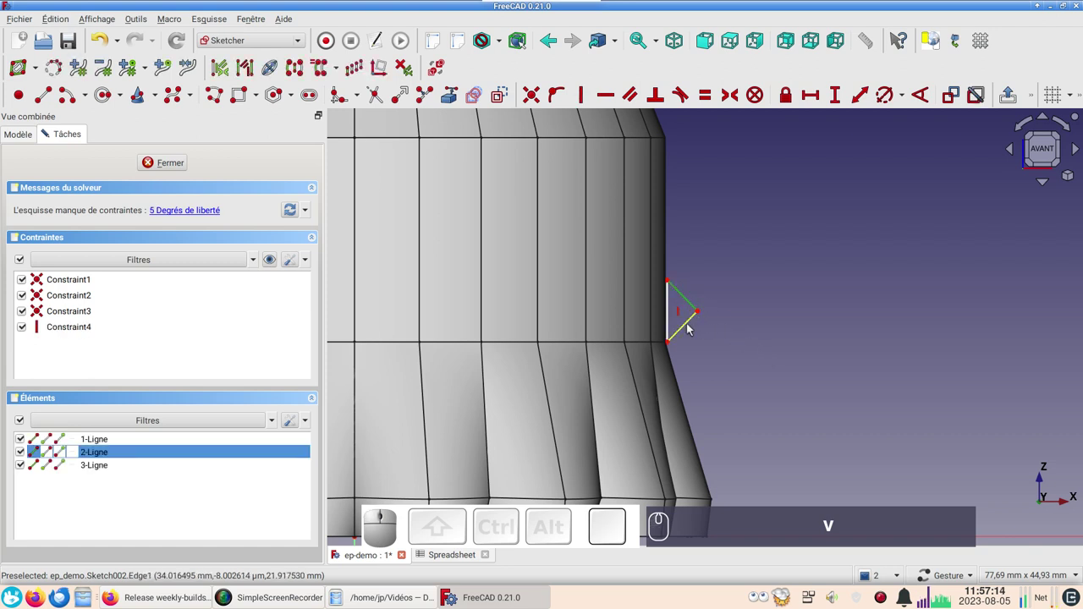
pyautogui.click(689, 330)
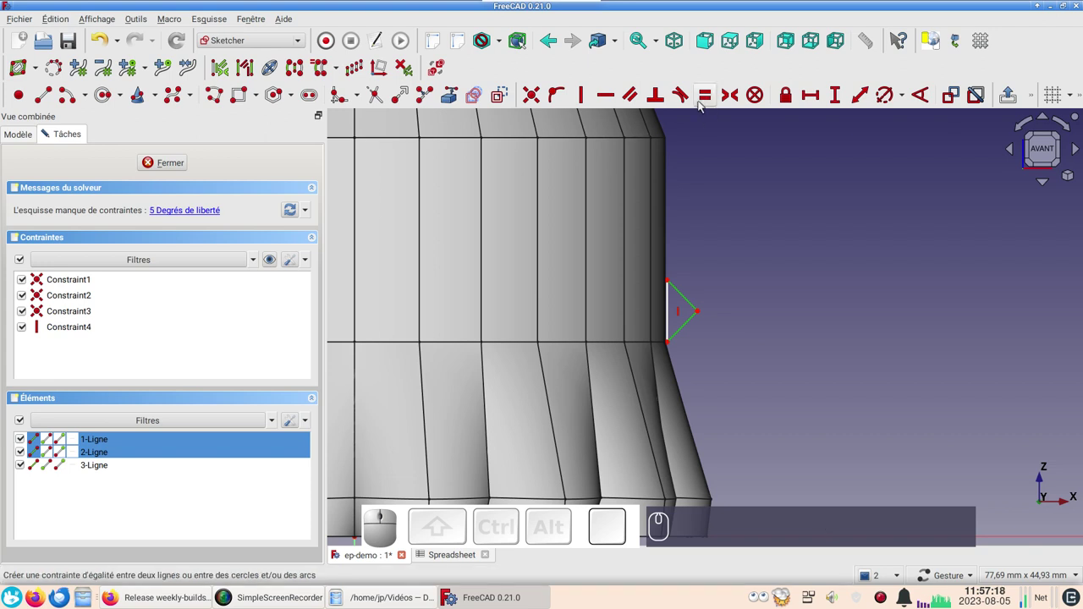
pyautogui.press('e')
# Make the two slanted sides perpendicular to each other.
pyautogui.click(689, 301)
pyautogui.click(687, 328)
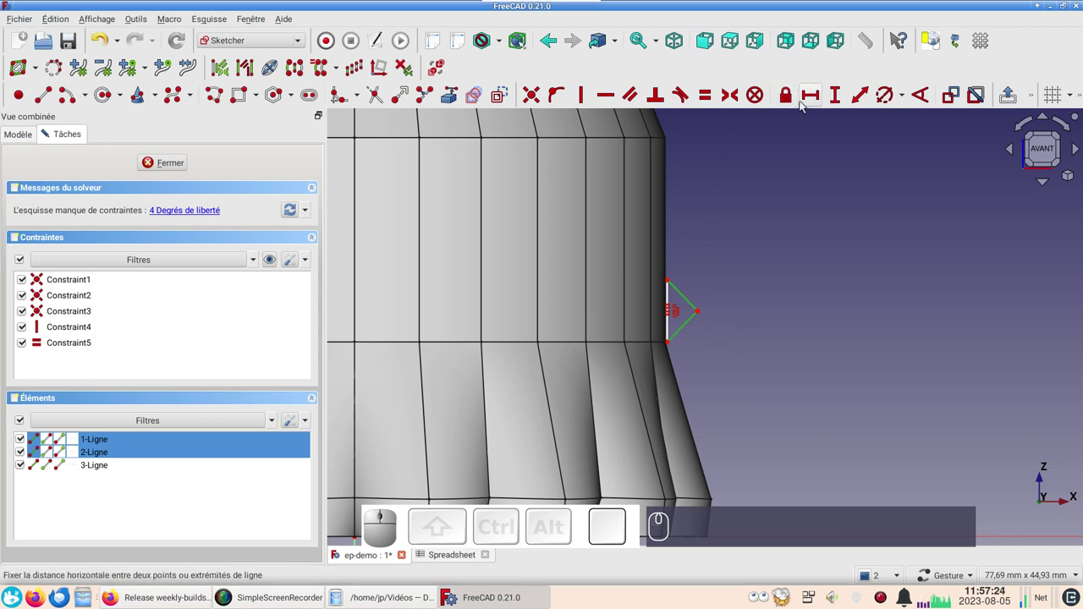
pyautogui.press('n')
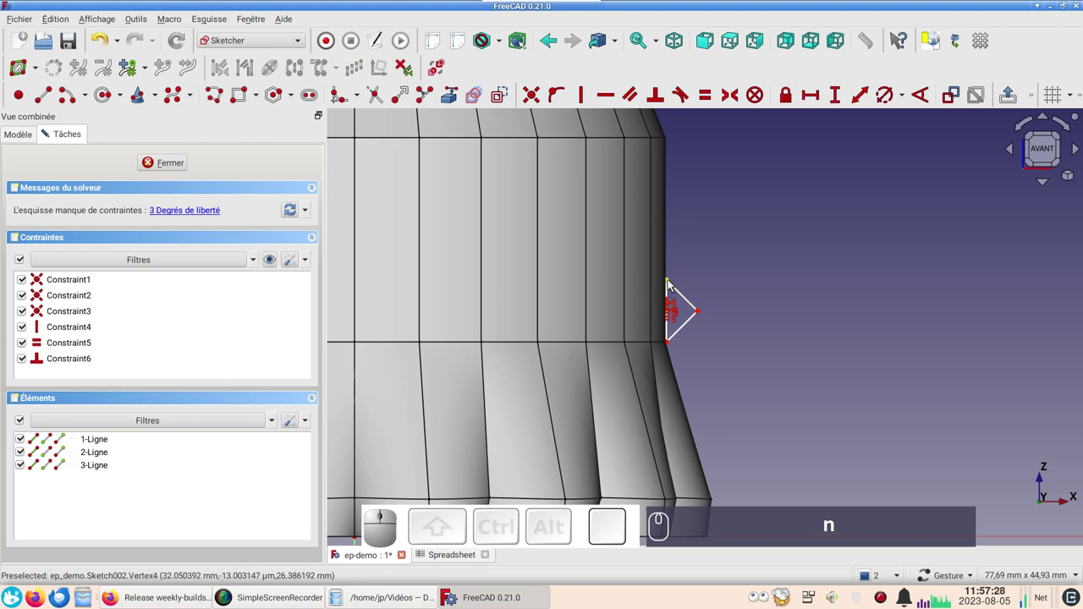
# Give the triangle a 4 mm horizontal width and move it up along the fluted wall.
pyautogui.click(671, 285)
pyautogui.click(699, 314)
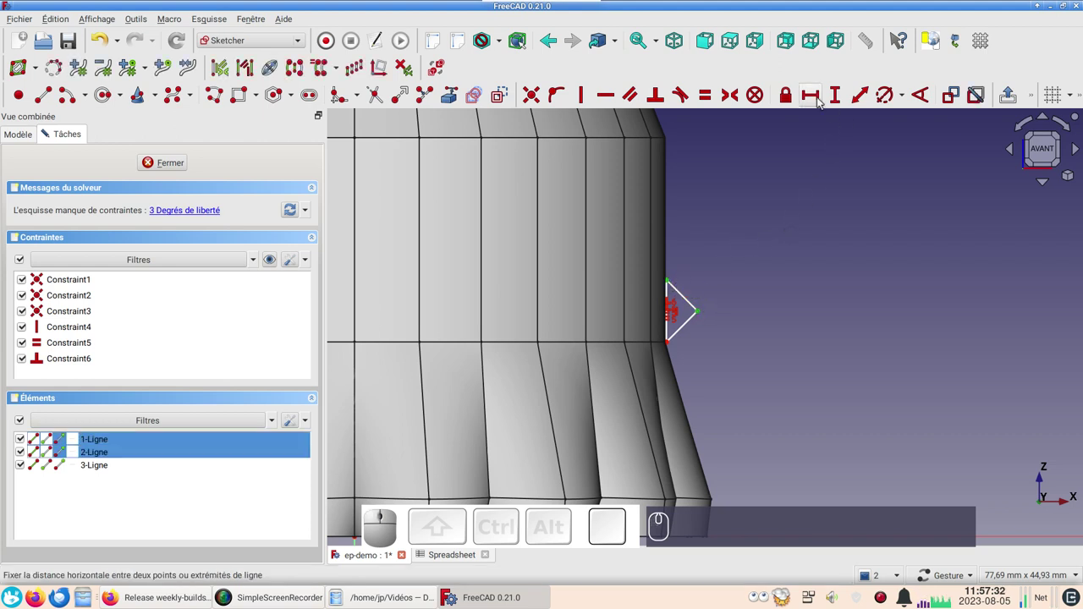
pyautogui.press('l')
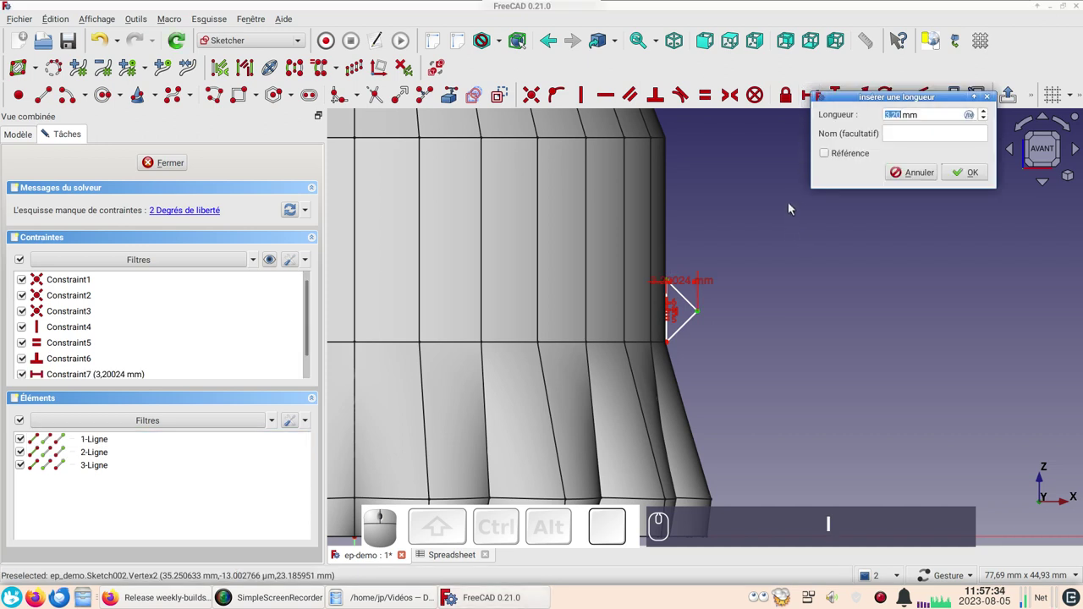
pyautogui.press('KP_4')
pyautogui.press('Return')
pyautogui.press('KP_Enter')
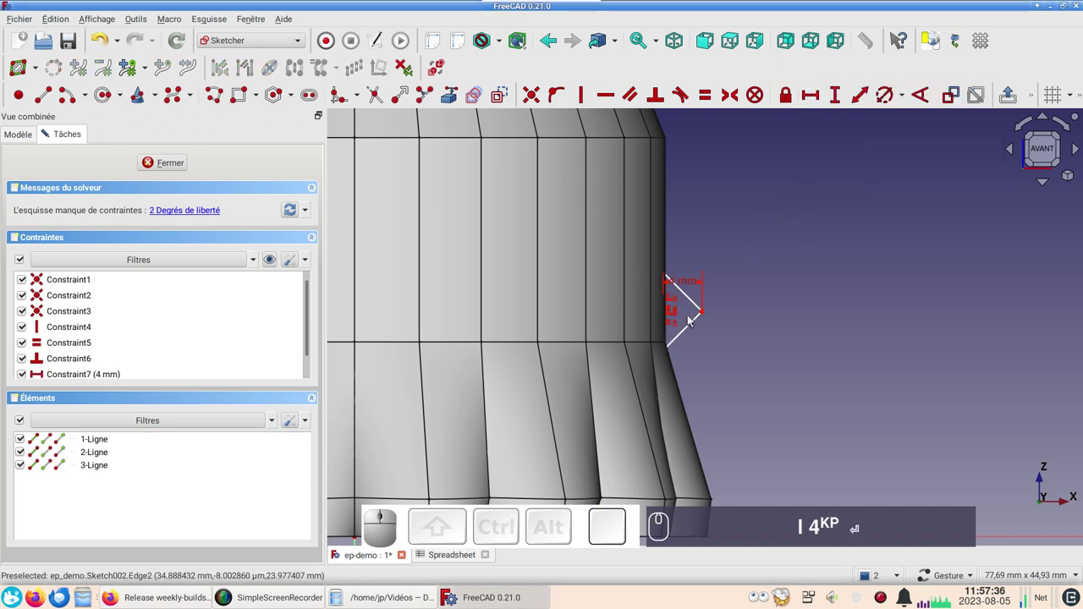
pyautogui.moveTo(705, 315); pyautogui.dragTo(768, 355)
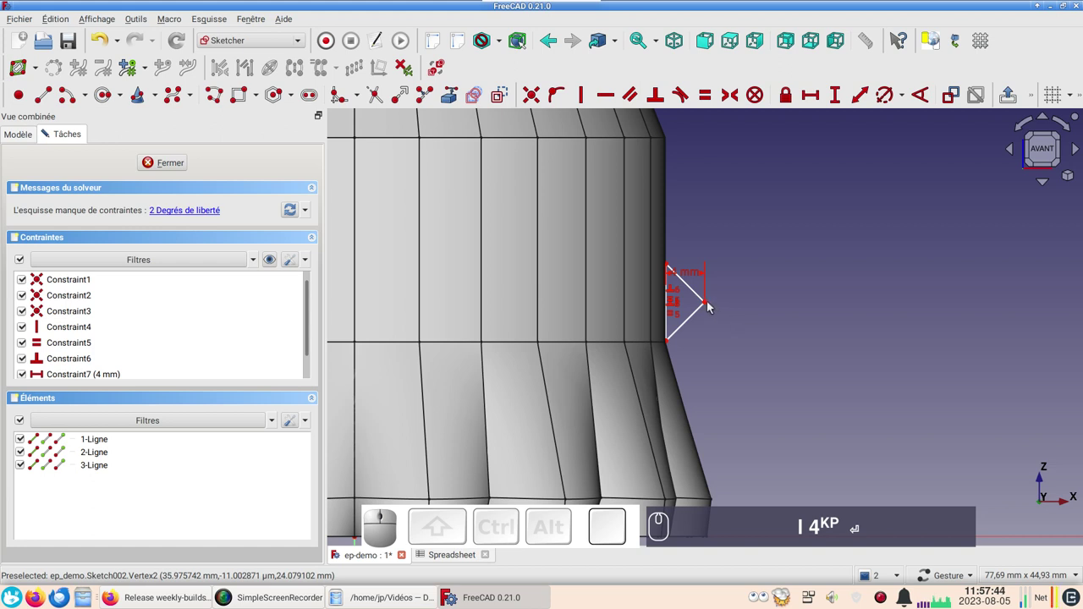
# Lock the triangle's apex point with horizontal and vertical distance dimensions.
pyautogui.click(708, 306)
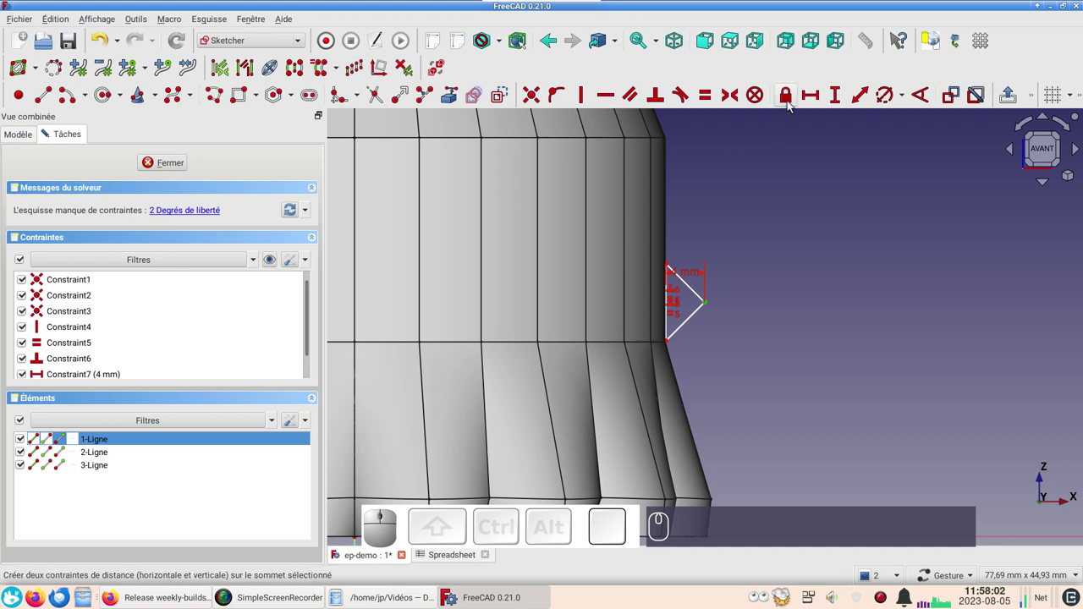
pyautogui.click(790, 107)
pyautogui.scroll(-3)
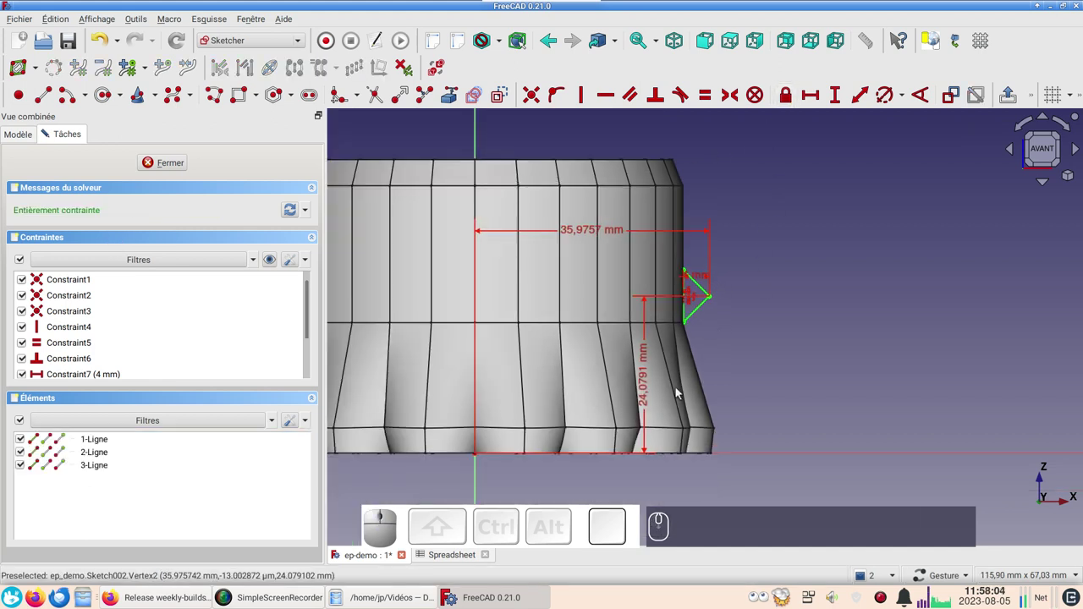
pyautogui.click(649, 406)
pyautogui.click(647, 406)
# Set the apex height above the base to 24 mm, then select the horizontal distance.
pyautogui.click(647, 404)
pyautogui.click(645, 391)
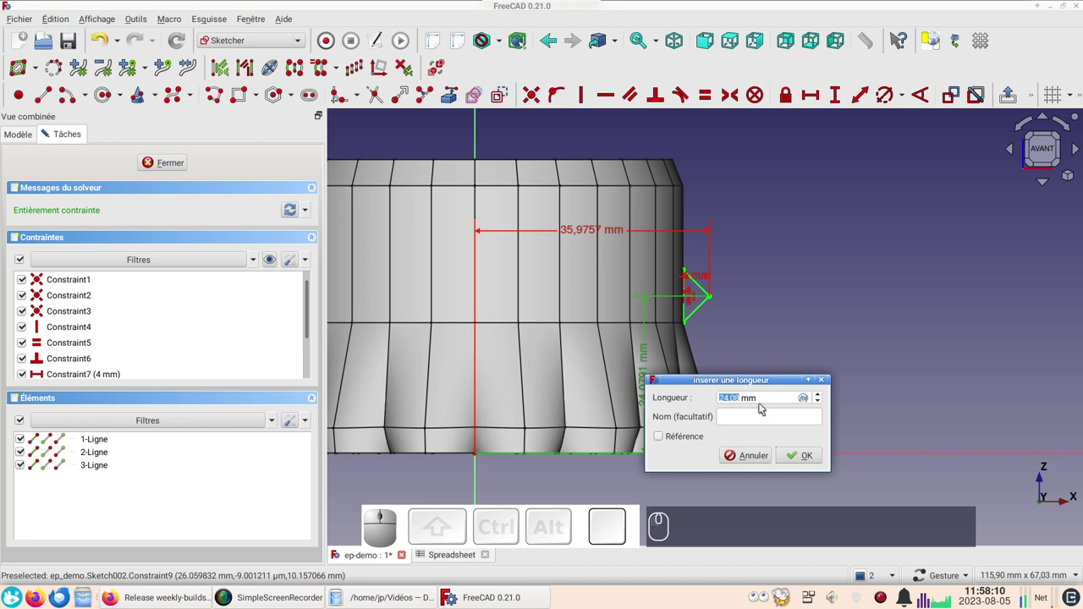
pyautogui.press('KP_2')
pyautogui.press('KP_4')
pyautogui.press('Return')
pyautogui.click(581, 238)
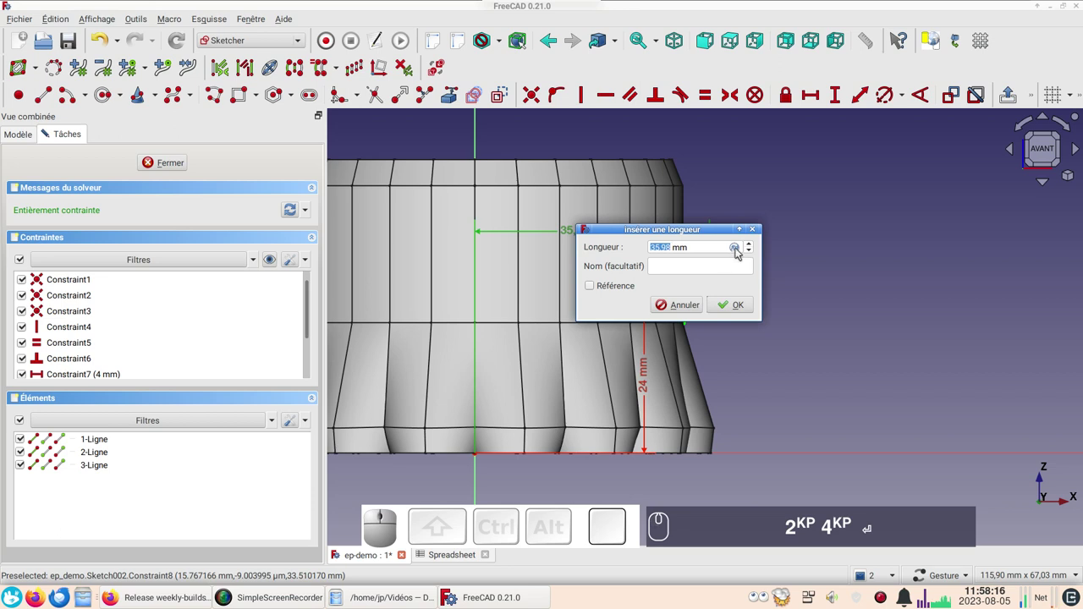
# Start a formula for the horizontal distance using the Spreadsheet xxdiam value.
pyautogui.click(740, 251)
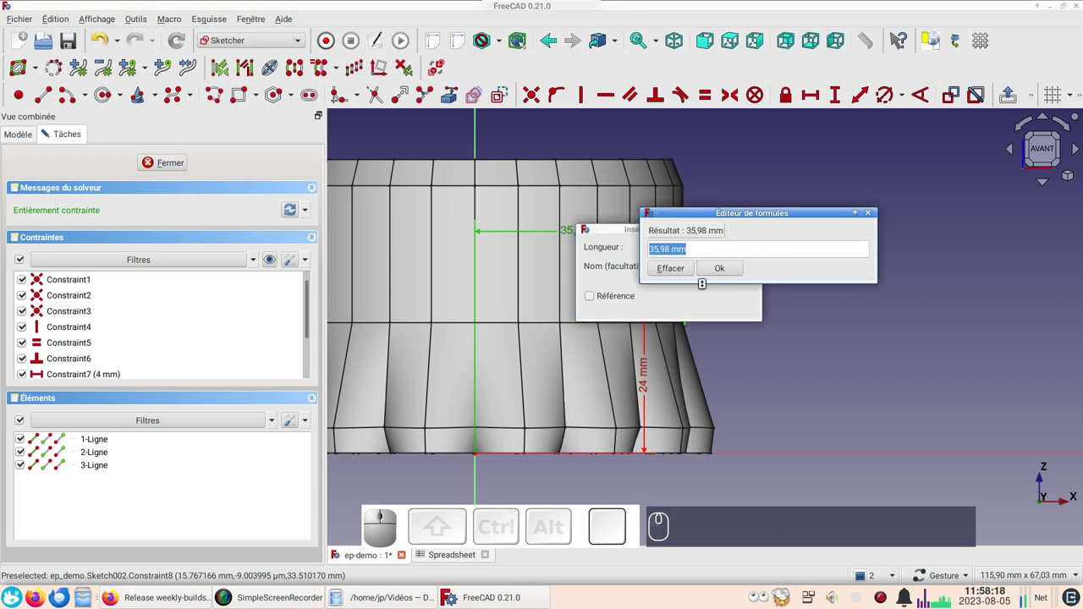
pyautogui.press('ctrl+v')
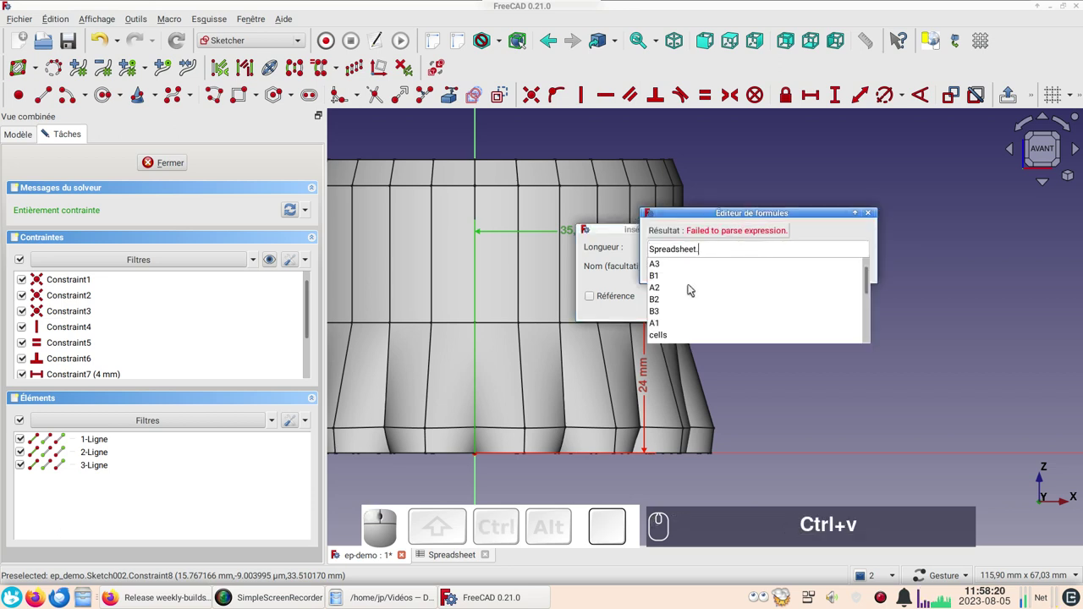
pyautogui.press('x')
pyautogui.write('Ctrl+v xx')
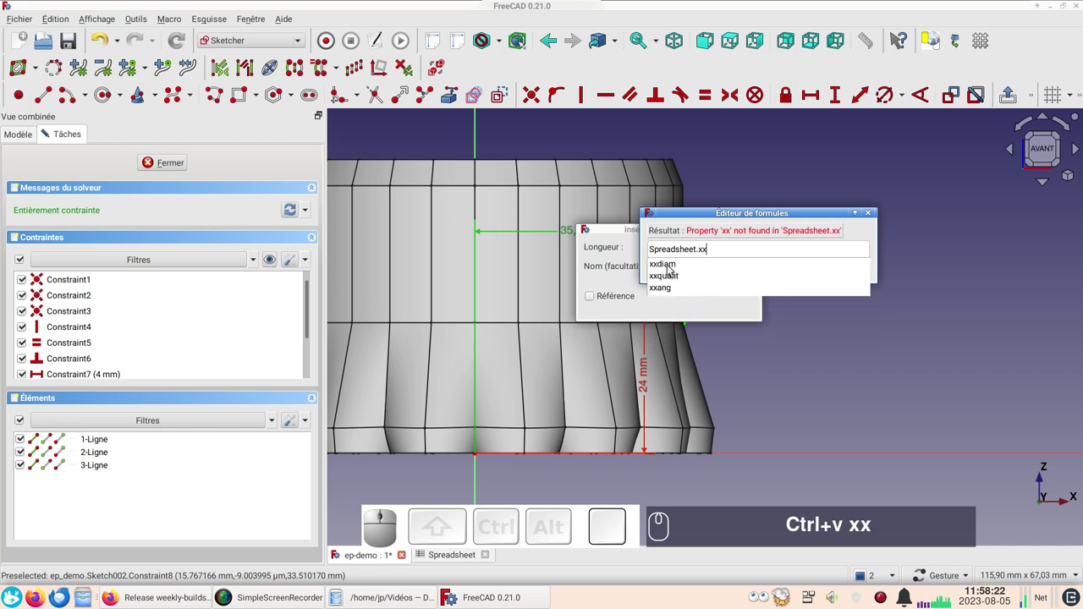
pyautogui.click(670, 271)
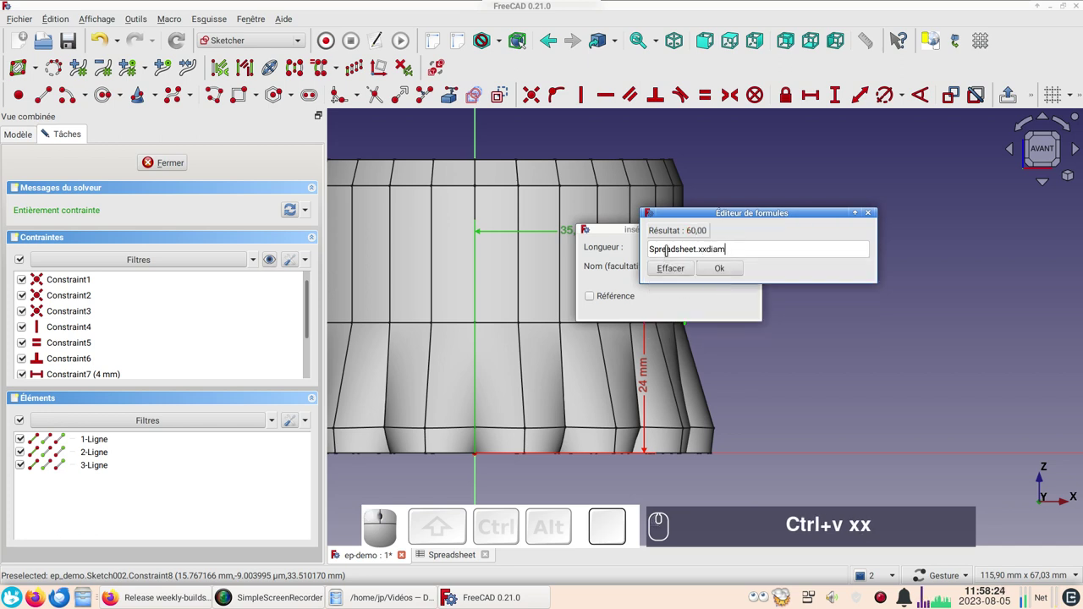
# Complete the formula as xxdiam/2 + 6 and confirm, giving 36 mm.
pyautogui.write('(/)')
pyautogui.press('KP_Divide')
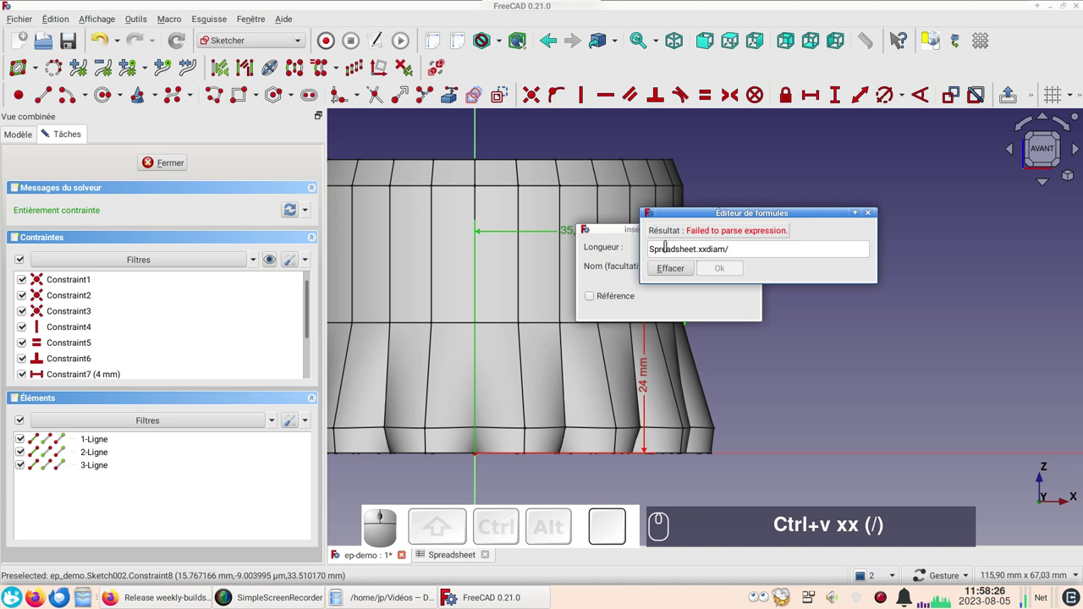
pyautogui.press('KP_2')
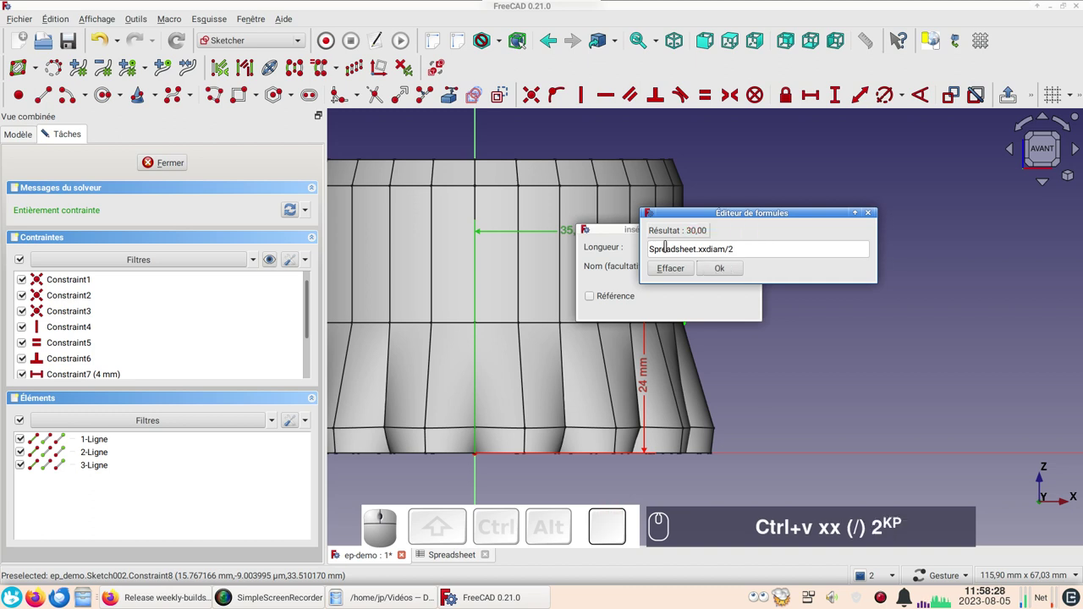
pyautogui.write('(+)')
pyautogui.press('KP_Add')
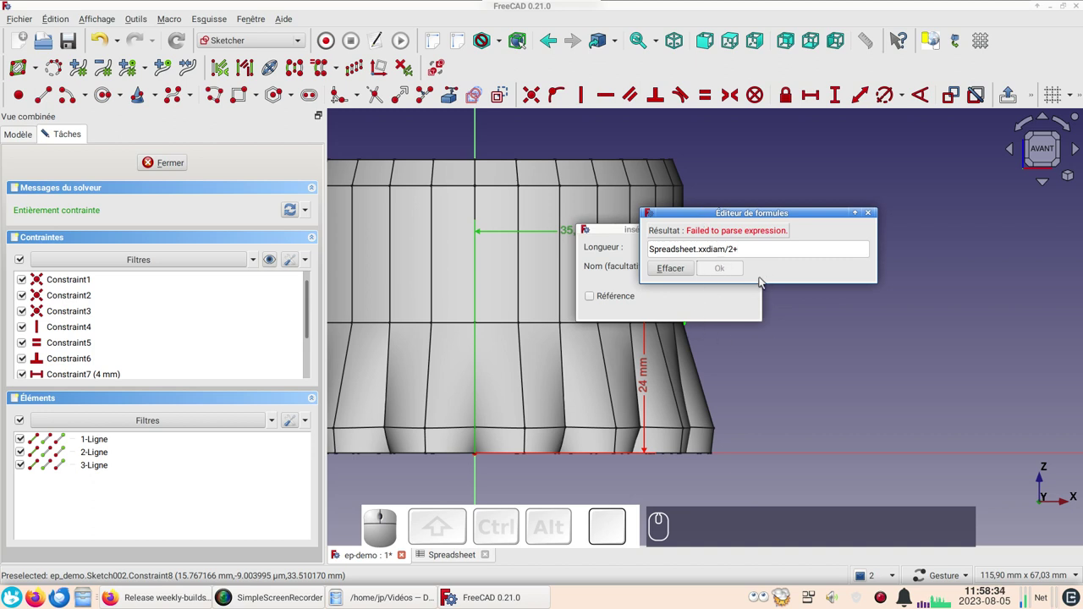
pyautogui.press('KP_6')
pyautogui.press('Return')
pyautogui.press('KP_Enter')
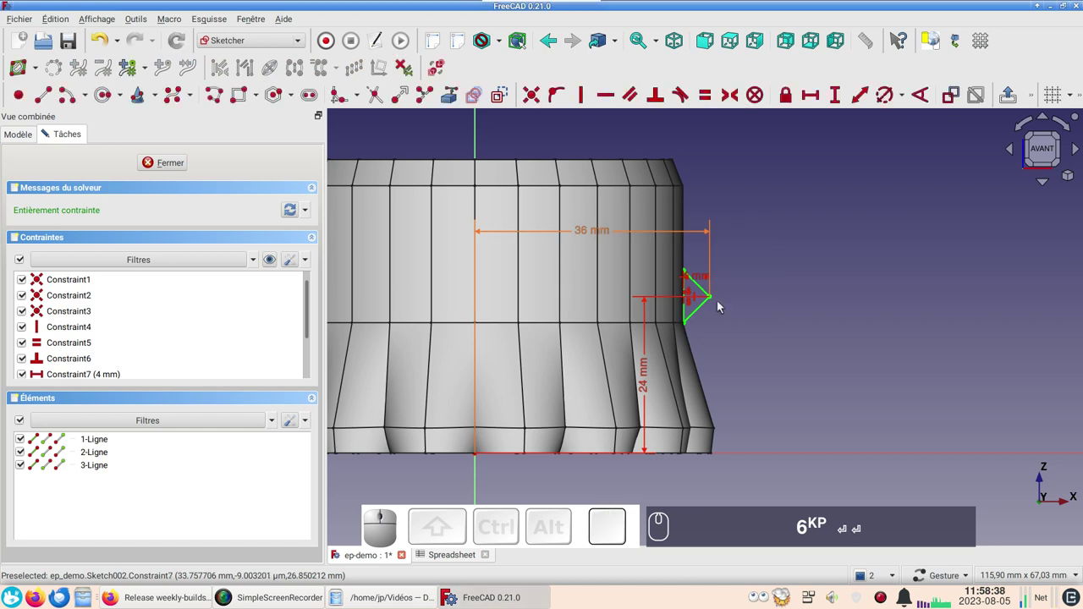
pyautogui.scroll(3)
# Close Sketch002 and switch to the Part workbench.
pyautogui.scroll(-3)
pyautogui.click(174, 170)
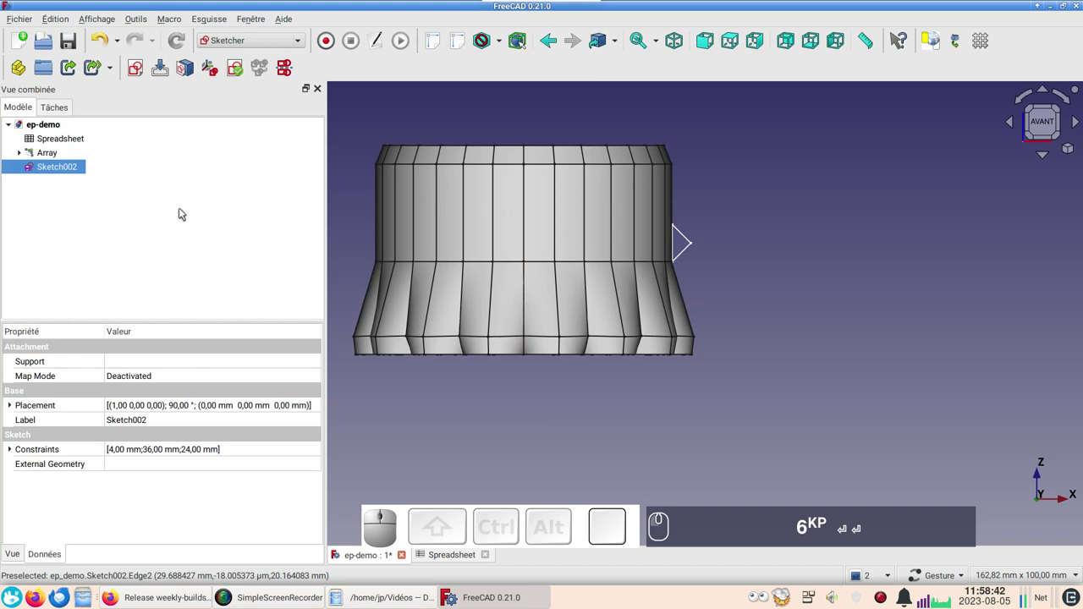
pyautogui.click(71, 171)
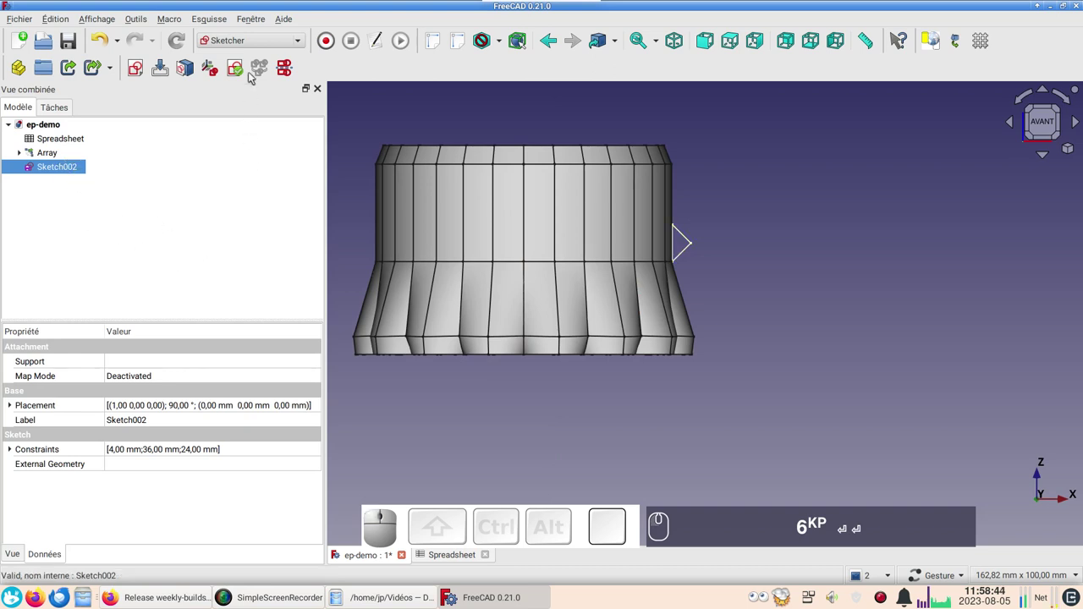
pyautogui.moveTo(297, 46); pyautogui.dragTo(259, 182)
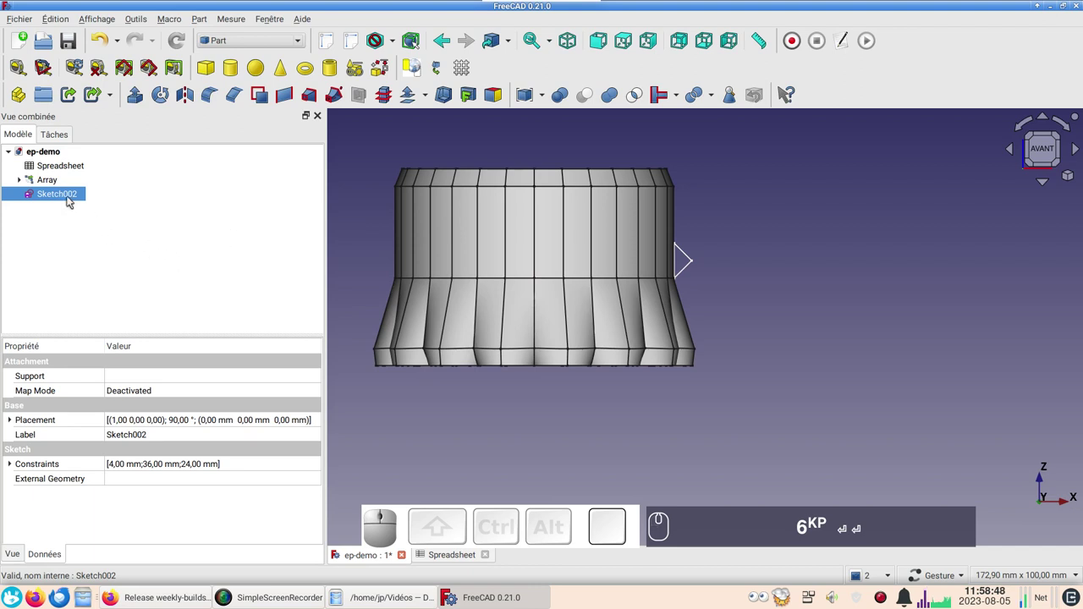
# Revolve Sketch002 360° around the Z axis as a solid to form the rim ring.
pyautogui.click(72, 199)
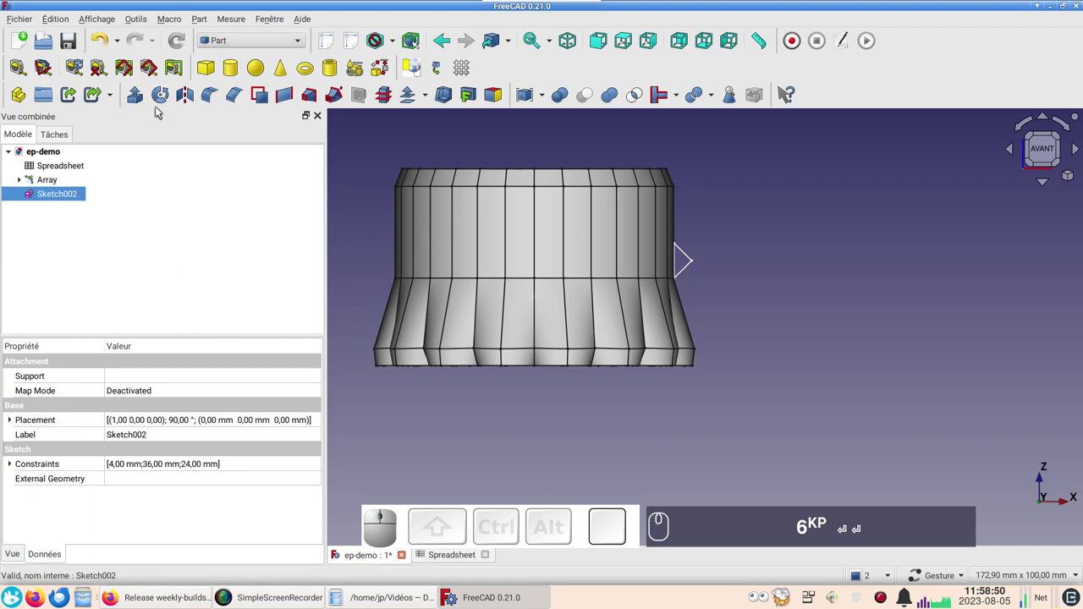
pyautogui.click(166, 104)
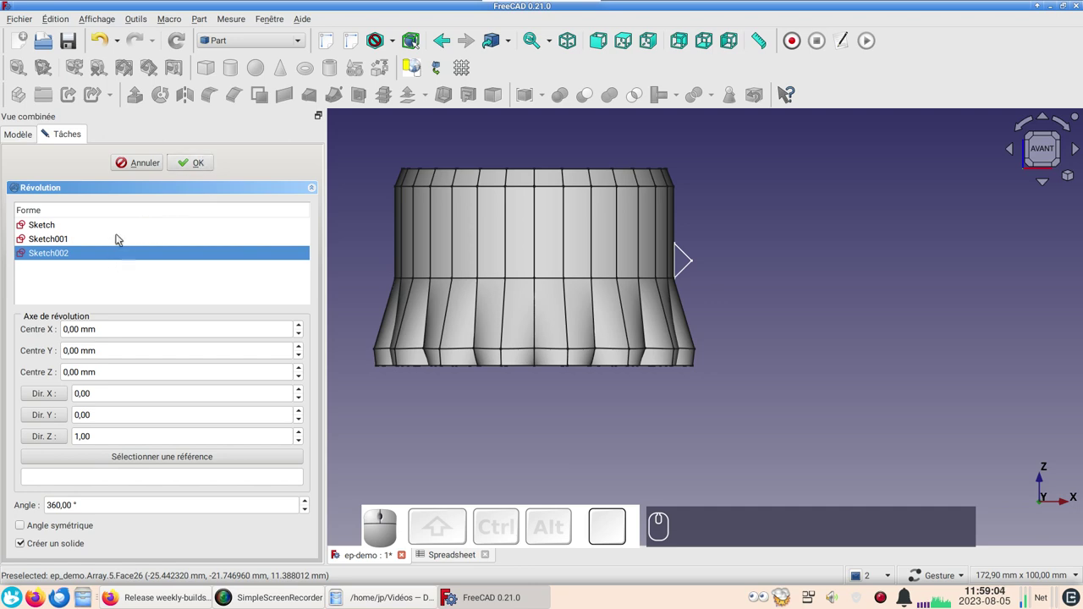
pyautogui.click(204, 168)
pyautogui.moveTo(724, 430); pyautogui.dragTo(678, 351)
pyautogui.click(605, 247)
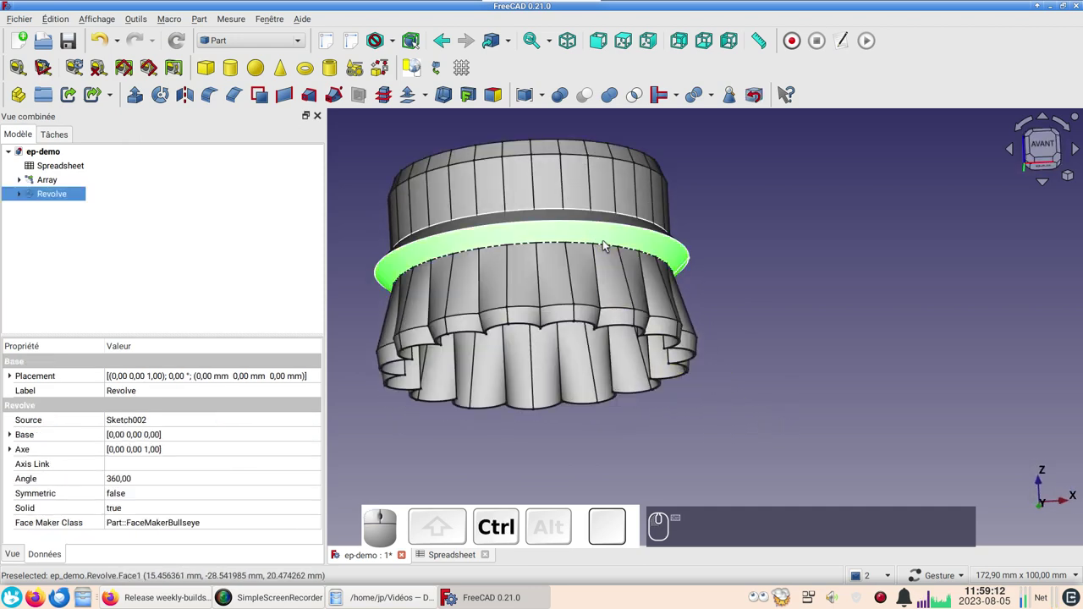
# Set the Revolve rim's shape colour to lavender #aaaaff and close the display settings.
pyautogui.press('ctrl+d')
pyautogui.click(239, 312)
pyautogui.click(469, 209)
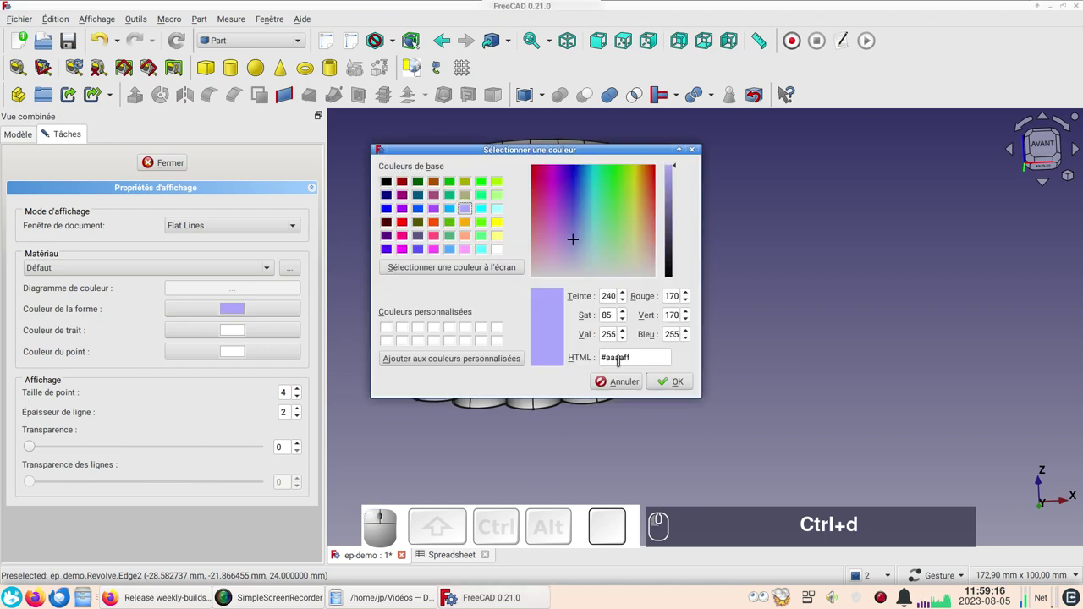
pyautogui.click(669, 376)
pyautogui.click(180, 168)
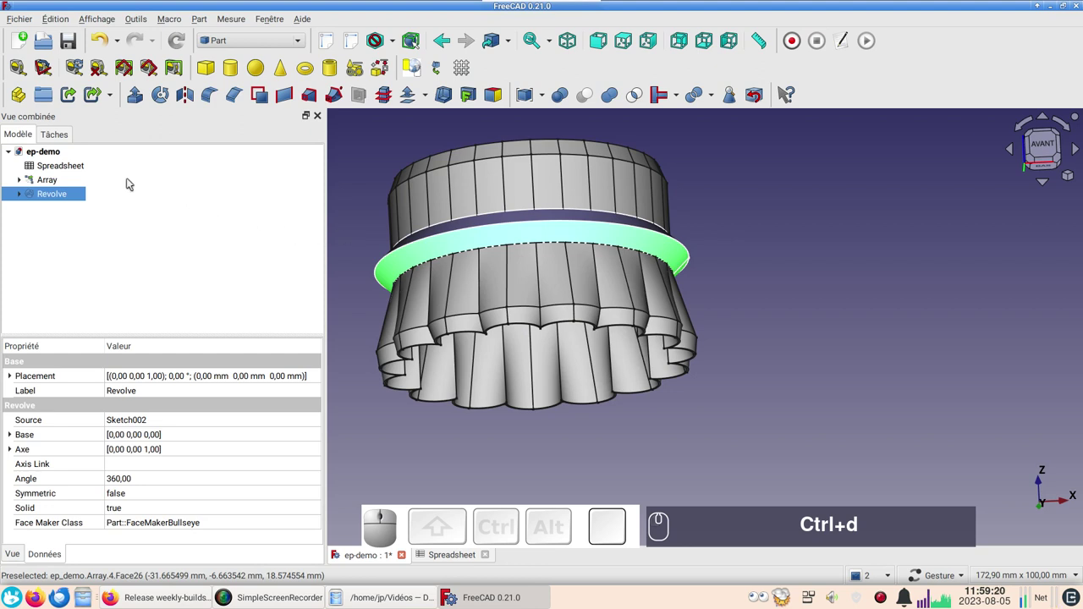
pyautogui.click(65, 182)
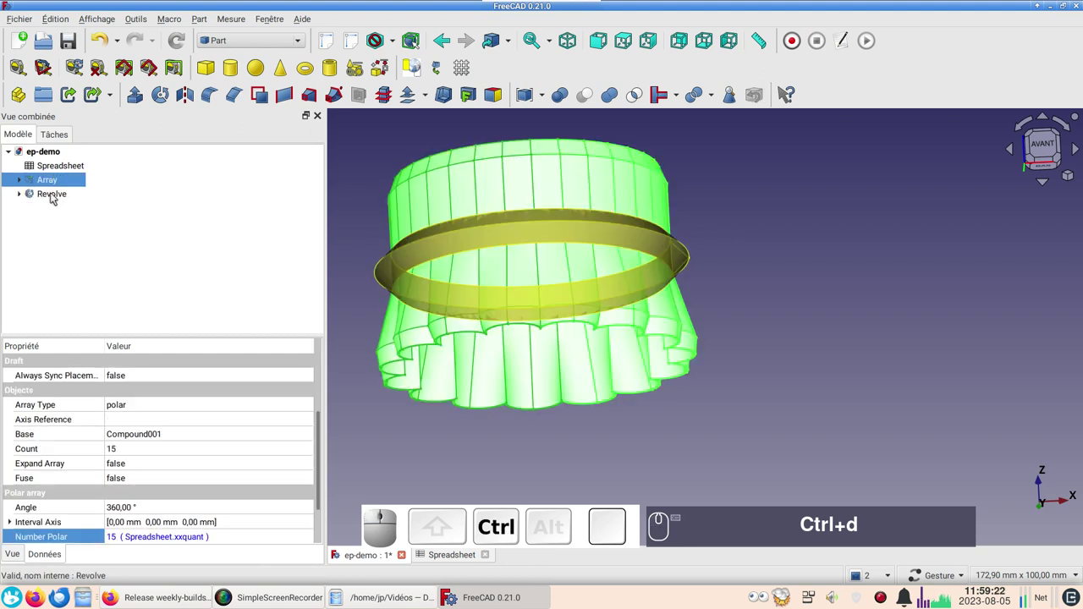
# Make Compound002 from Array and Revolve and open its display properties.
pyautogui.click(58, 196)
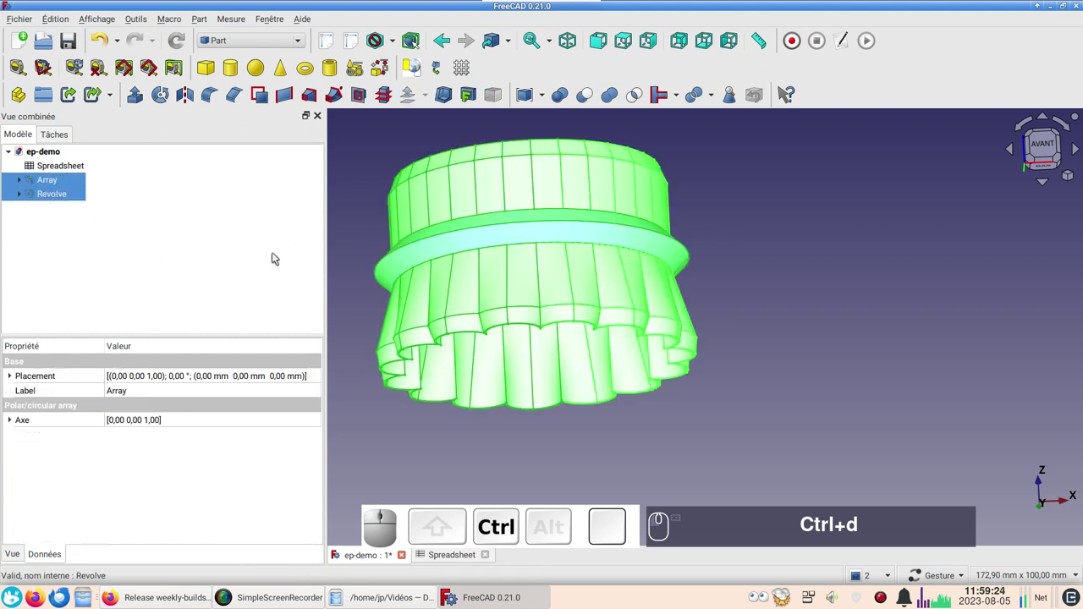
pyautogui.click(528, 103)
pyautogui.click(70, 182)
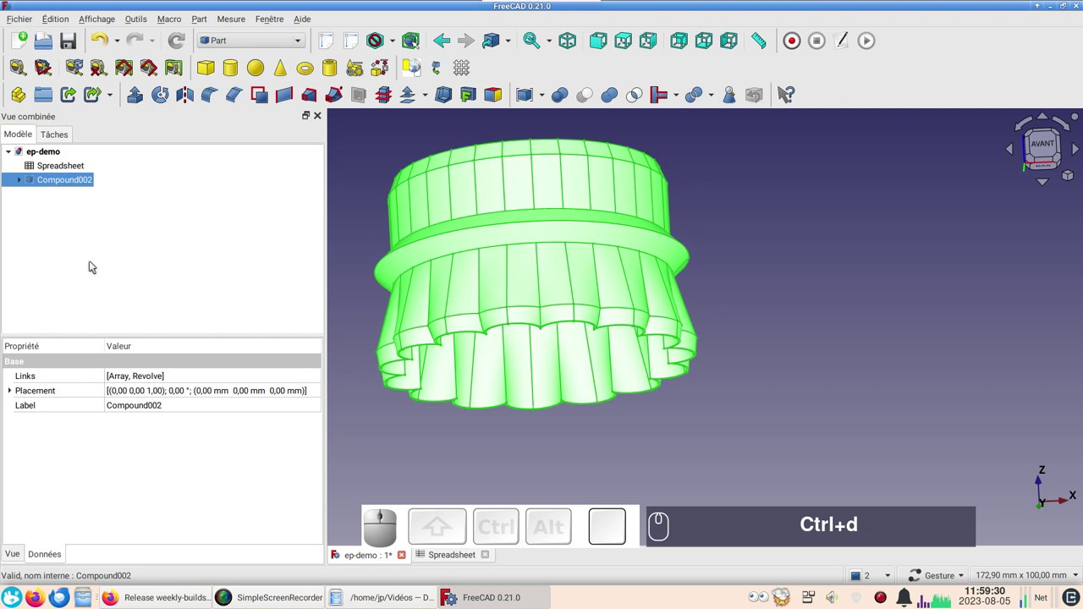
pyautogui.press('ctrl+d')
# Set Compound002's shape colour to lavender.
pyautogui.click(243, 310)
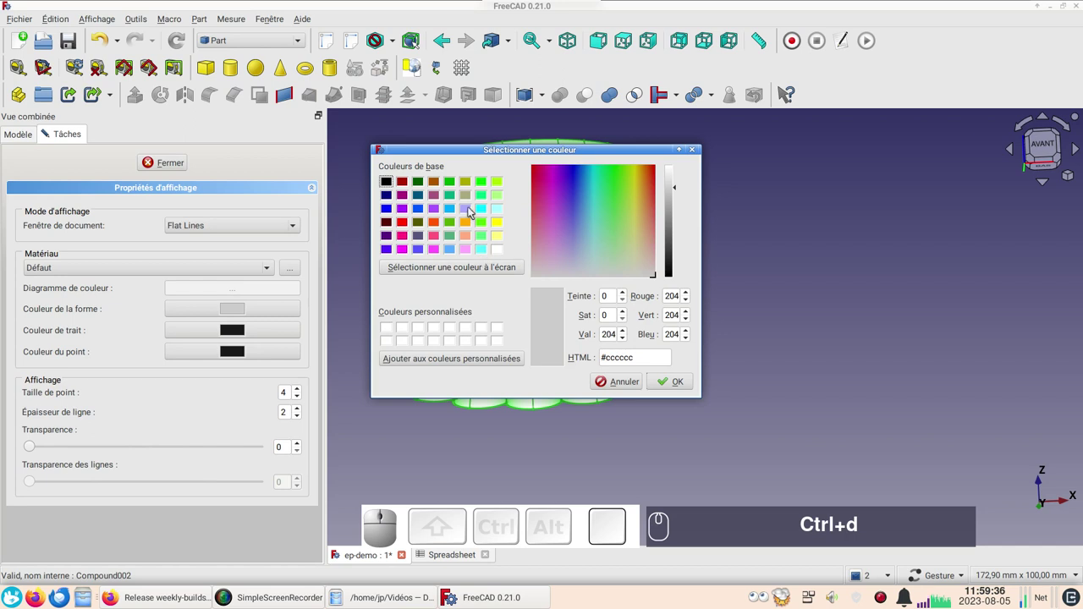
pyautogui.click(471, 211)
pyautogui.click(682, 378)
# Try shaded display mode, return to shaded with edges, and close the display settings.
pyautogui.click(232, 230)
pyautogui.click(227, 240)
pyautogui.moveTo(682, 408); pyautogui.dragTo(523, 294)
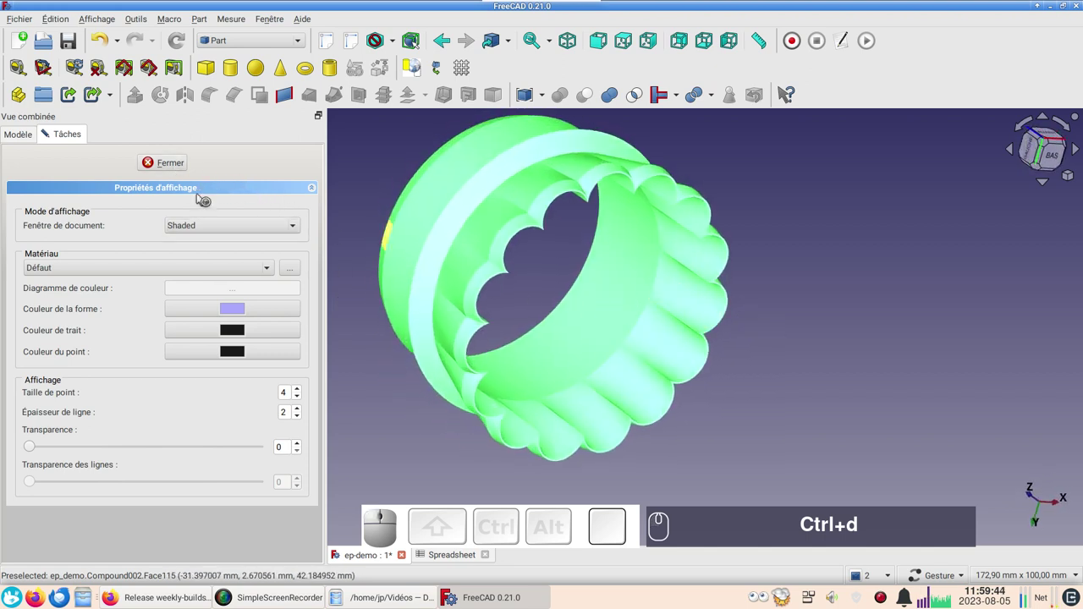
pyautogui.click(247, 230)
pyautogui.click(218, 212)
pyautogui.click(183, 170)
pyautogui.click(752, 357)
pyautogui.scroll(-3)
pyautogui.moveTo(780, 397); pyautogui.dragTo(602, 245)
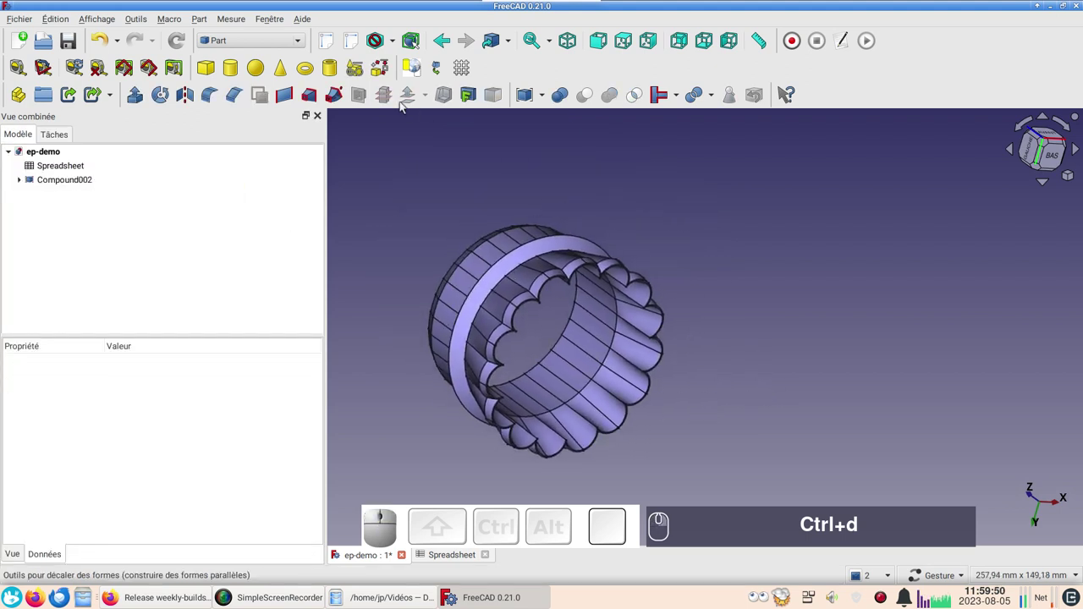
# Tile the Spreadsheet window beside the 3D view and centre the cookie cutter.
pyautogui.click(276, 24)
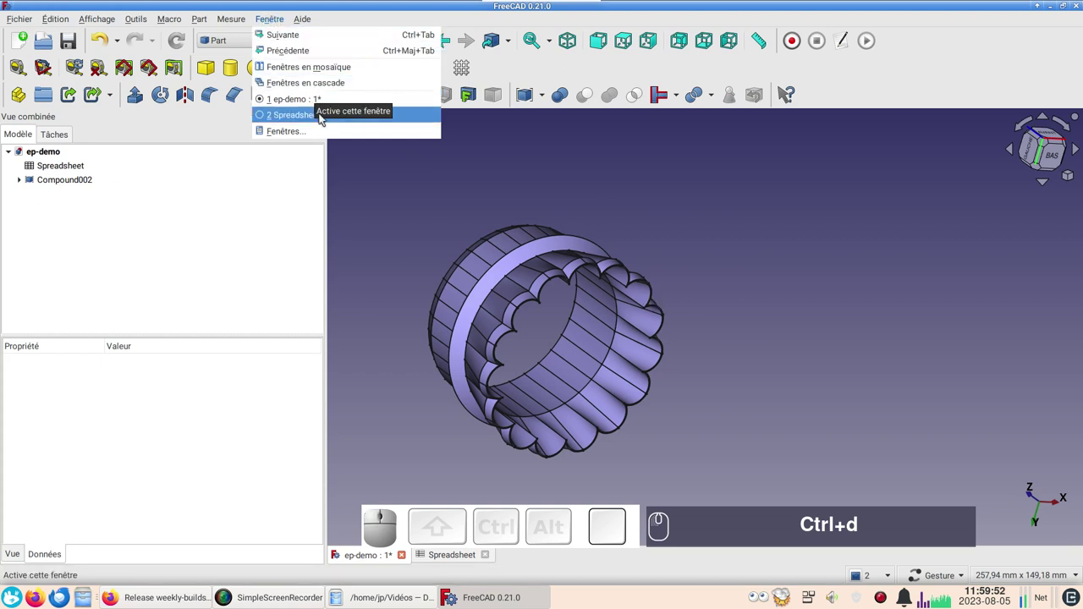
pyautogui.click(328, 73)
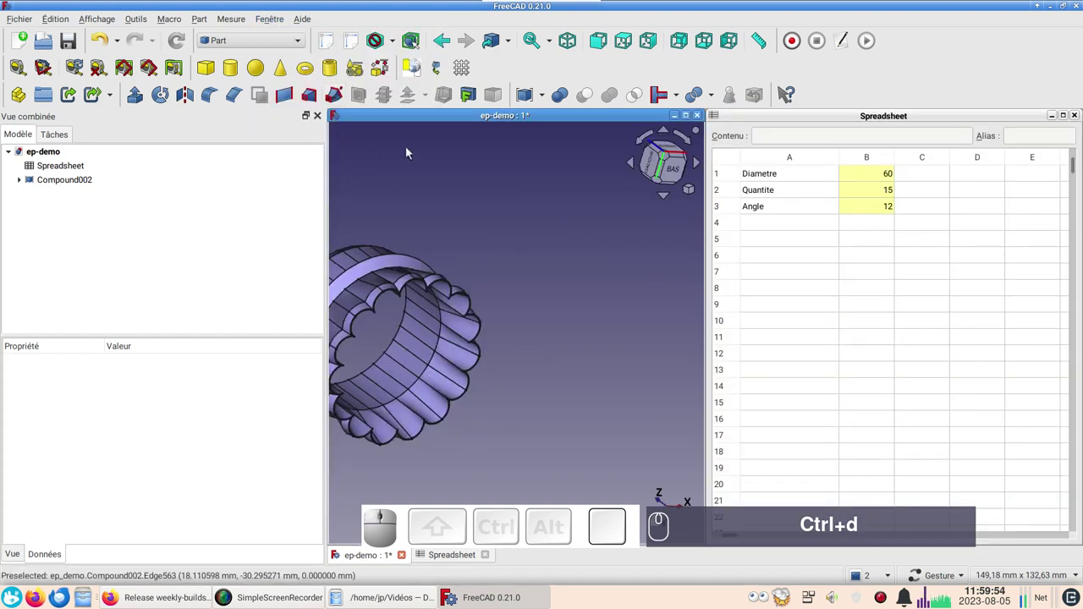
pyautogui.moveTo(432, 208); pyautogui.dragTo(453, 168)
pyautogui.rightClick(453, 162)
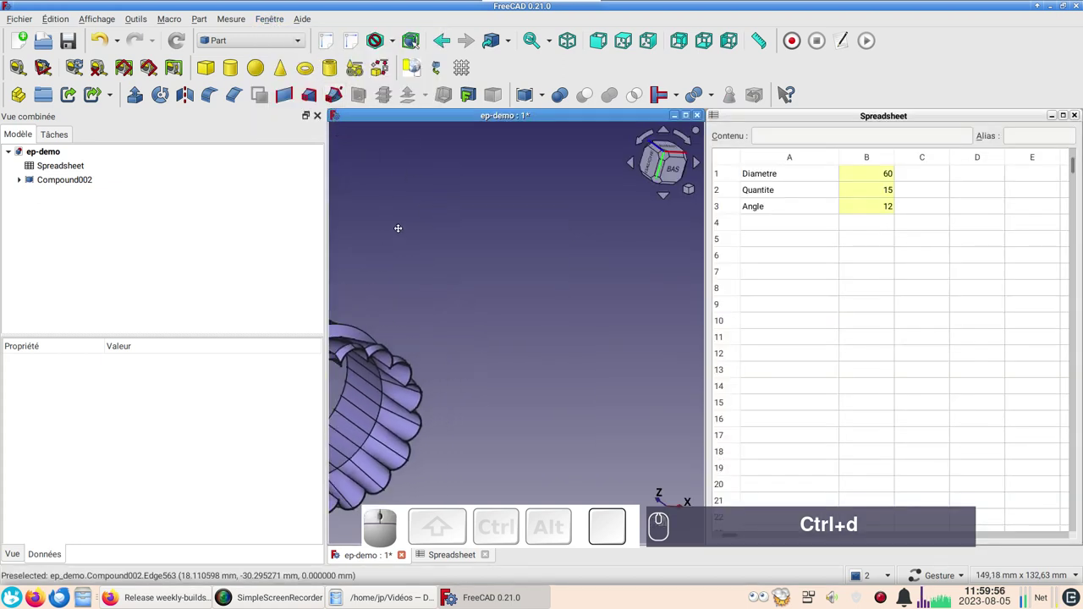
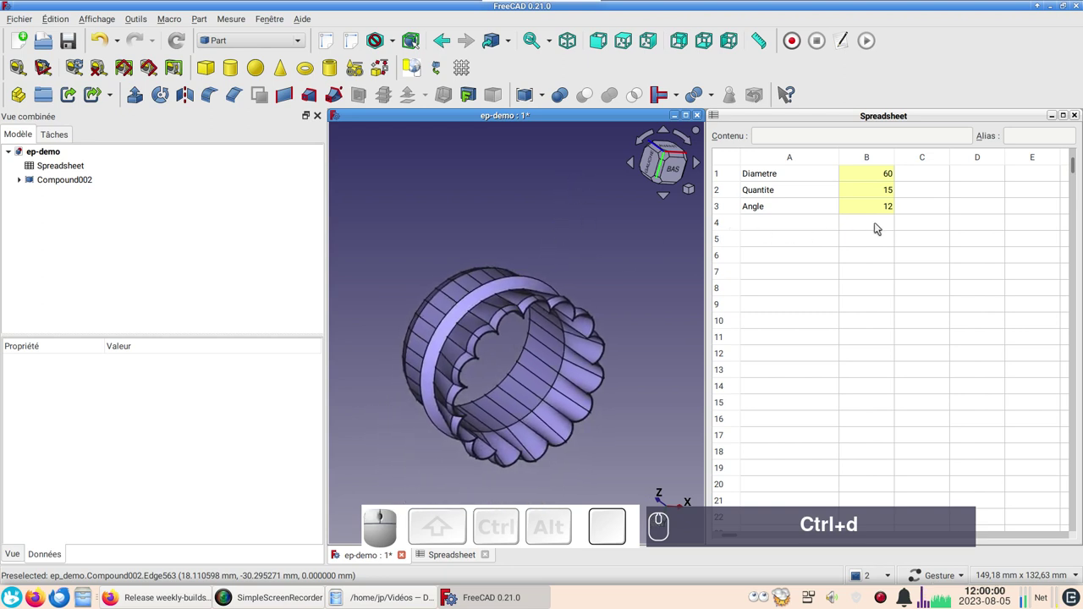
# Set the Diametre cell to 100, then to 200, regenerating the ring with 50 flutes at angle 3.60.
pyautogui.click(881, 181)
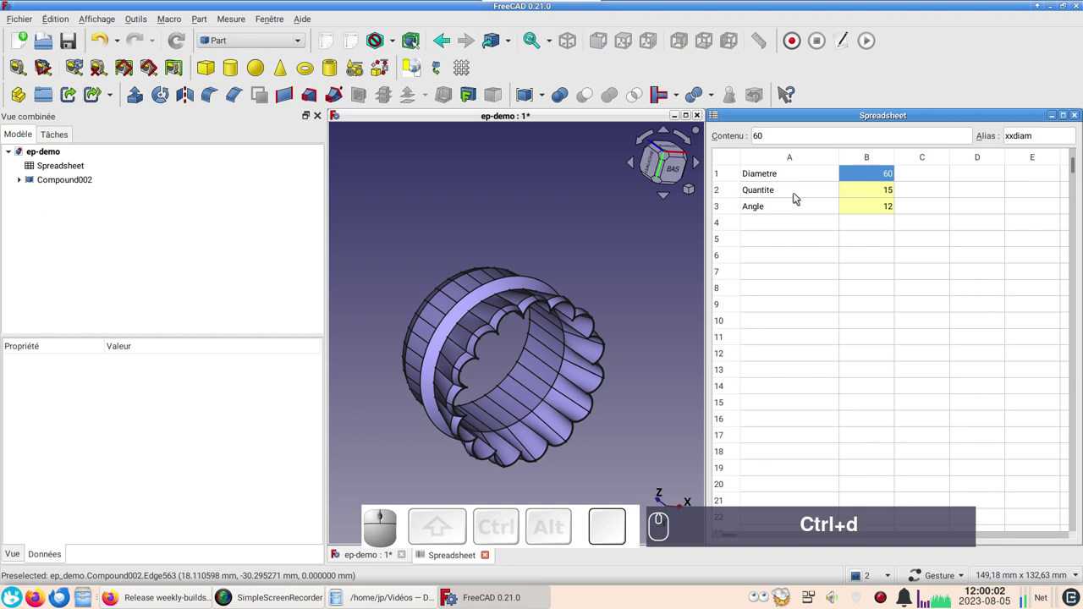
pyautogui.press('KP_1')
pyautogui.press('KP_0')
pyautogui.press('Return')
pyautogui.click(871, 174)
pyautogui.click(871, 171)
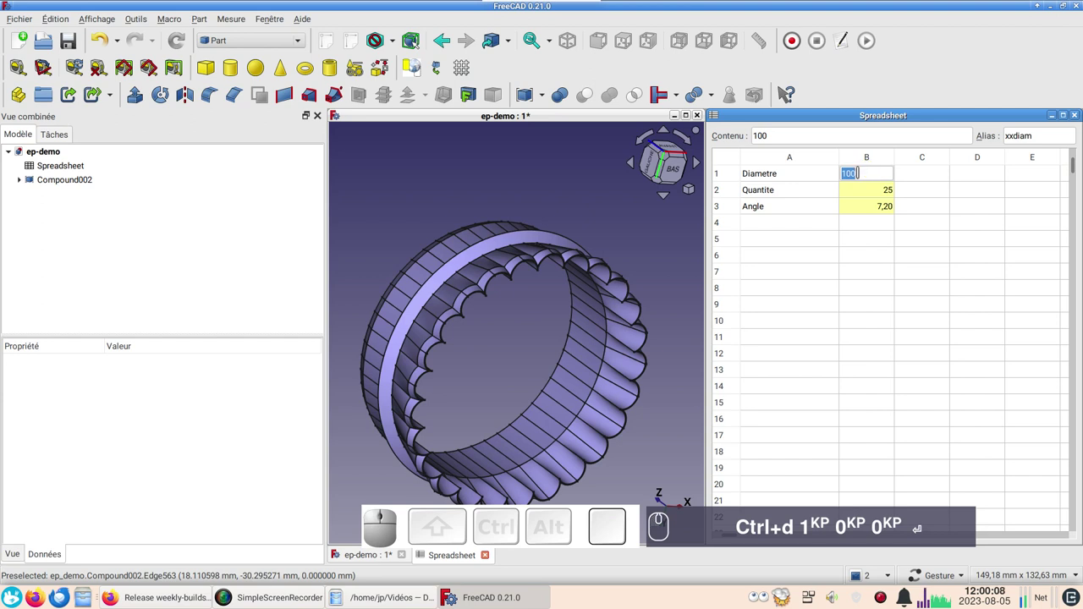
pyautogui.press('KP_2')
pyautogui.press('KP_0')
pyautogui.press('Return')
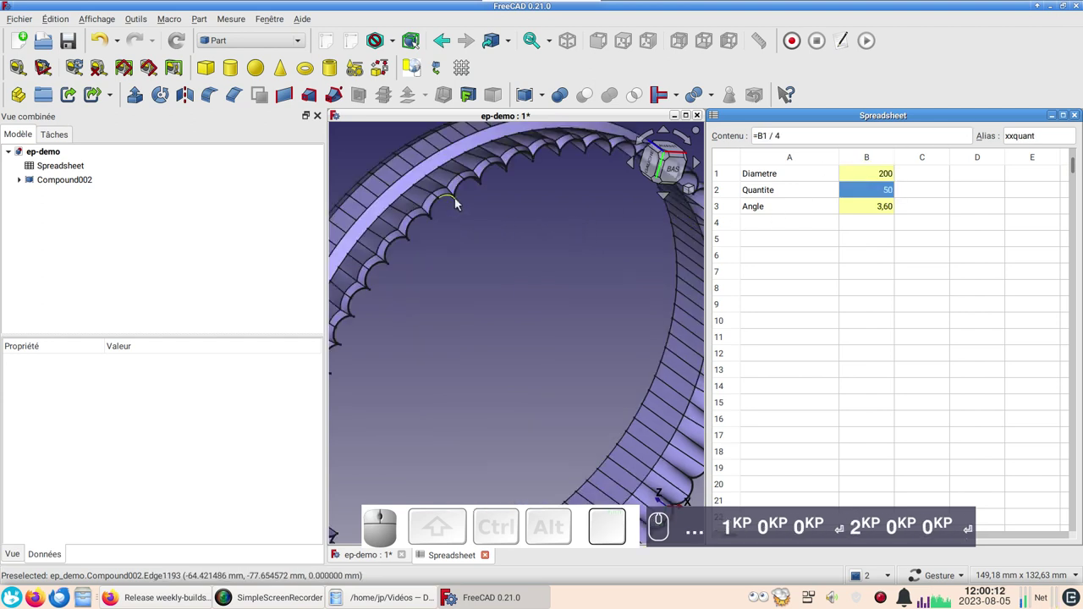
# Inspect the Quantite formula in B2 and orbit around the enlarged, densely fluted ring.
pyautogui.click(457, 200)
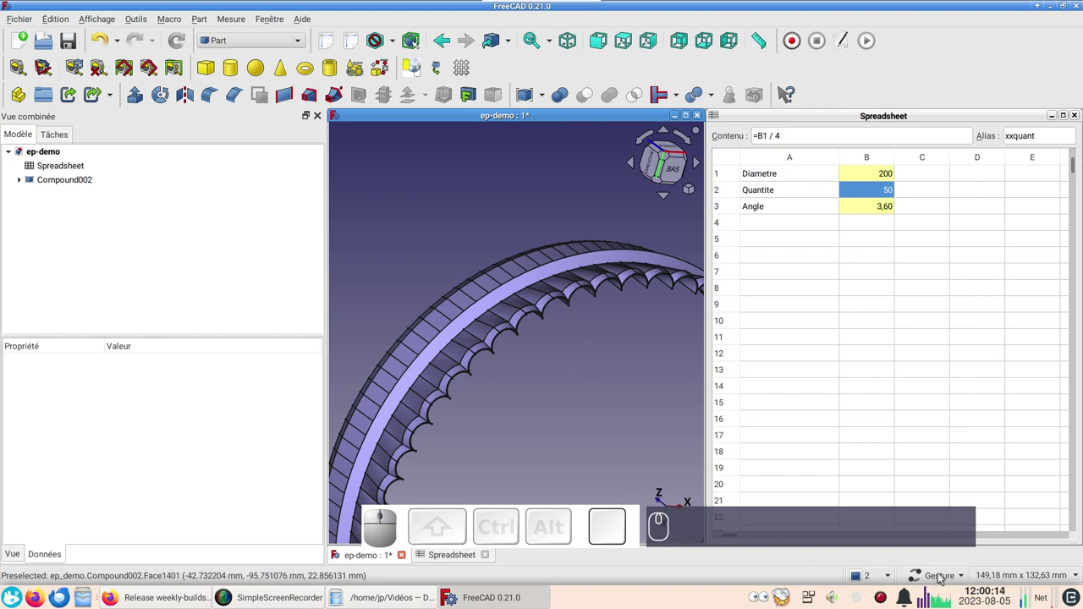
pyautogui.scroll(3)
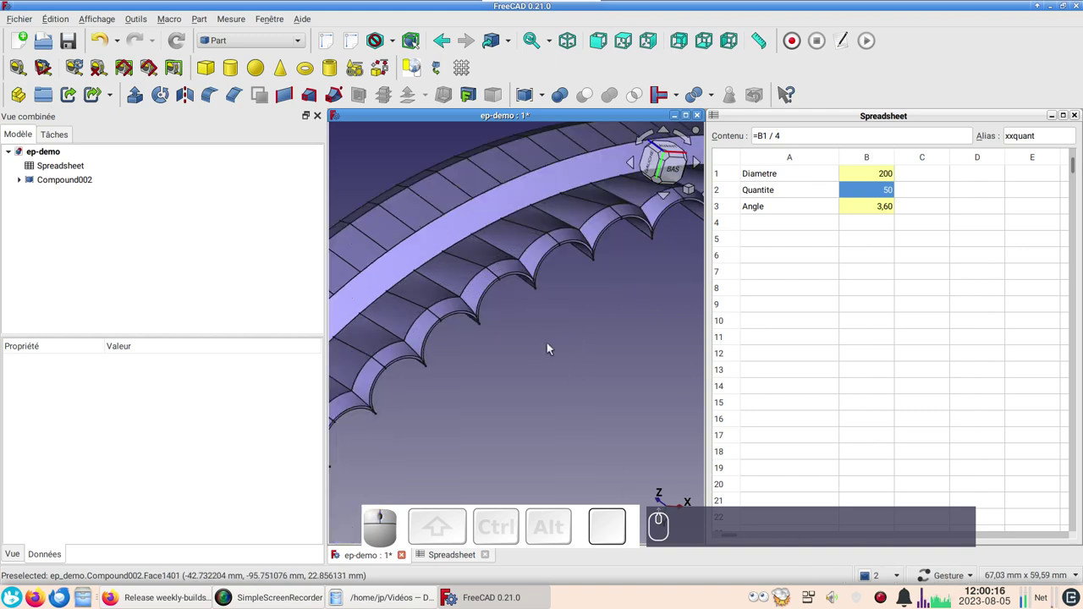
pyautogui.moveTo(549, 345); pyautogui.dragTo(513, 320)
pyautogui.scroll(3)
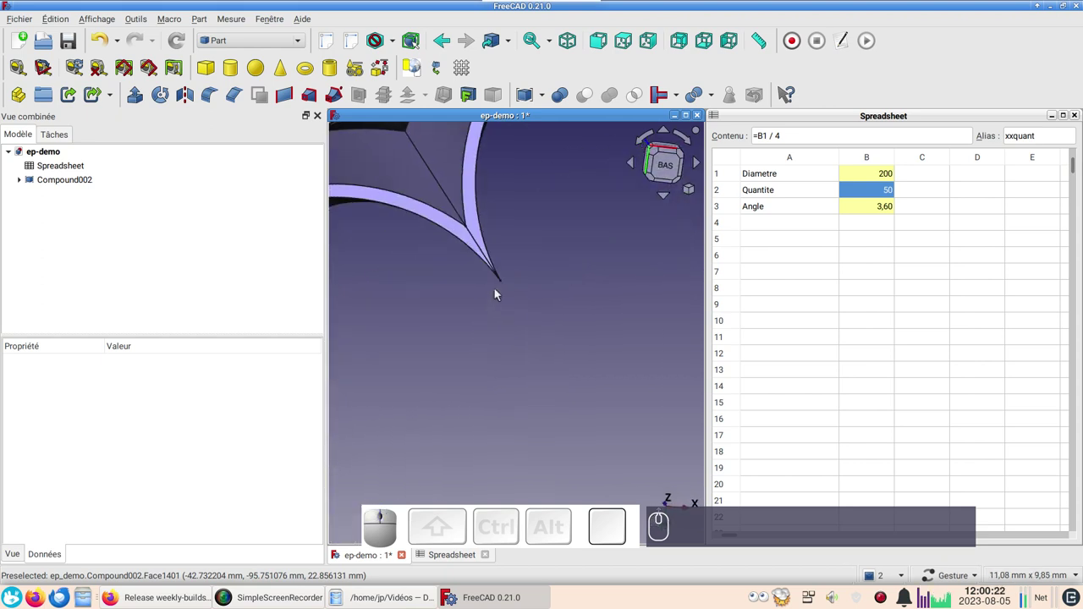
pyautogui.scroll(-3)
pyautogui.scroll(-3)
pyautogui.rightClick(486, 248)
pyautogui.scroll(3)
pyautogui.scroll(3)
pyautogui.scroll(-3)
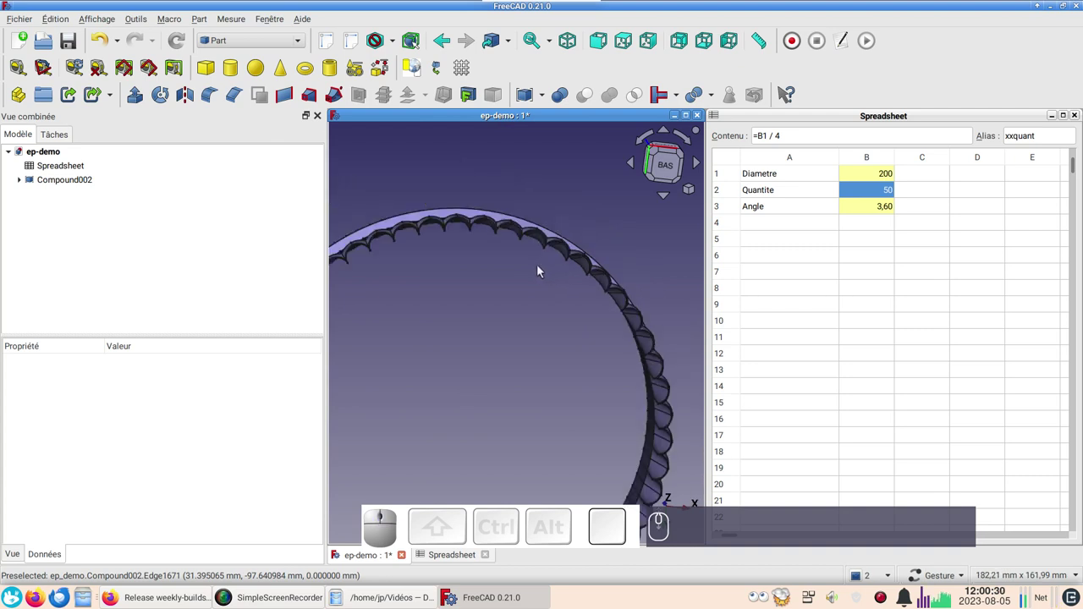
pyautogui.scroll(-3)
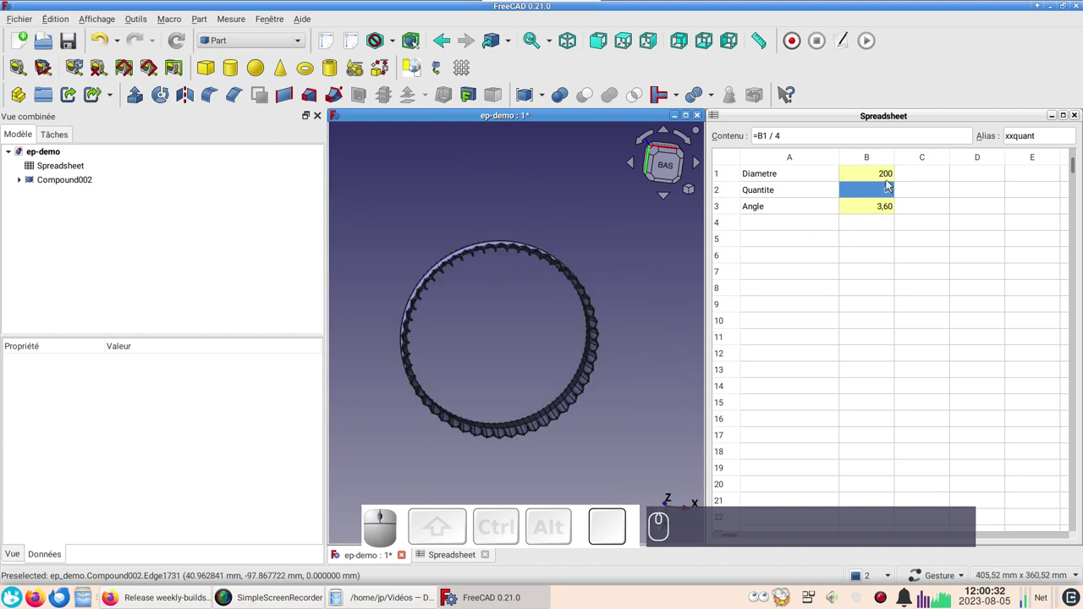
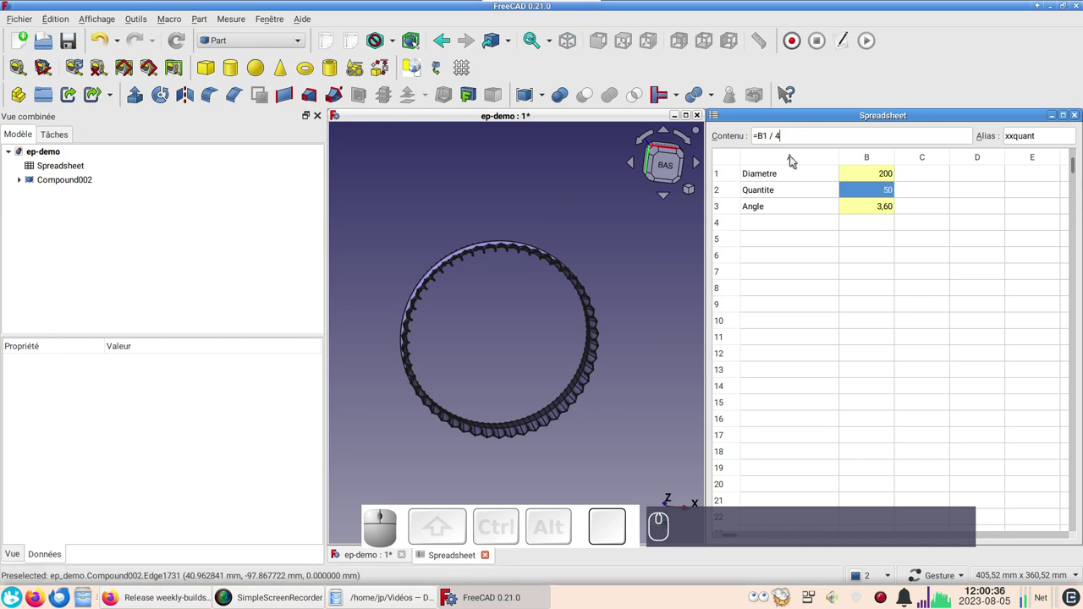
# Change the Quantite formula to =B1/5, then to =B1/6, and view the wider flutes.
pyautogui.press('BackSpace')
pyautogui.press('KP_5')
pyautogui.press('Return')
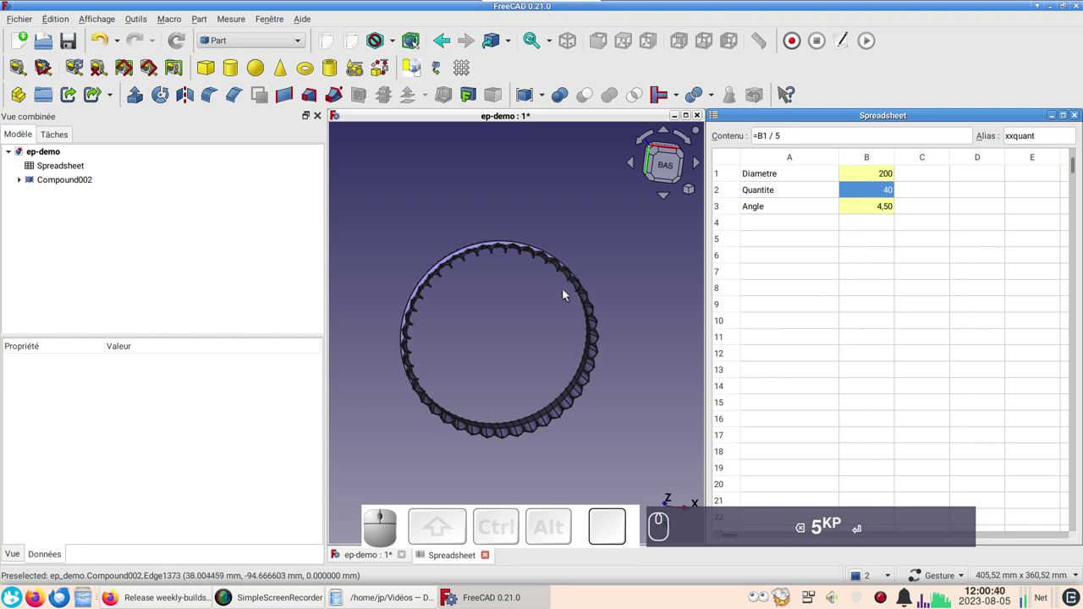
pyautogui.scroll(3)
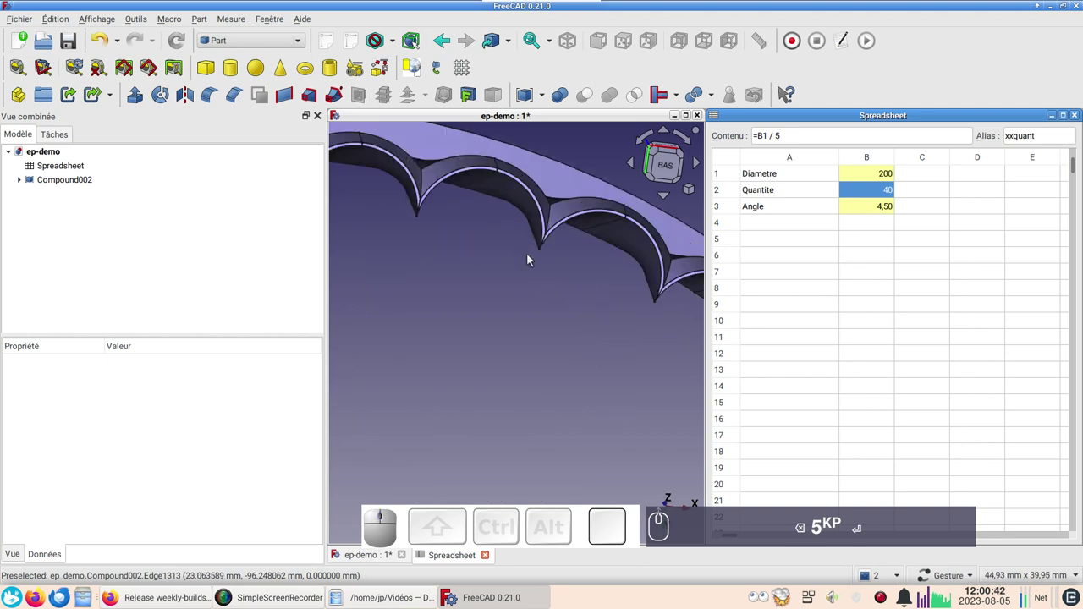
pyautogui.scroll(3)
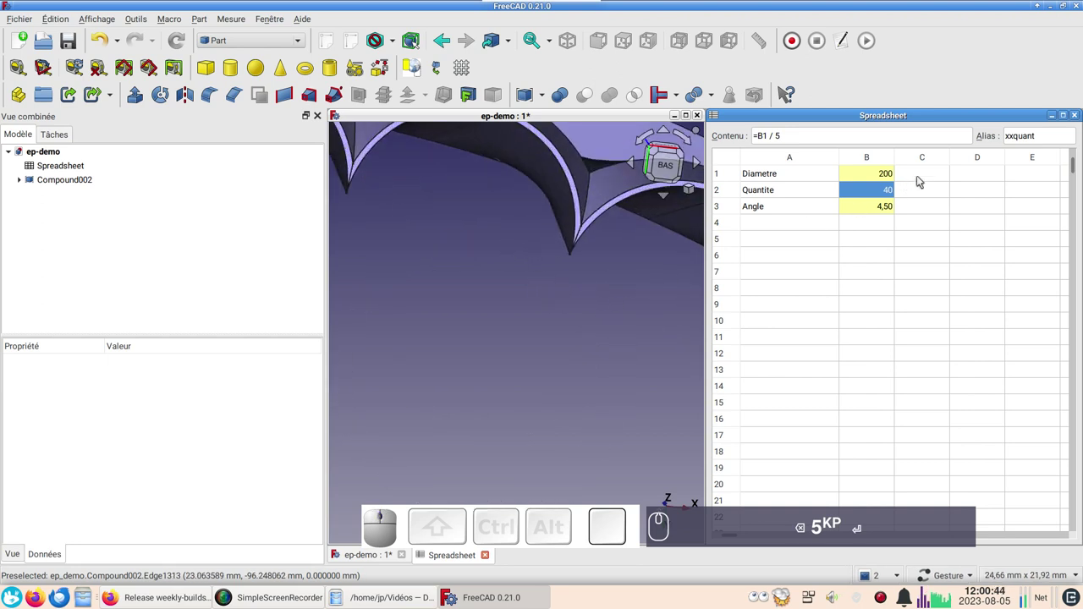
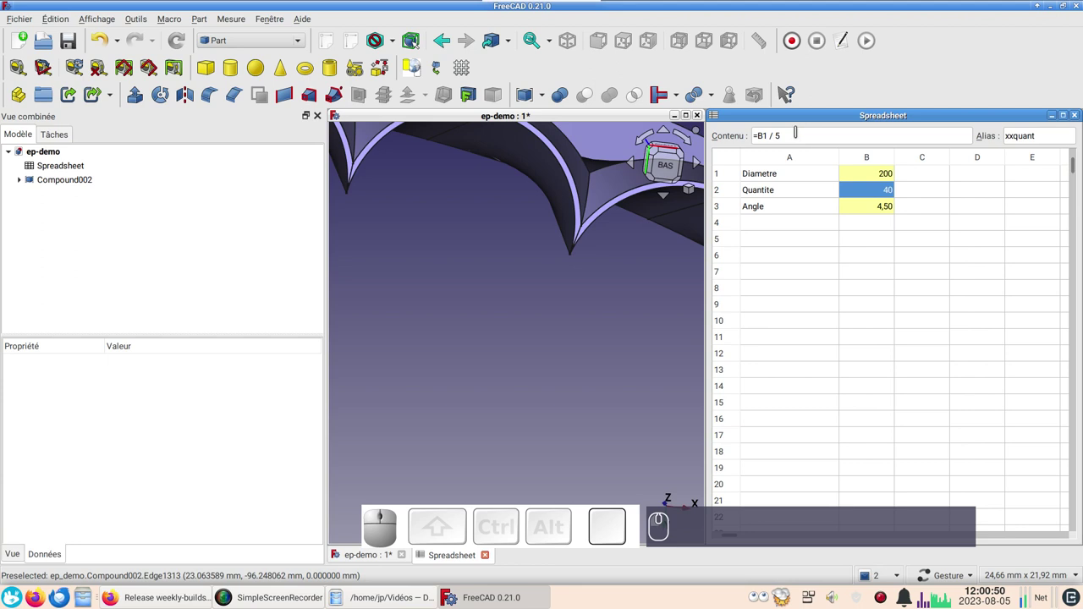
pyautogui.press('BackSpace')
pyautogui.press('KP_6')
pyautogui.press('Return')
pyautogui.scroll(3)
pyautogui.moveTo(515, 290); pyautogui.dragTo(781, 232)
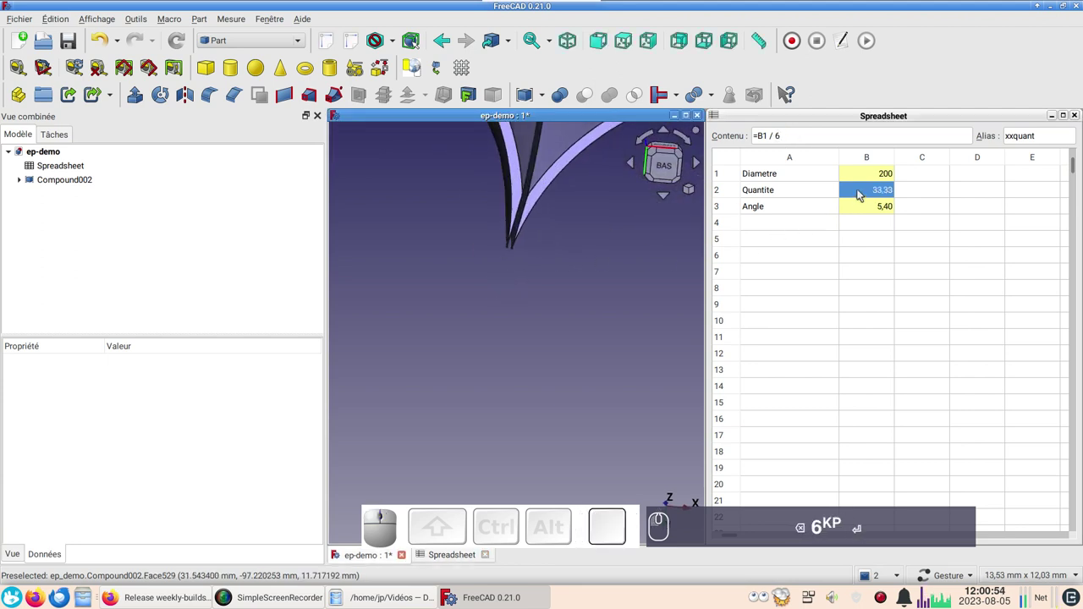
# Return the Diametre cell to 60 so the ring regenerates with 10 flutes at angle 18.
pyautogui.click(870, 181)
pyautogui.press('KP_6')
pyautogui.press('KP_0')
pyautogui.press('Return')
pyautogui.scroll(-3)
pyautogui.rightClick(534, 354)
pyautogui.scroll(3)
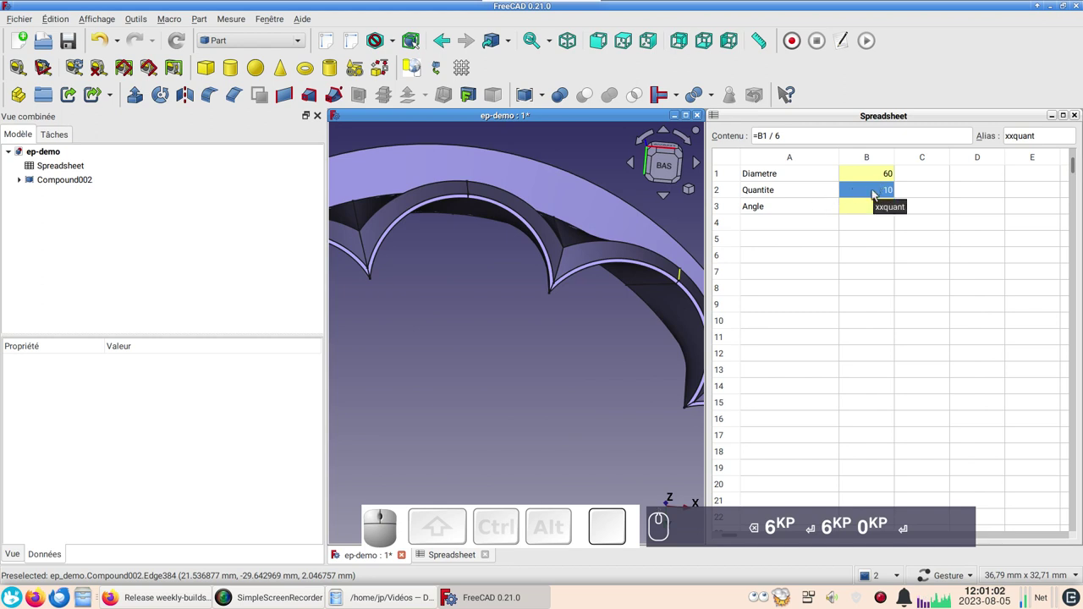
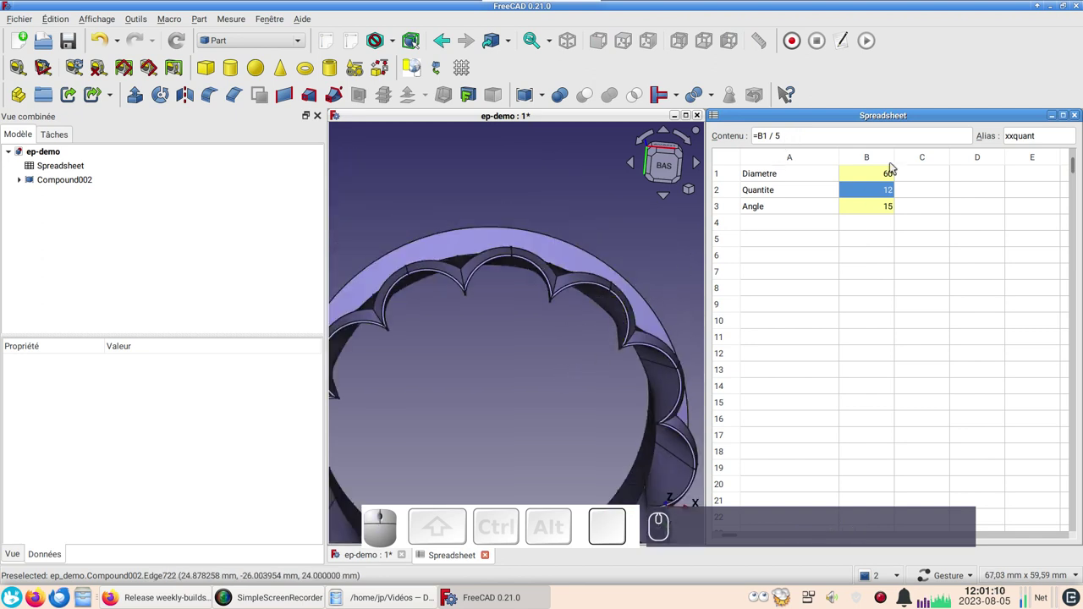
# Set the Diametre to 30, giving a small 6-flute cutter, and orbit to see its side.
pyautogui.click(881, 174)
pyautogui.press('KP_3')
pyautogui.press('KP_0')
pyautogui.press('Return')
pyautogui.scroll(3)
pyautogui.rightClick(478, 388)
pyautogui.scroll(-3)
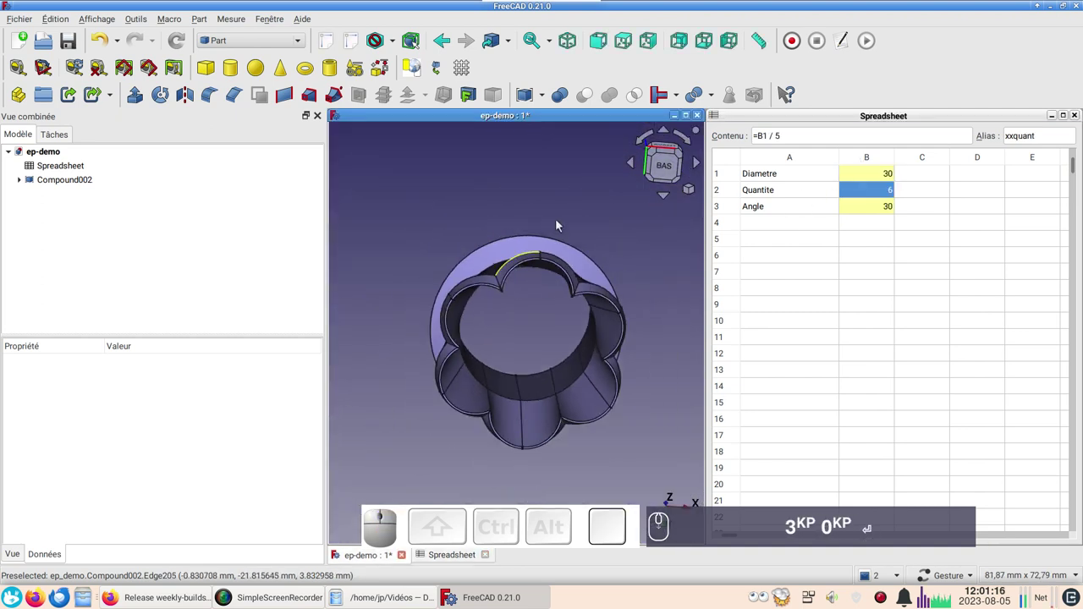
pyautogui.moveTo(552, 181); pyautogui.dragTo(492, 175)
pyautogui.click(497, 184)
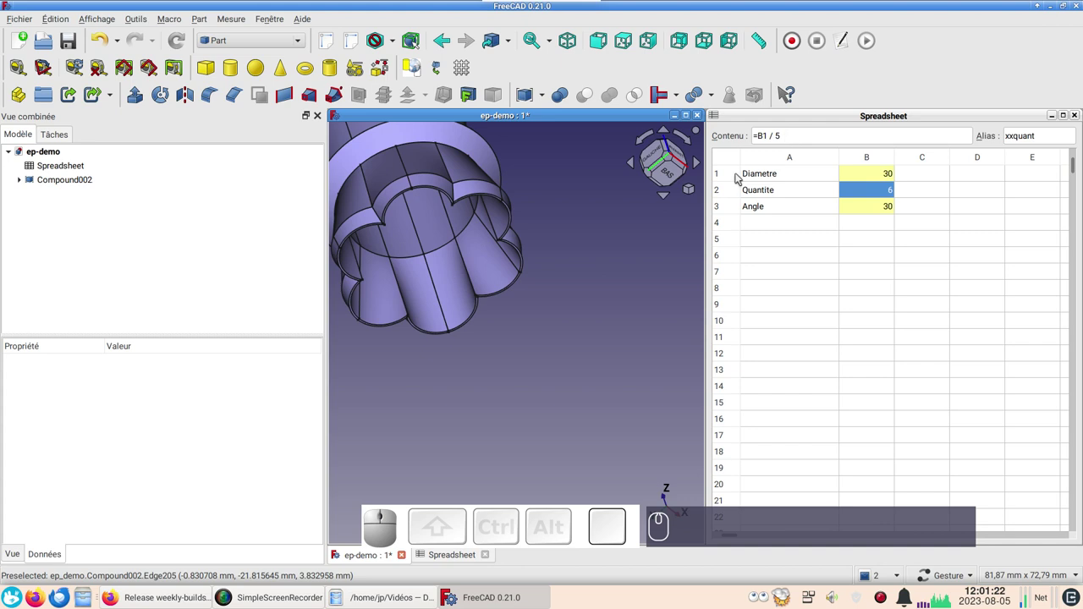
pyautogui.scroll(-3)
# Restore the Diametre to 60 for a 12-flute ring at angle 15 and view it from the side.
pyautogui.click(885, 174)
pyautogui.press('KP_6')
pyautogui.press('KP_0')
pyautogui.press('Return')
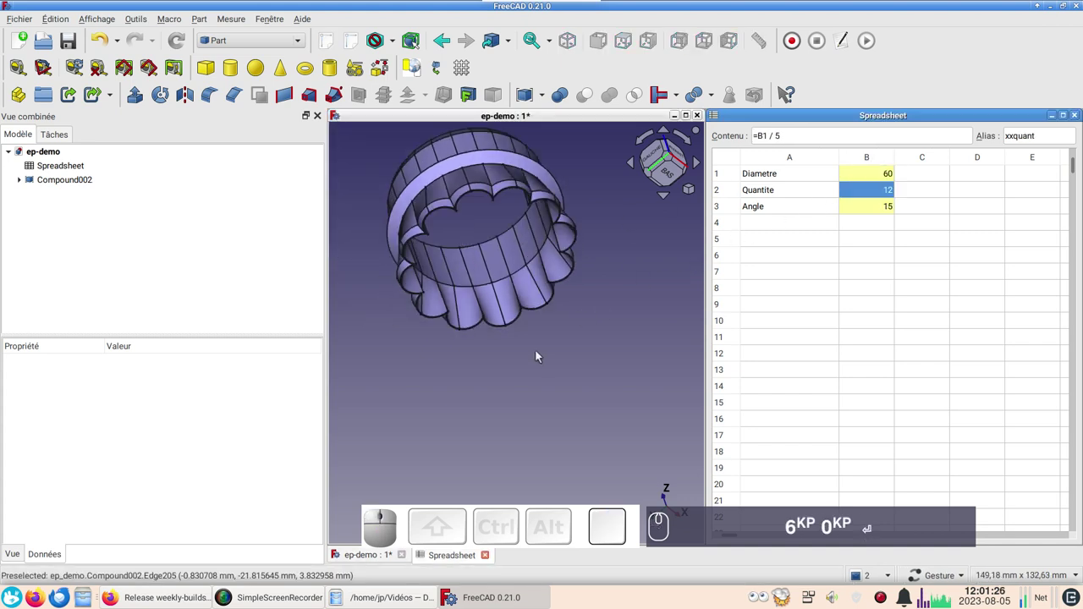
pyautogui.moveTo(603, 255); pyautogui.dragTo(549, 304)
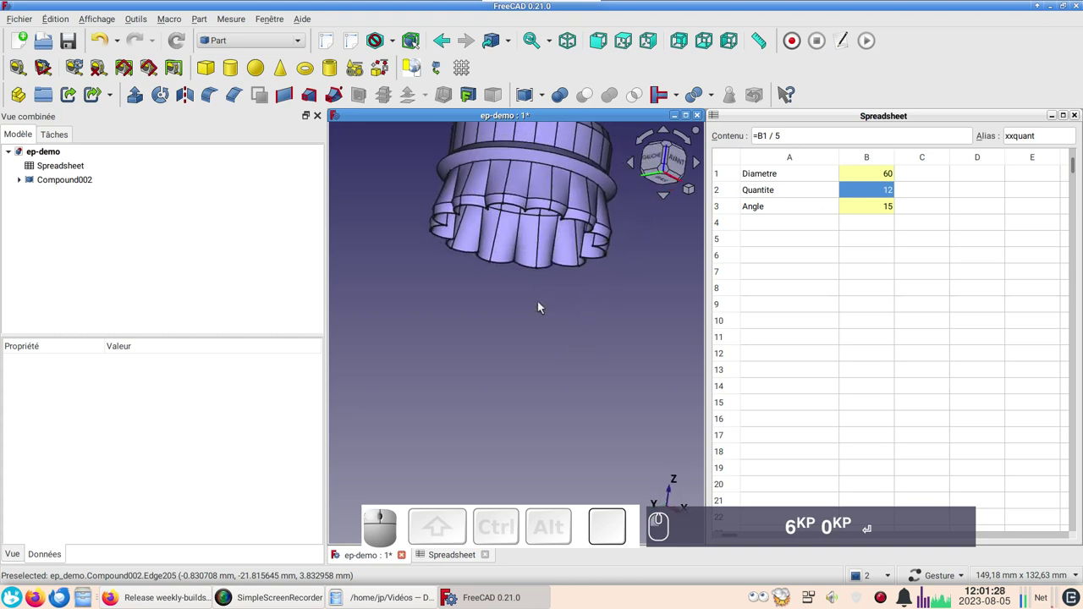
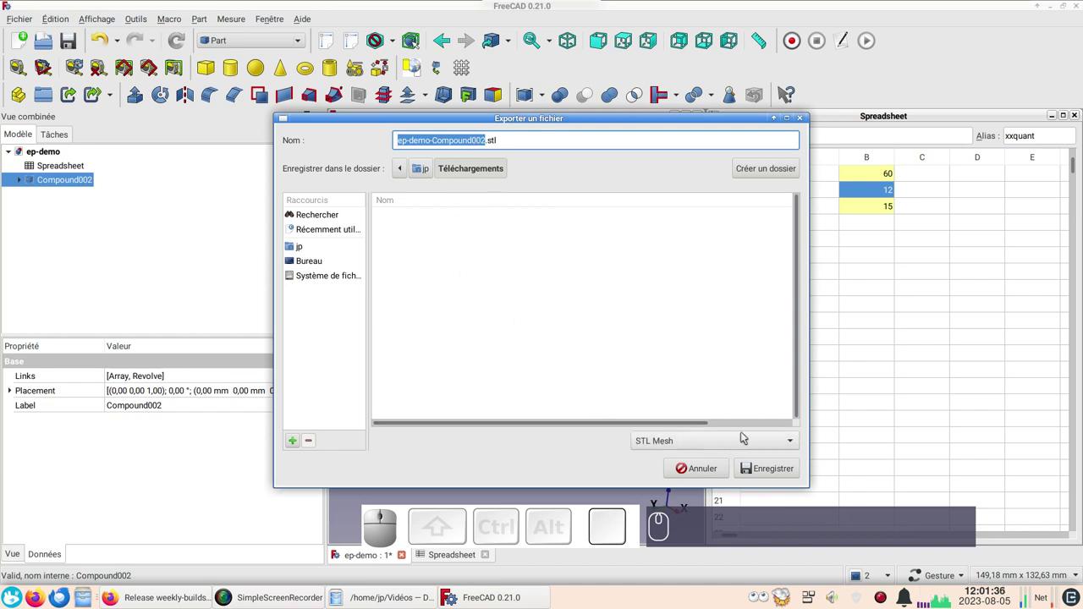
# Check the STL Mesh file type for ep-demo-Compound002.stl and cancel the export dialog.
pyautogui.click(801, 443)
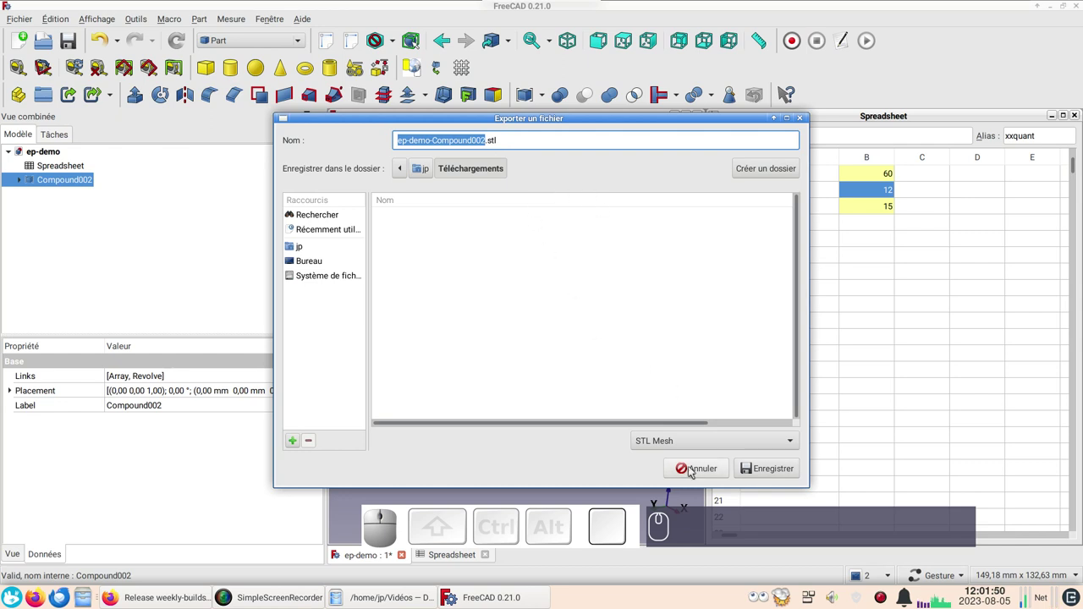
pyautogui.click(691, 471)
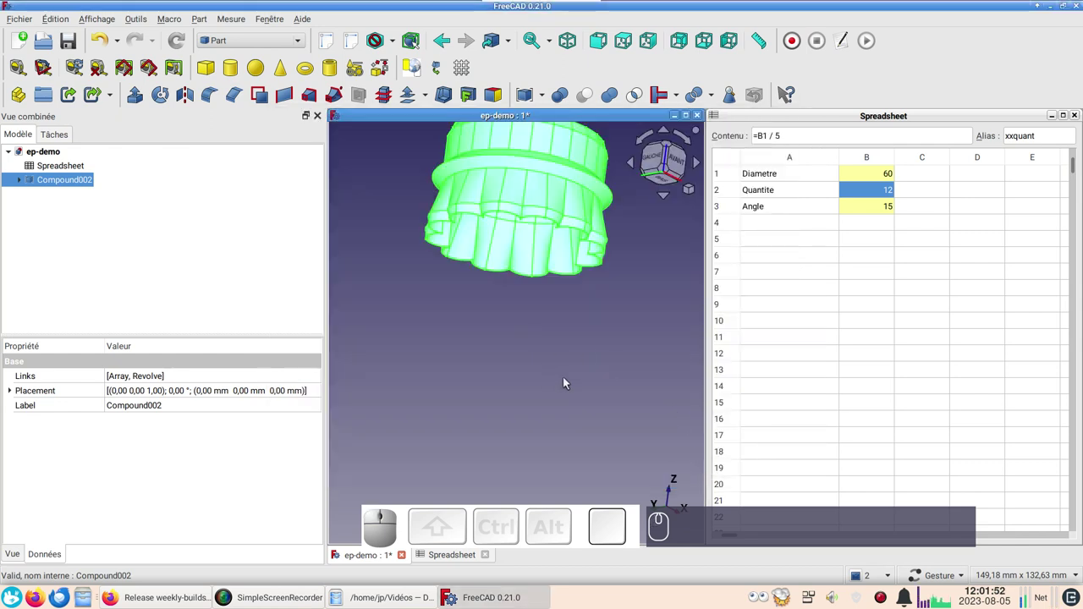